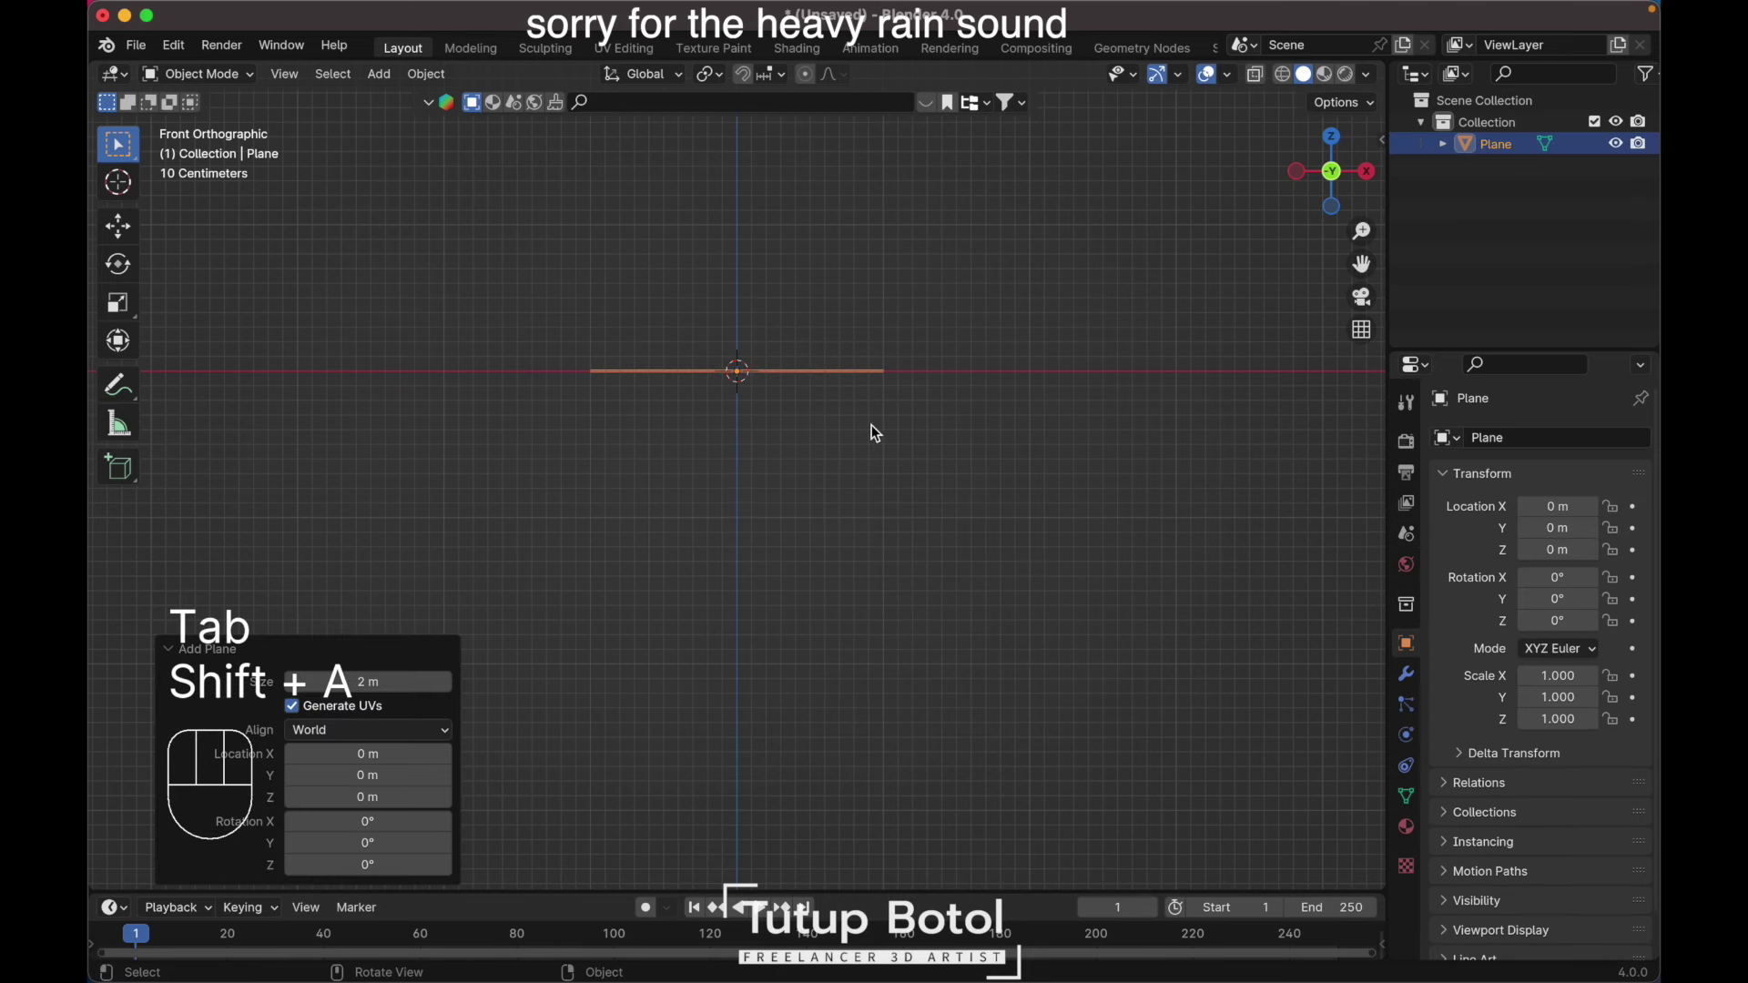
Step: Rotate the plane 90 degrees about X so it stands upright
key("r")
key("x")
key("9")
key("0")
key("Return")
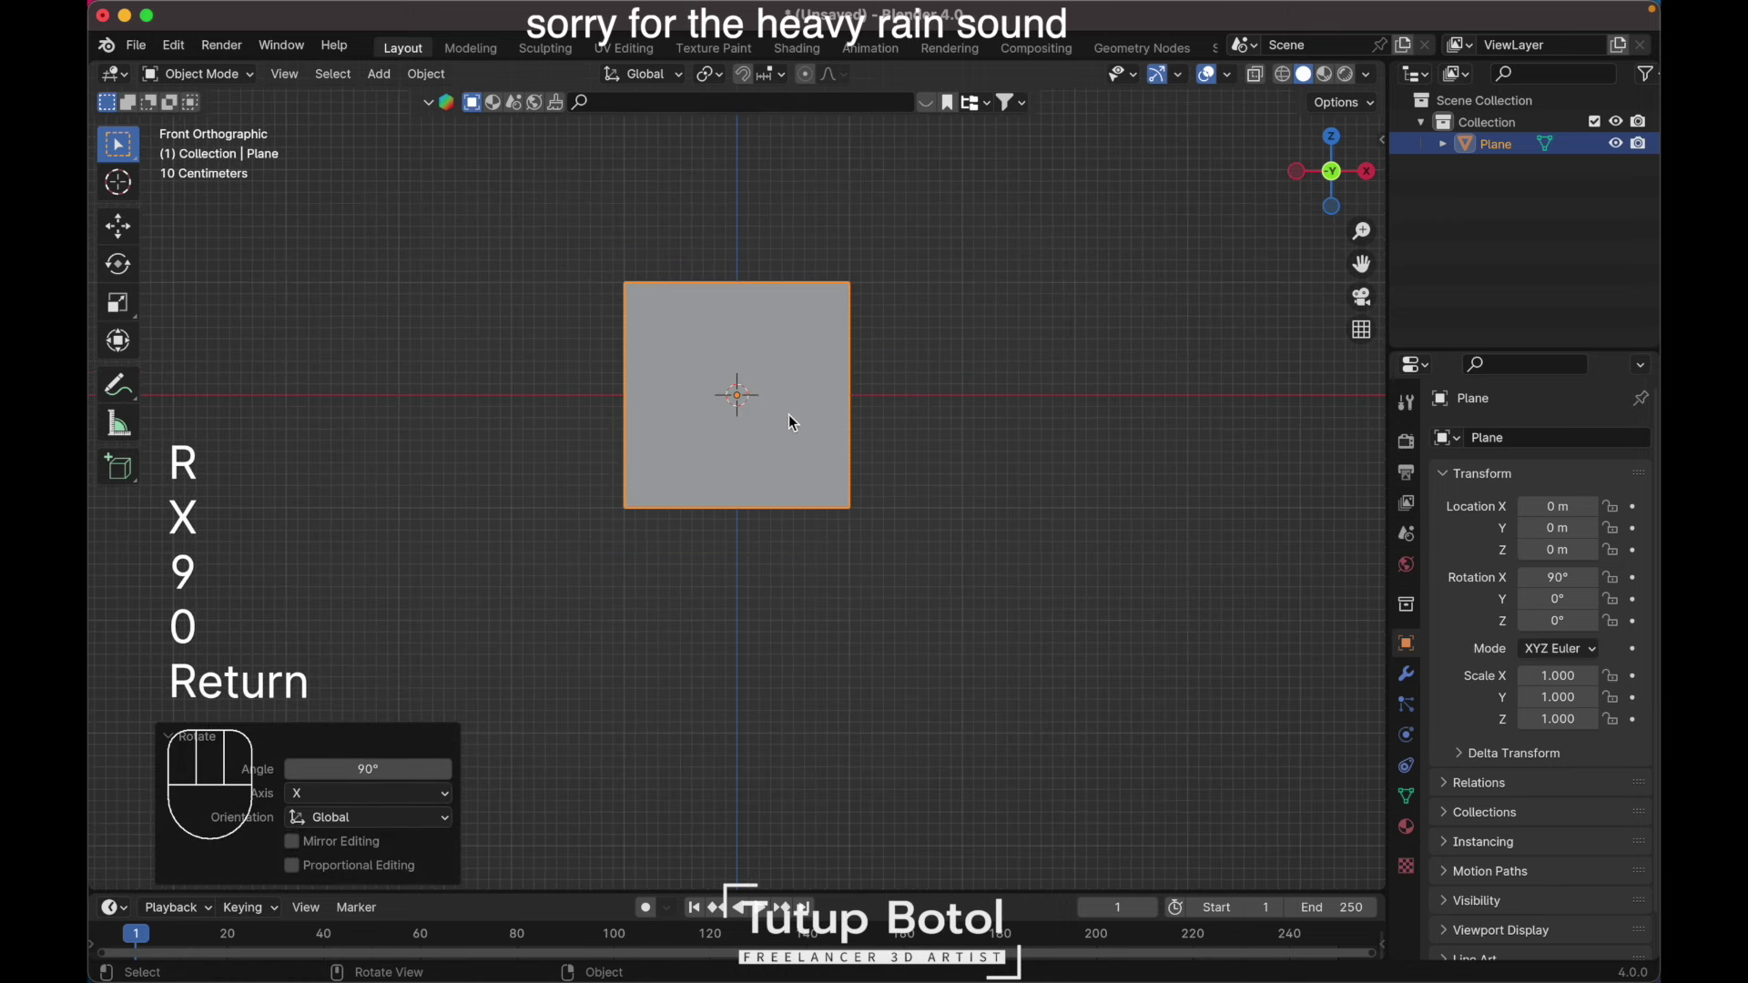
Step: In Edit Mode, scale the plane along X and overall into a tall rectangular panel
key("Tab")
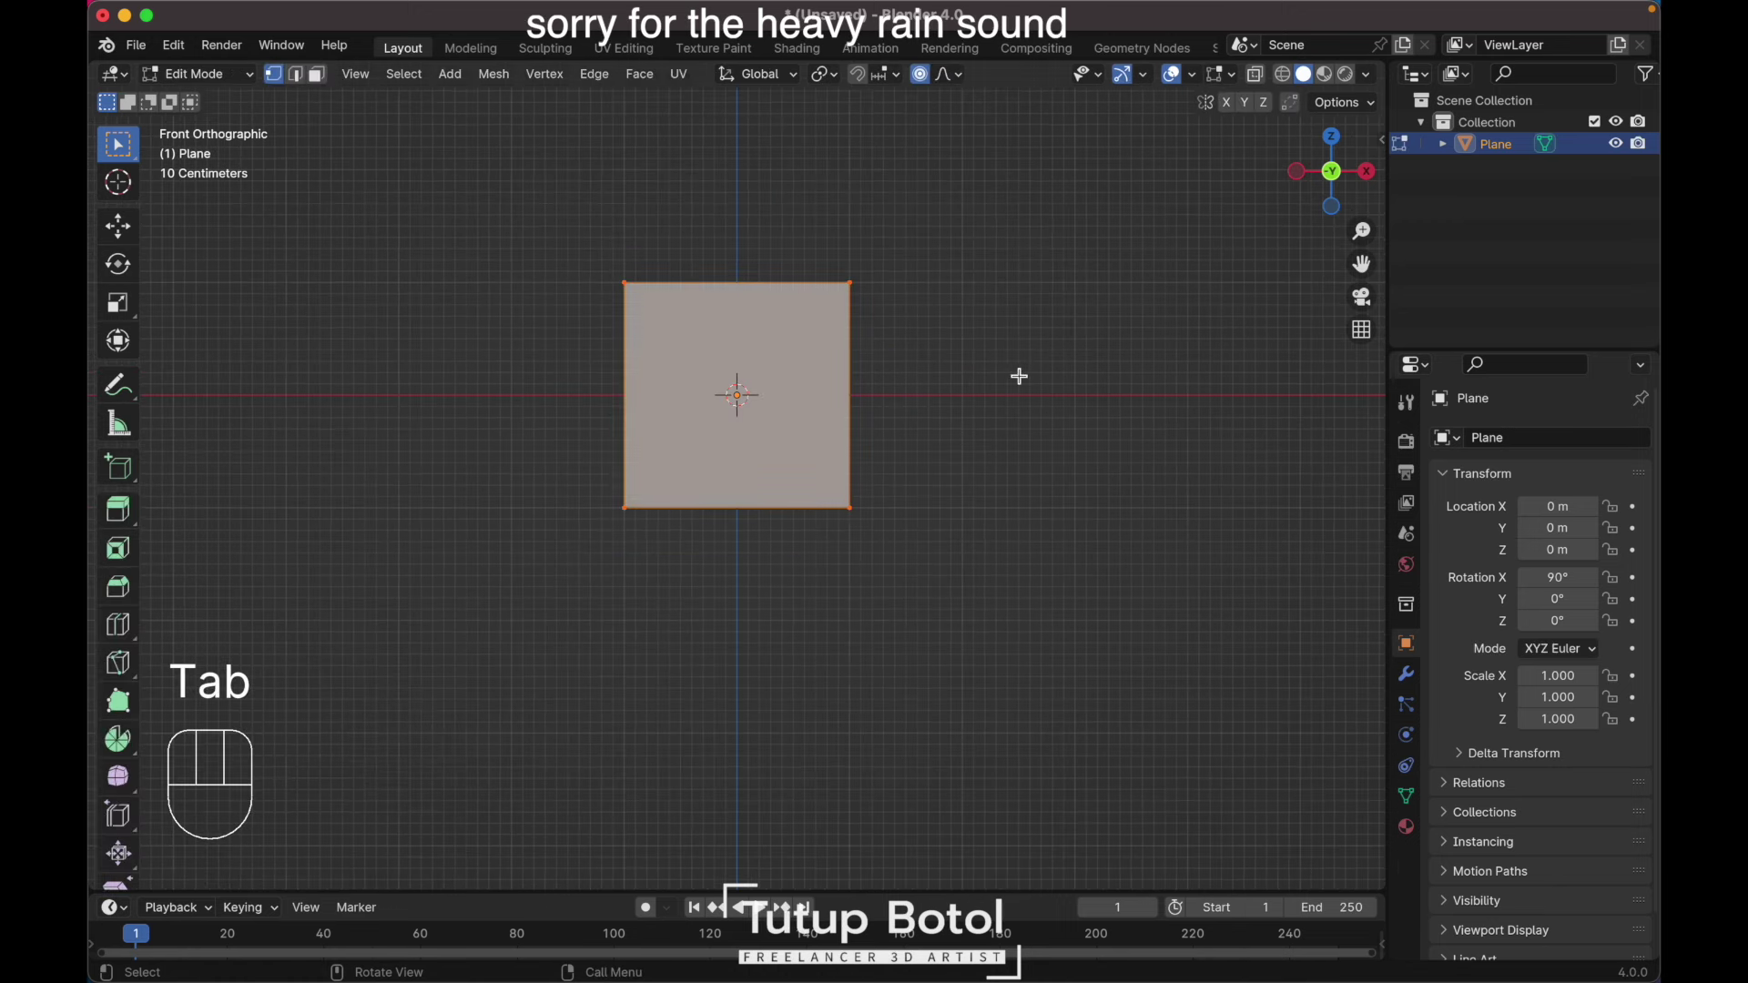
key("s")
key("x")
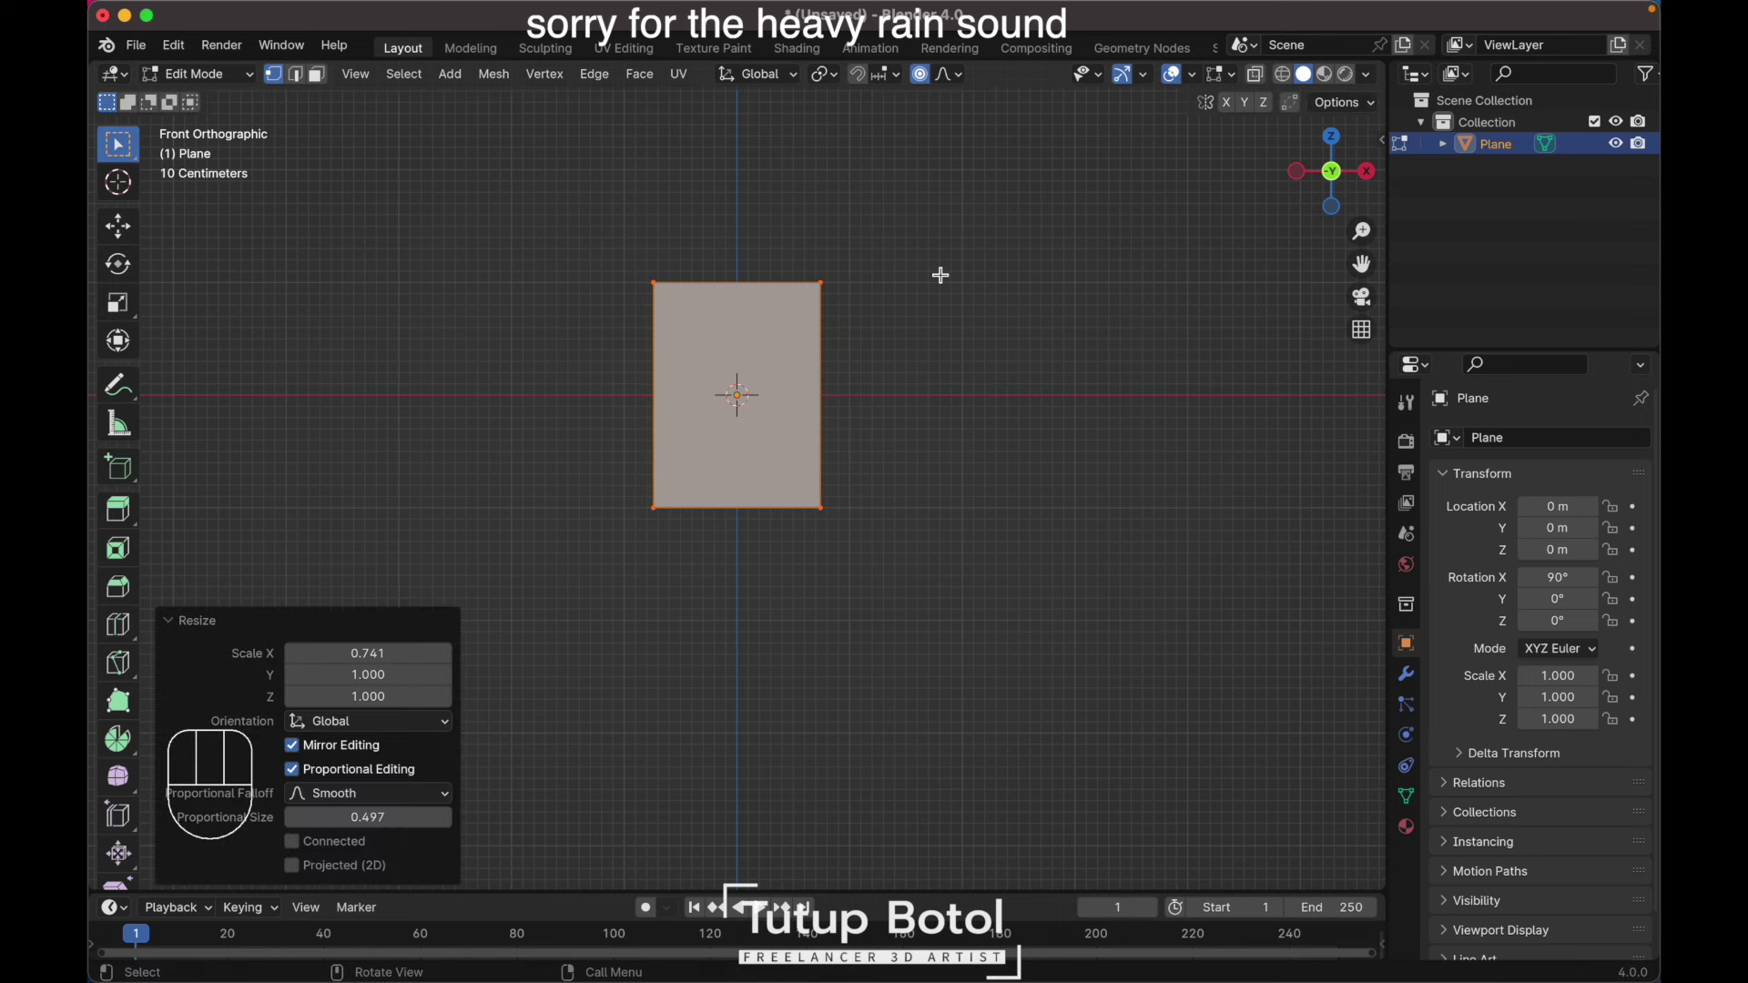
key("o")
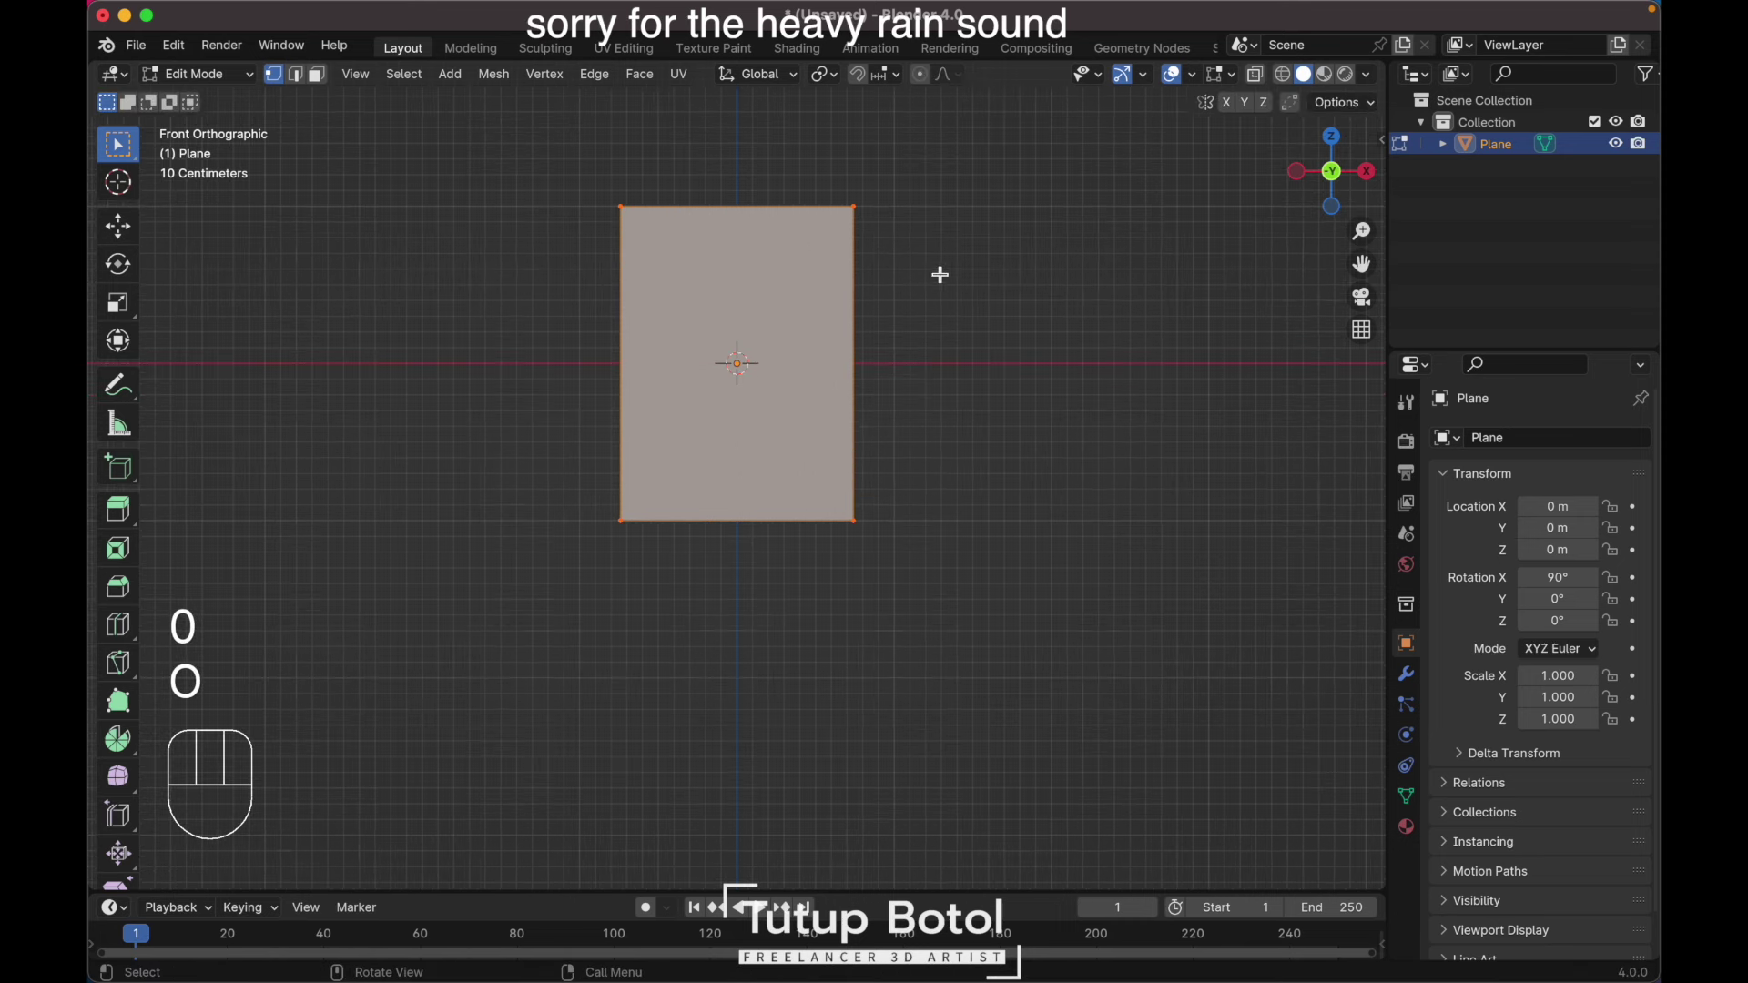
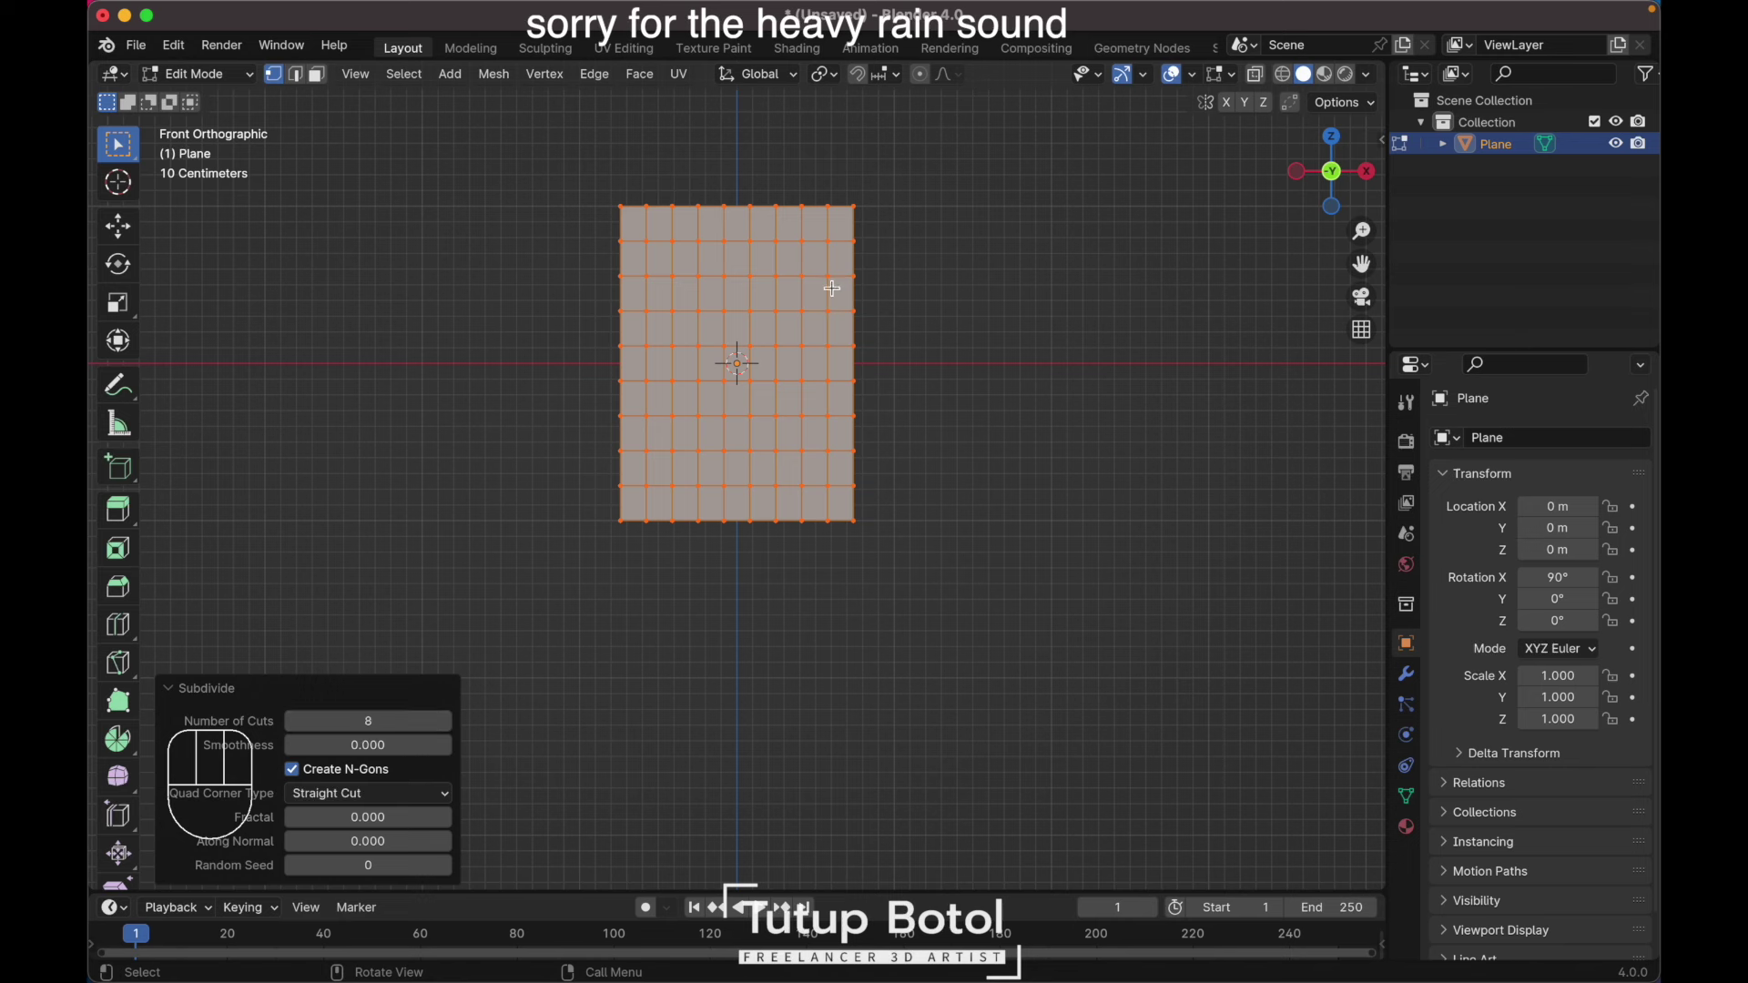
Step: Subdivide the panel into a face grid and delete its outer ring of faces
key("3")
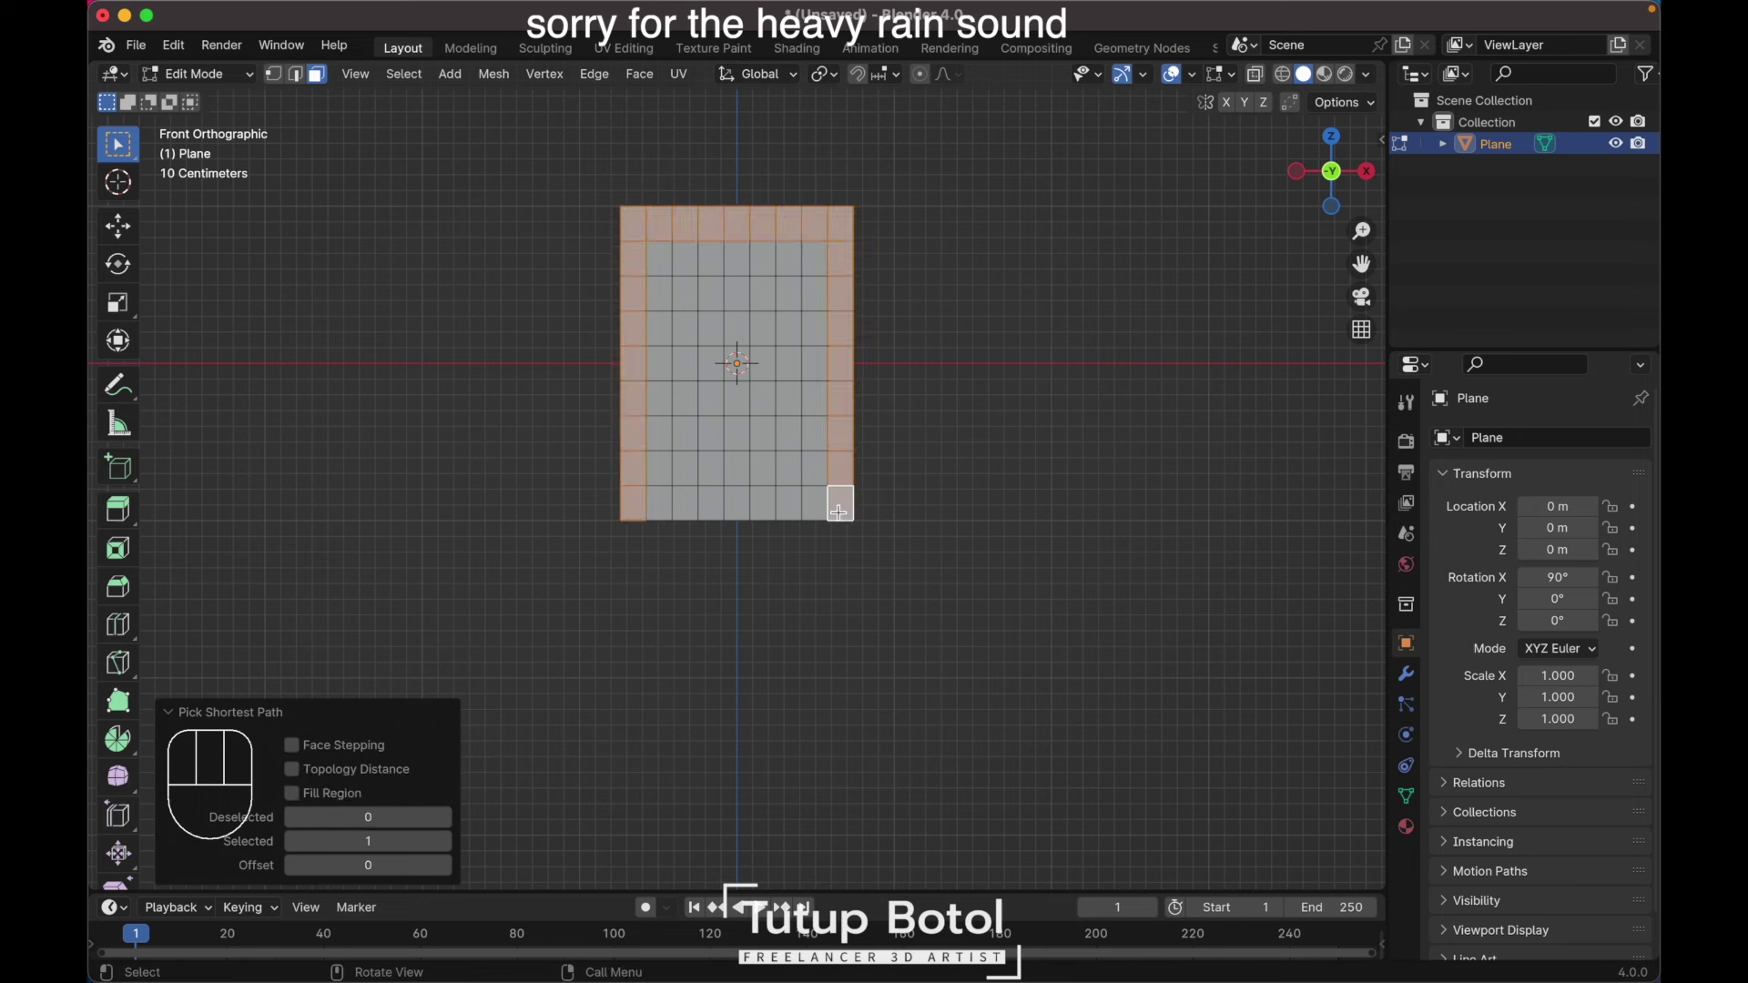
key("h")
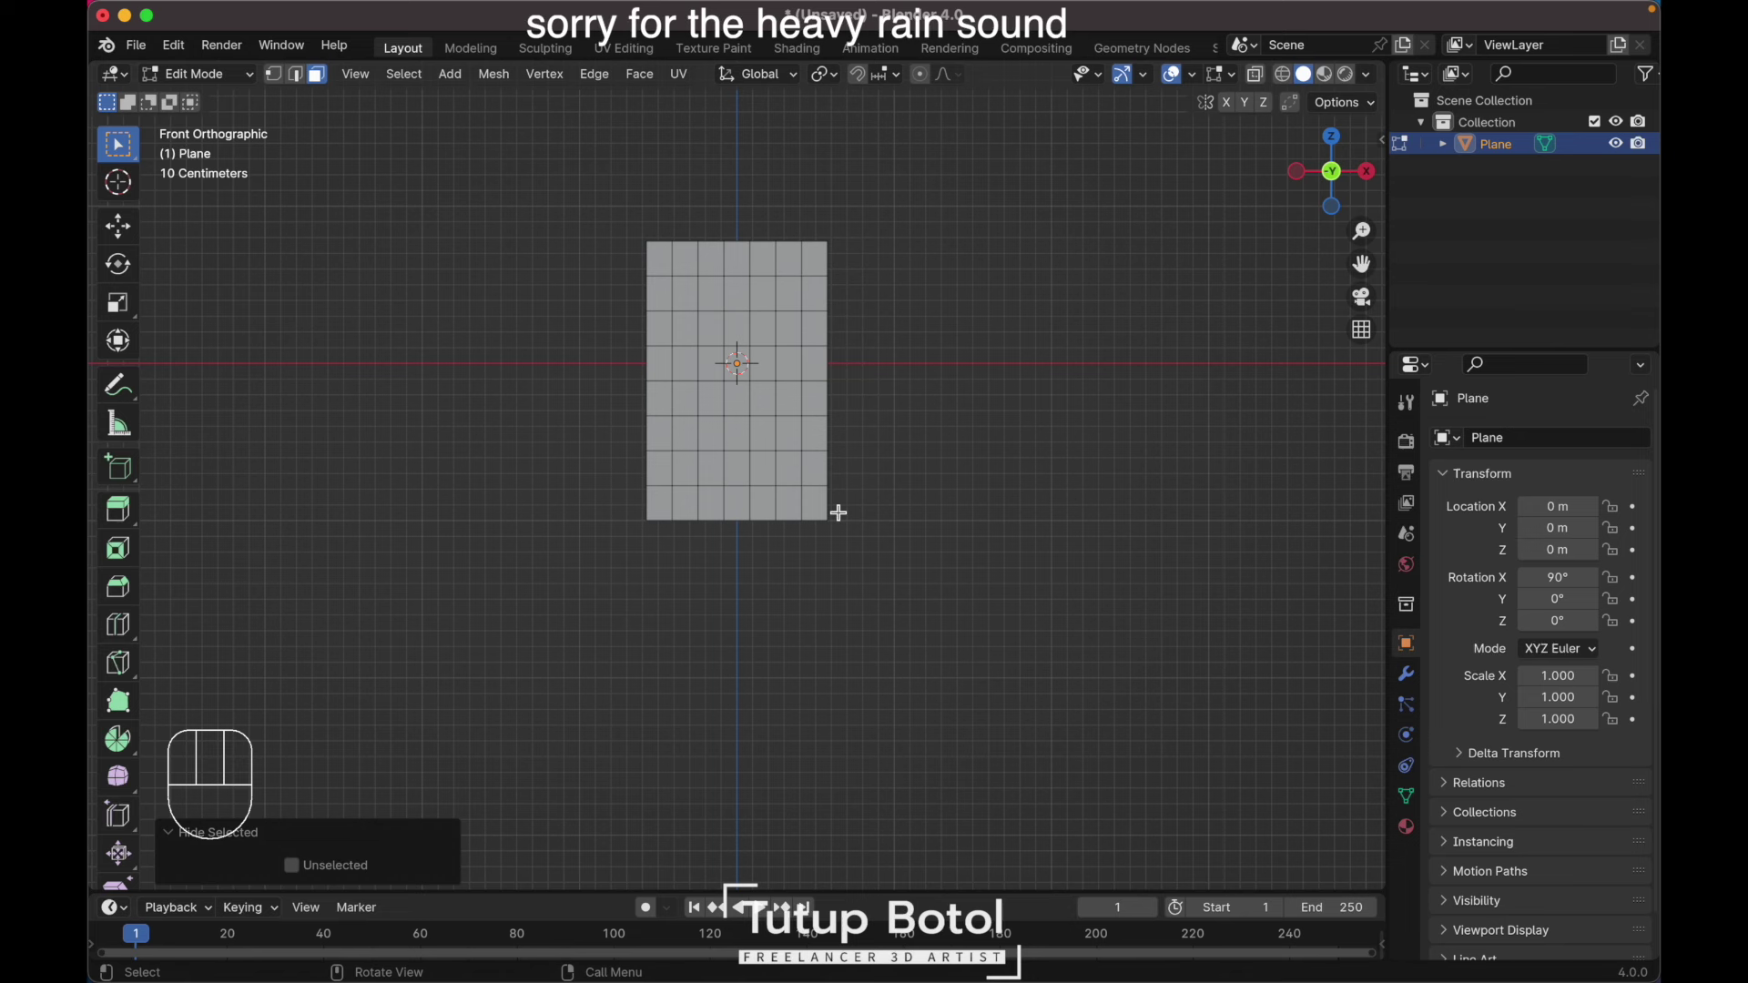
Step: Enable proportional editing and, from side view, pull a vertex row outward along Y
key("1")
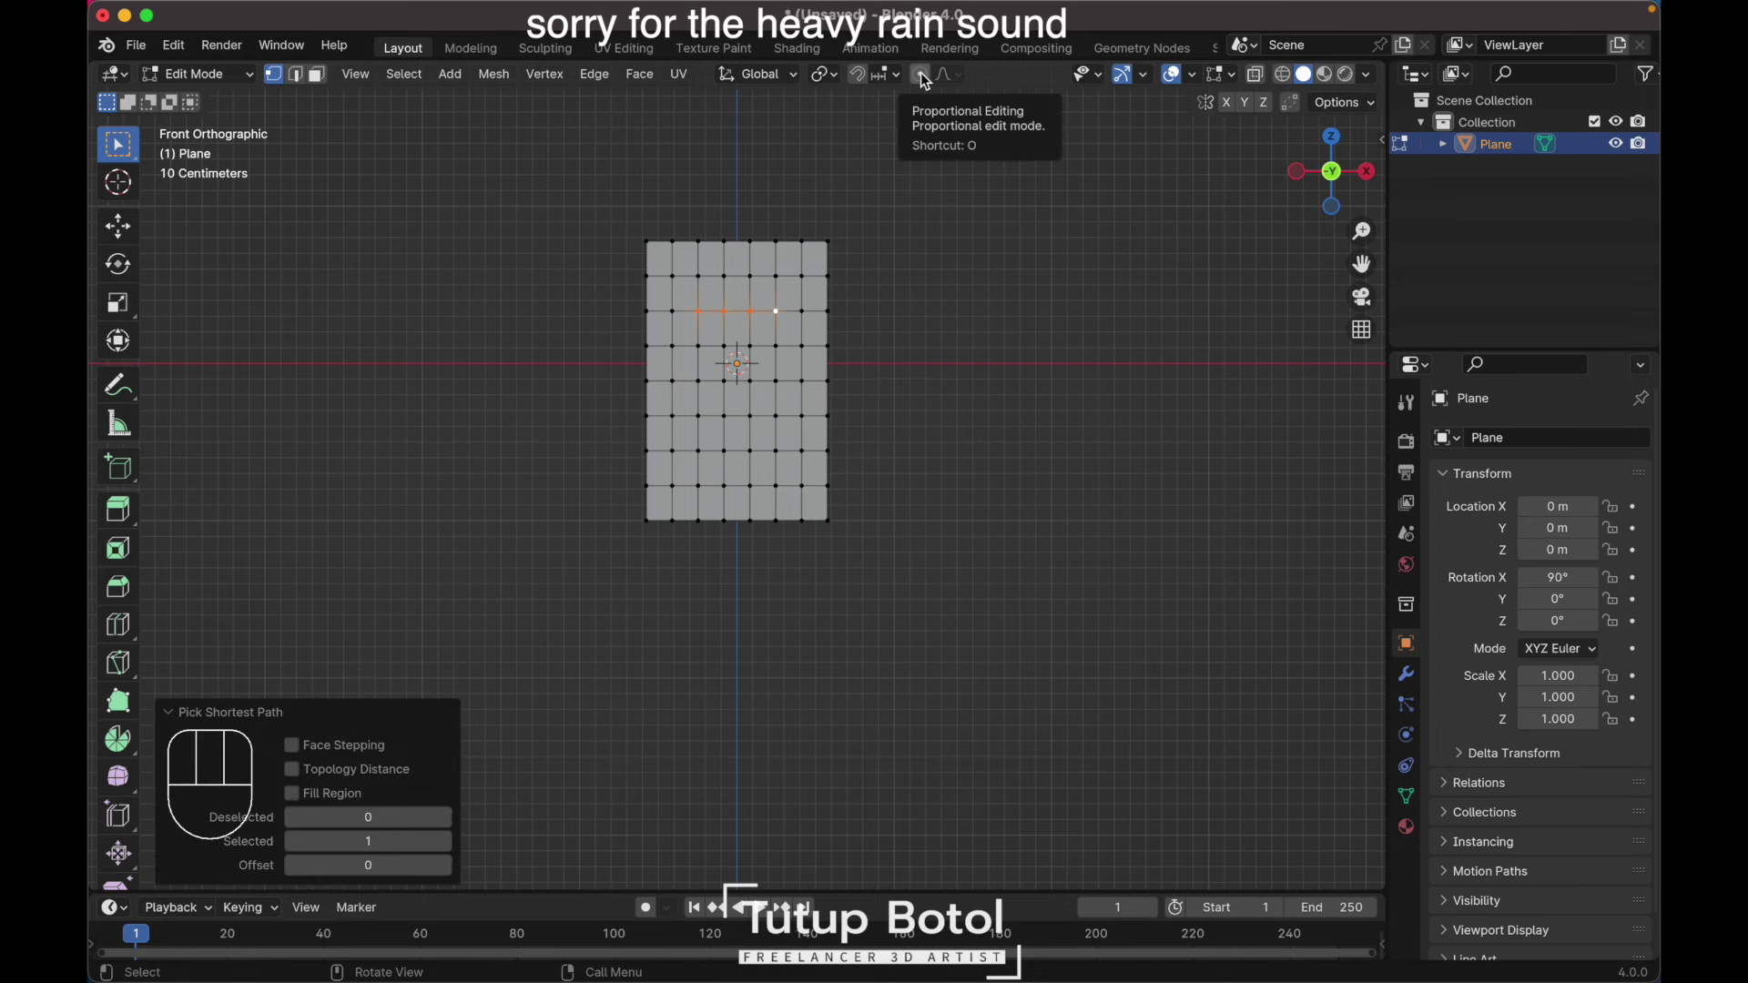
left_click(927, 80)
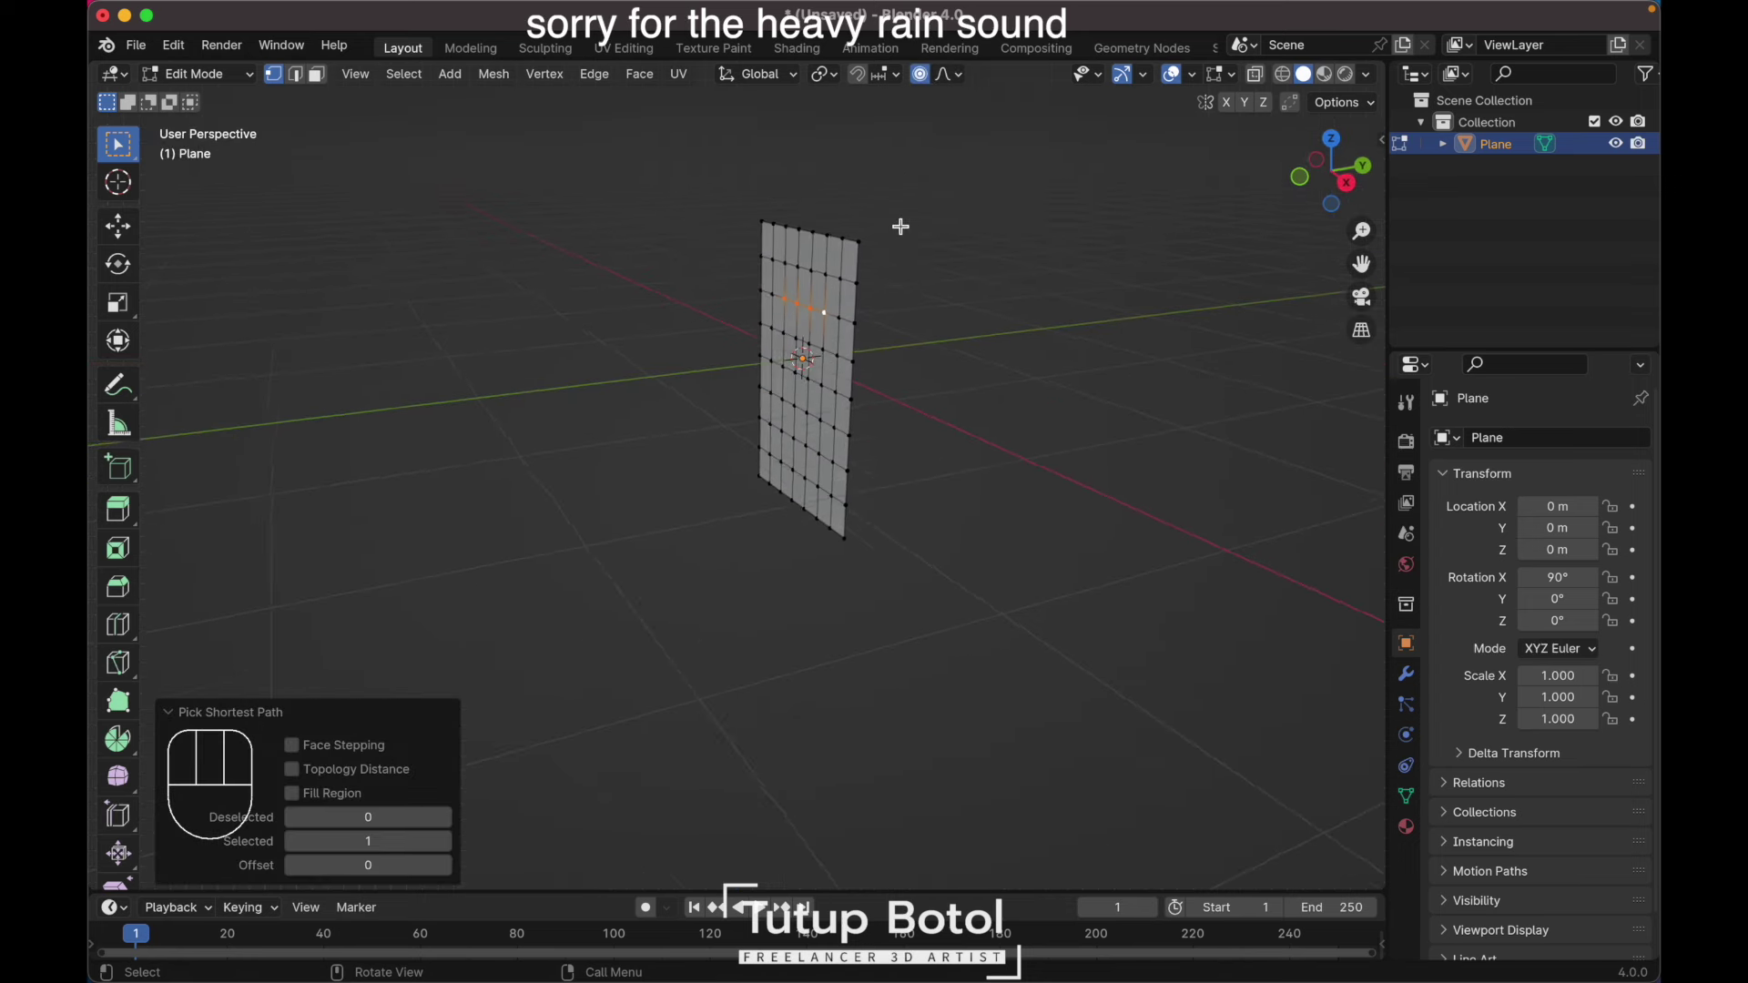
key("`")
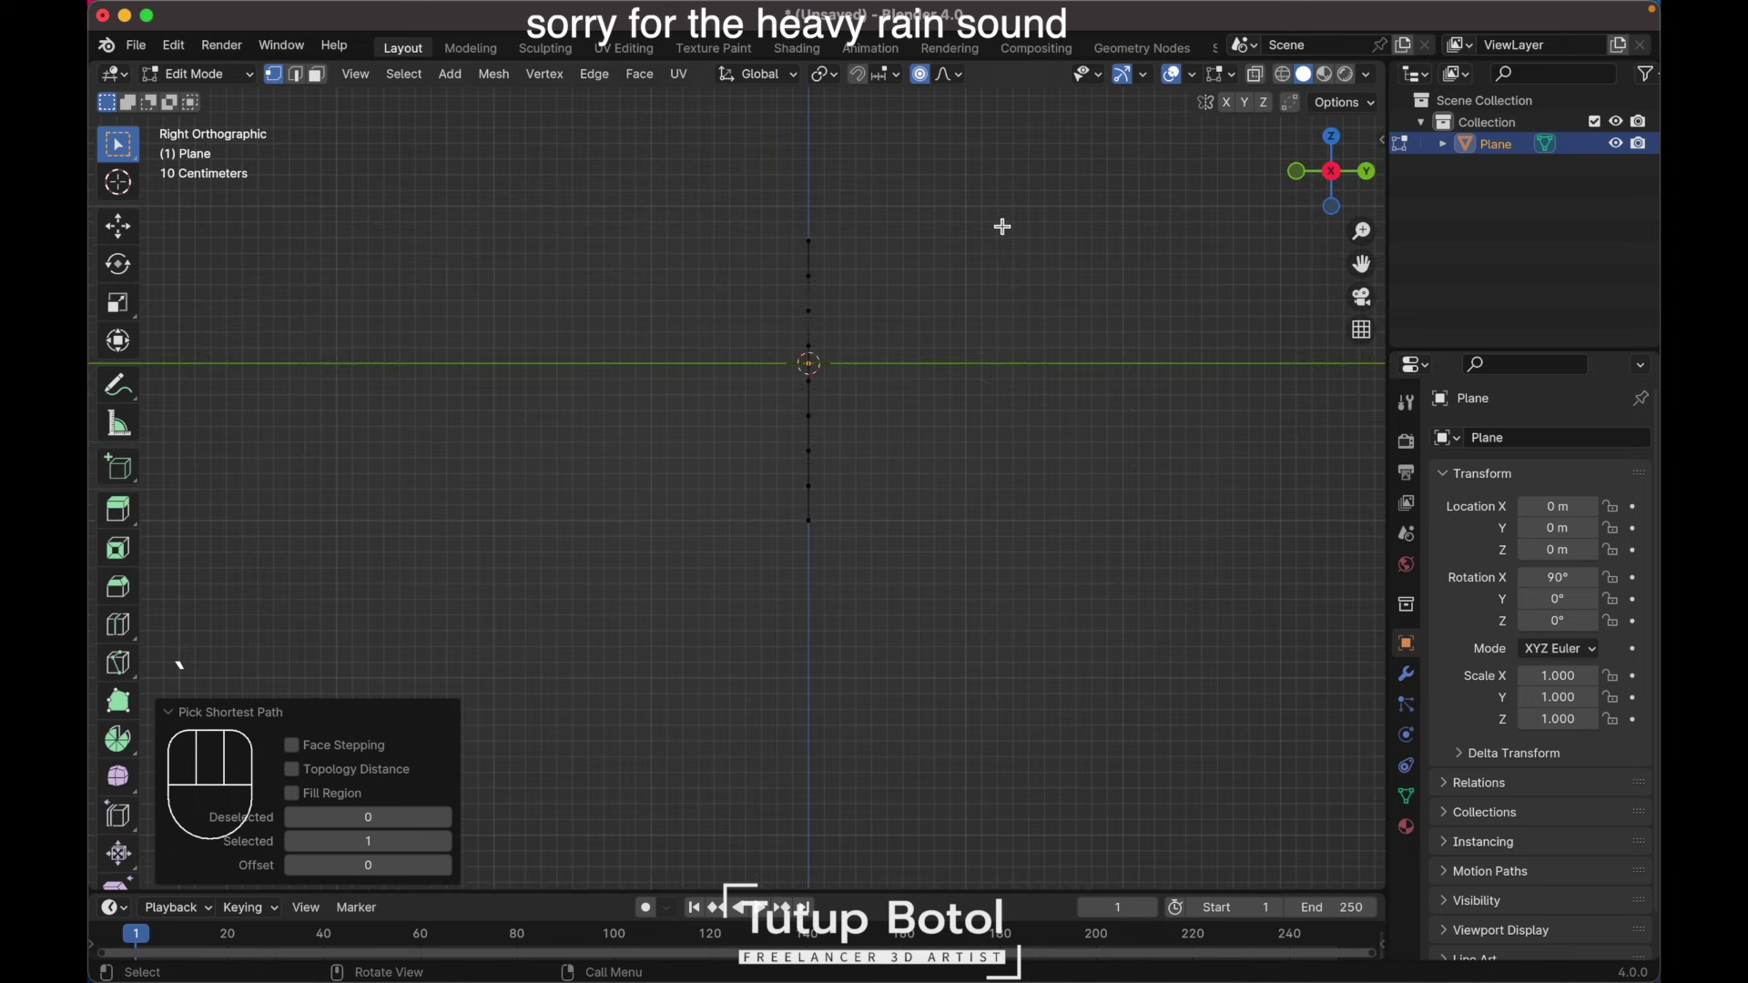
key("g")
key("y")
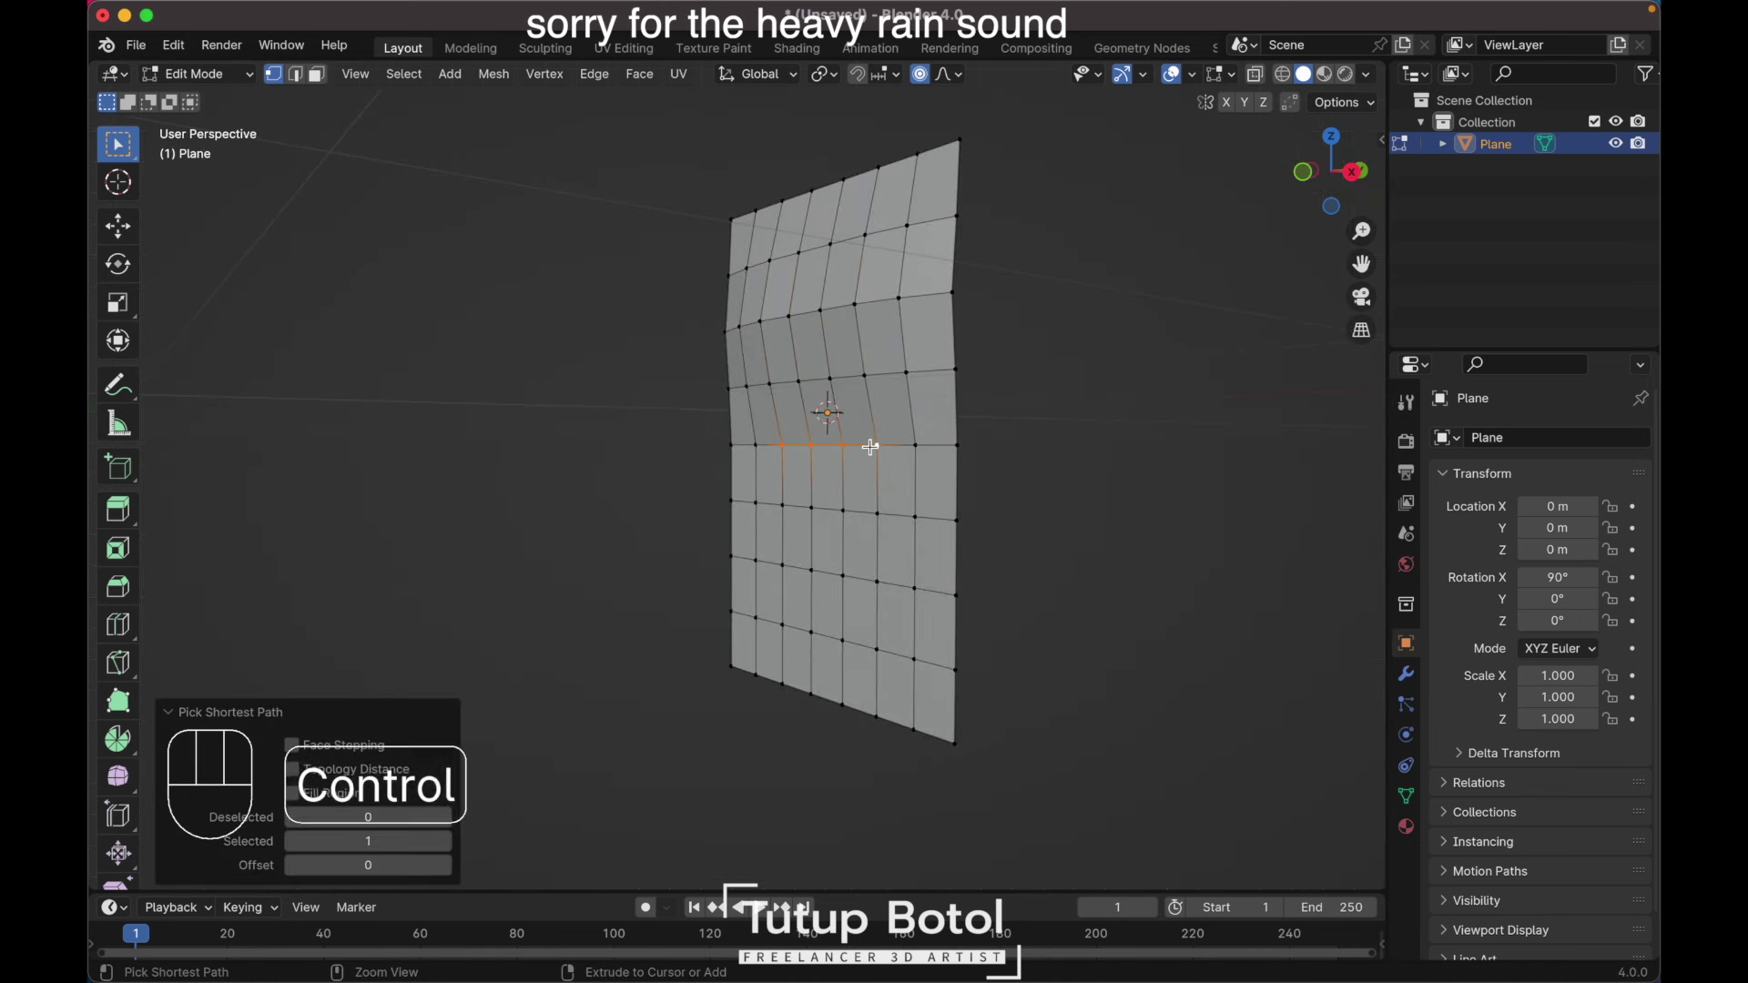
Step: Move further vertex rows along Y to bulge the panel and curve its lower part
key("g")
key("y")
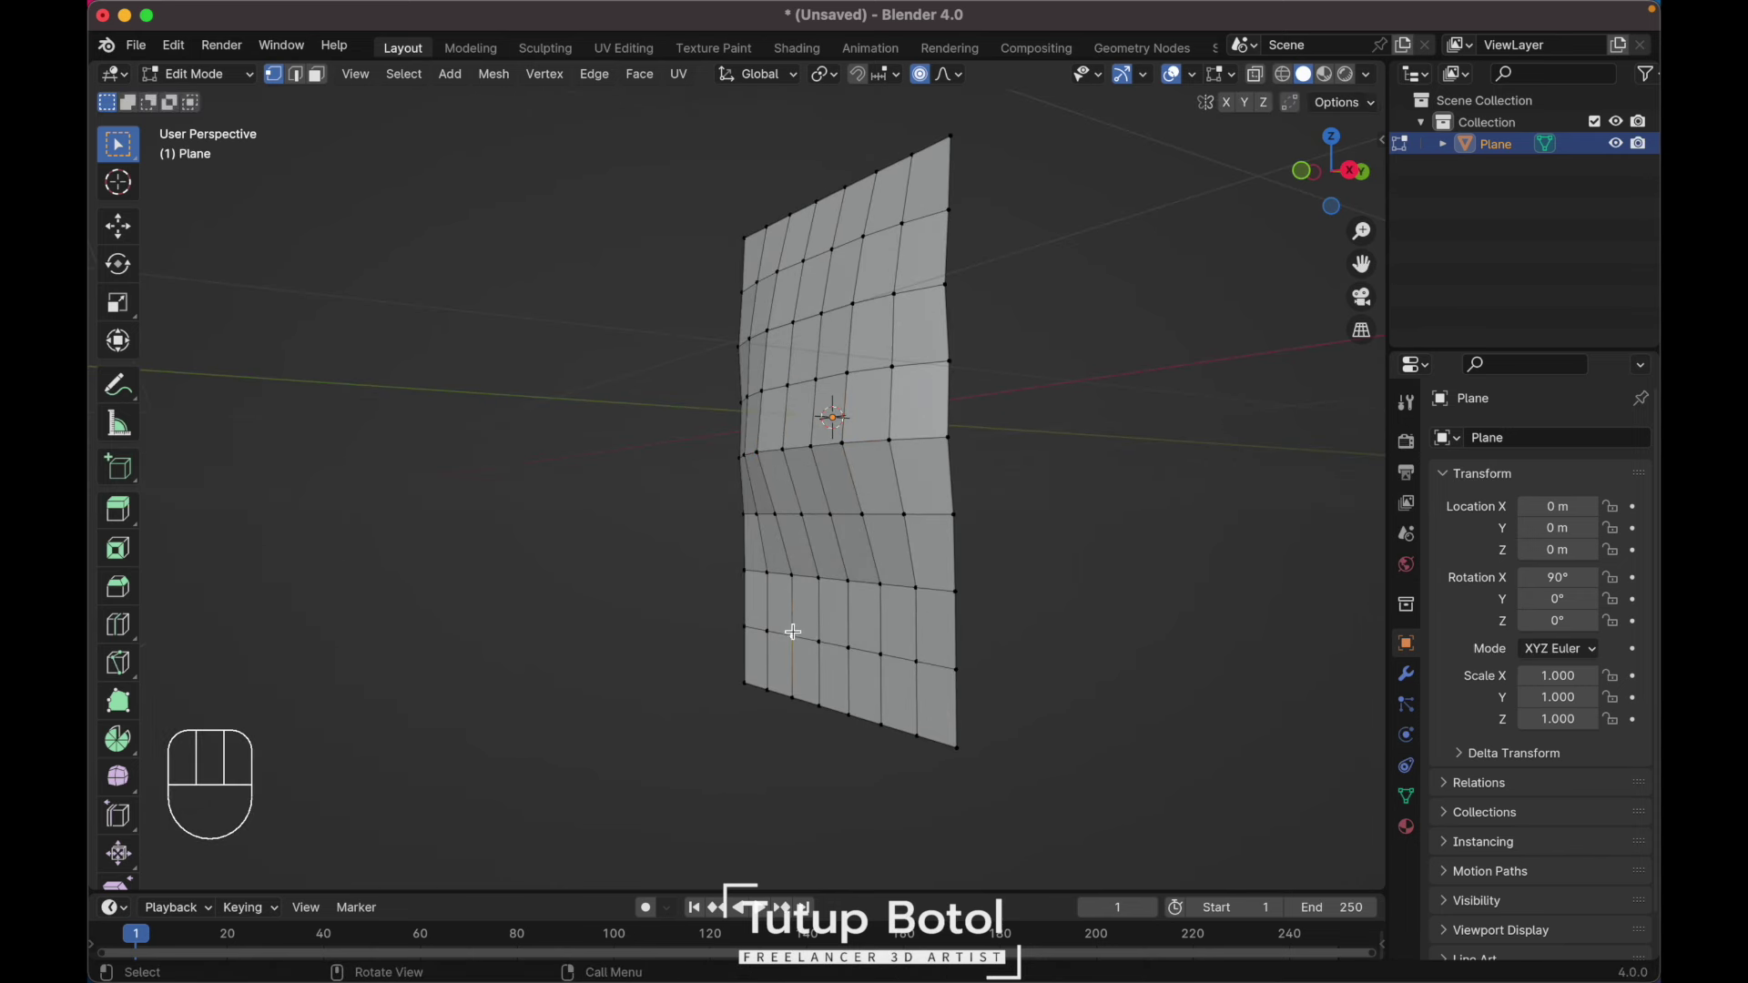
key("g")
key("y")
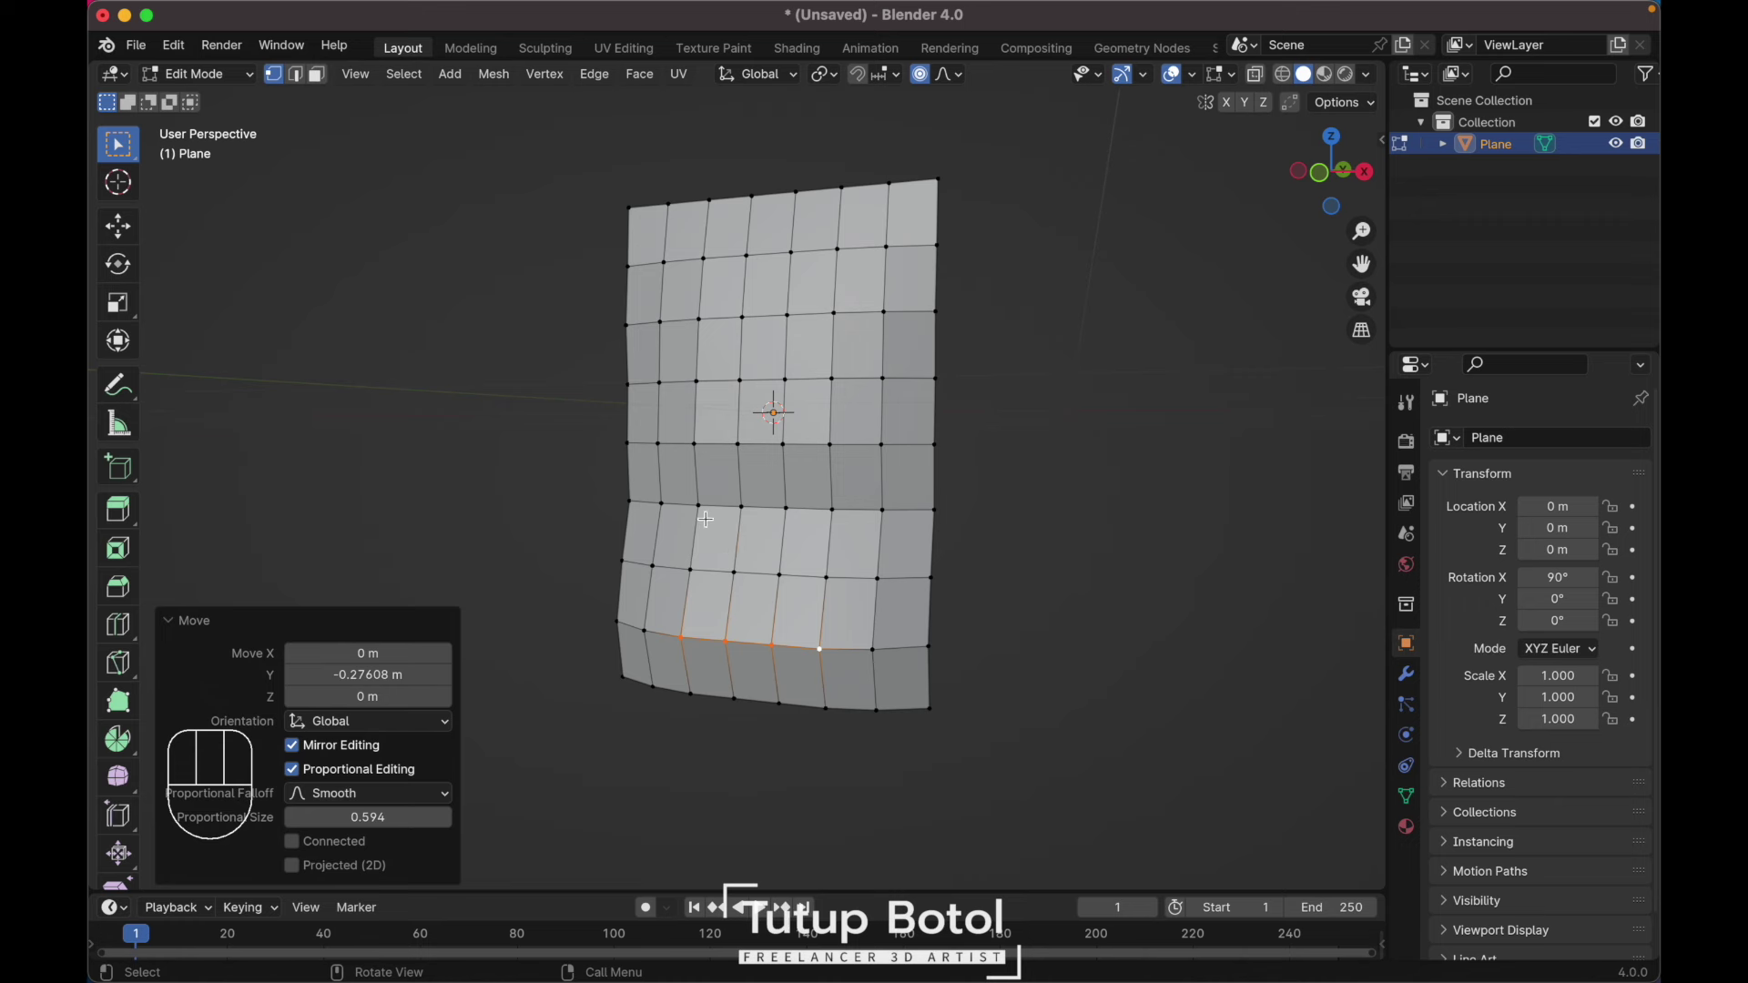
key("g")
key("y")
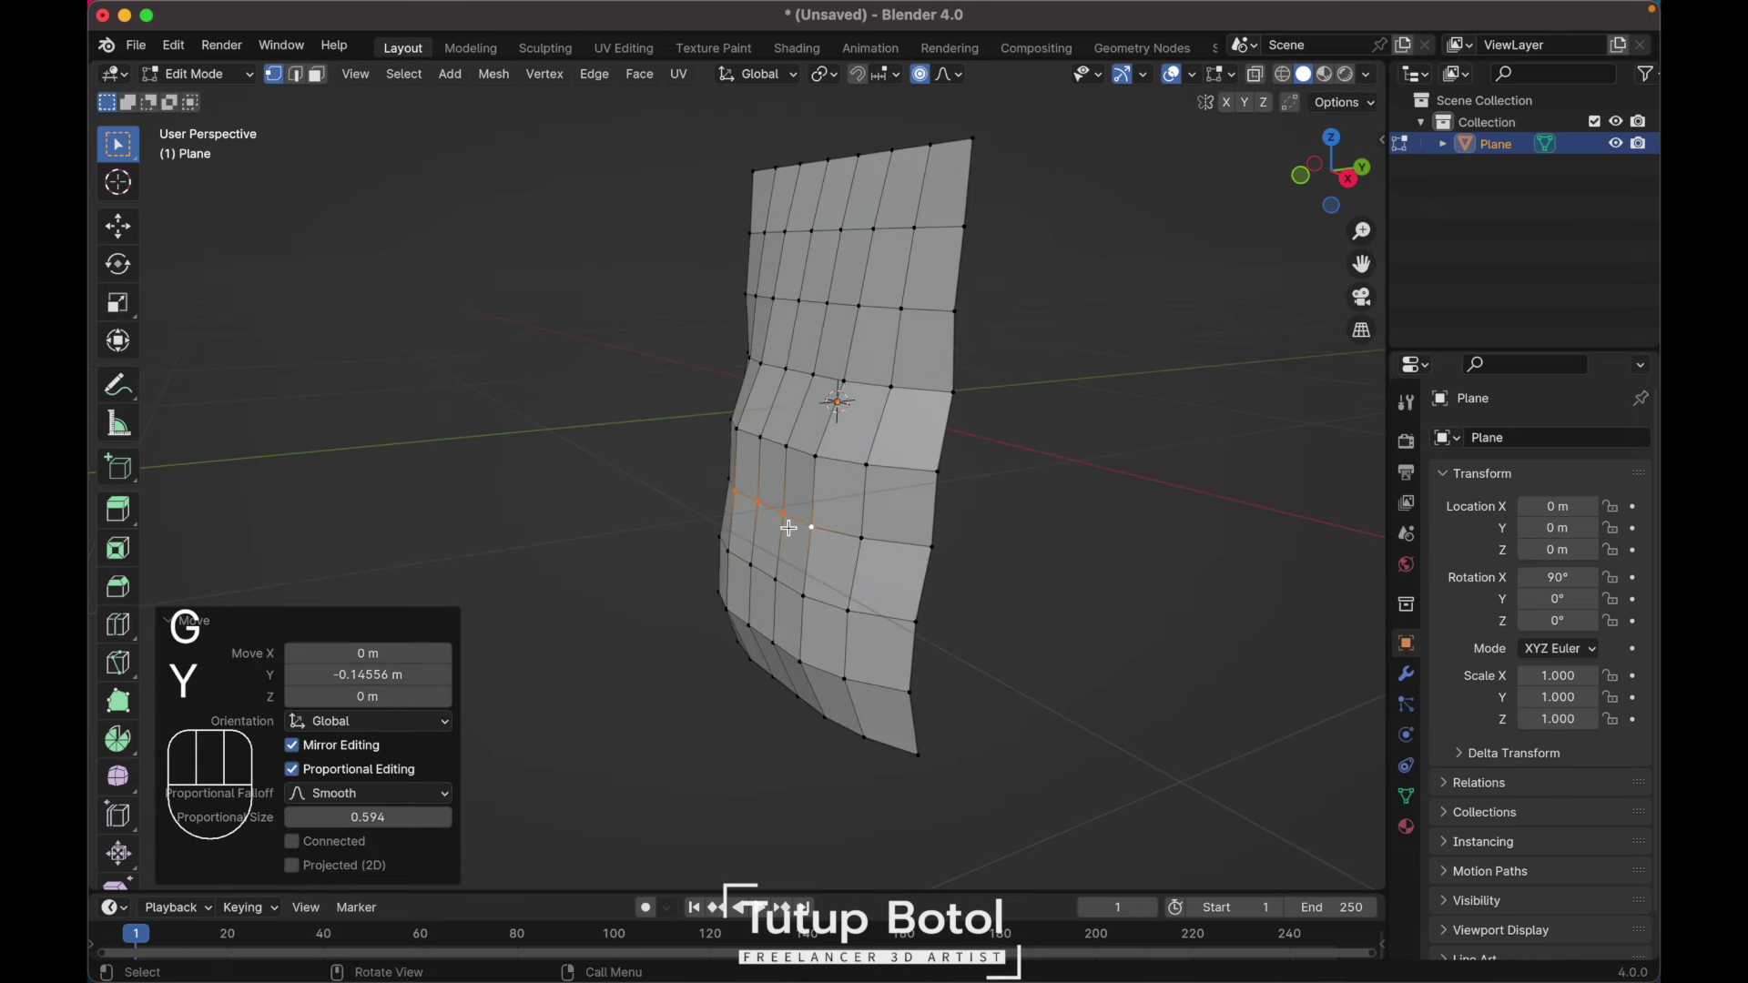
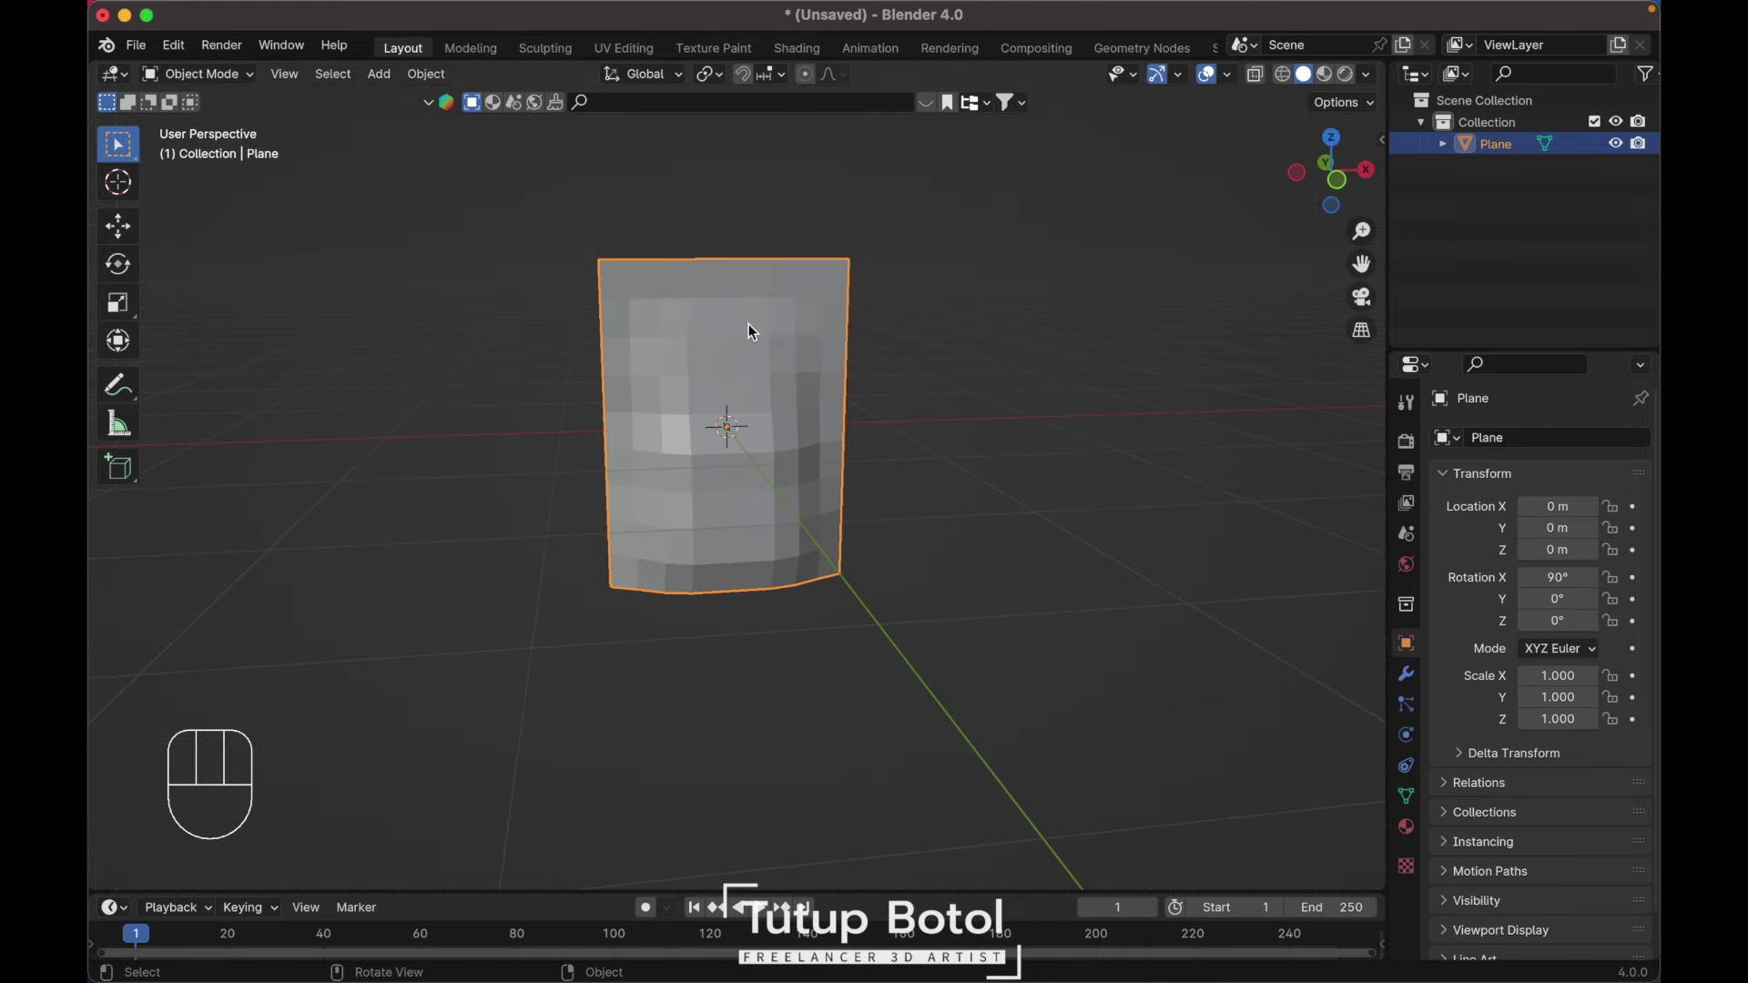
Step: Add Subdivision Surface smoothing and flatten the top and bottom vertex rows along Z
key("Tab")
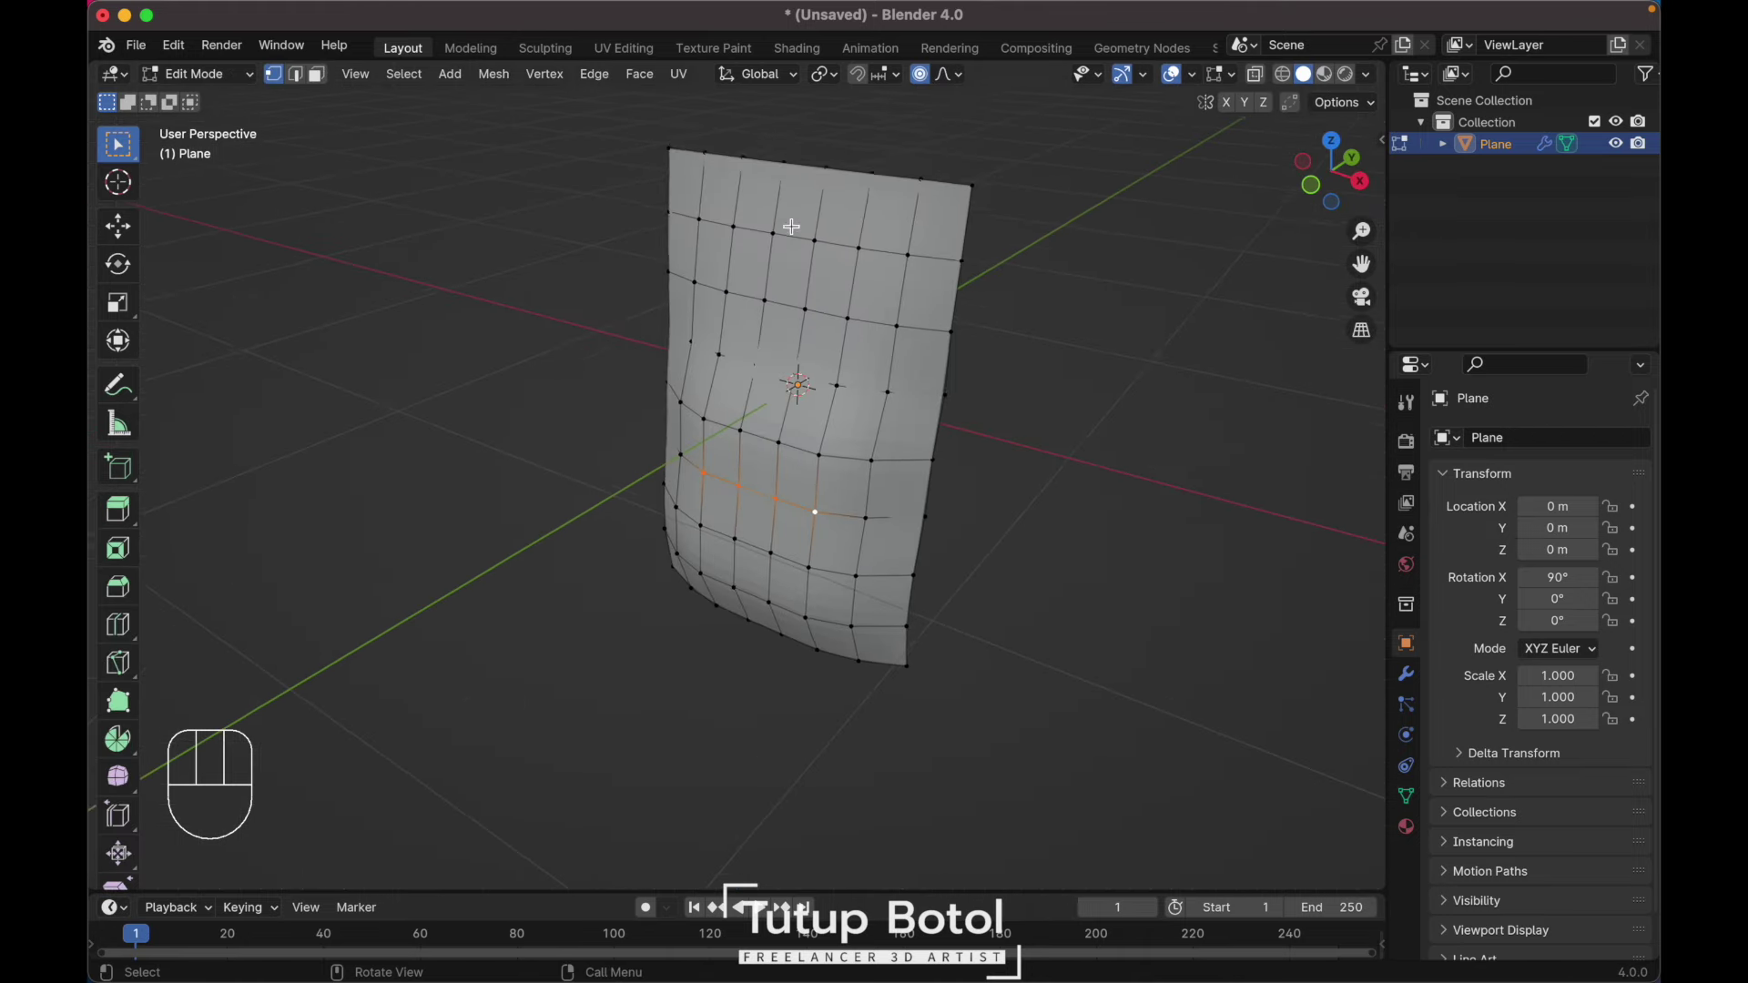
key("ctrl+h")
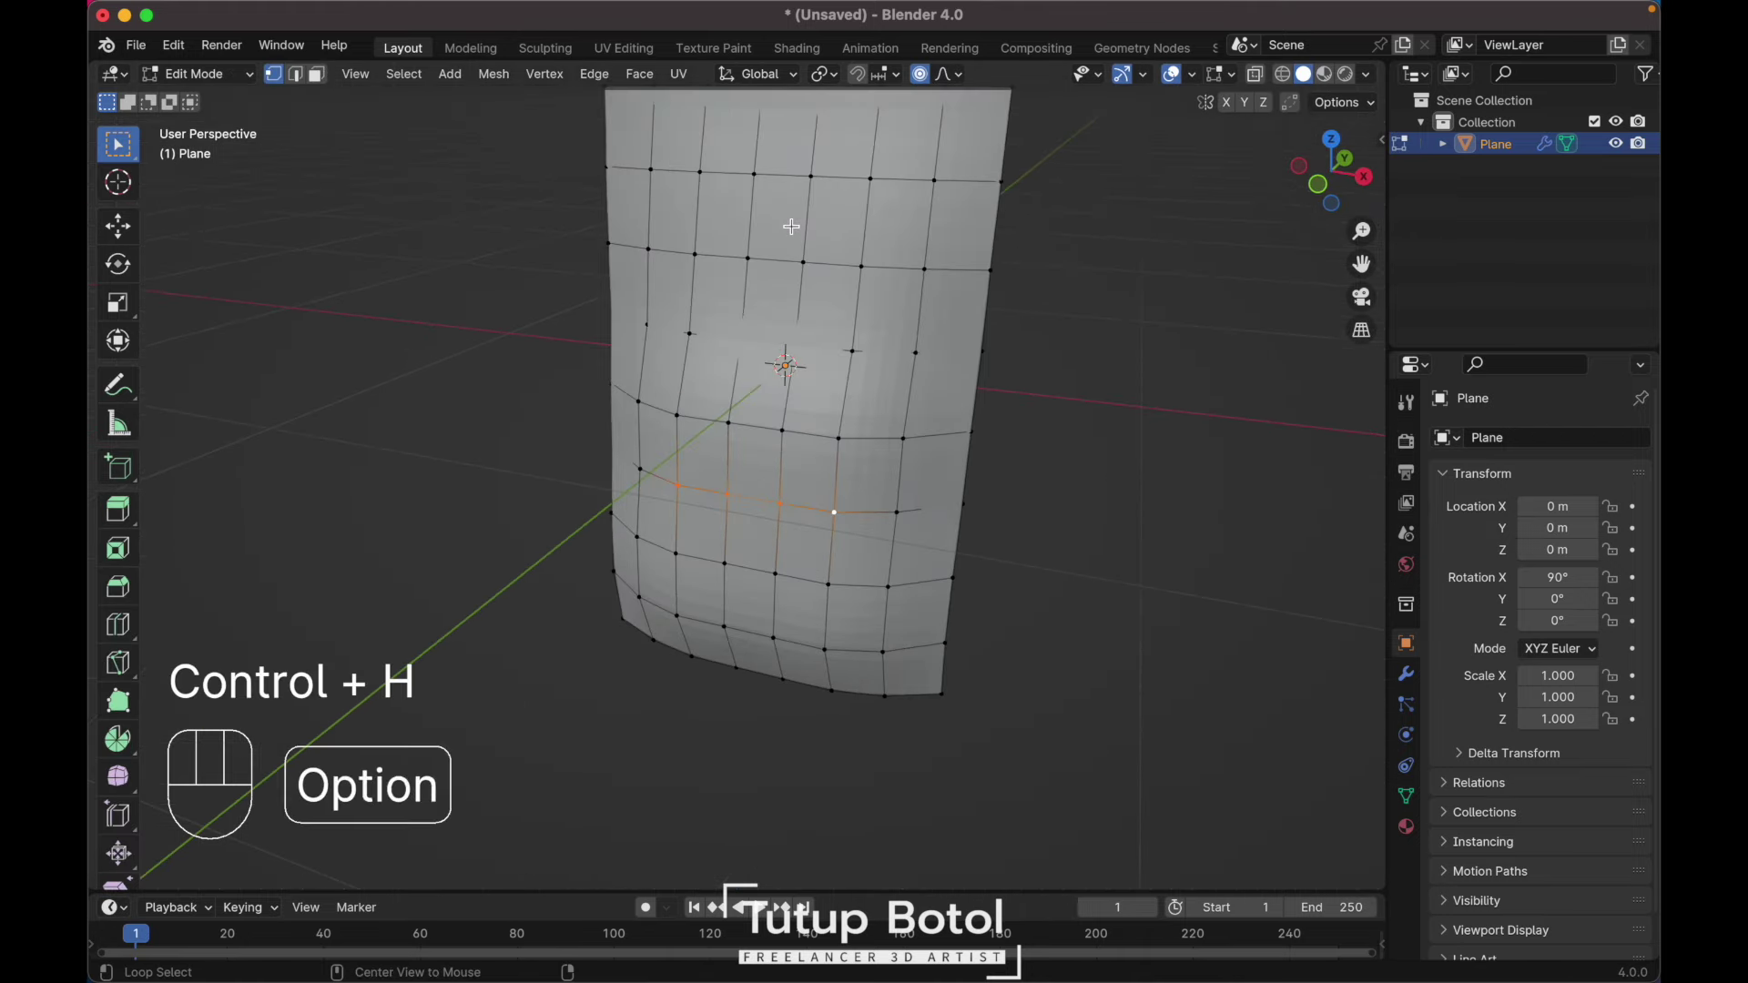
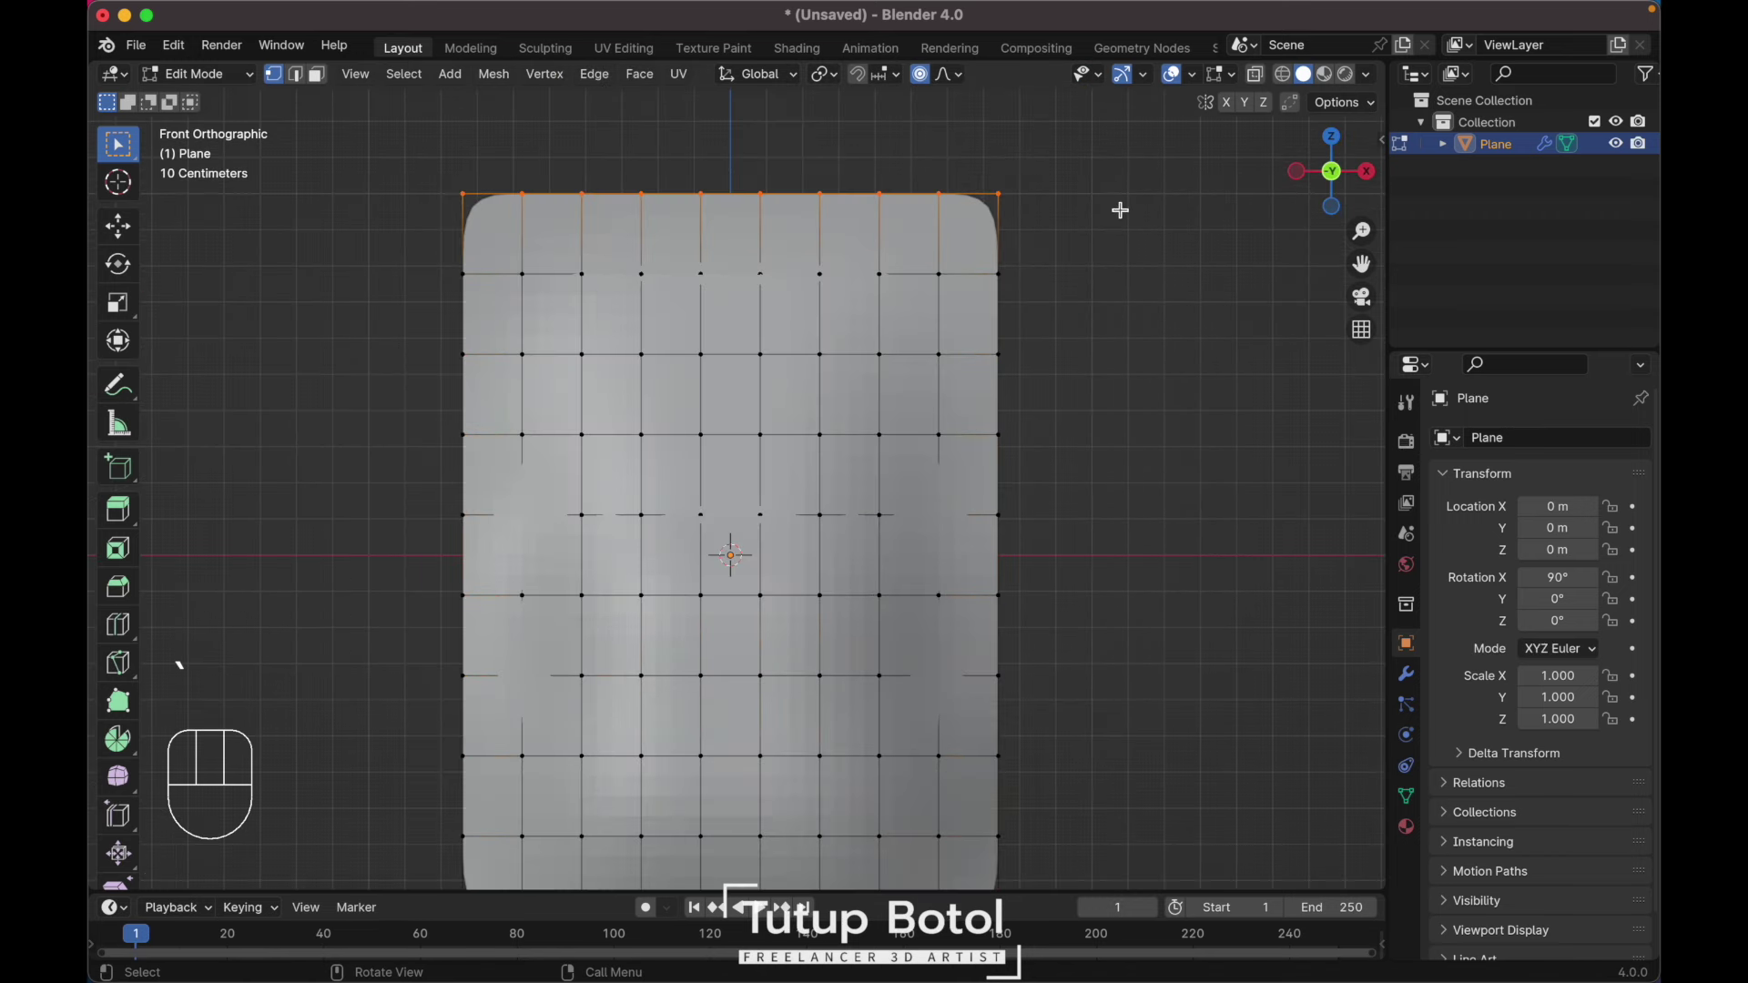
key("o")
key("g")
key("z")
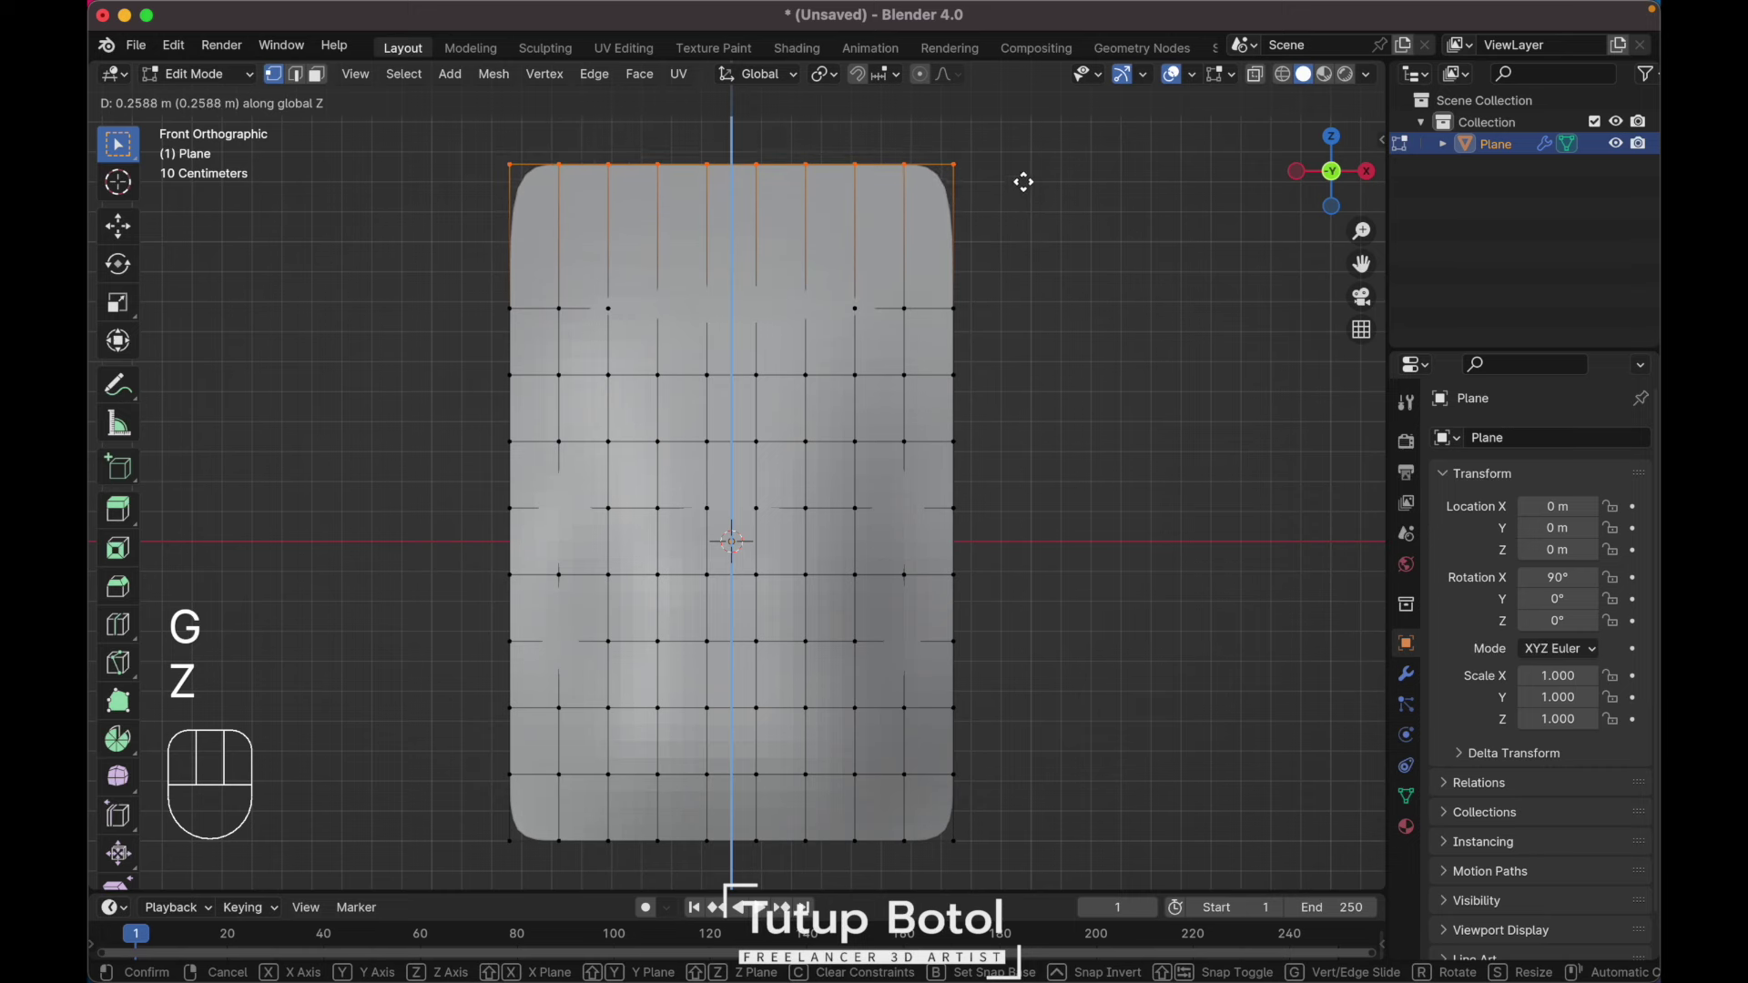
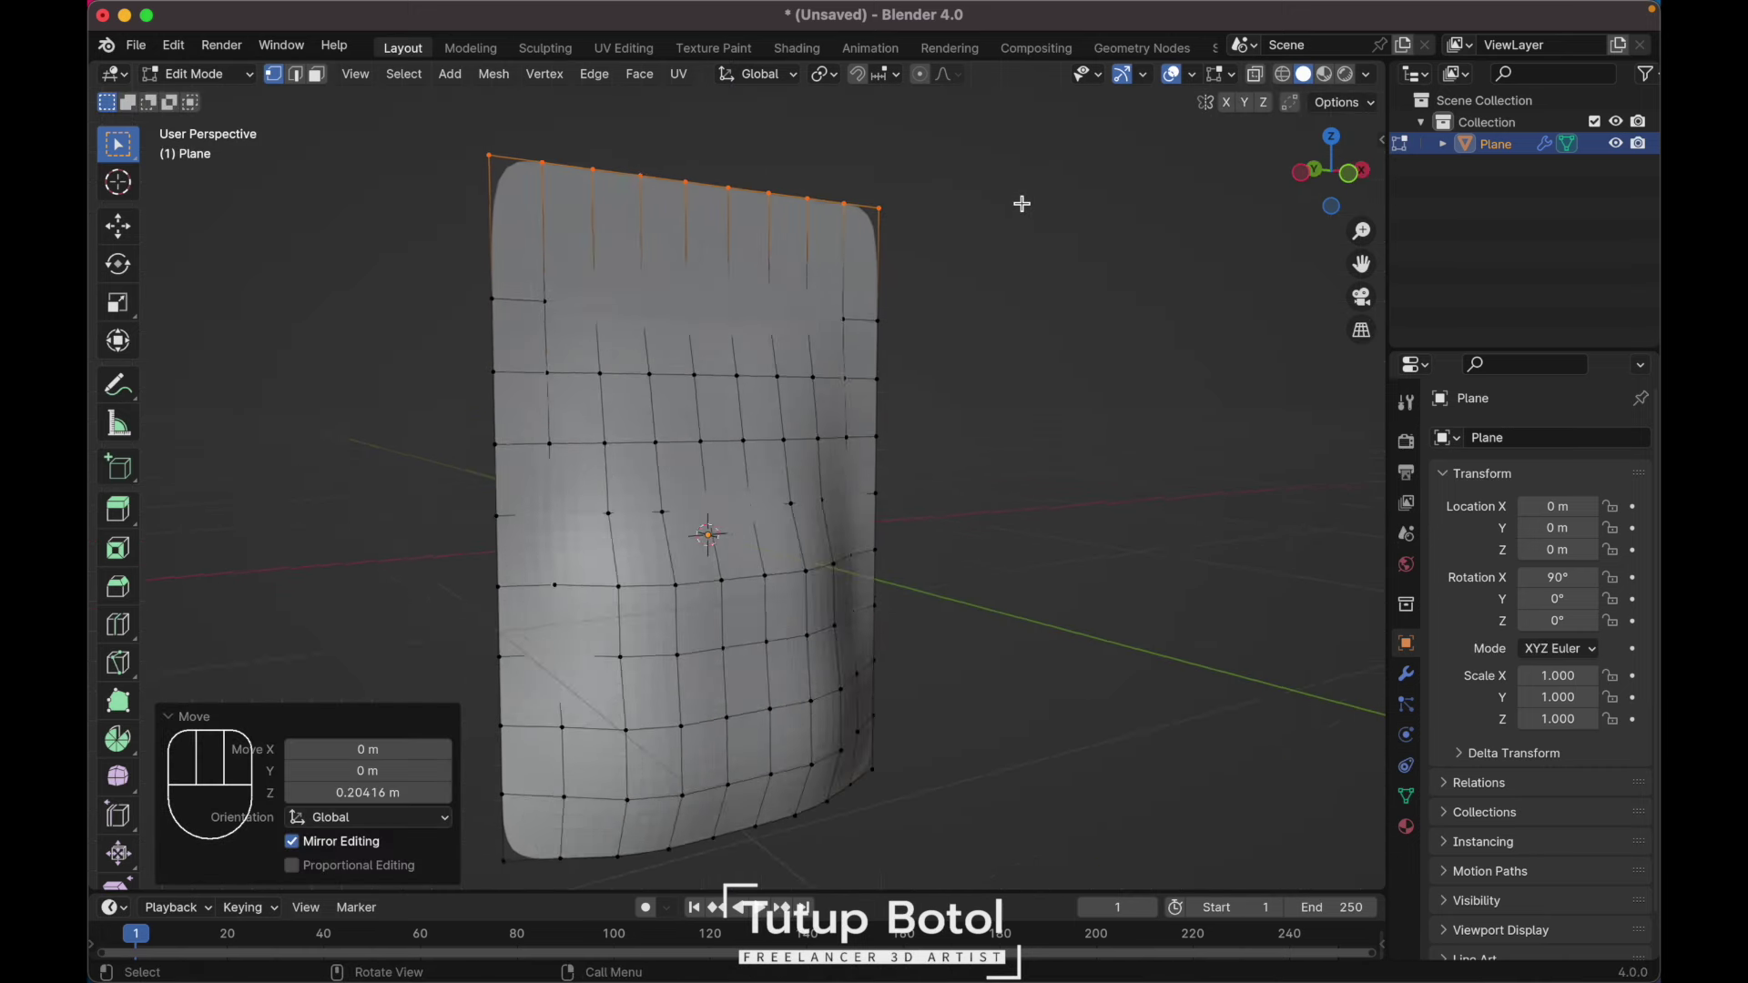
key("`")
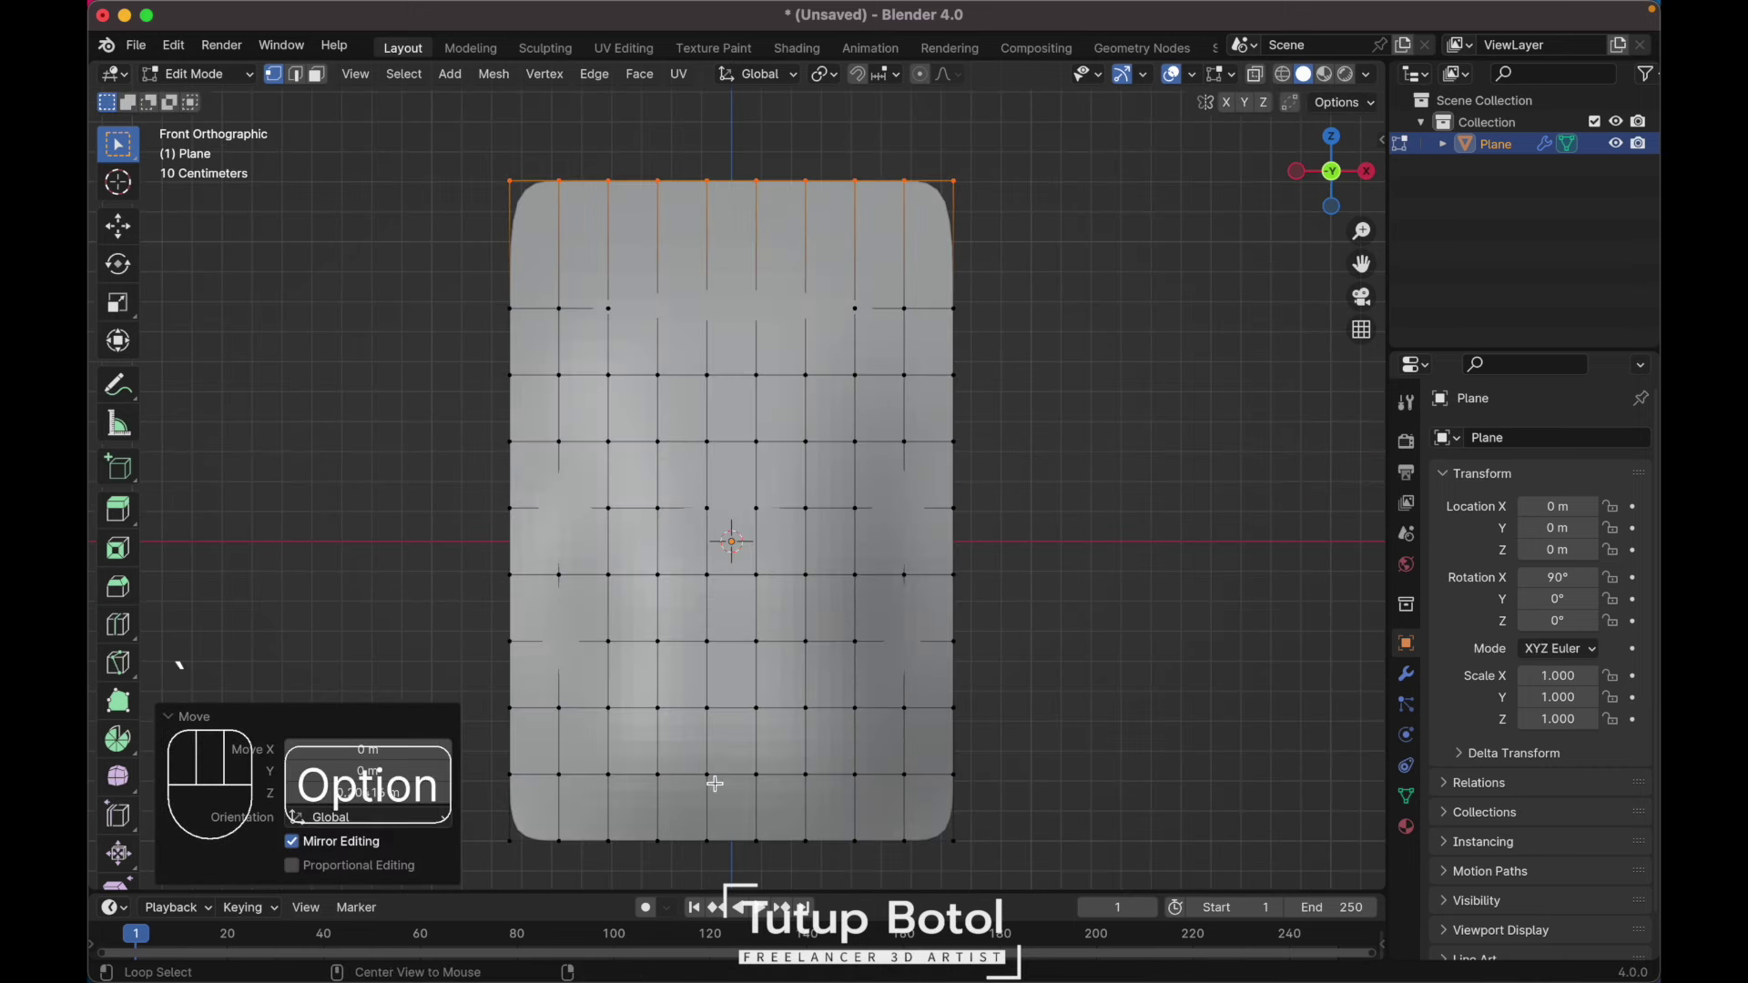
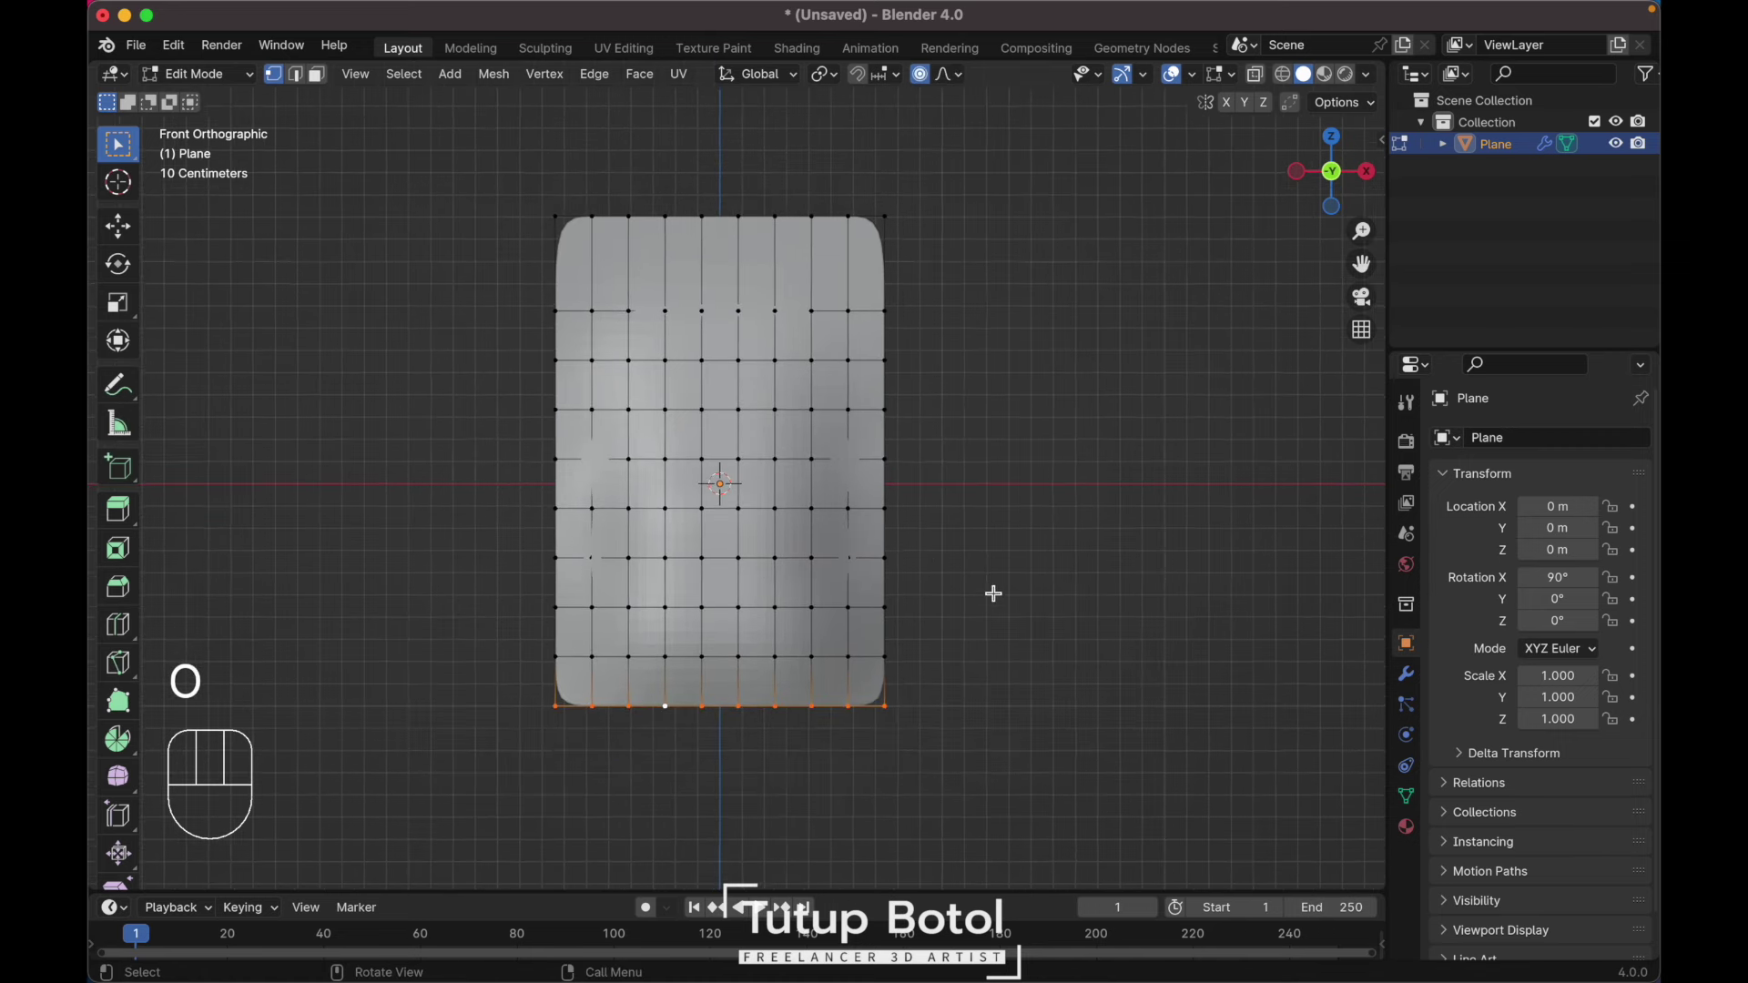
Step: Taper the lower edge inward along X and shade the panel smooth
key("s")
key("x")
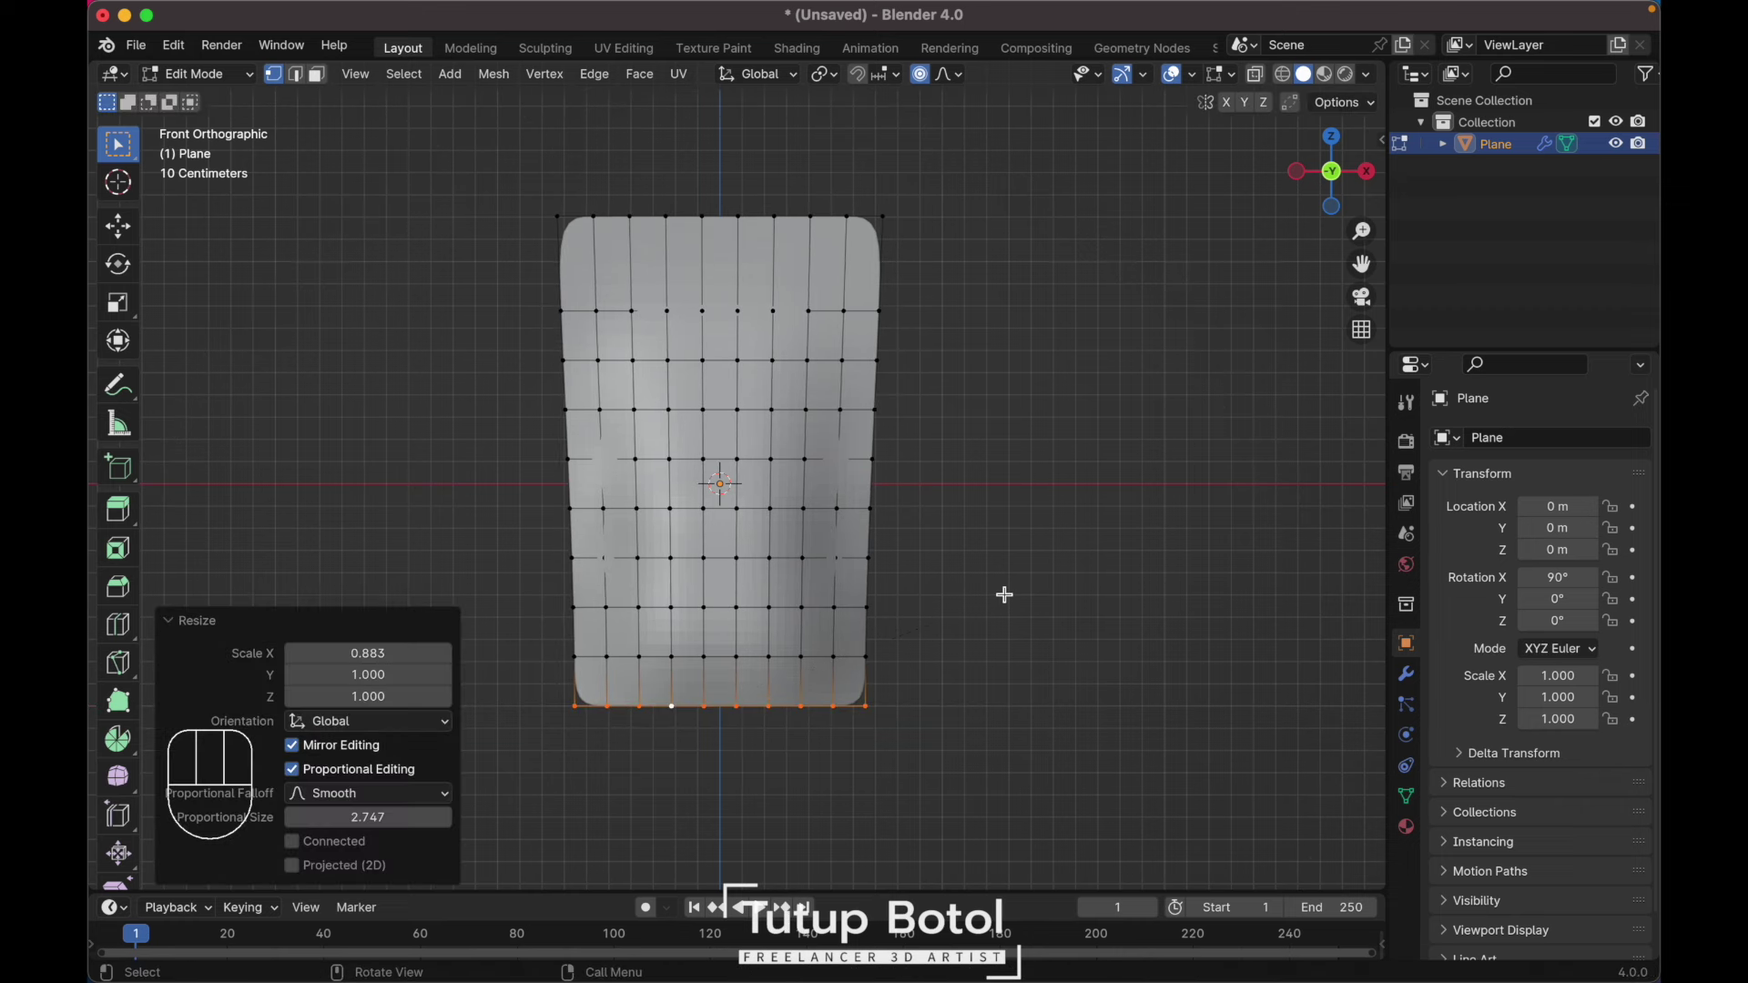
right_click(666, 435)
Step: Add a Mirror modifier on the Z axis only to give the pouch a back side
key("`")
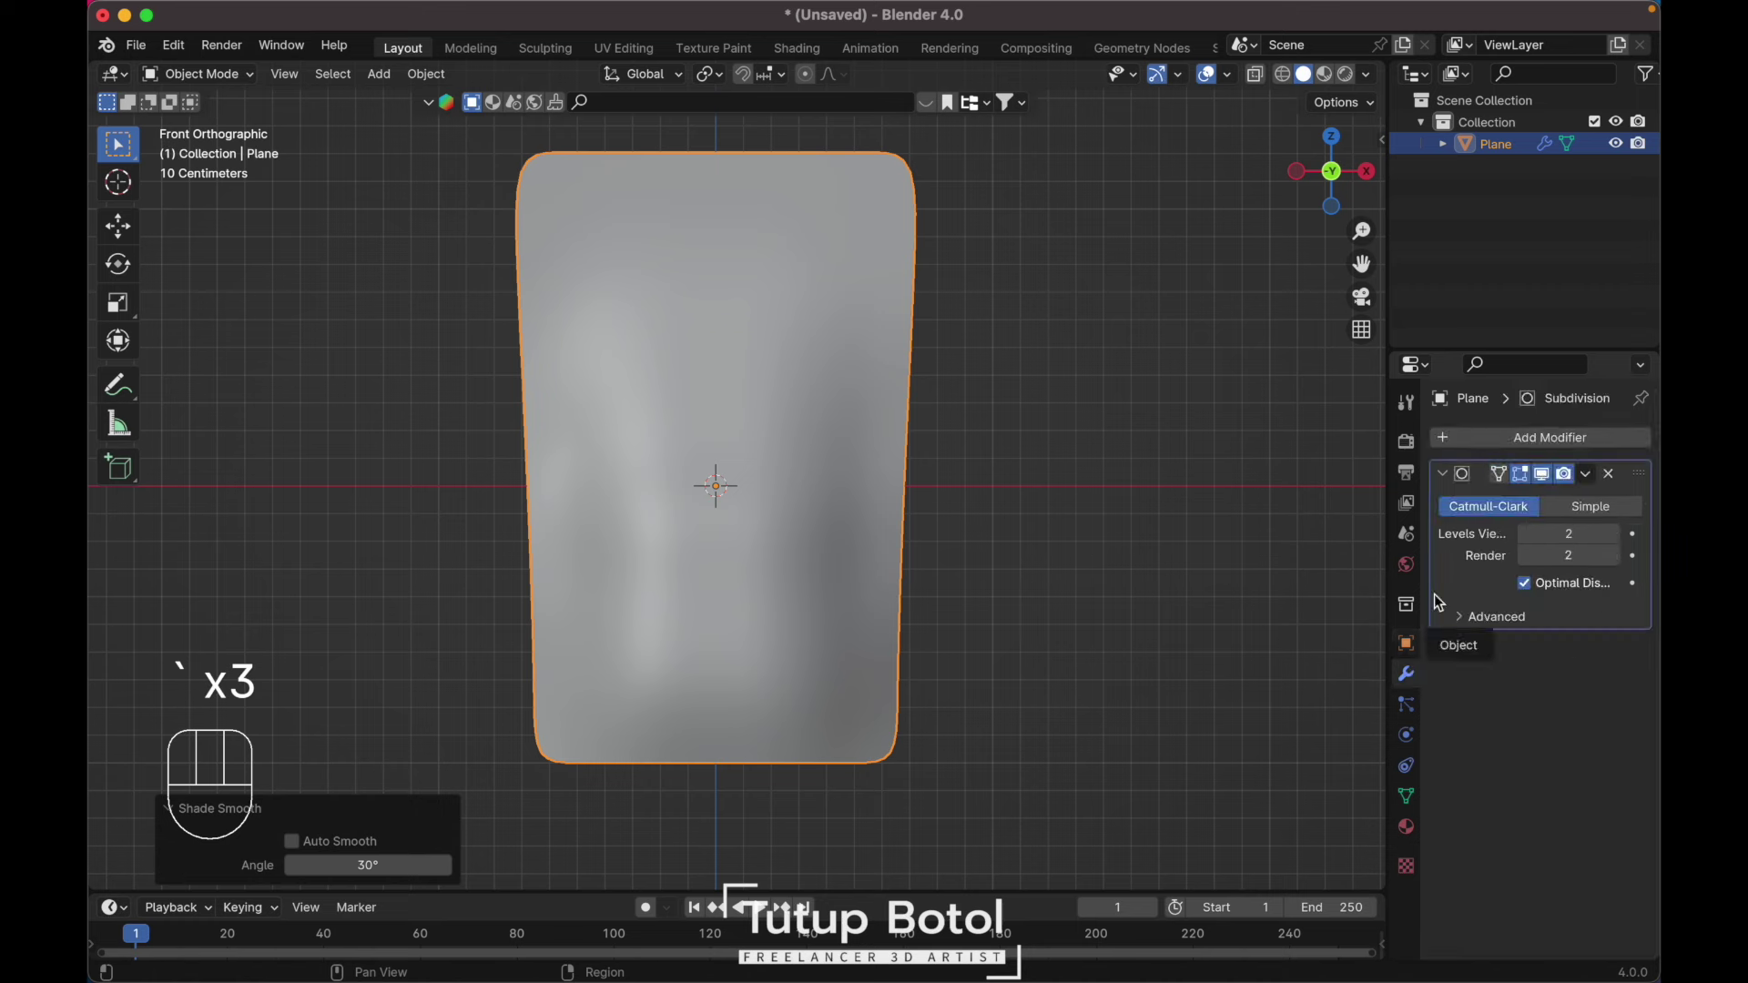
left_click_drag(1498, 441, 1164, 537)
key("`")
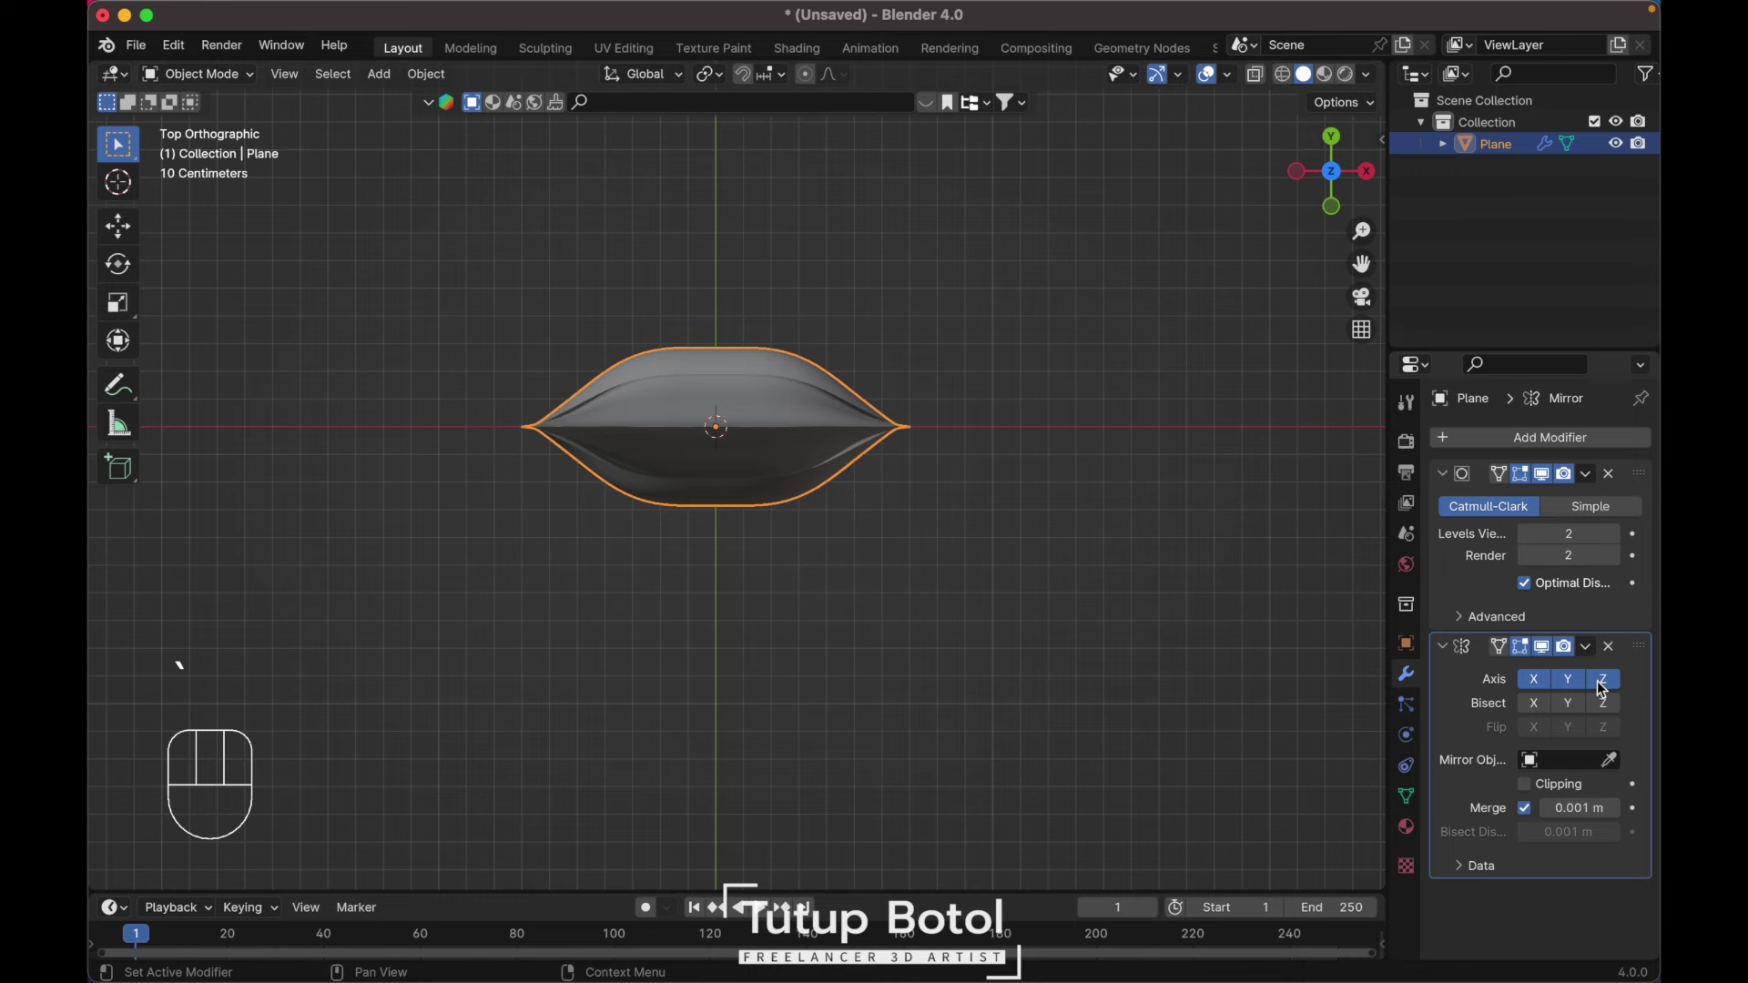
left_click(1547, 684)
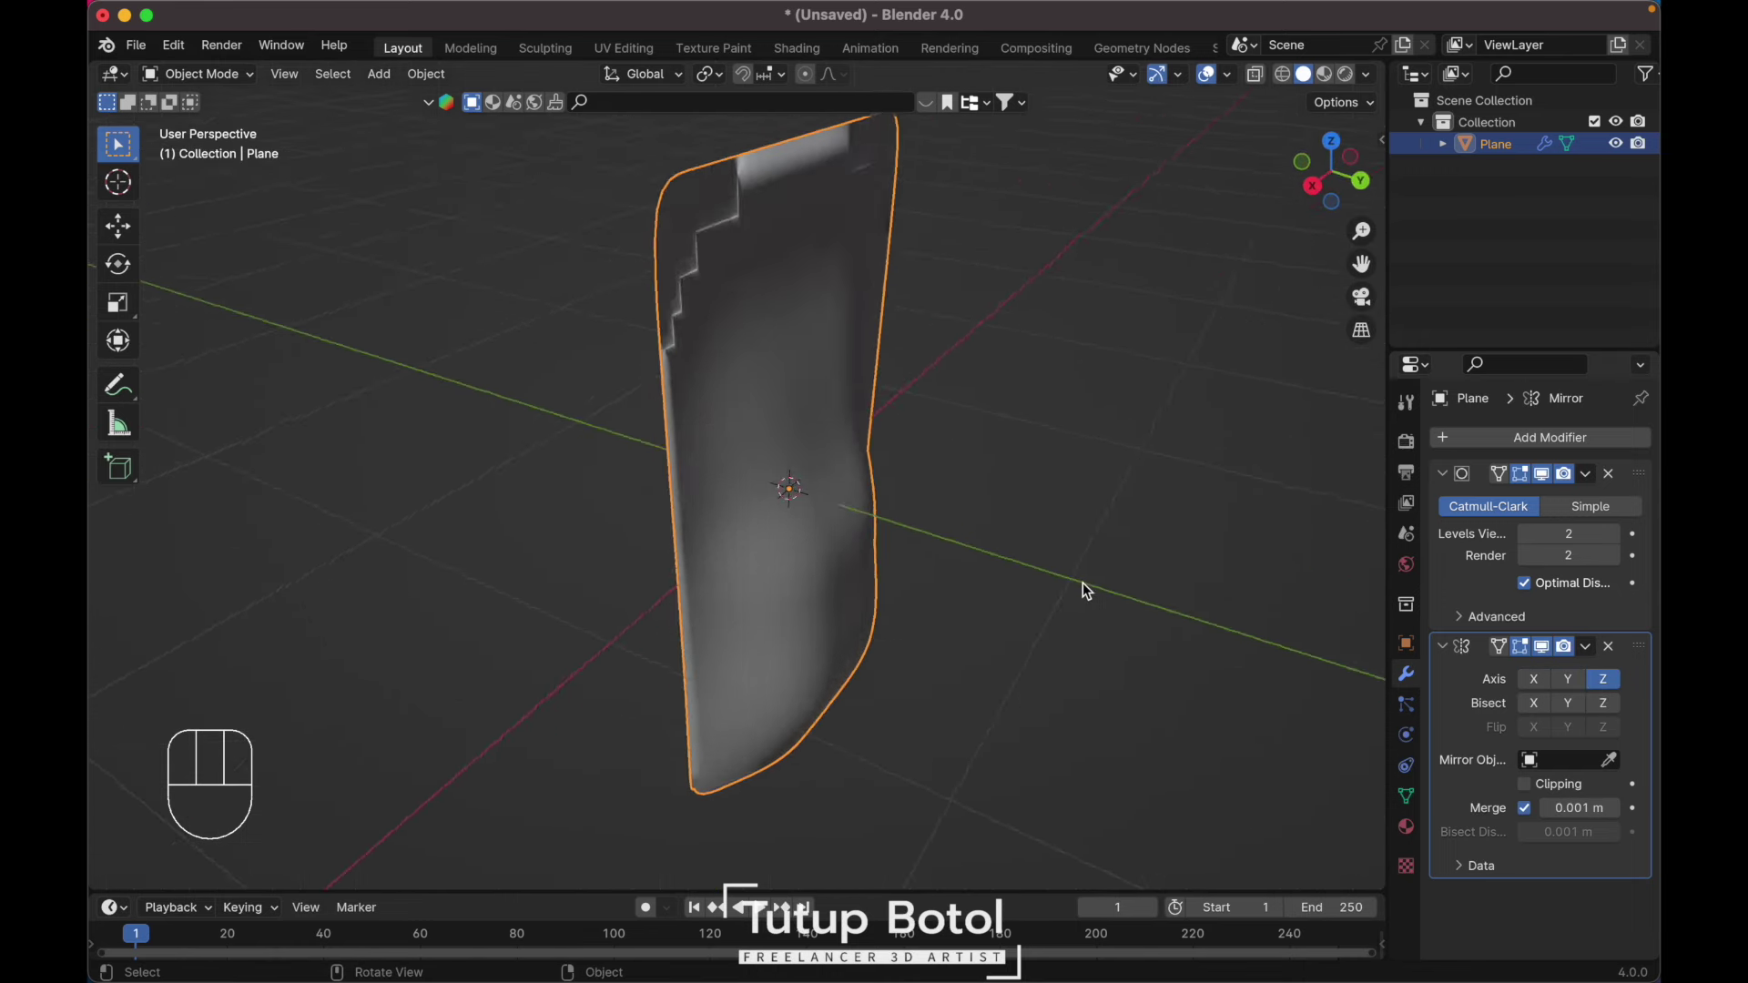
key("Tab")
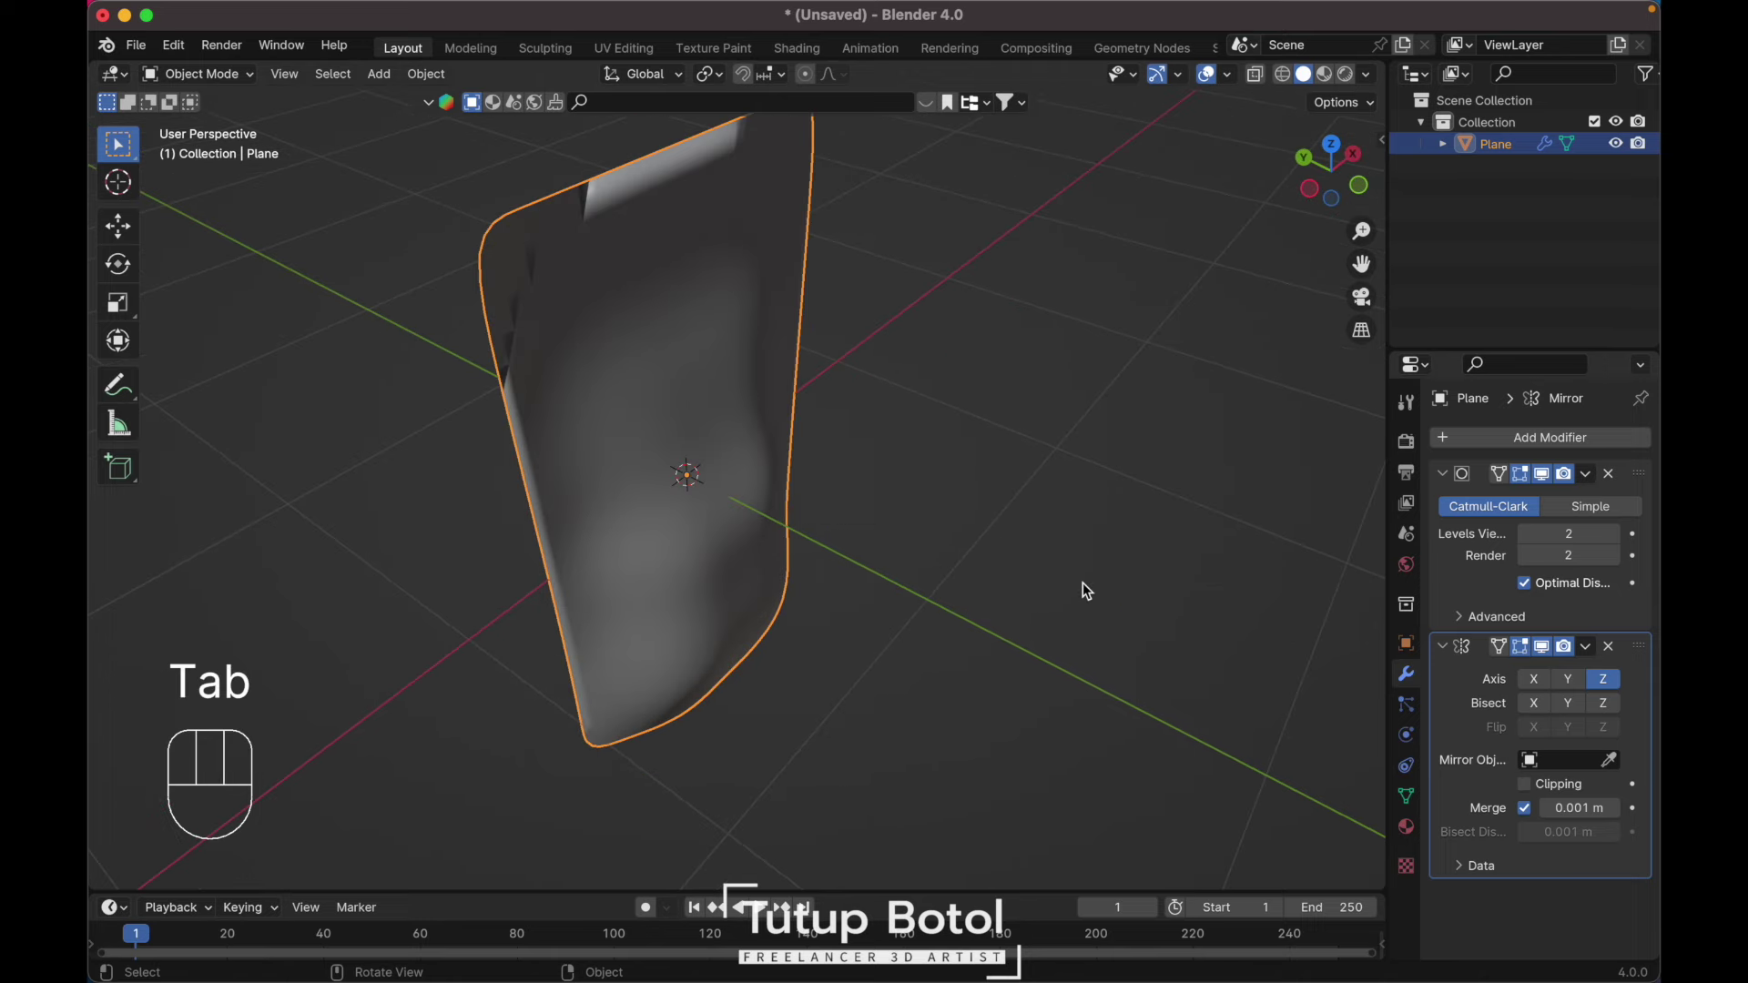
Step: In Edit Mode, test-move all vertices along Y, cancel, and deselect in front view
key("Tab")
key("a")
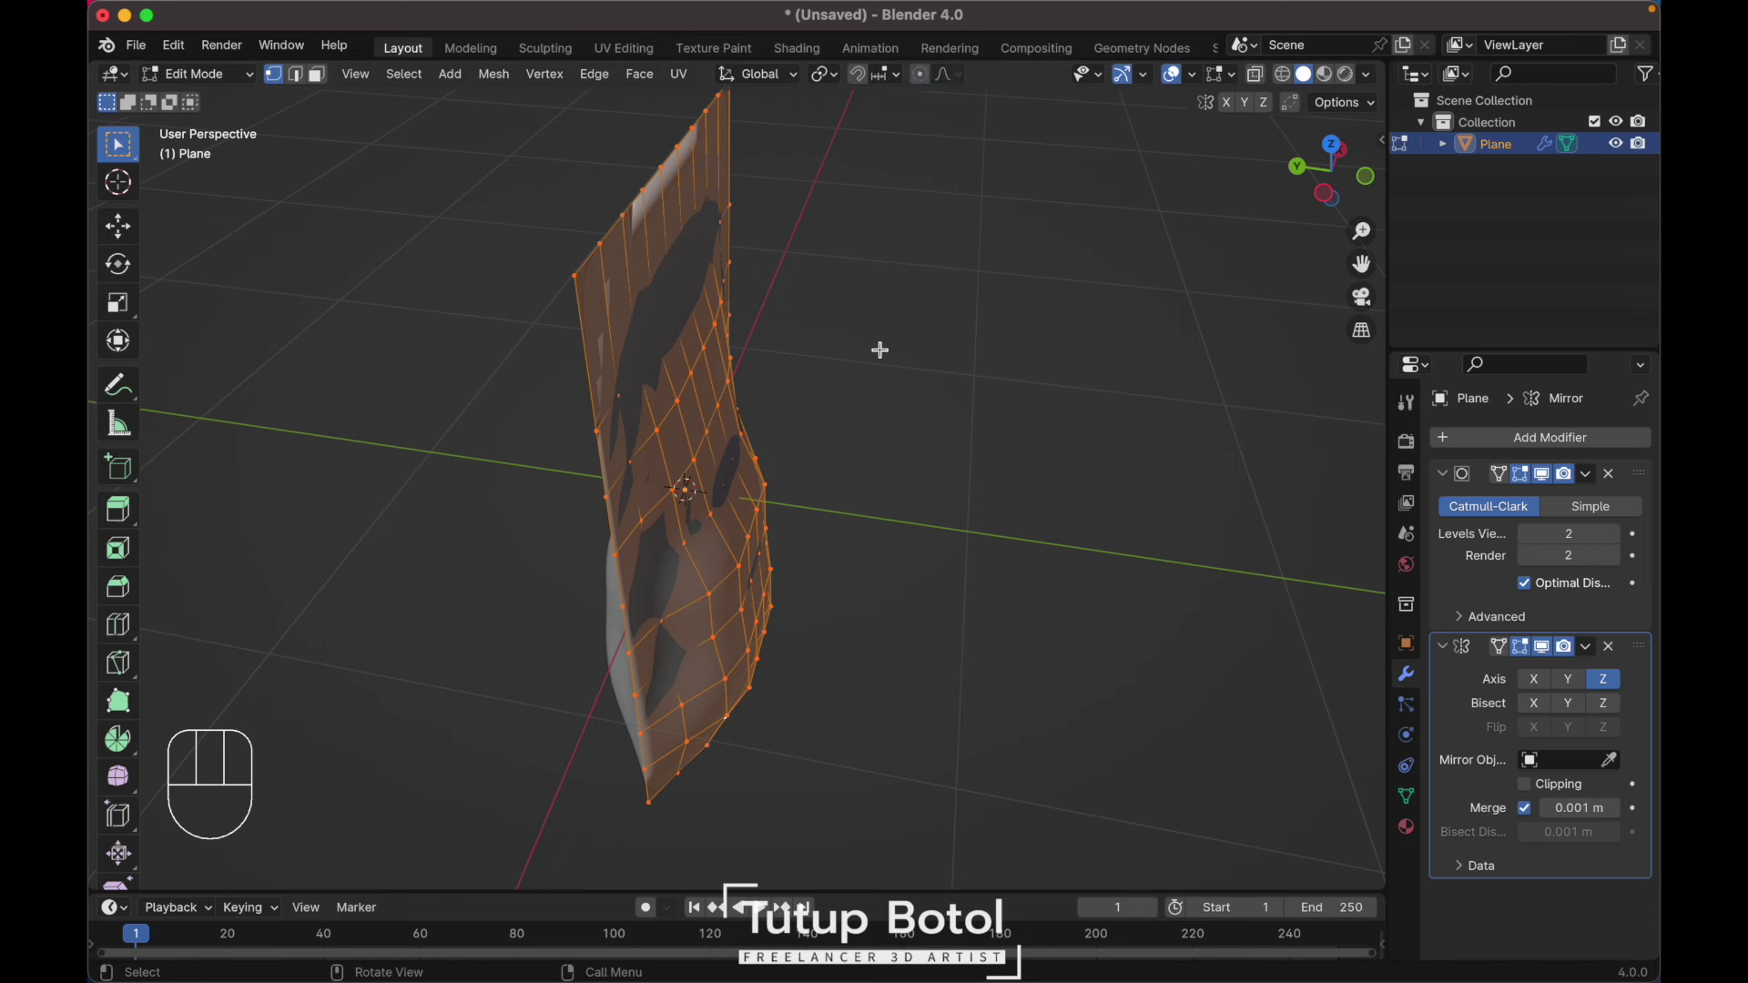
key("g")
key("y")
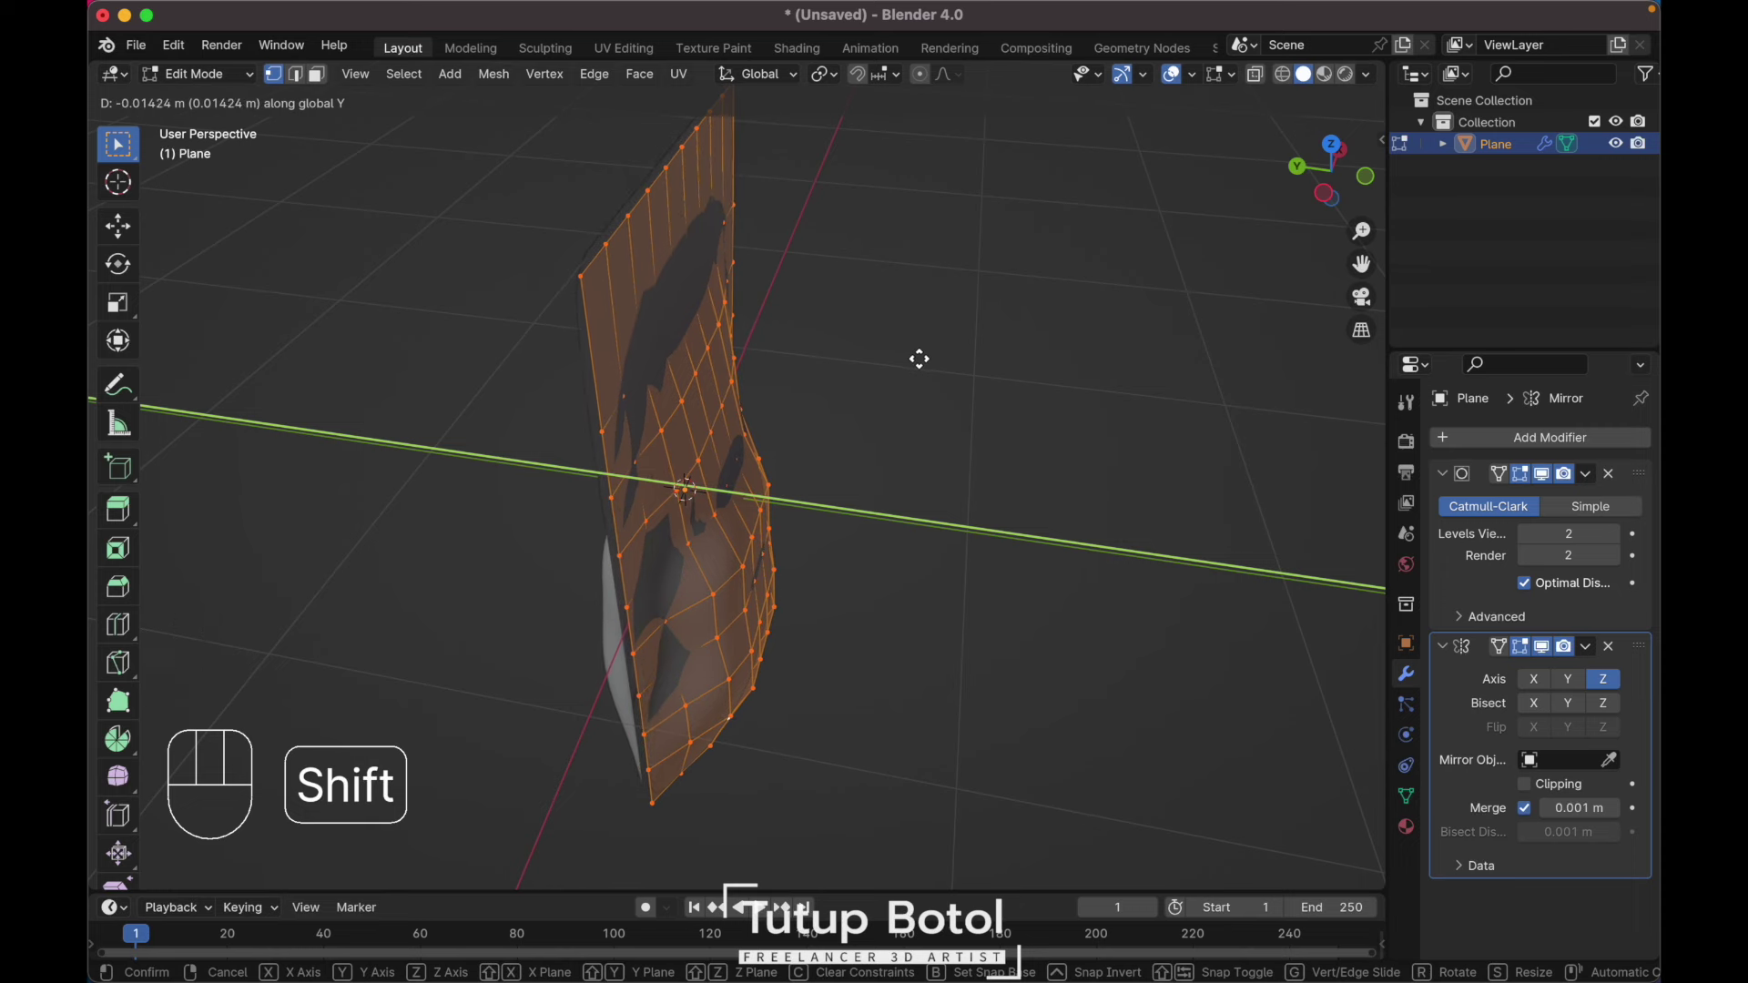
key("`")
key("`")
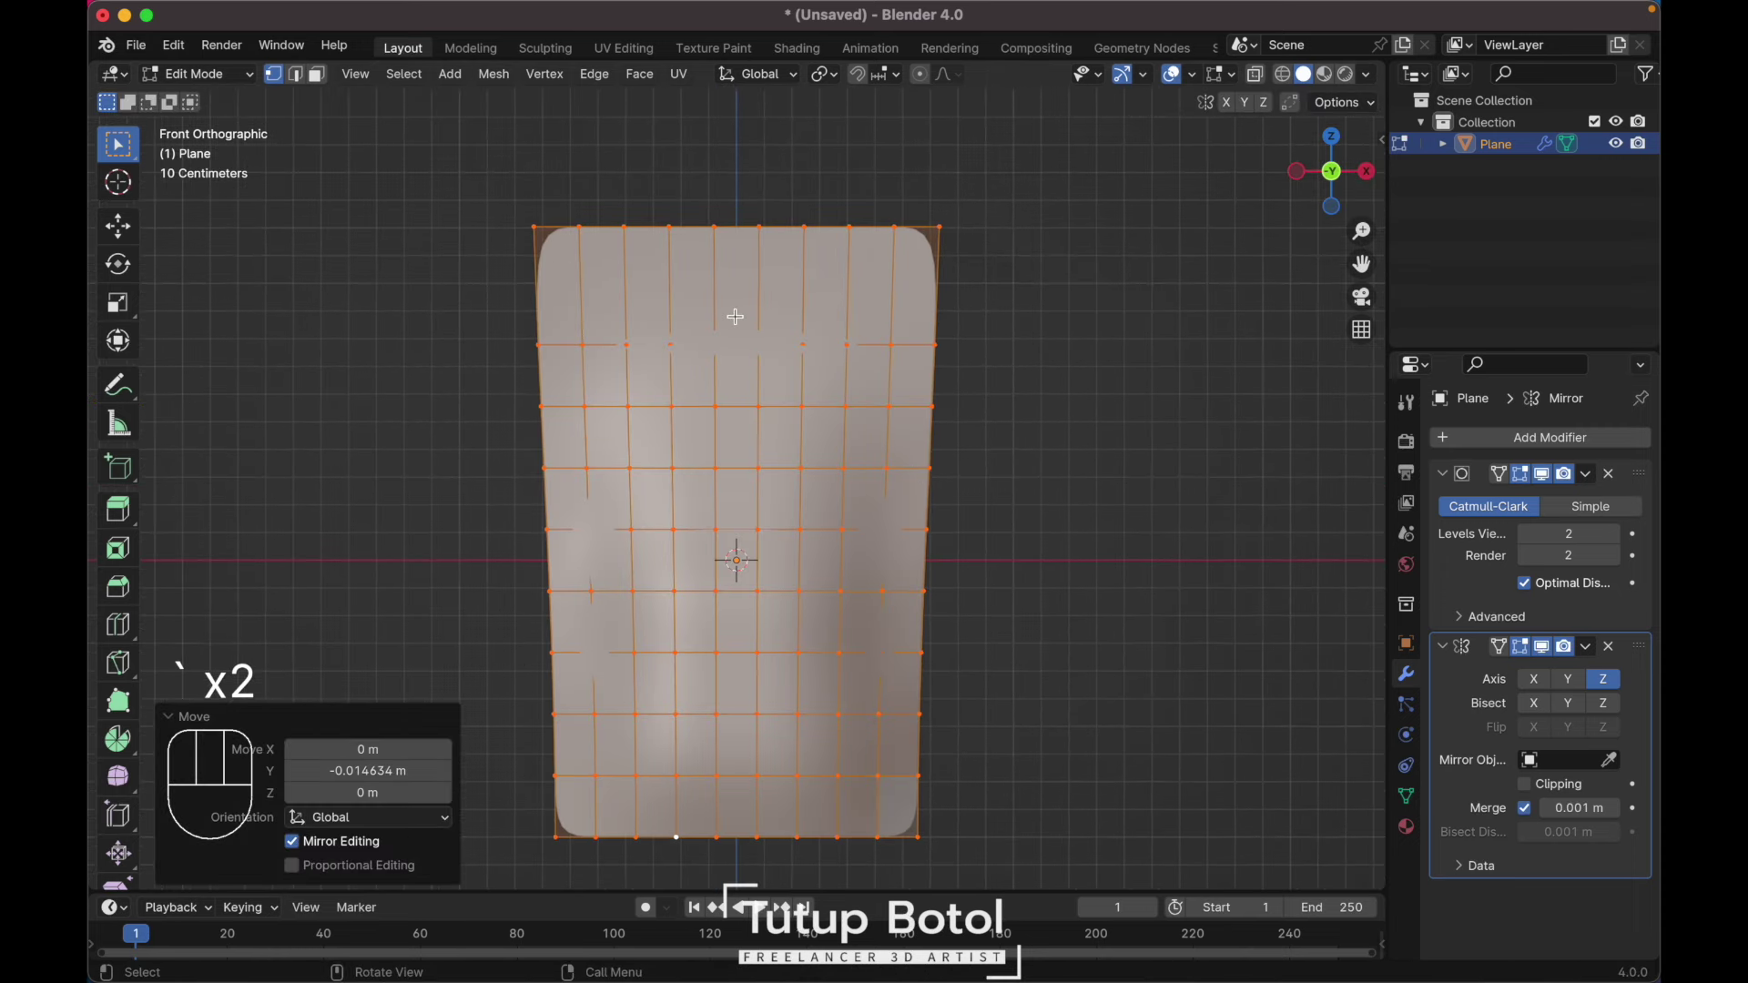
key("2")
Step: Cut loops near the top edge, bevel them into bands and extrude a zipper ridge
key("ctrl+r")
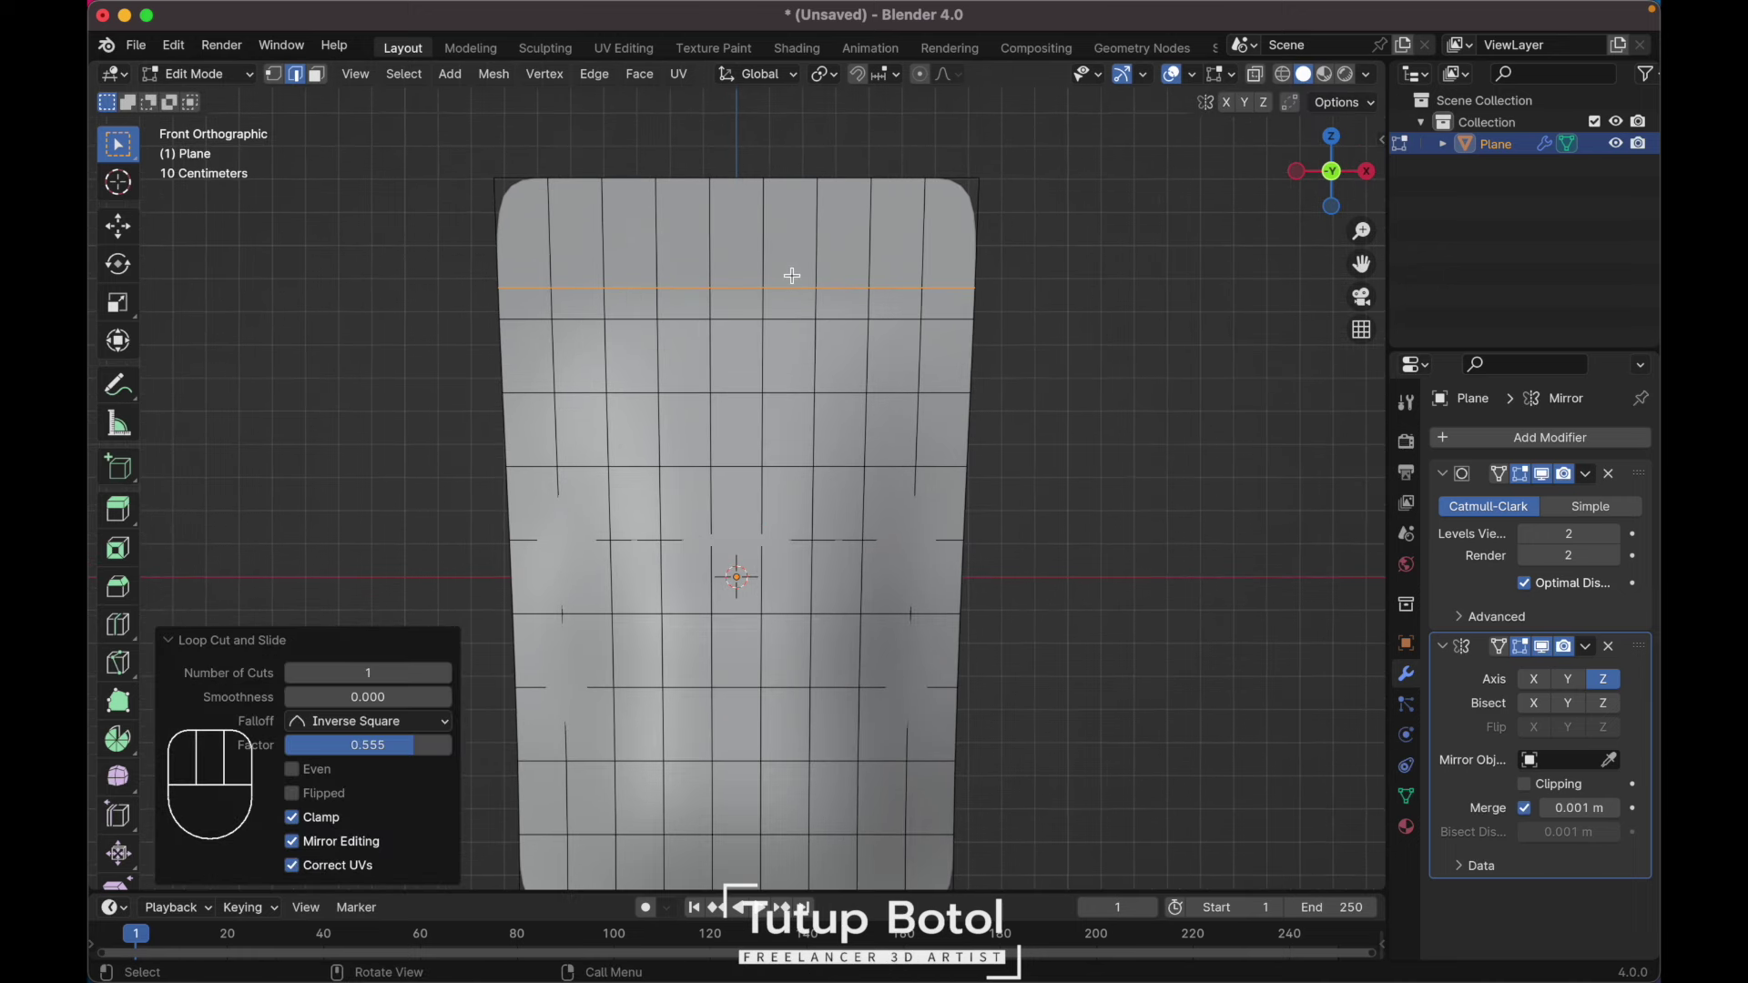
key("ctrl+b")
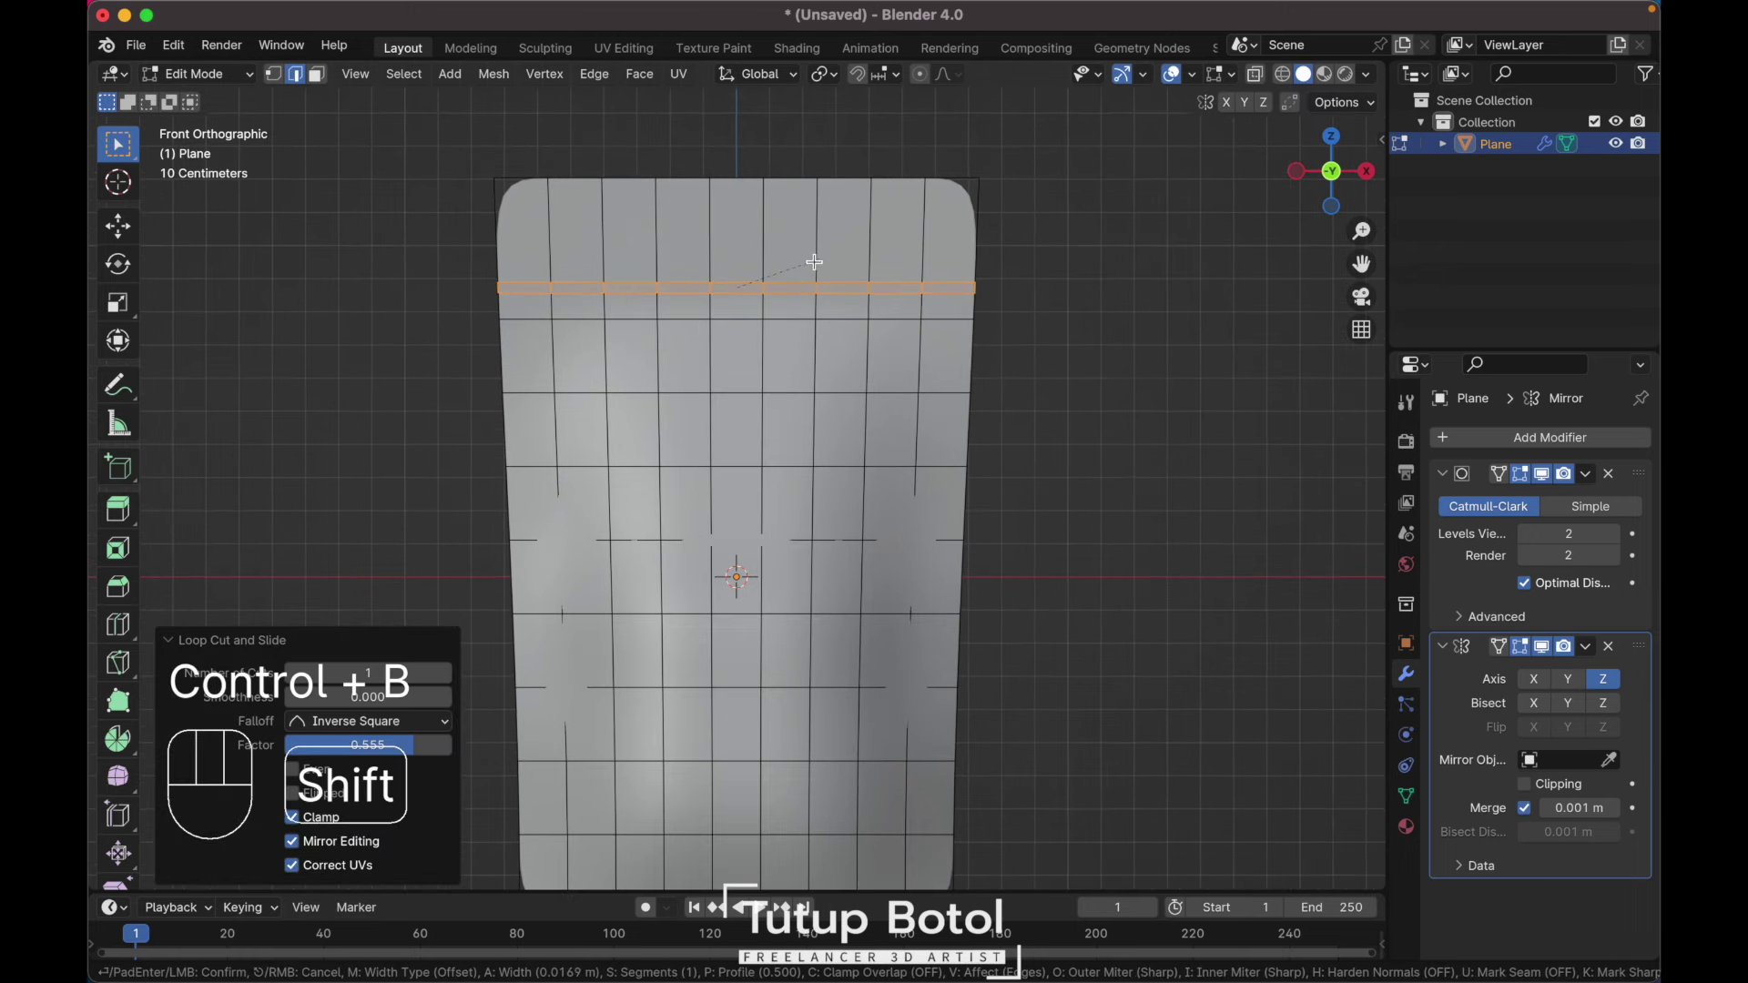
key("Escape")
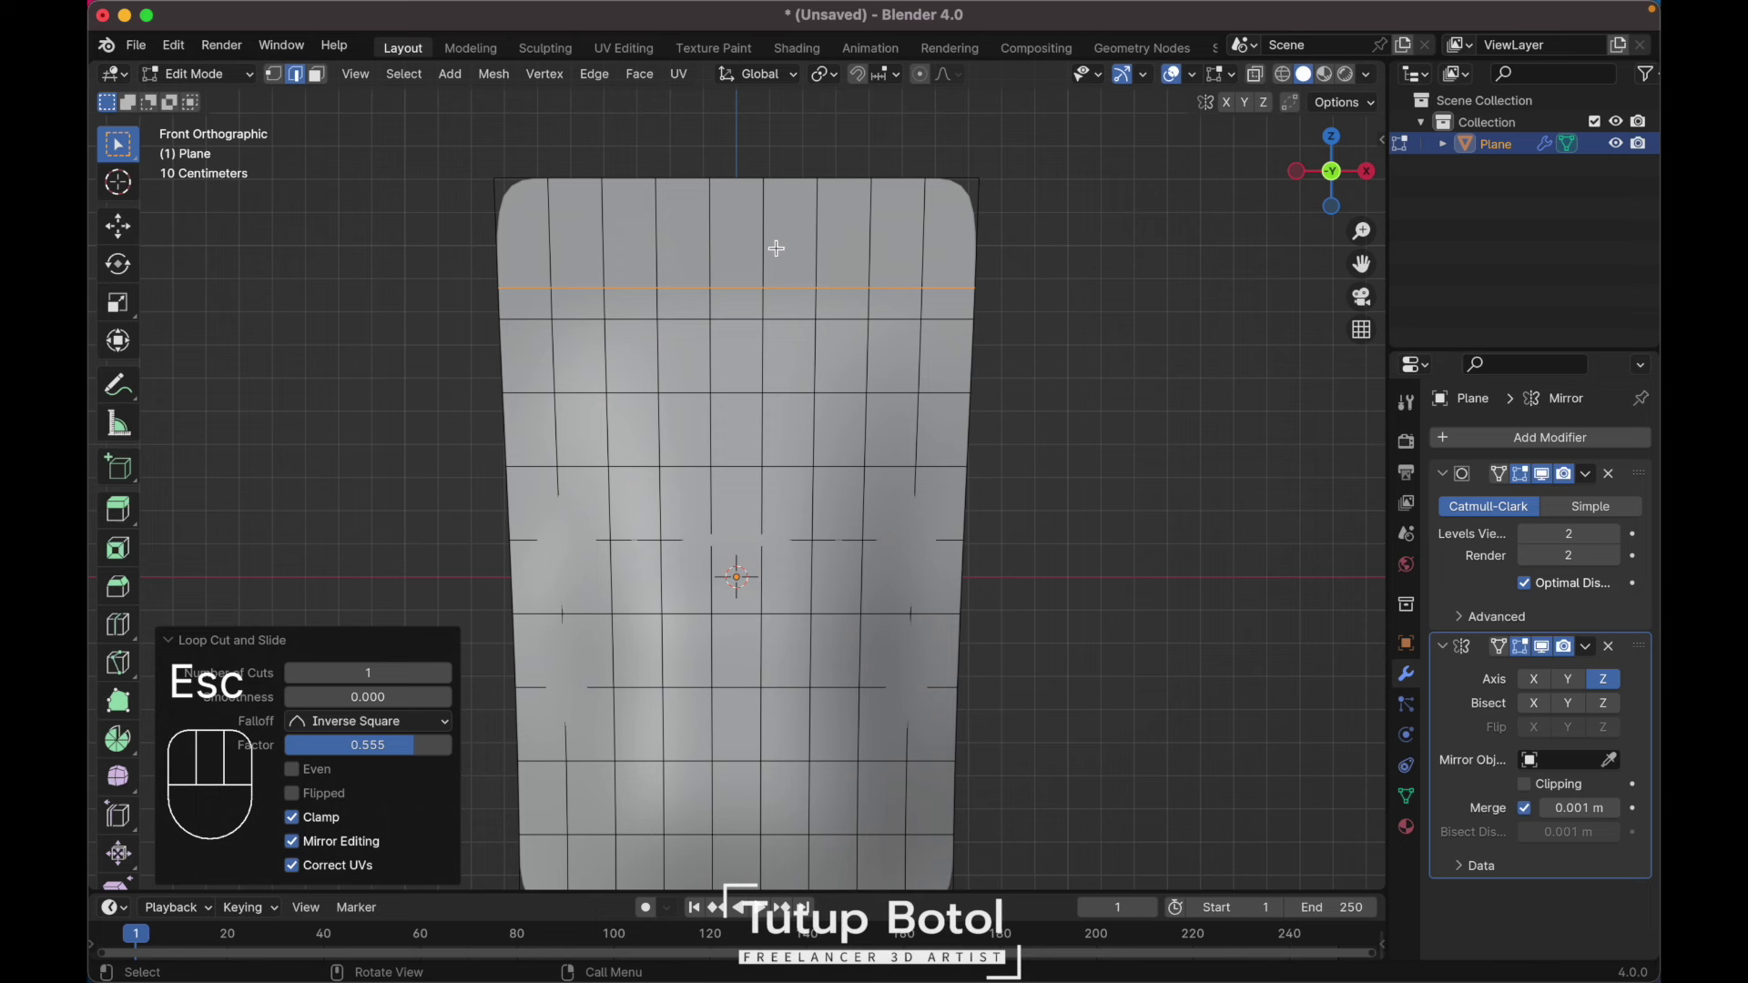
key("ctrl+r")
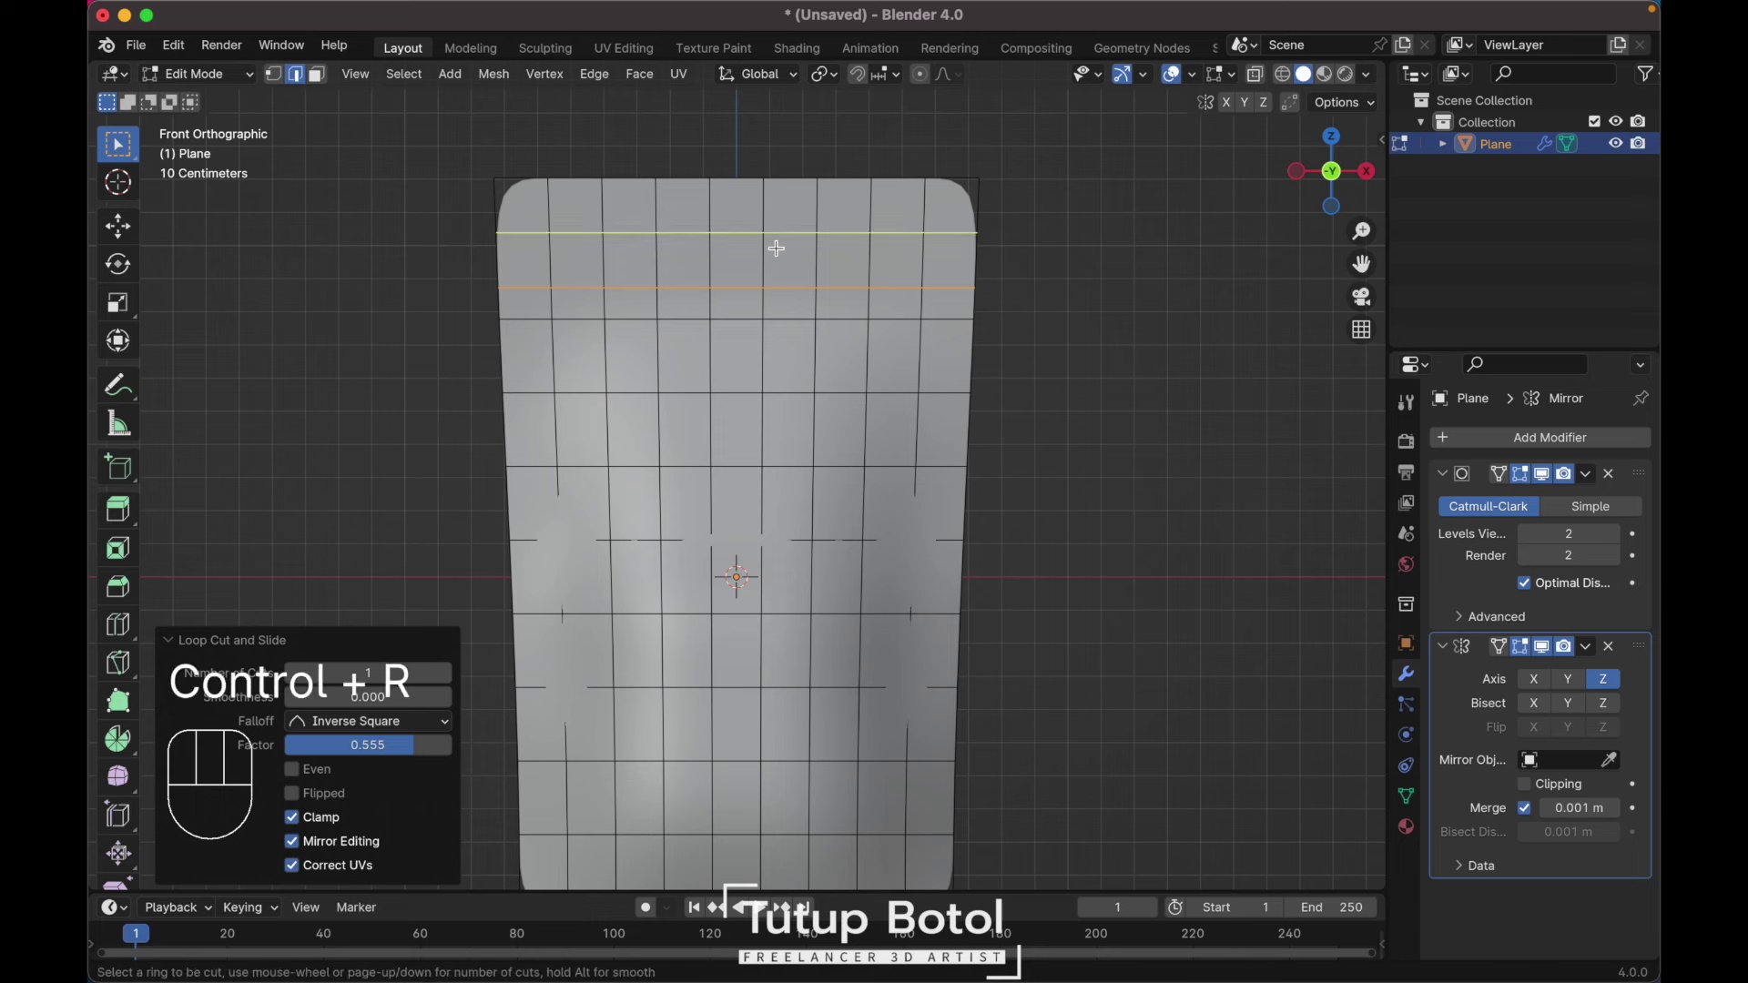
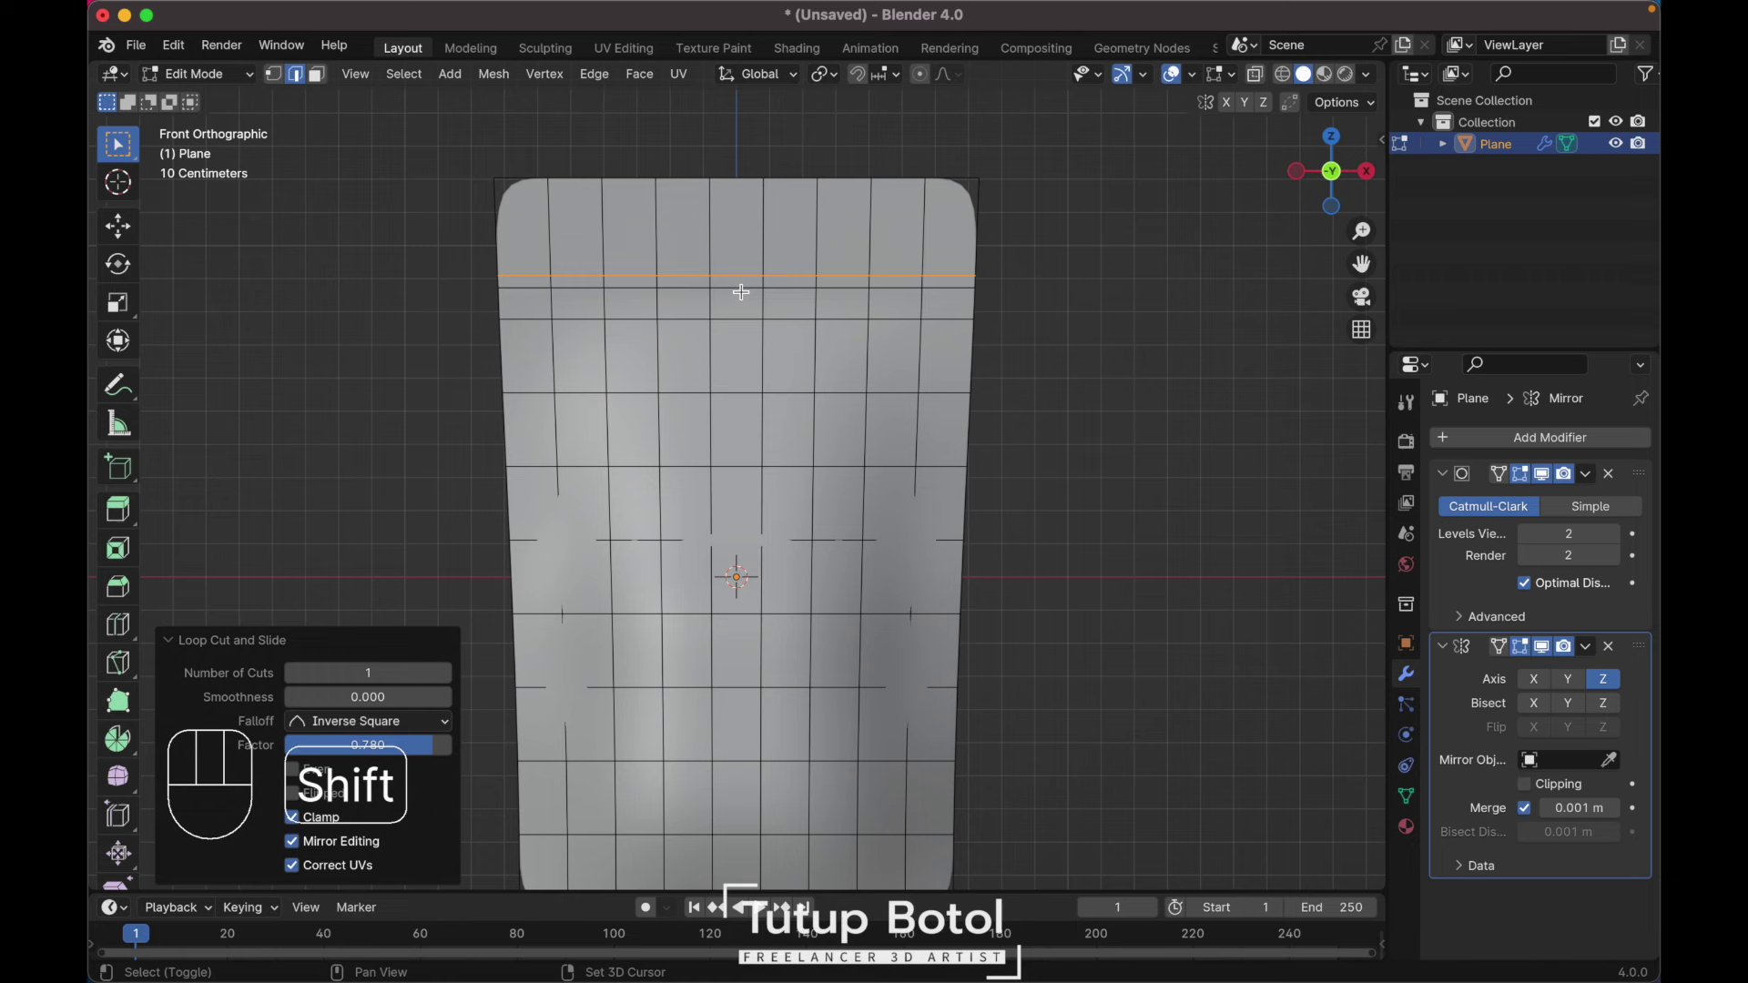
key("ctrl+b")
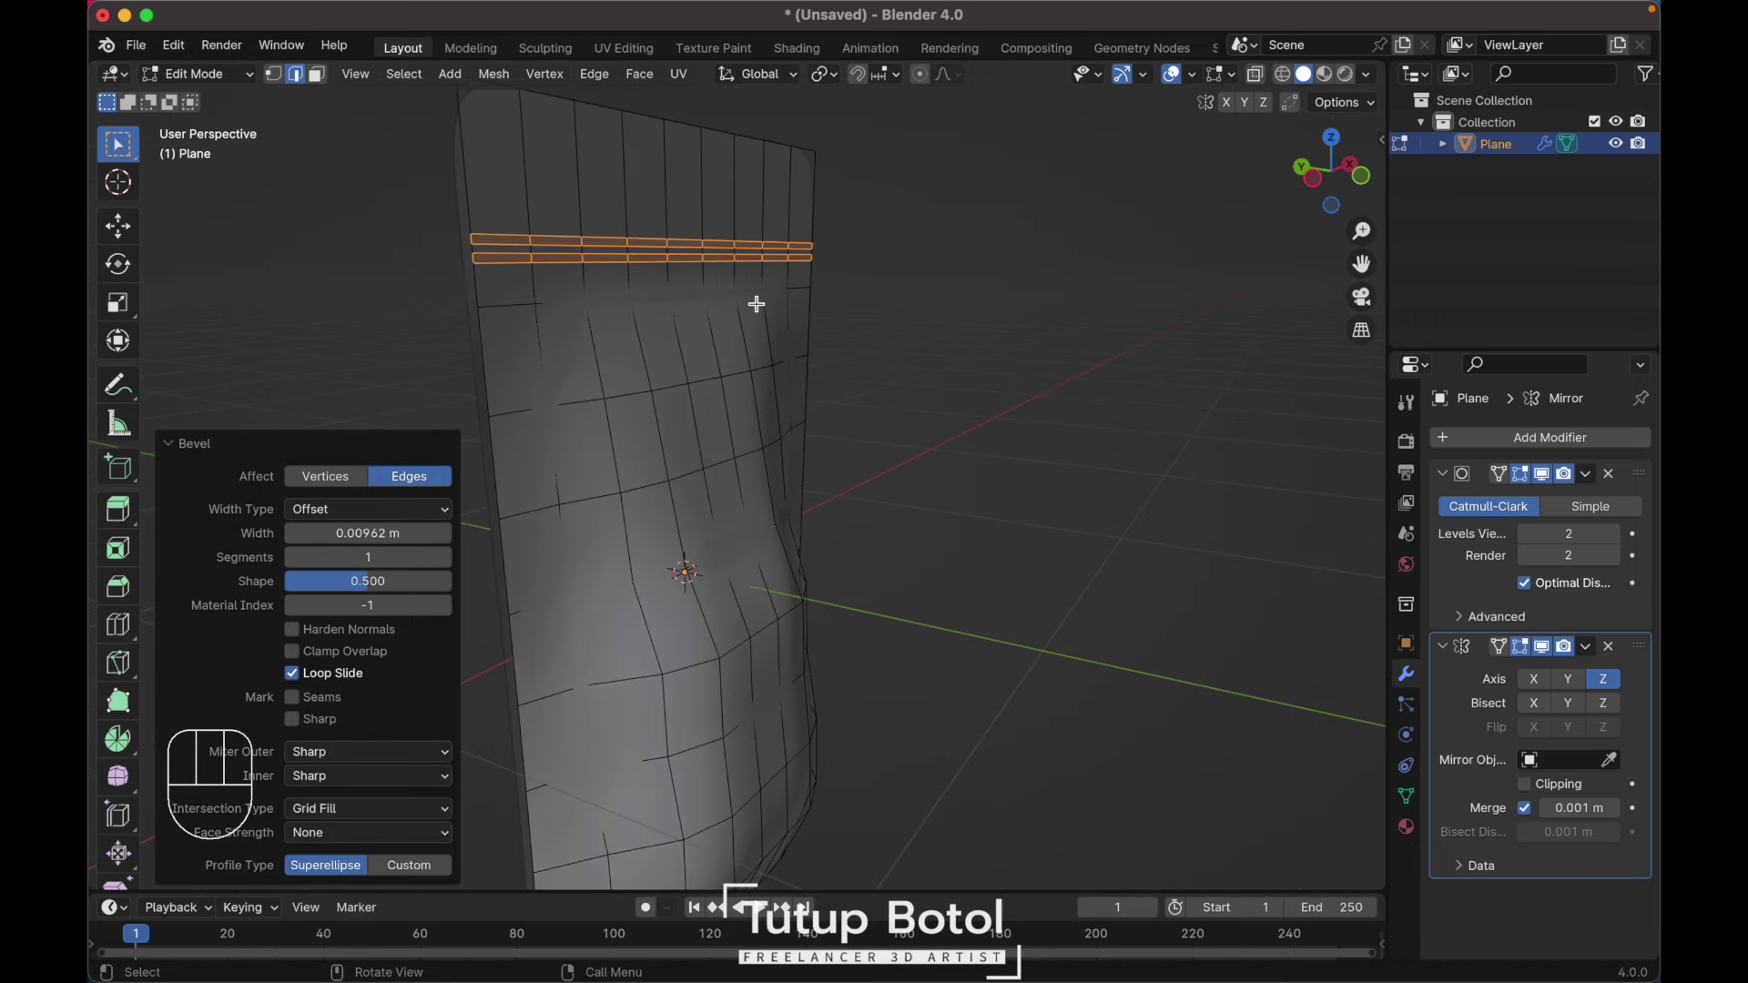
key("alt+e")
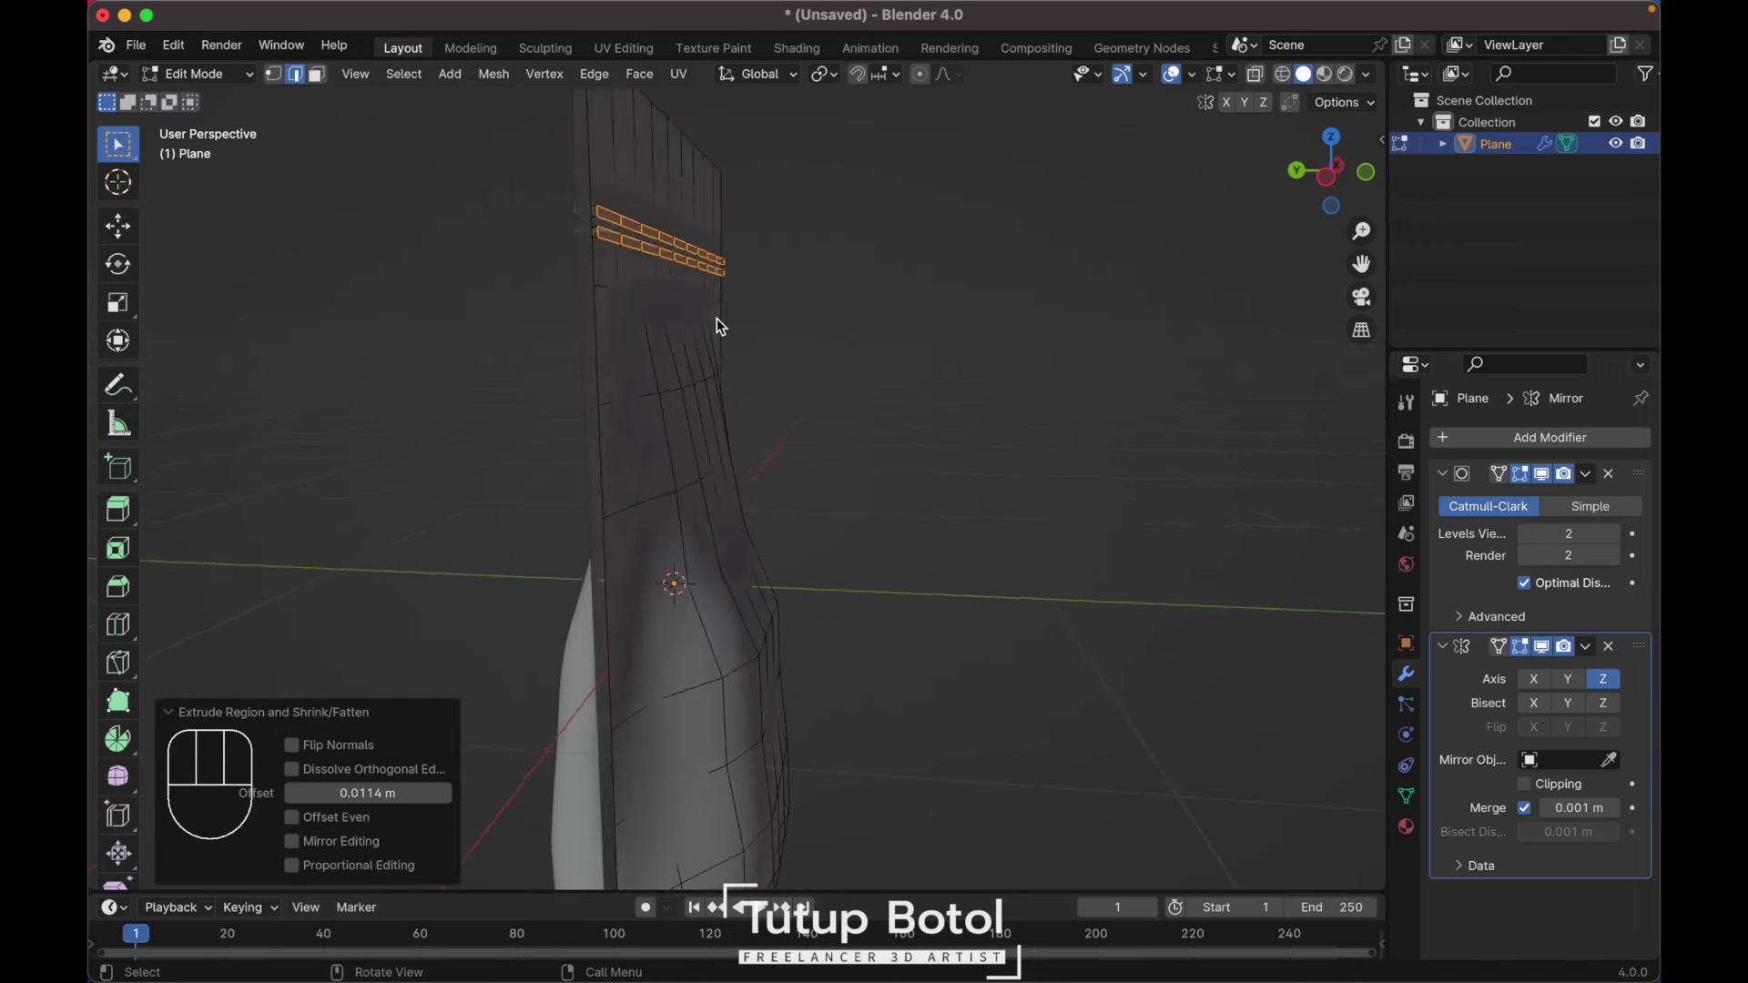
Step: Add another edge loop above the zipper ridge from front view
key("Tab")
key("Tab")
key("`")
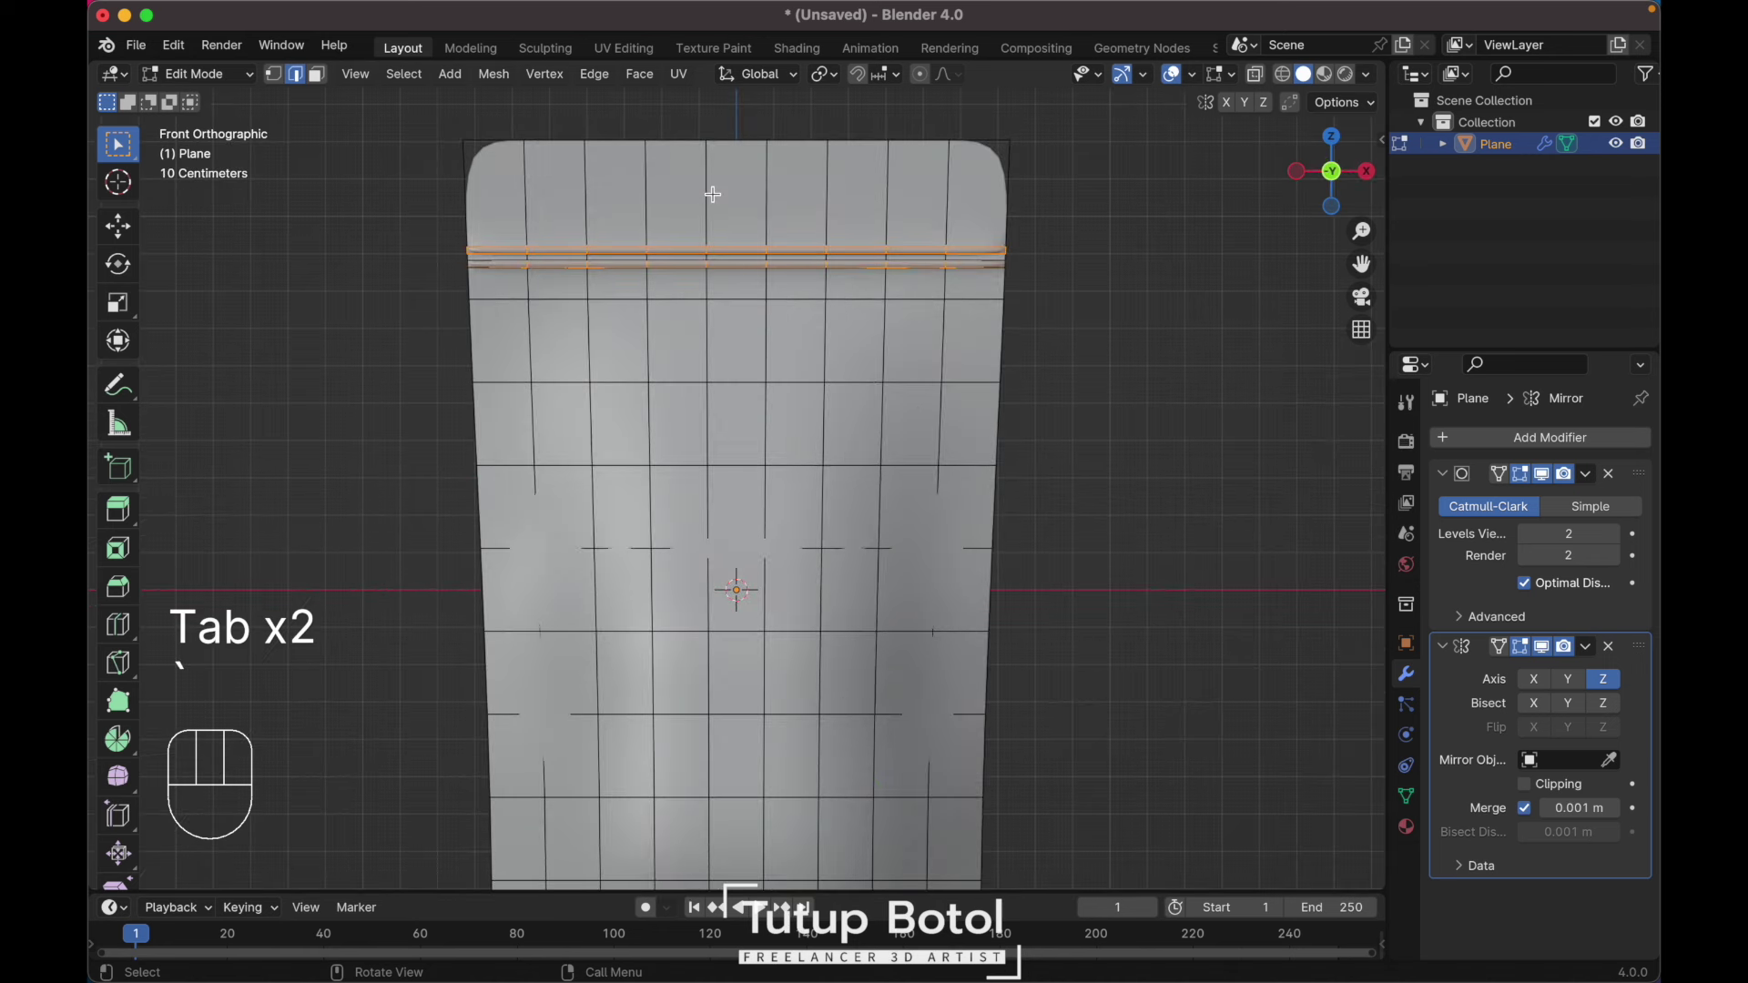
key("ctrl+r")
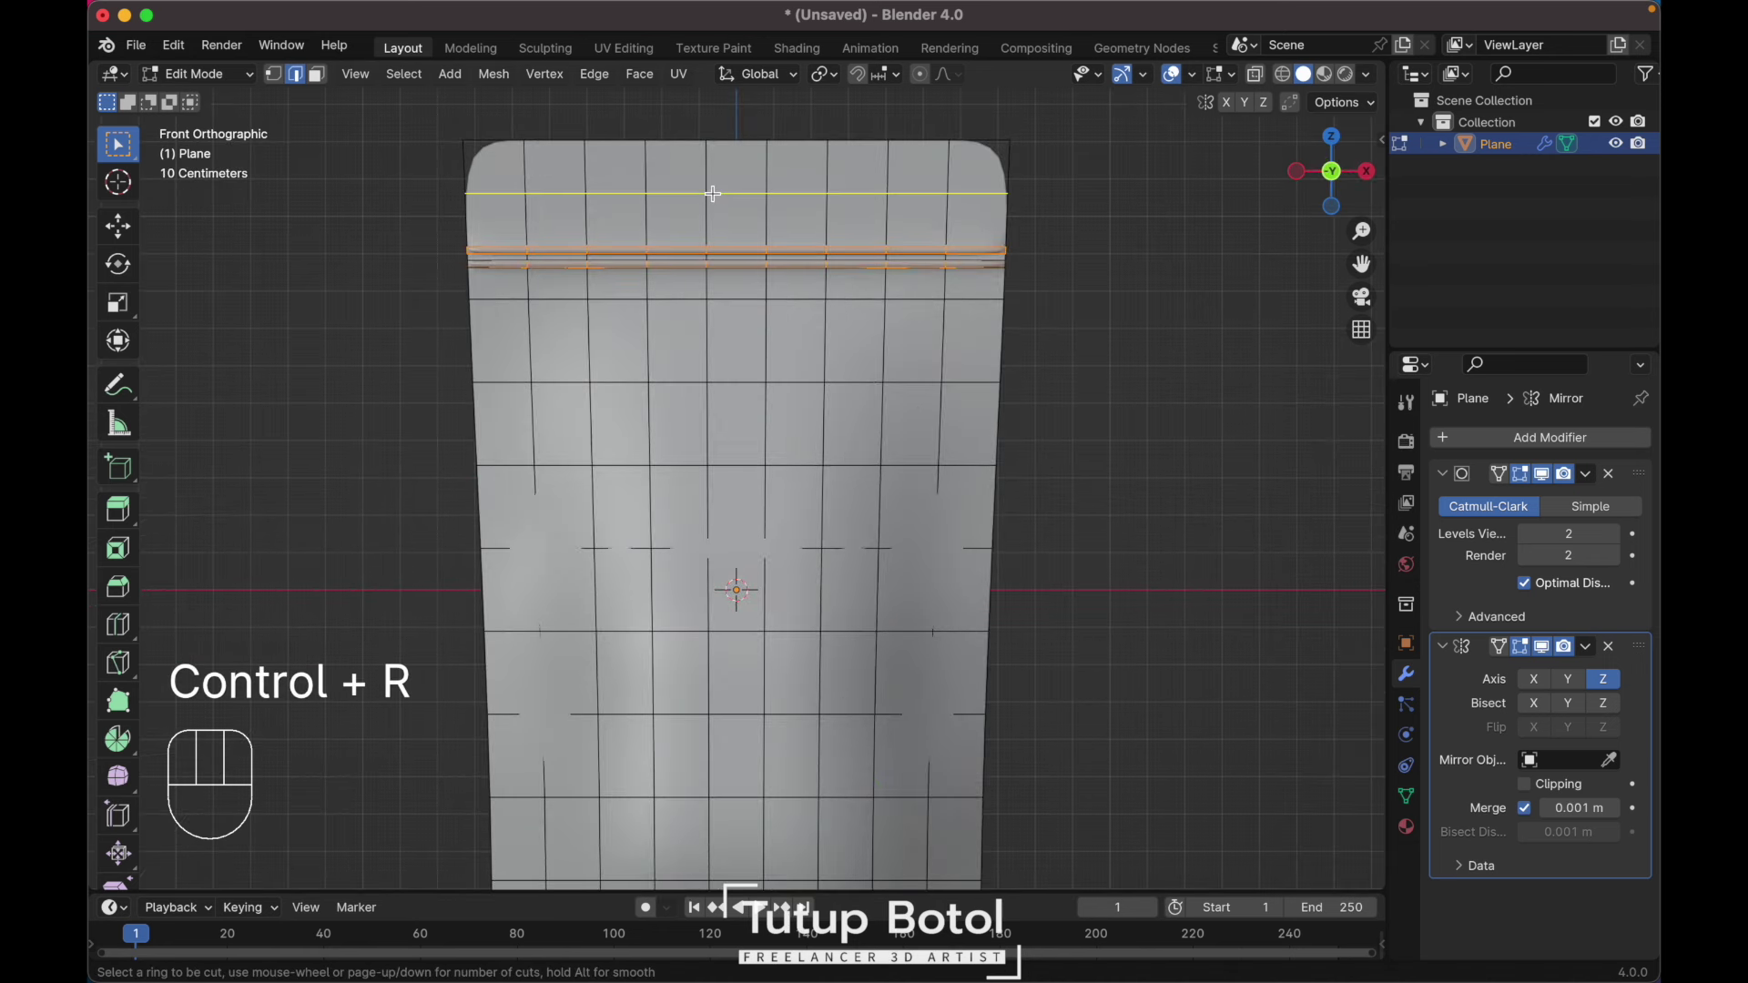
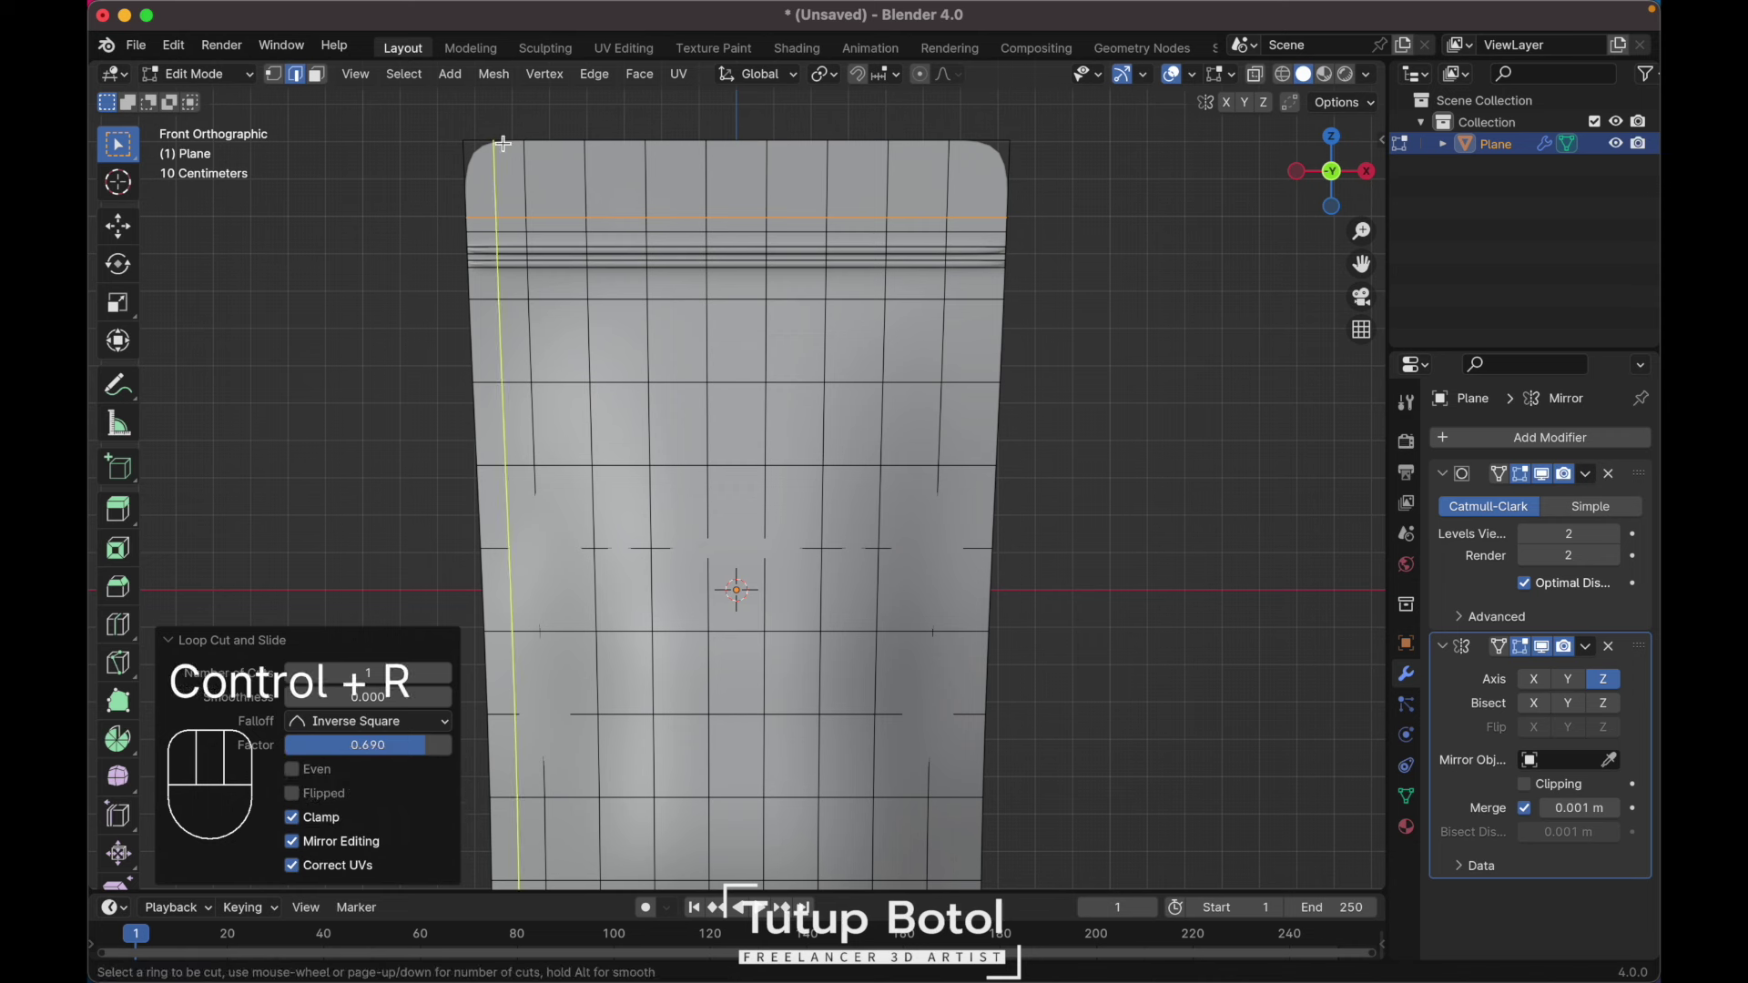
key("Escape")
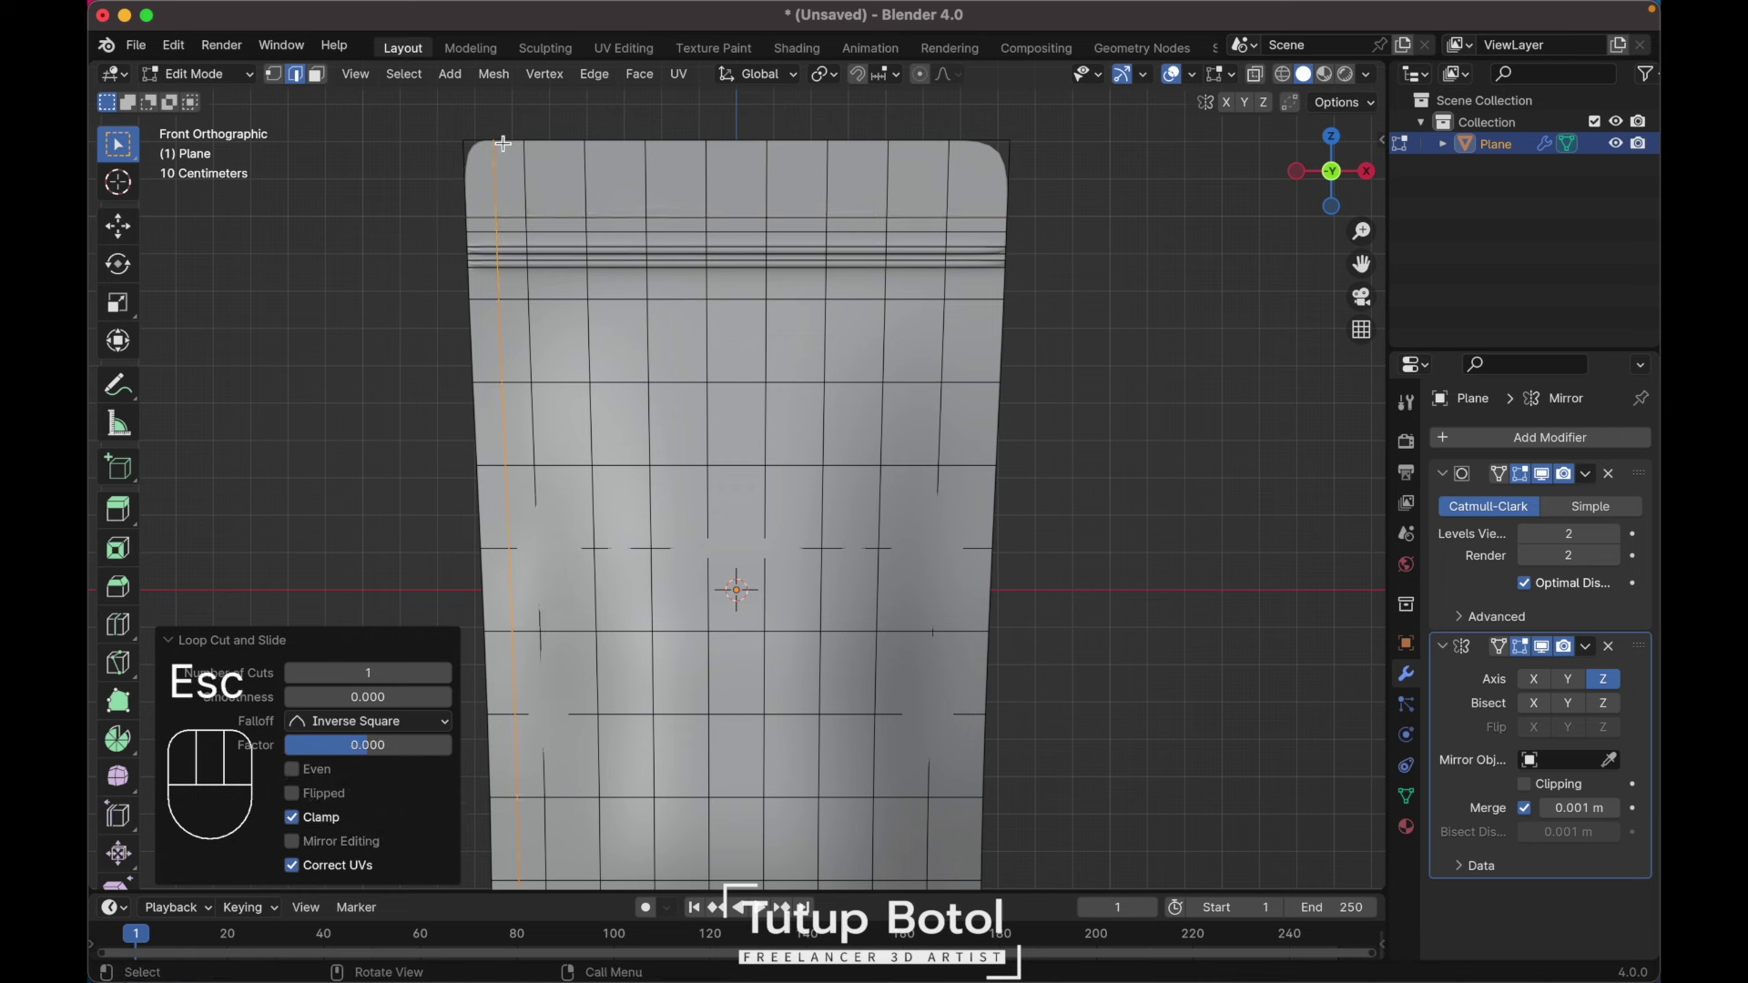
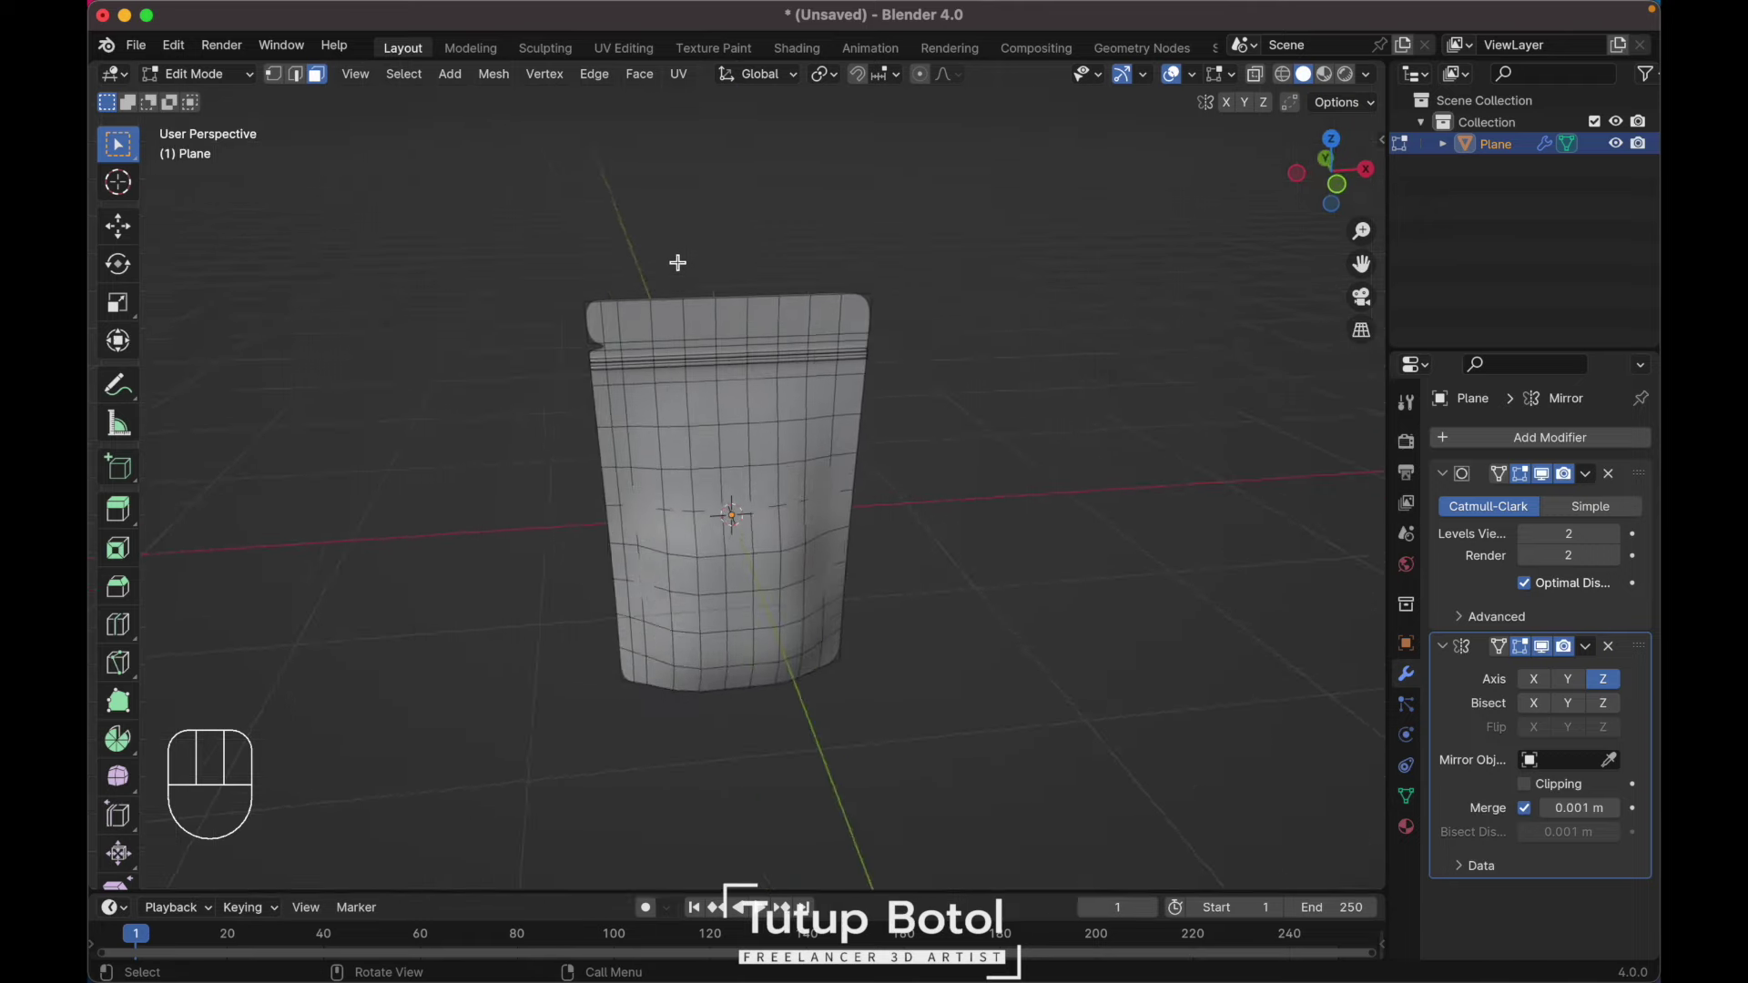
Step: Apply the Mirror modifier in Object Mode and return to editing the pouch mesh
key("Tab")
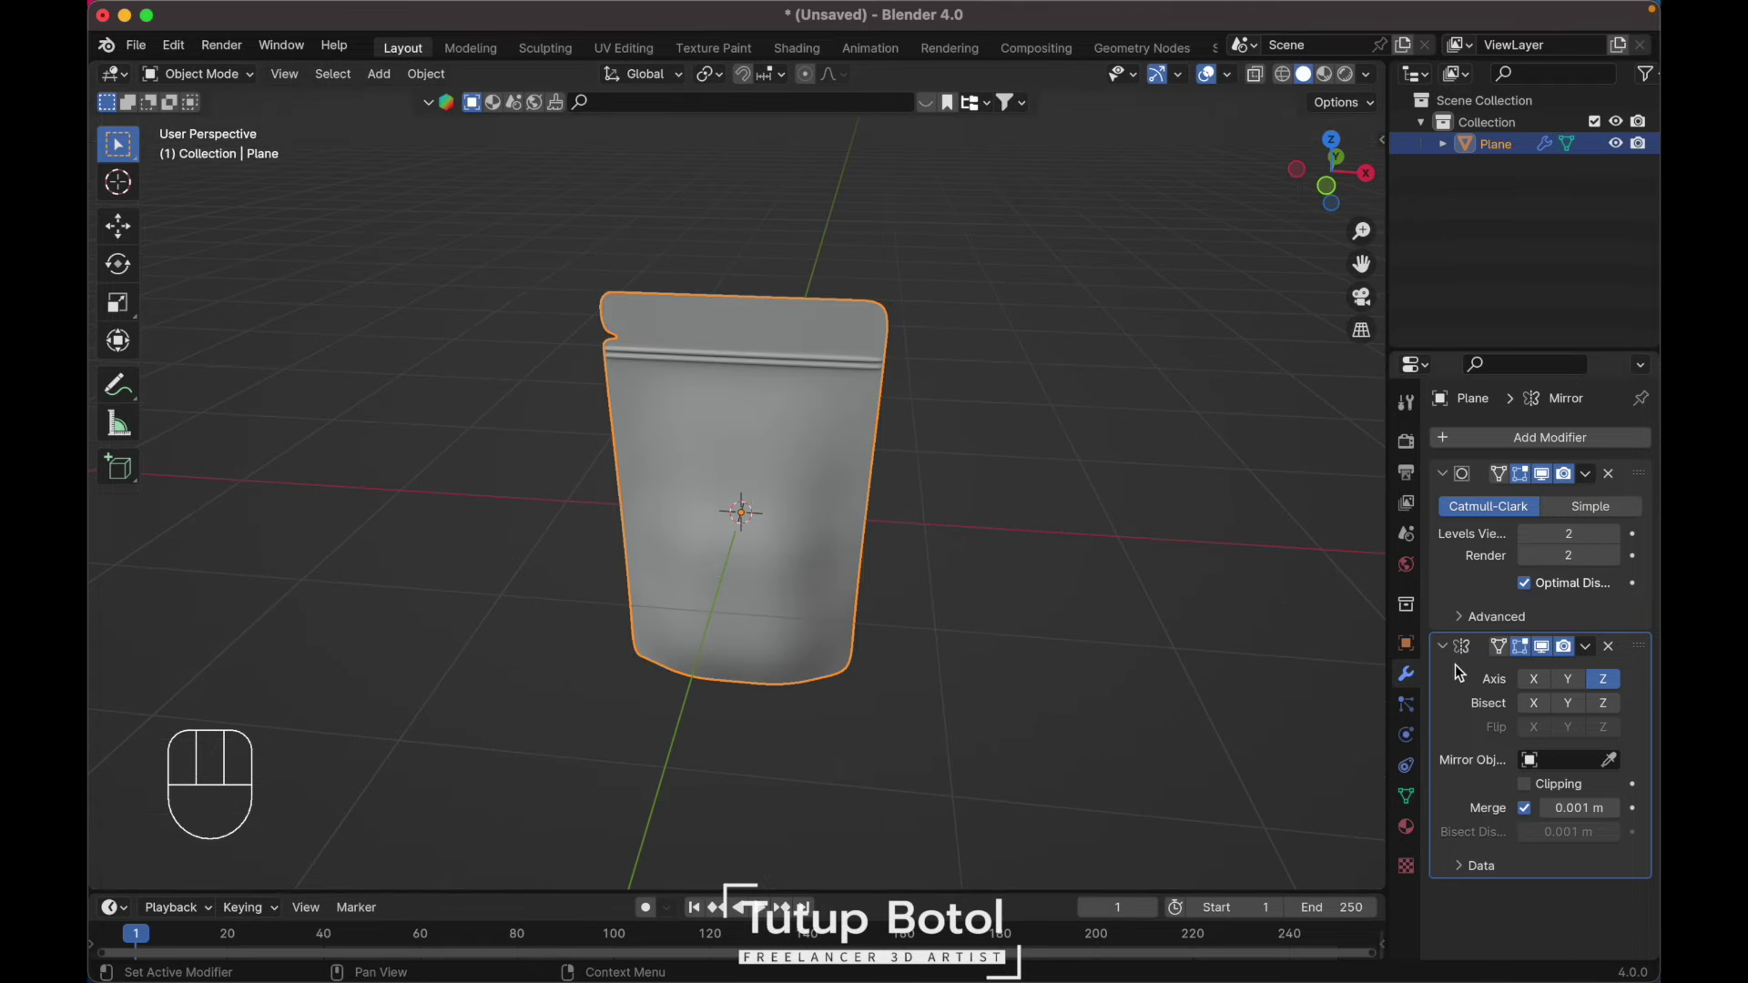
key("ctrl+a")
key("`")
key("`")
key("Tab")
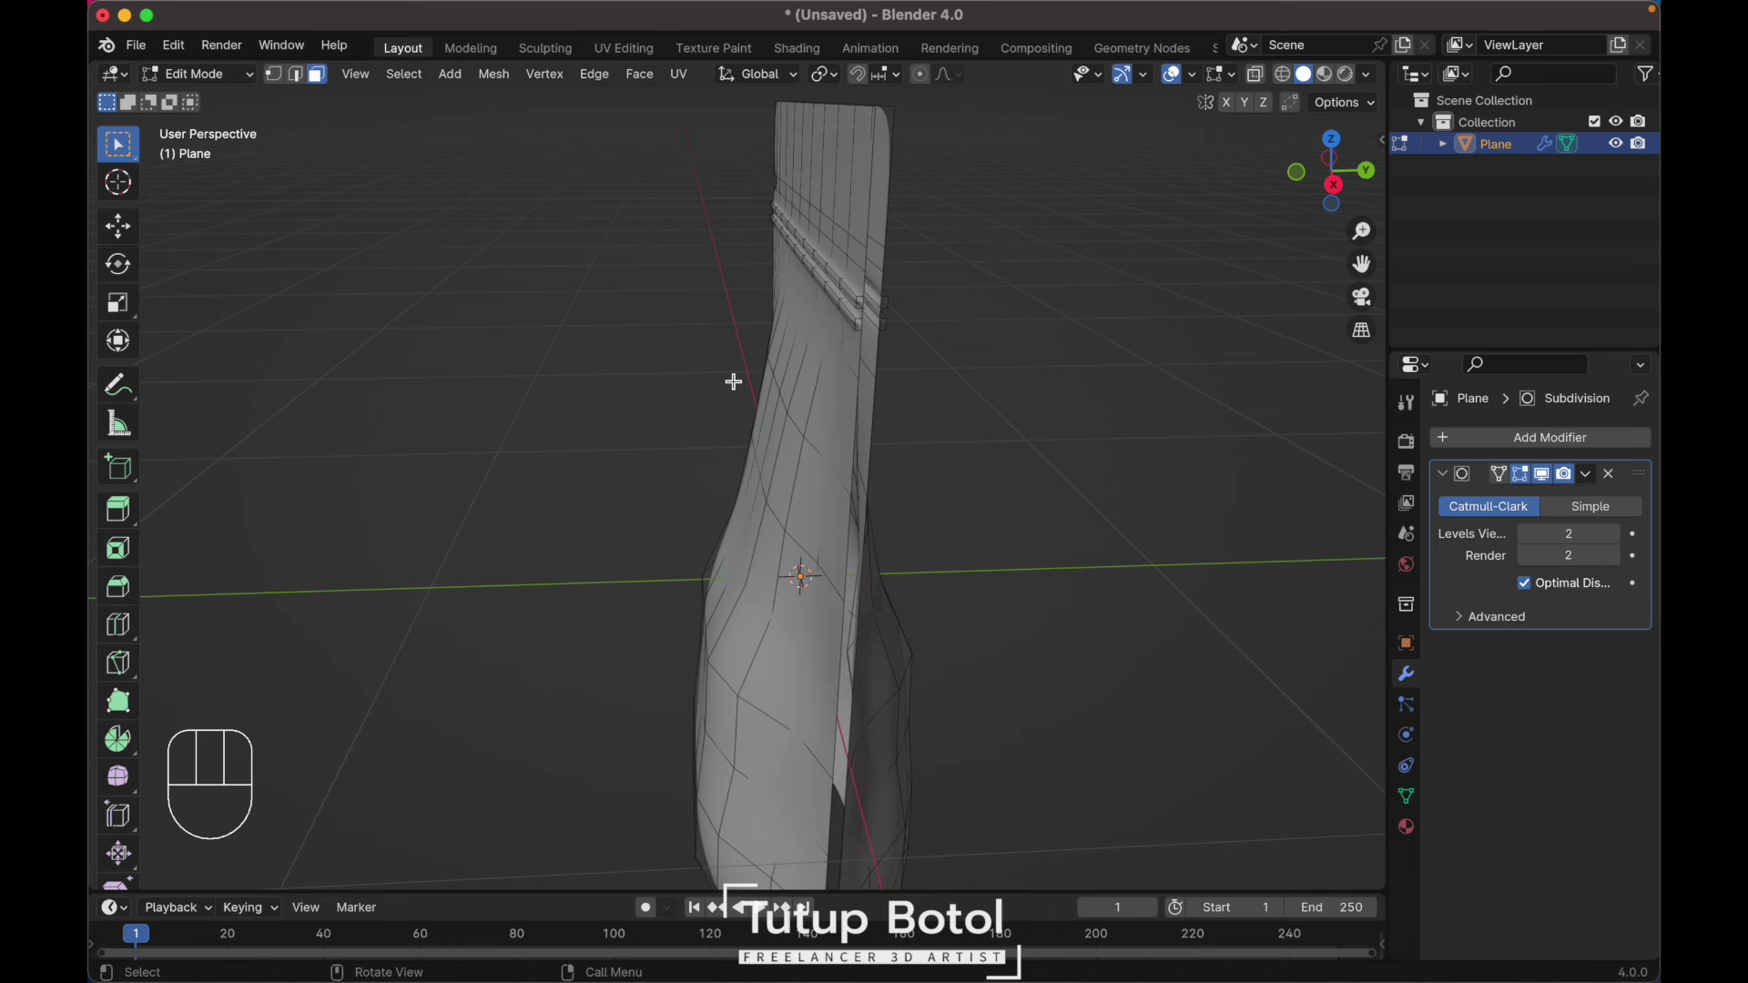
key("2")
key("2")
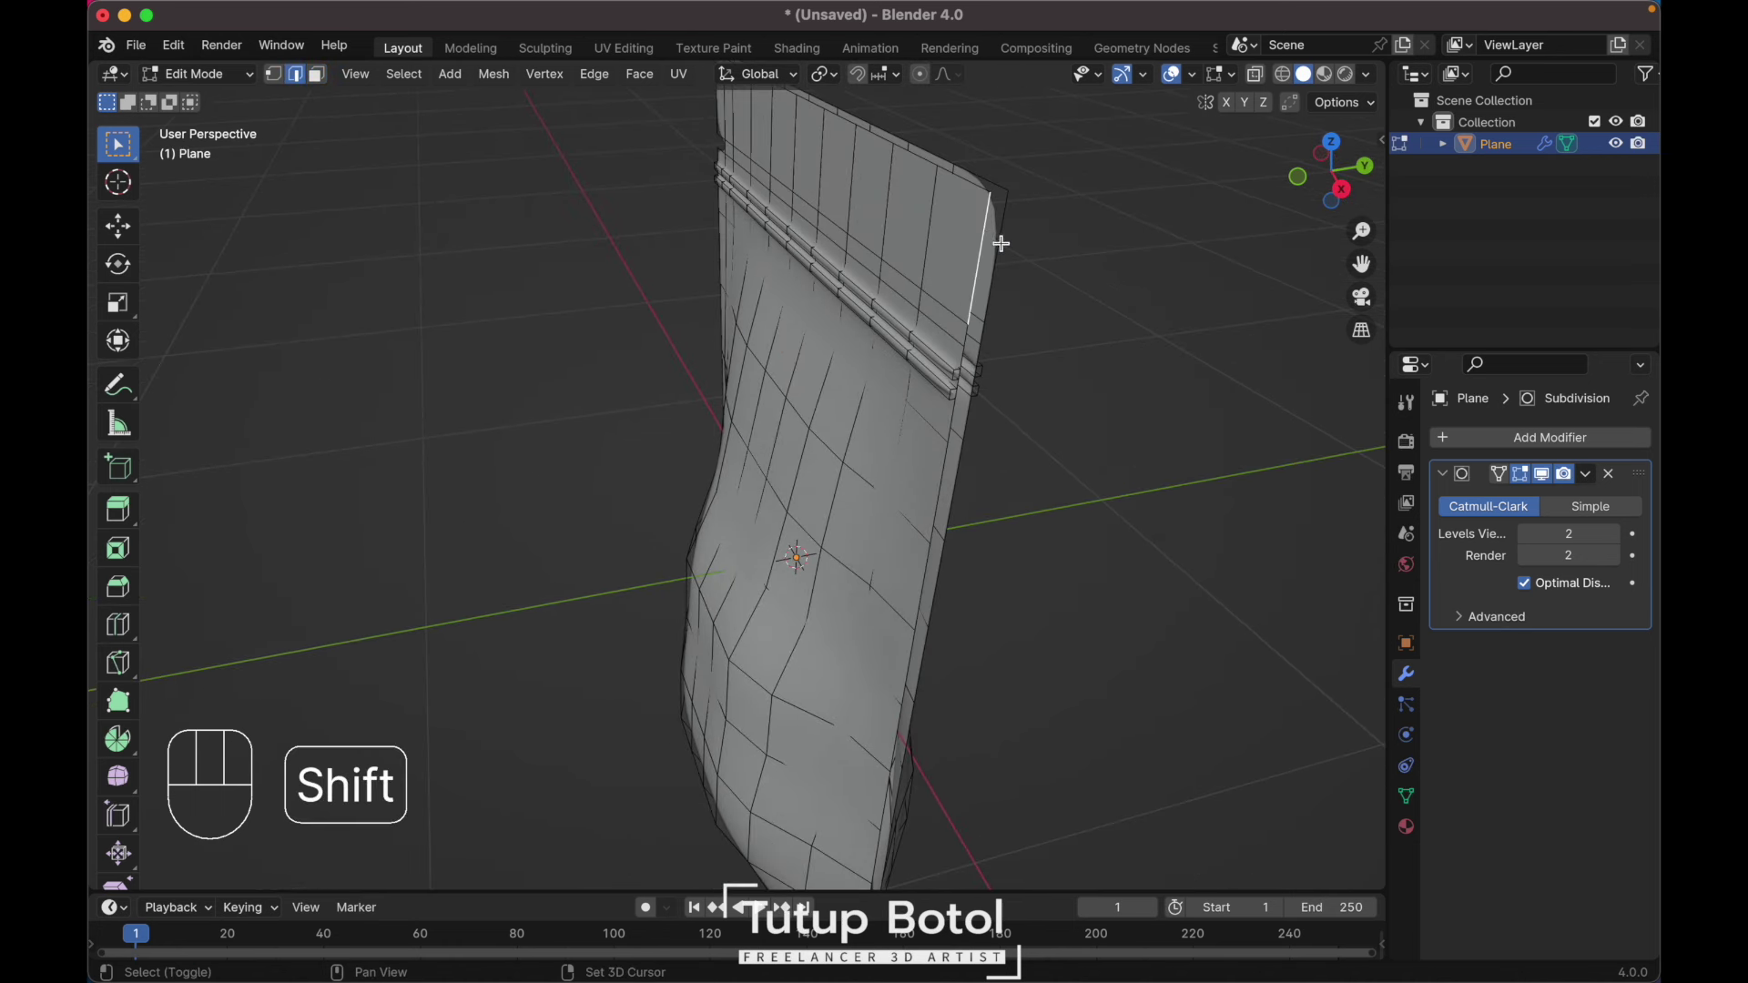
Step: Orbit under the pouch to inspect its open bottom, then return to front view
key("f")
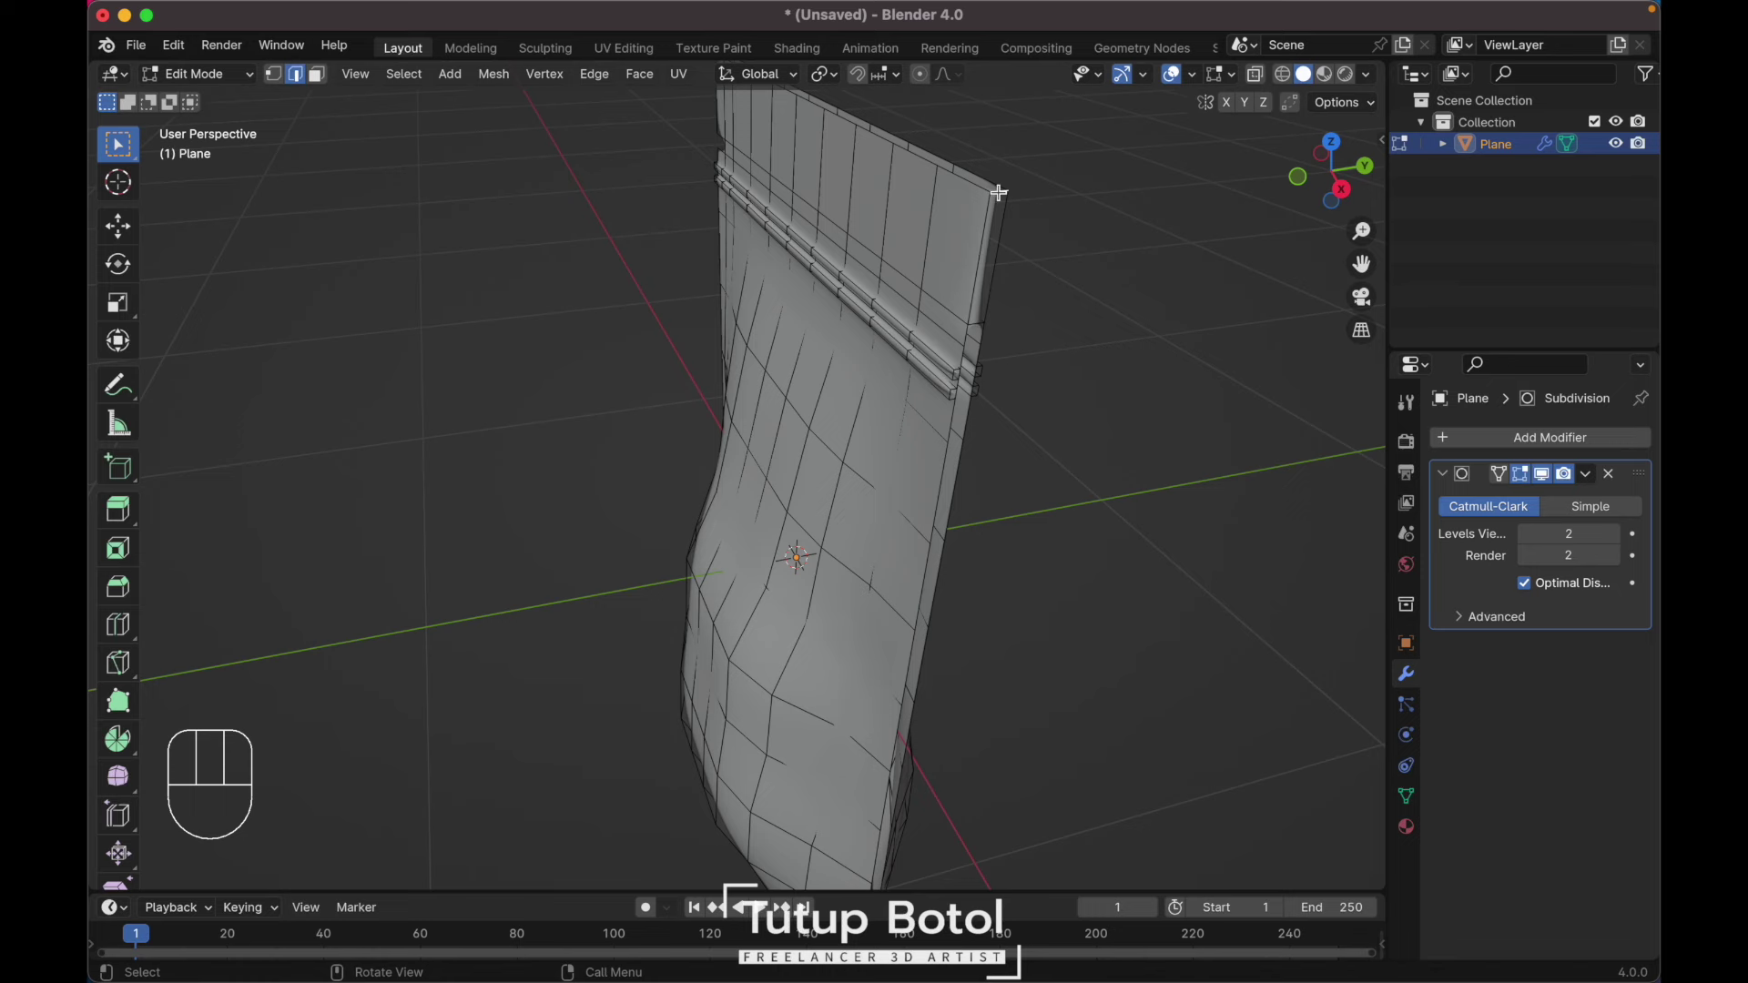
key("f")
key("f")
key("f")
key("f")
key("f")
key("f")
key("f")
key("f")
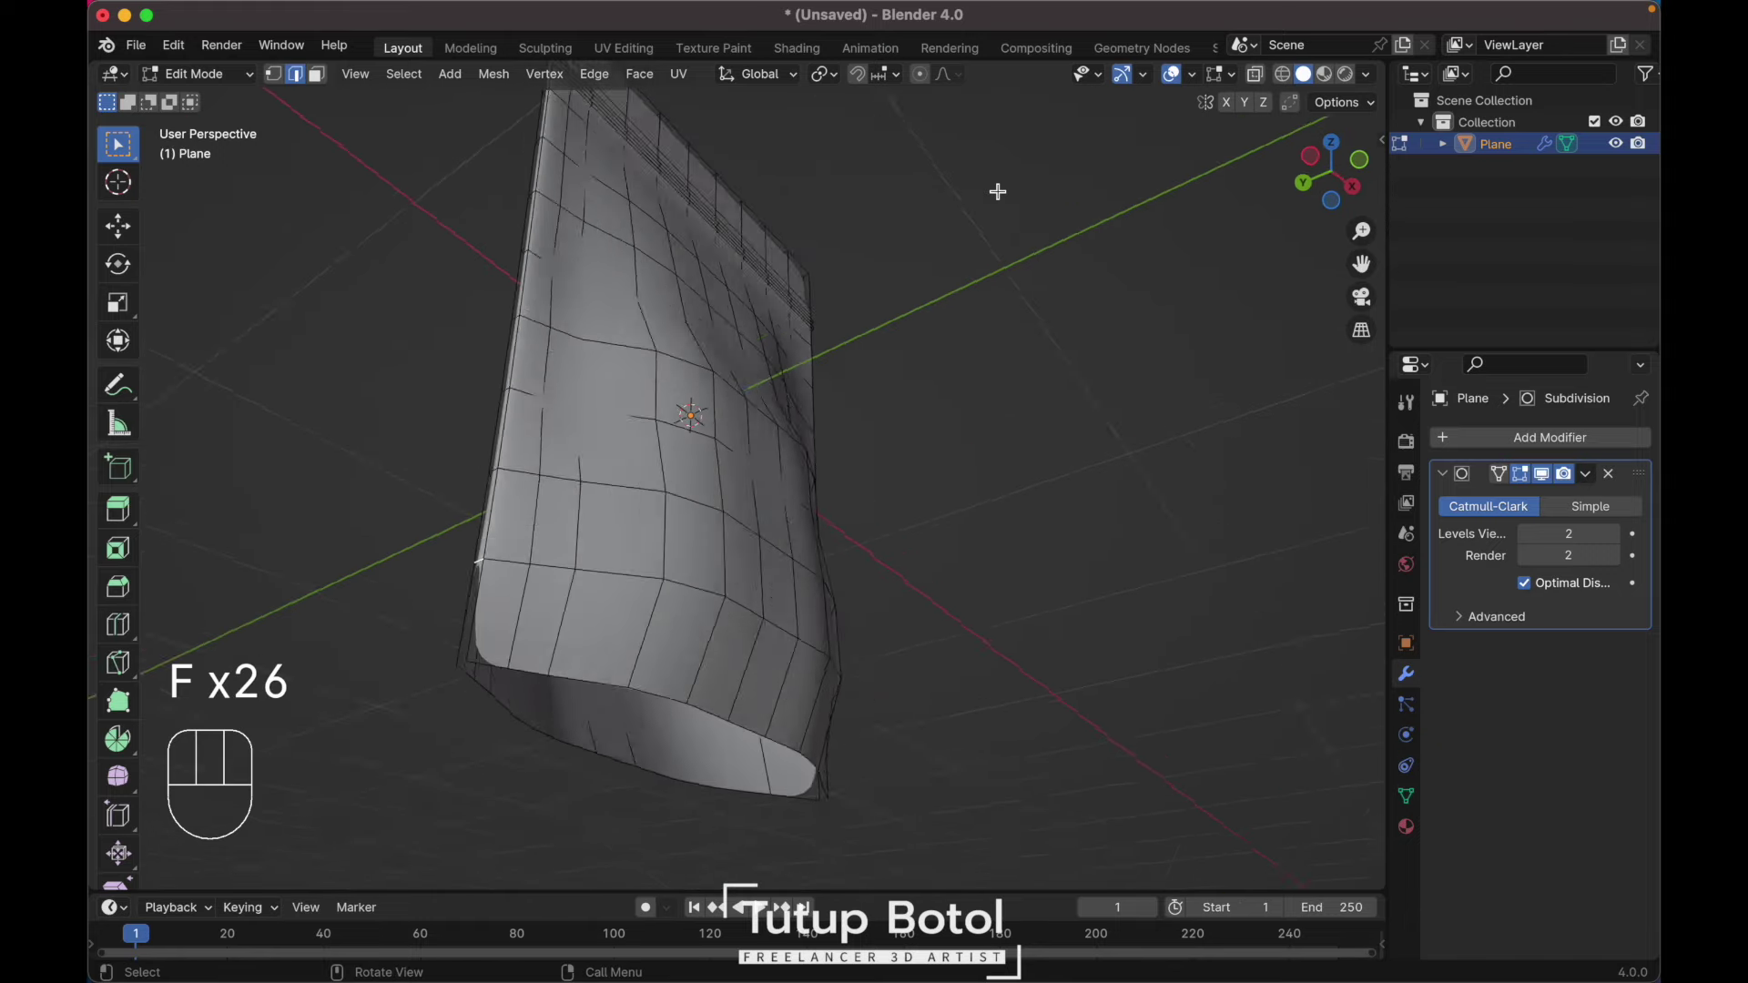
key("f")
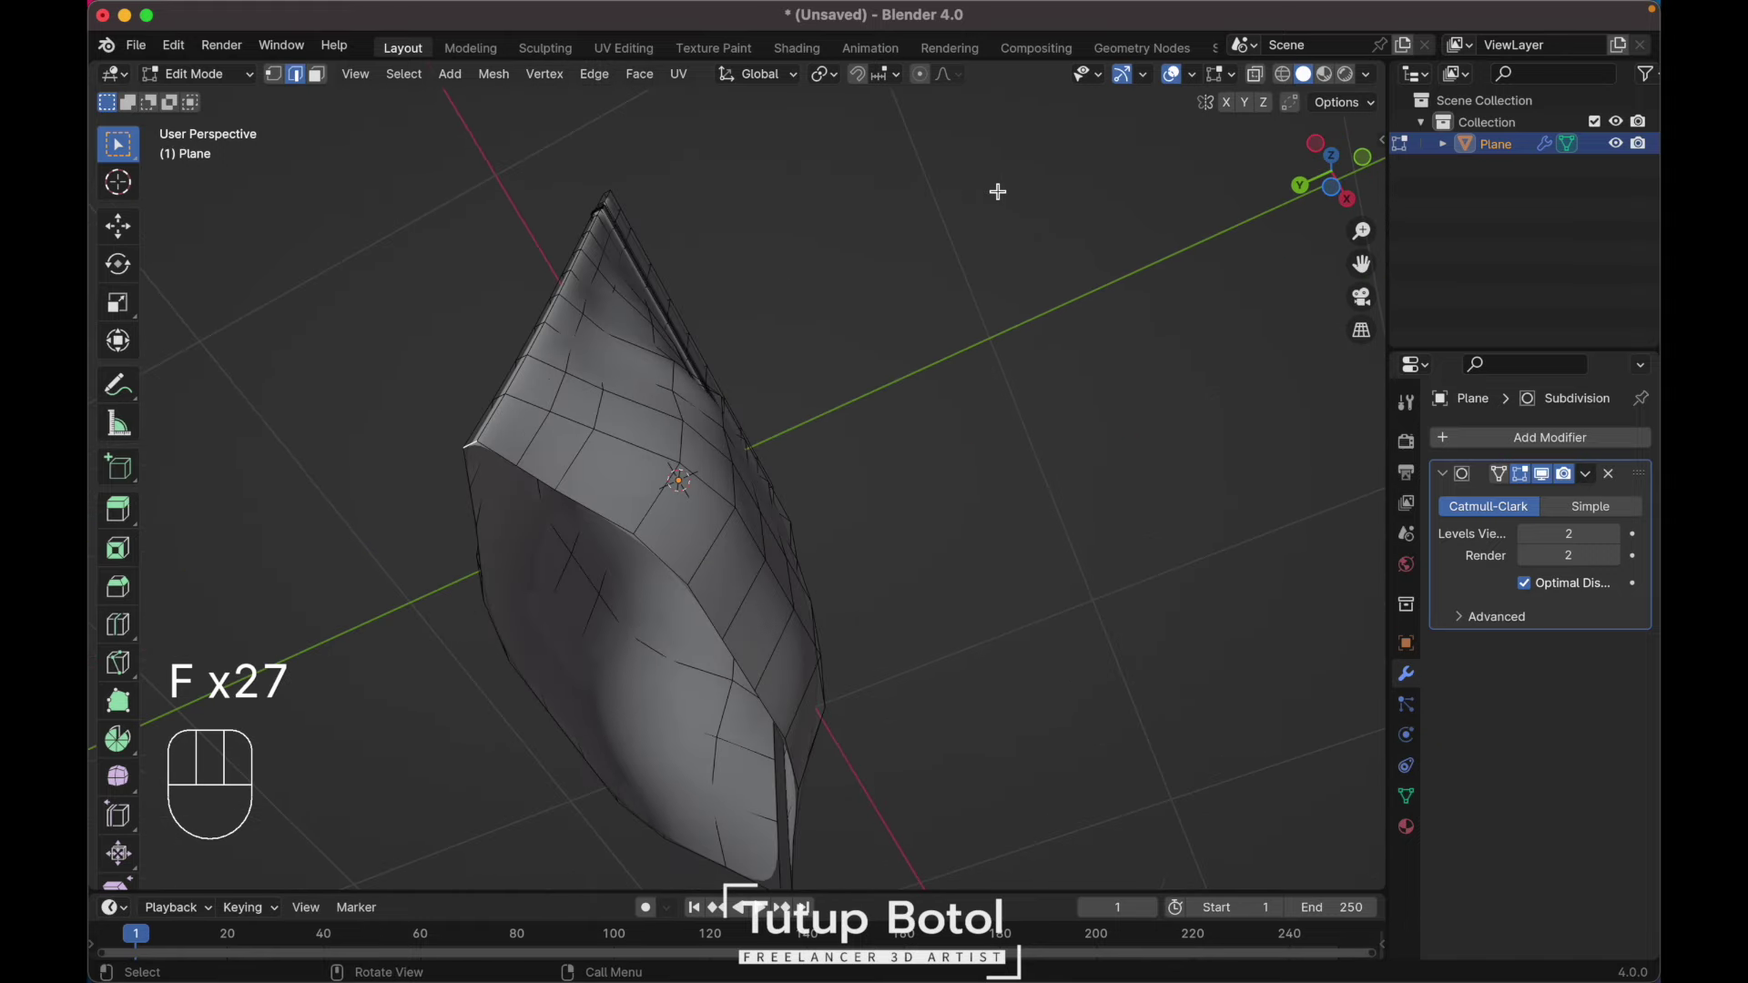
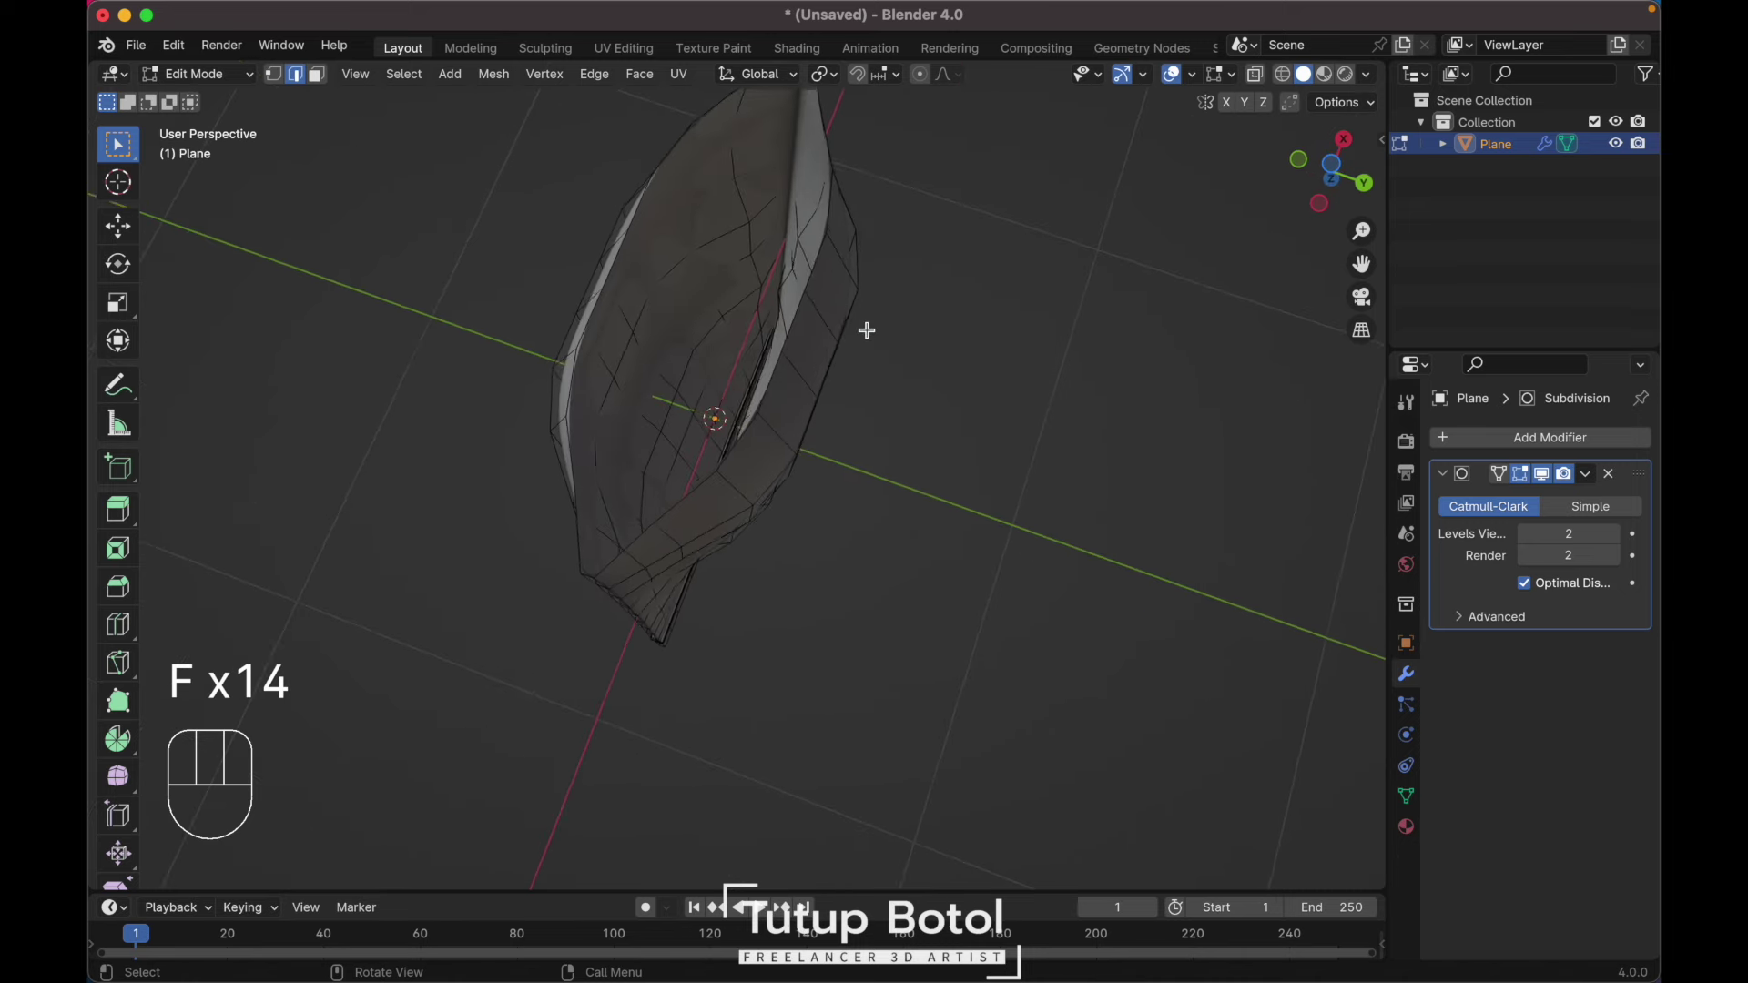
key("`")
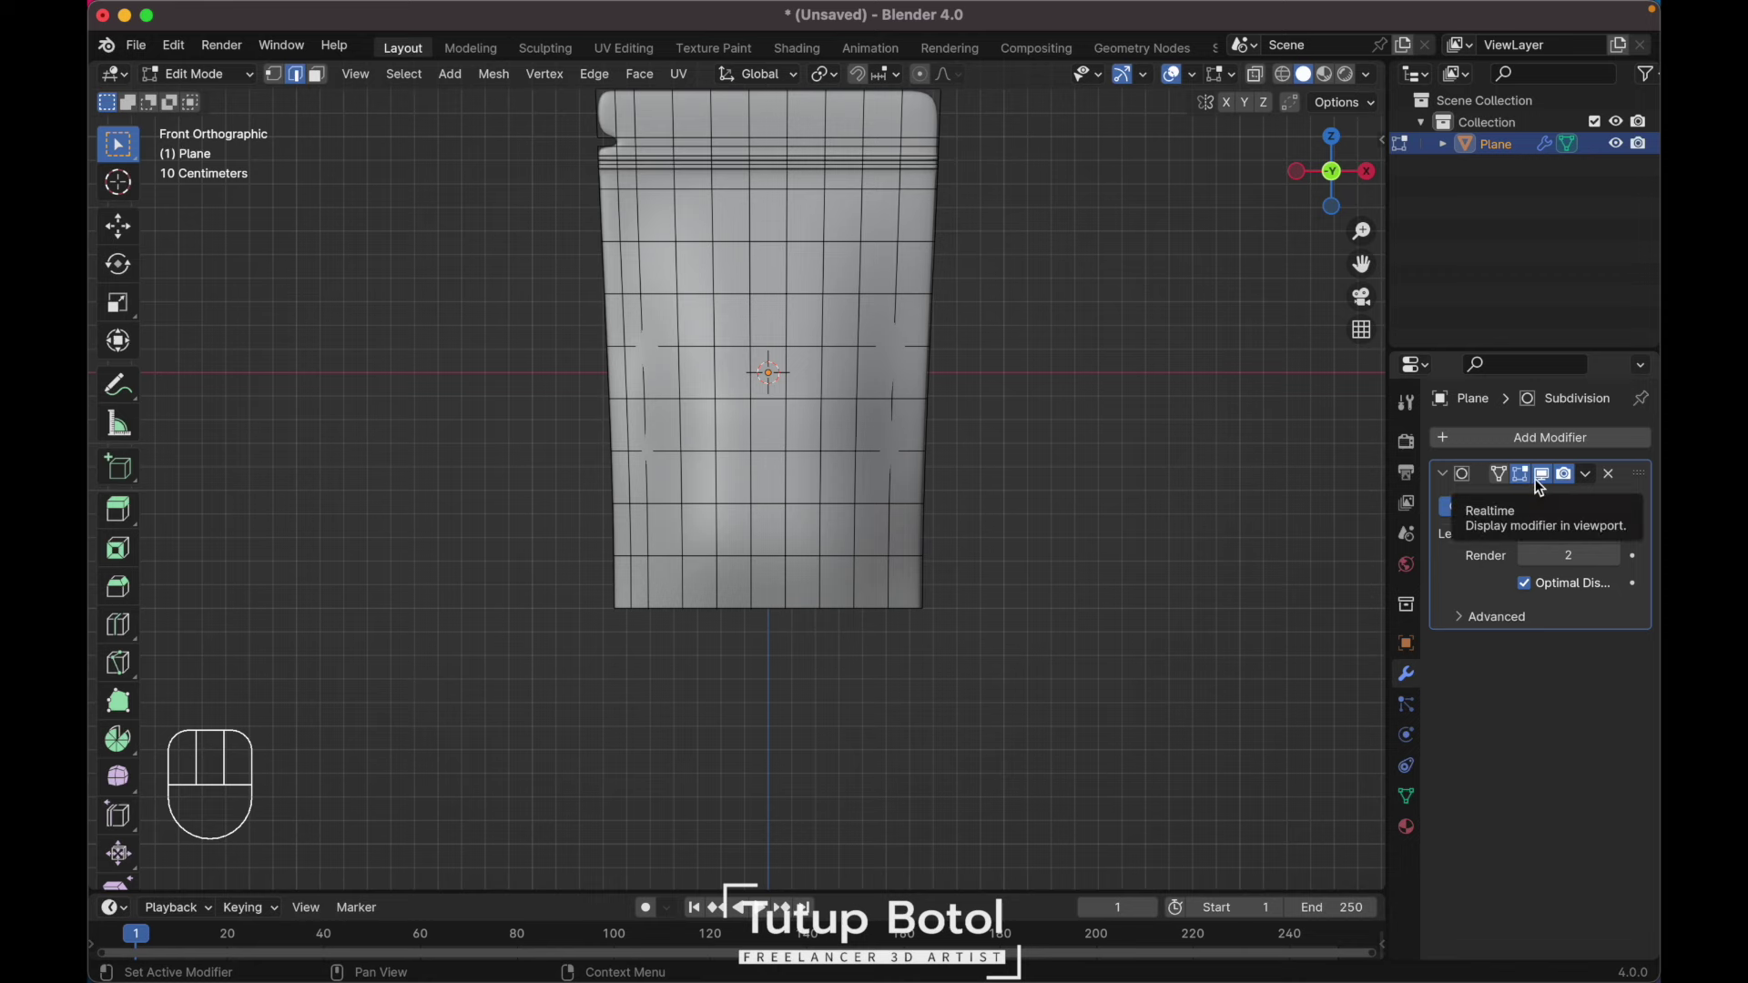
Step: Select the opening rim edge loop and scale and move it along Z to tighten it
left_click(1543, 482)
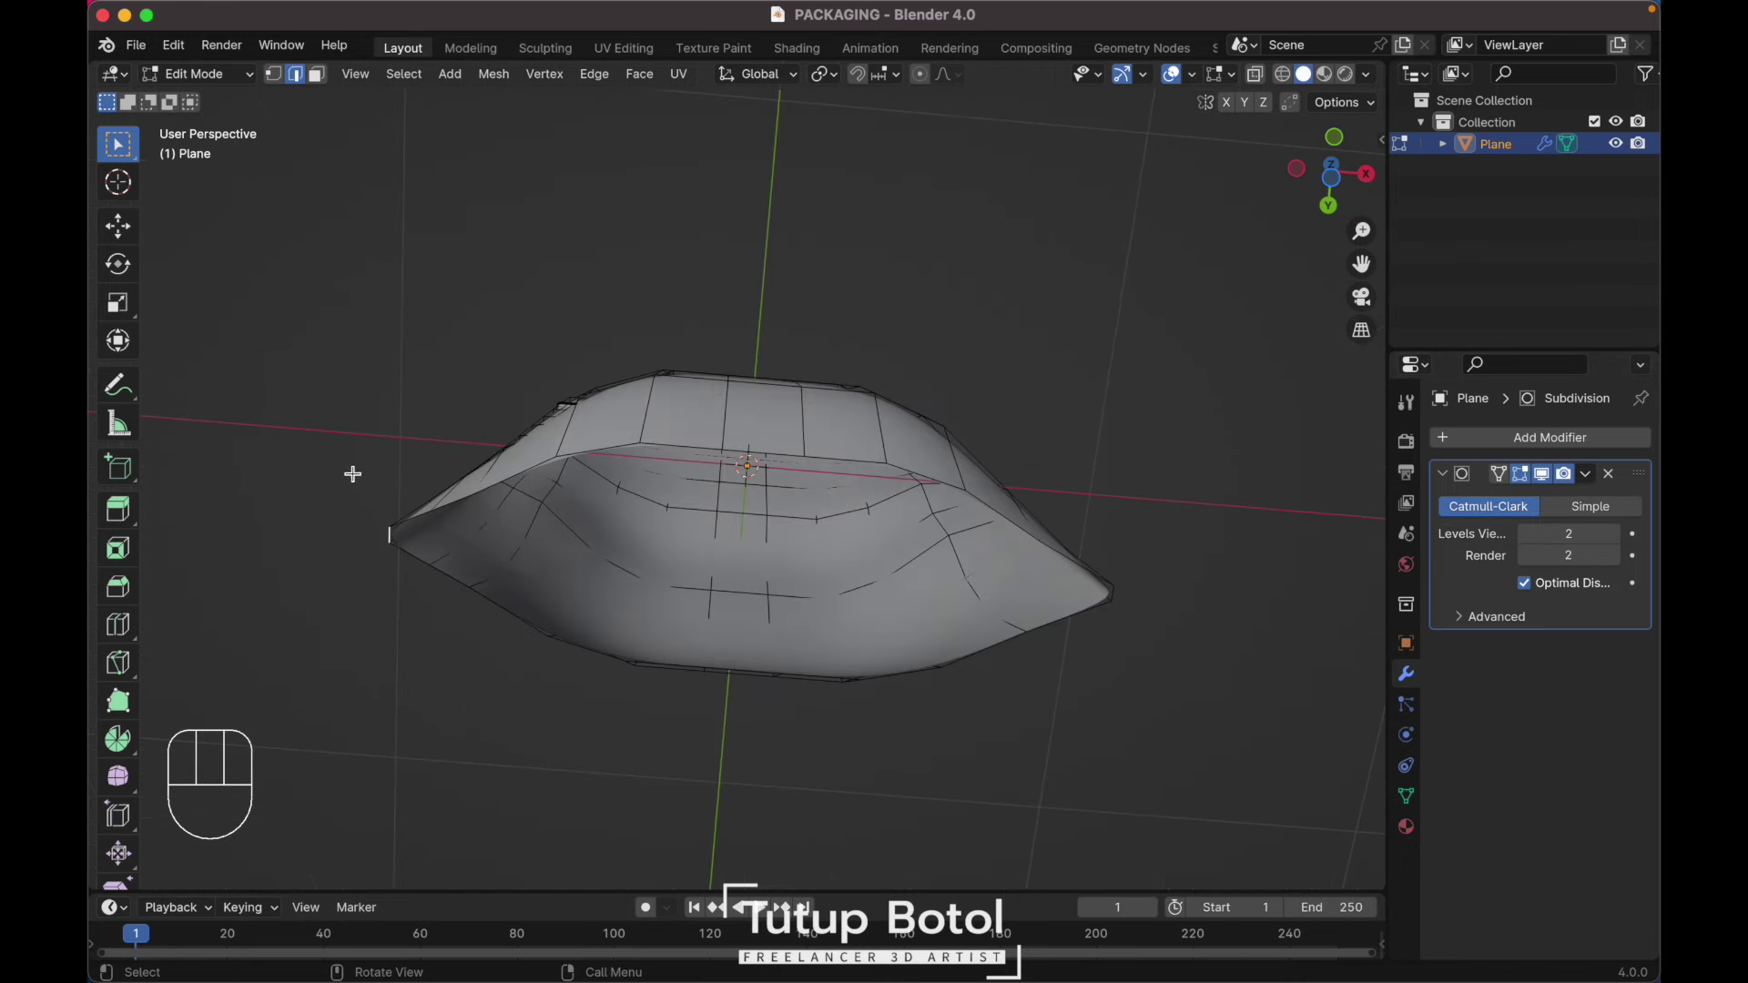
key("f")
key("f")
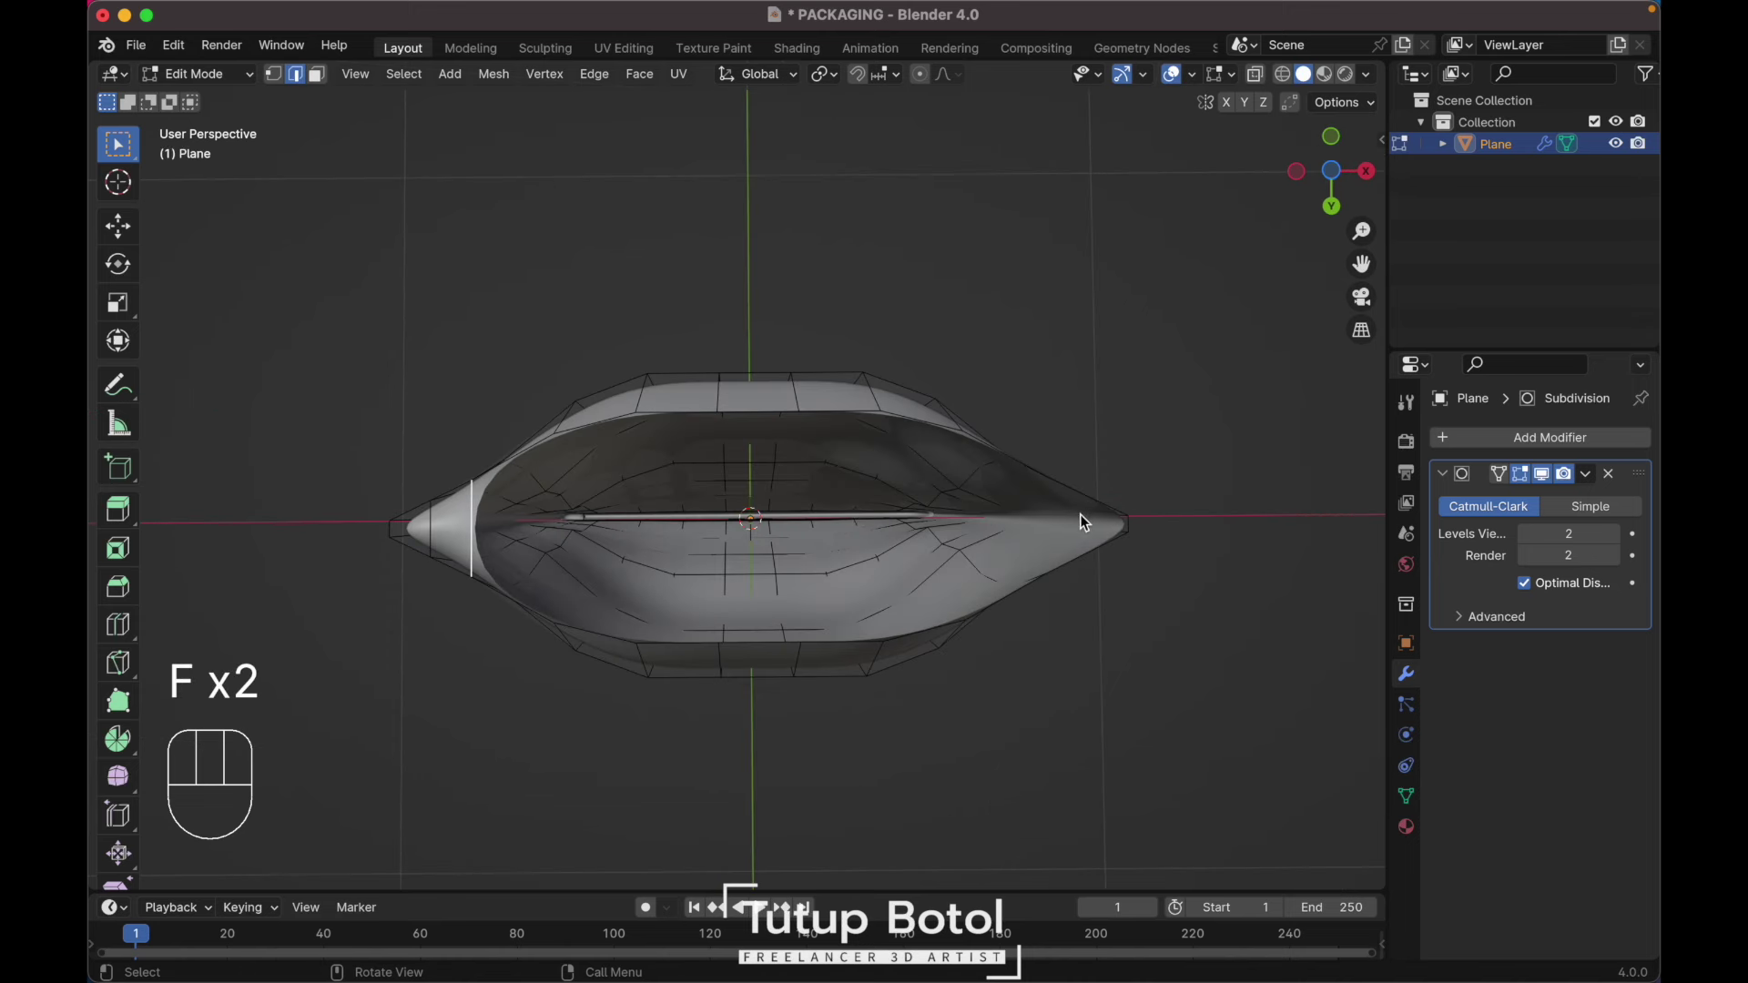
left_click(1144, 529)
key("f")
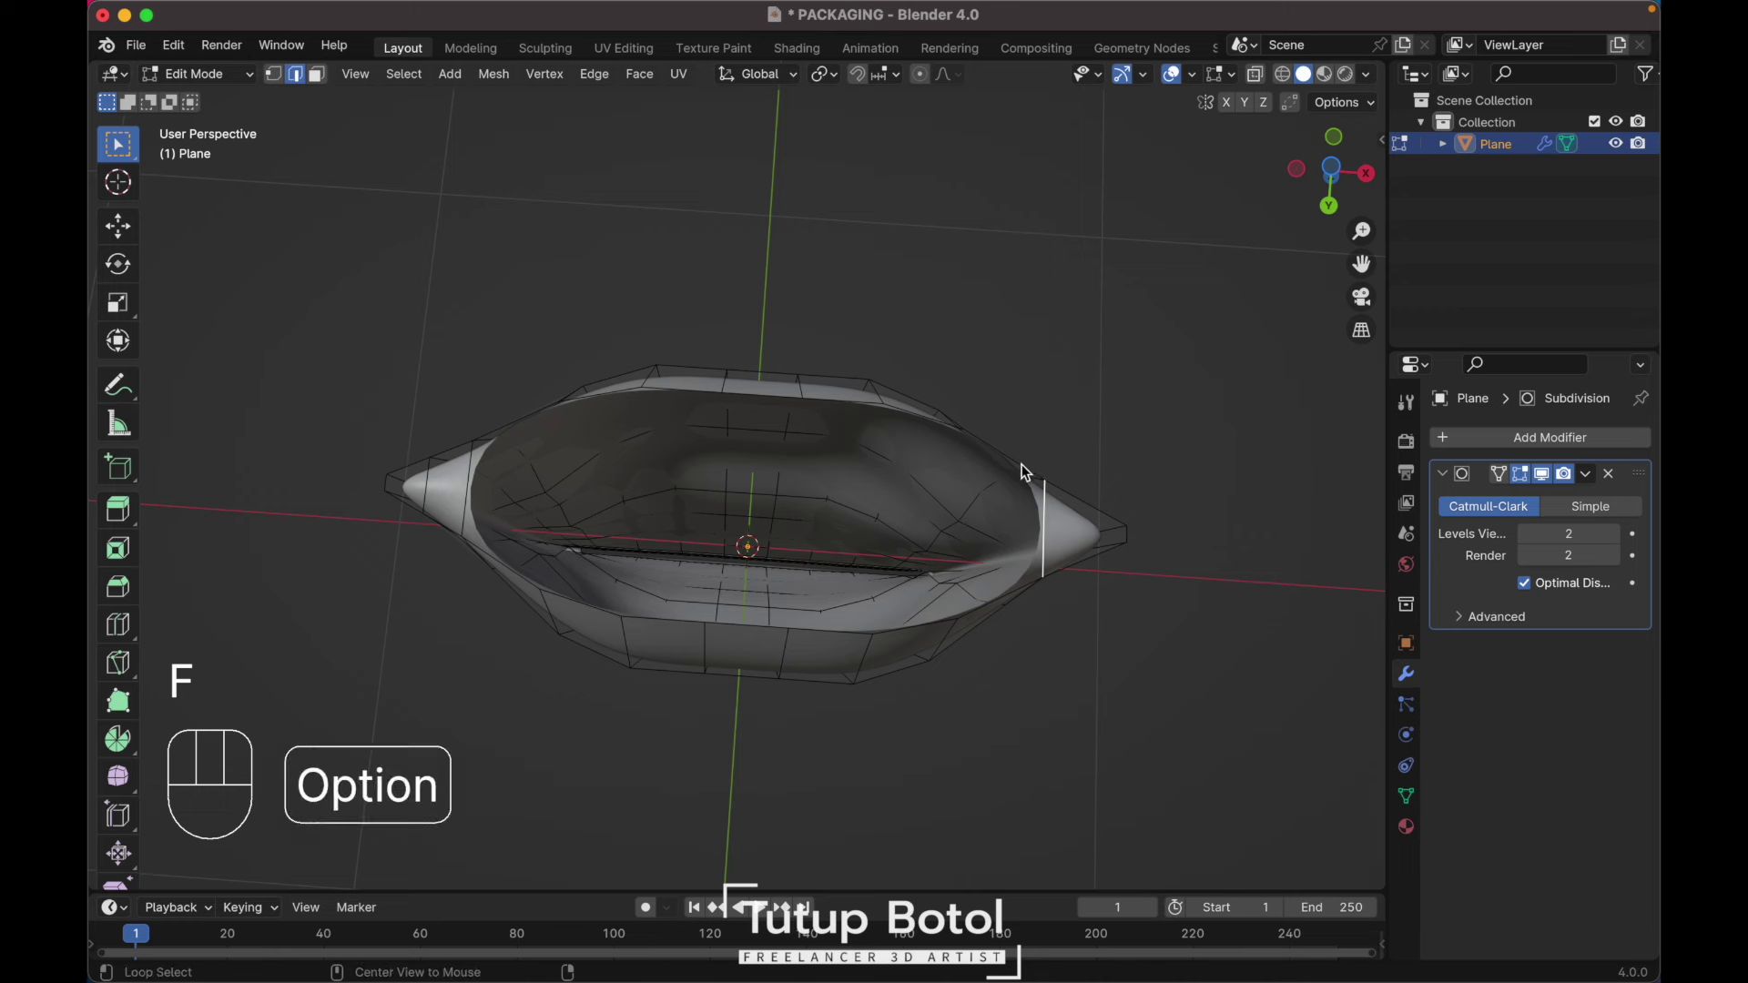
left_click(1009, 465)
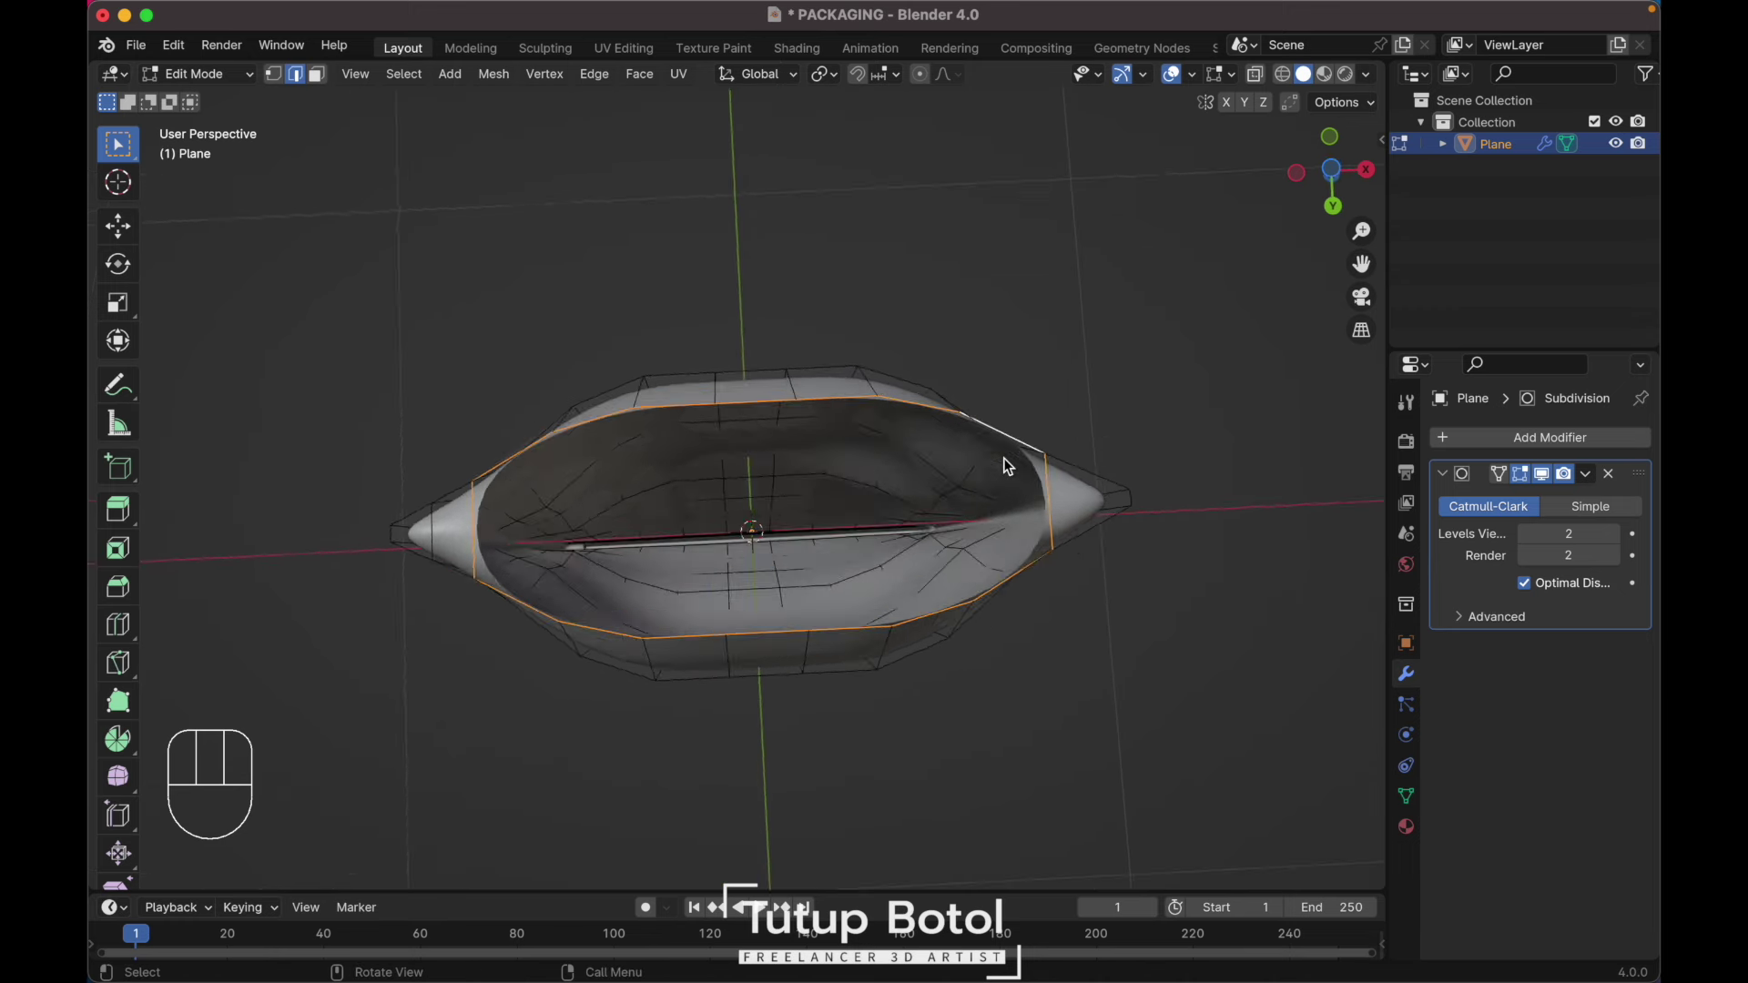
key("e")
key("s")
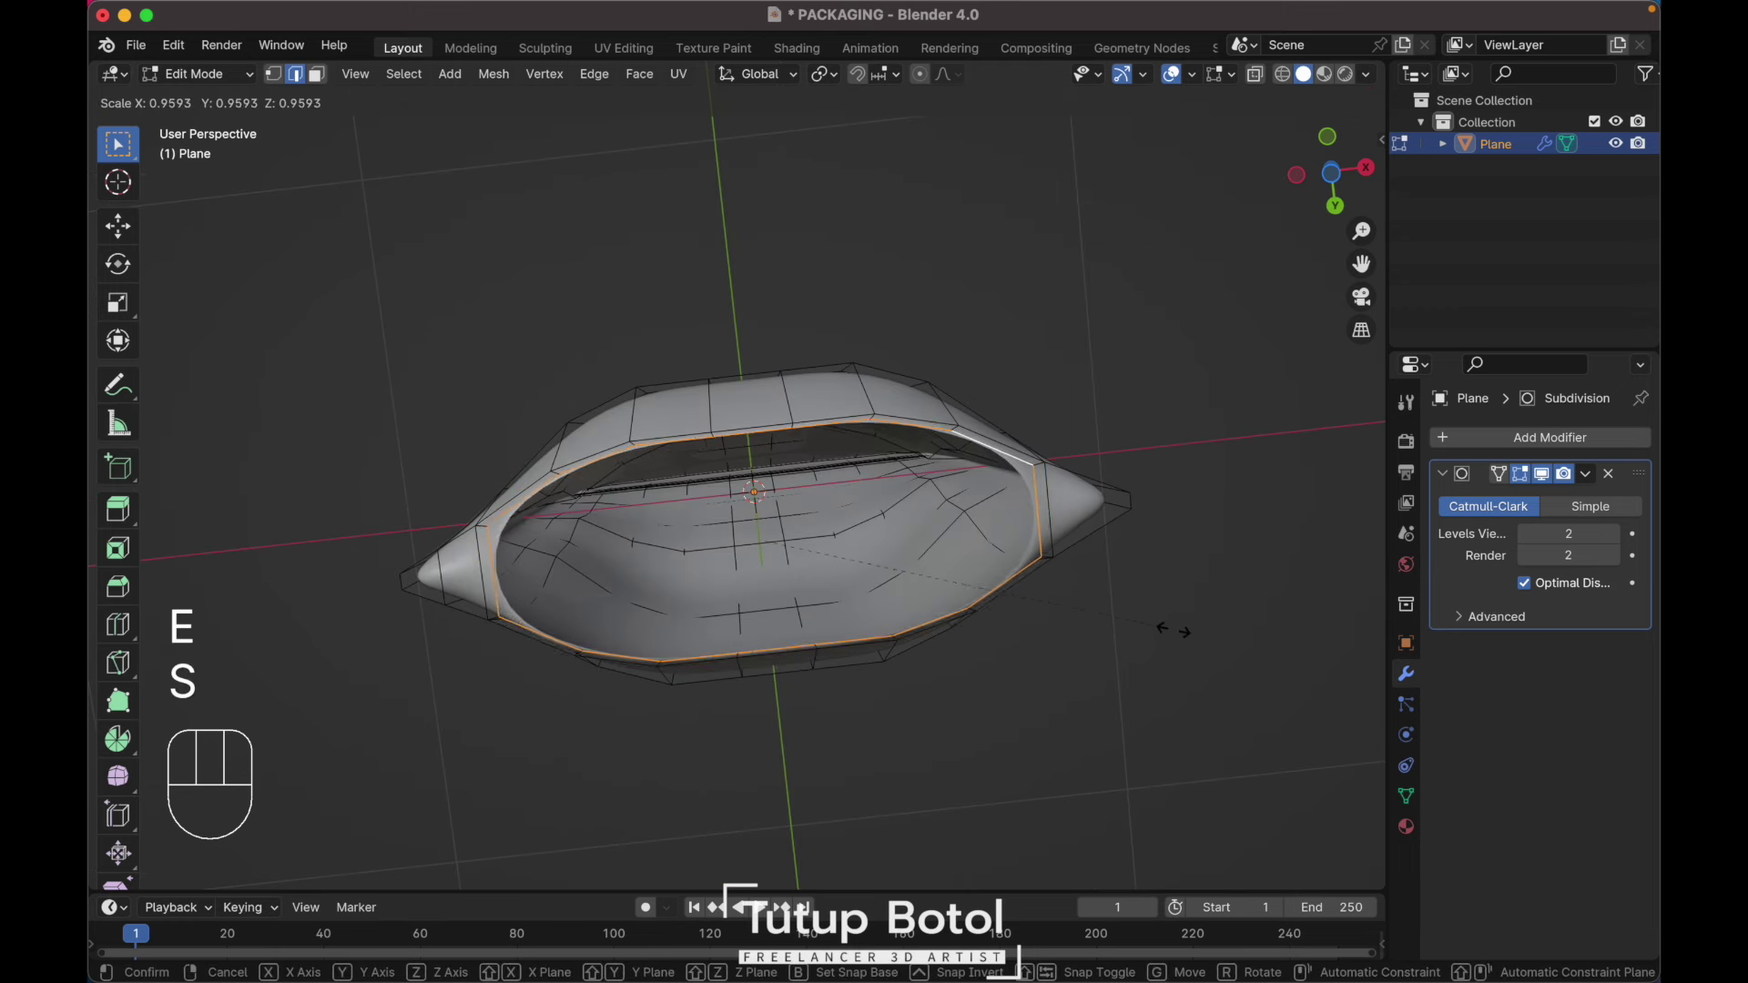
key("s")
key("g")
key("z")
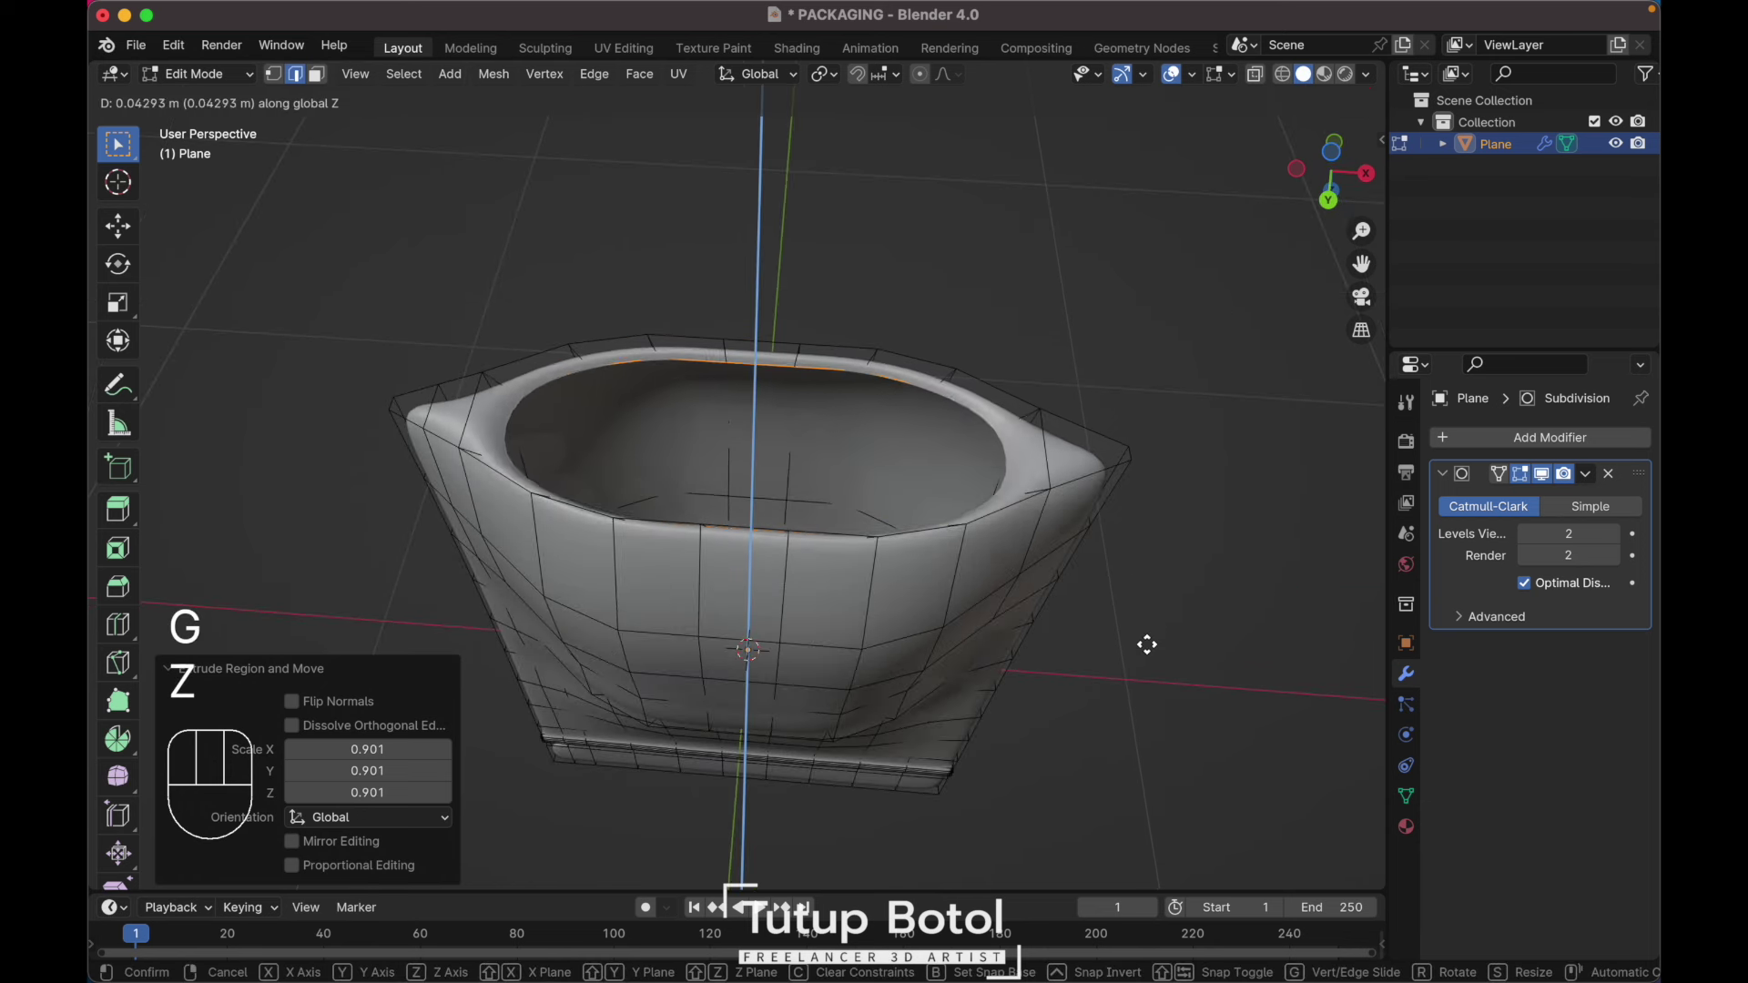
Step: Reshape the inner rim loop likewise and add an edge loop near the bottom edge
left_click(1145, 648)
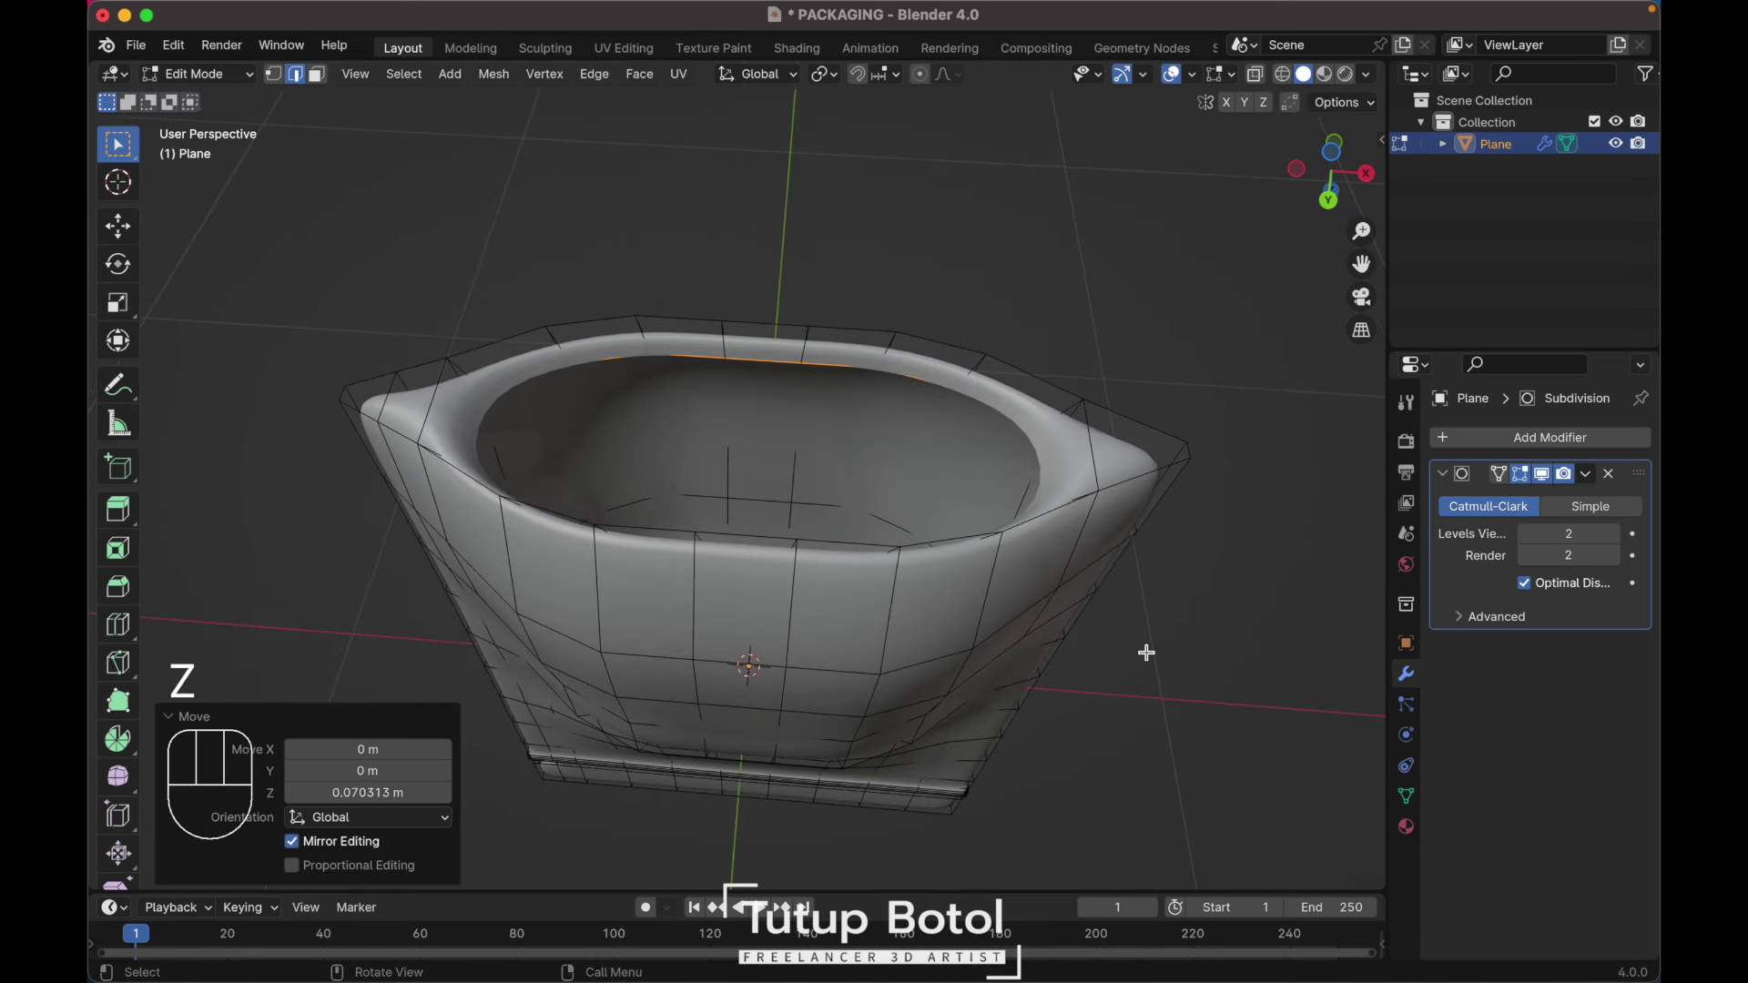
key("e")
key("s")
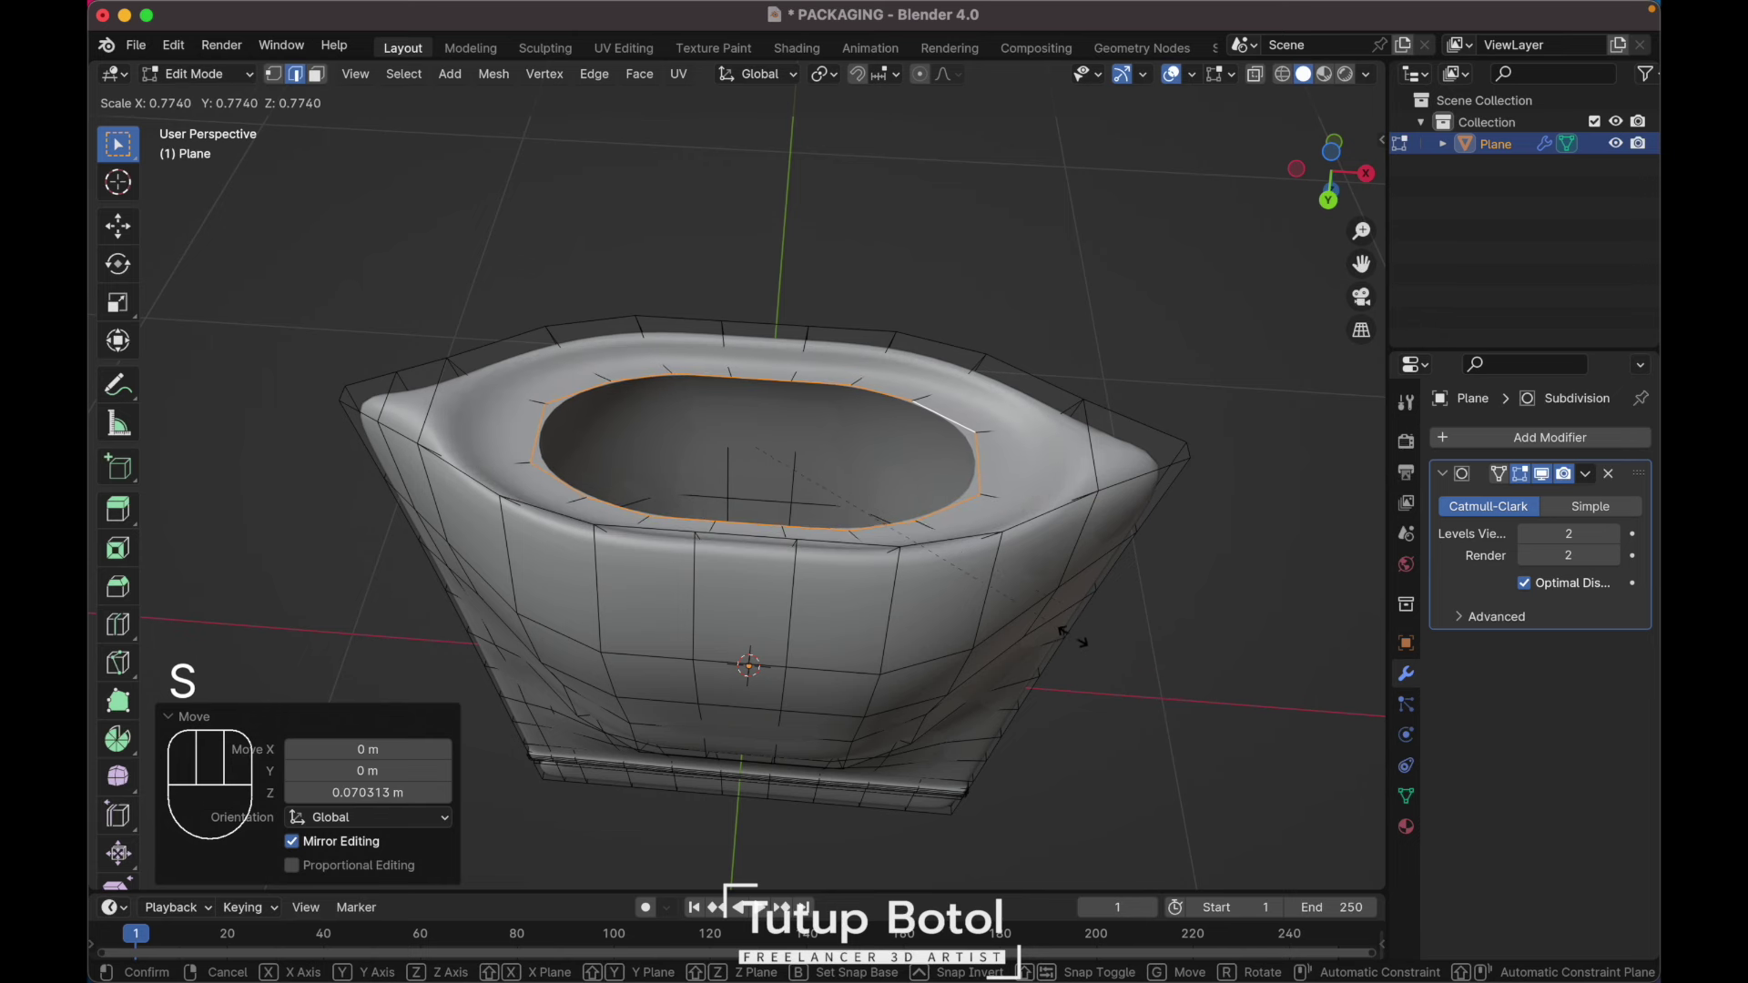
key("g")
key("z")
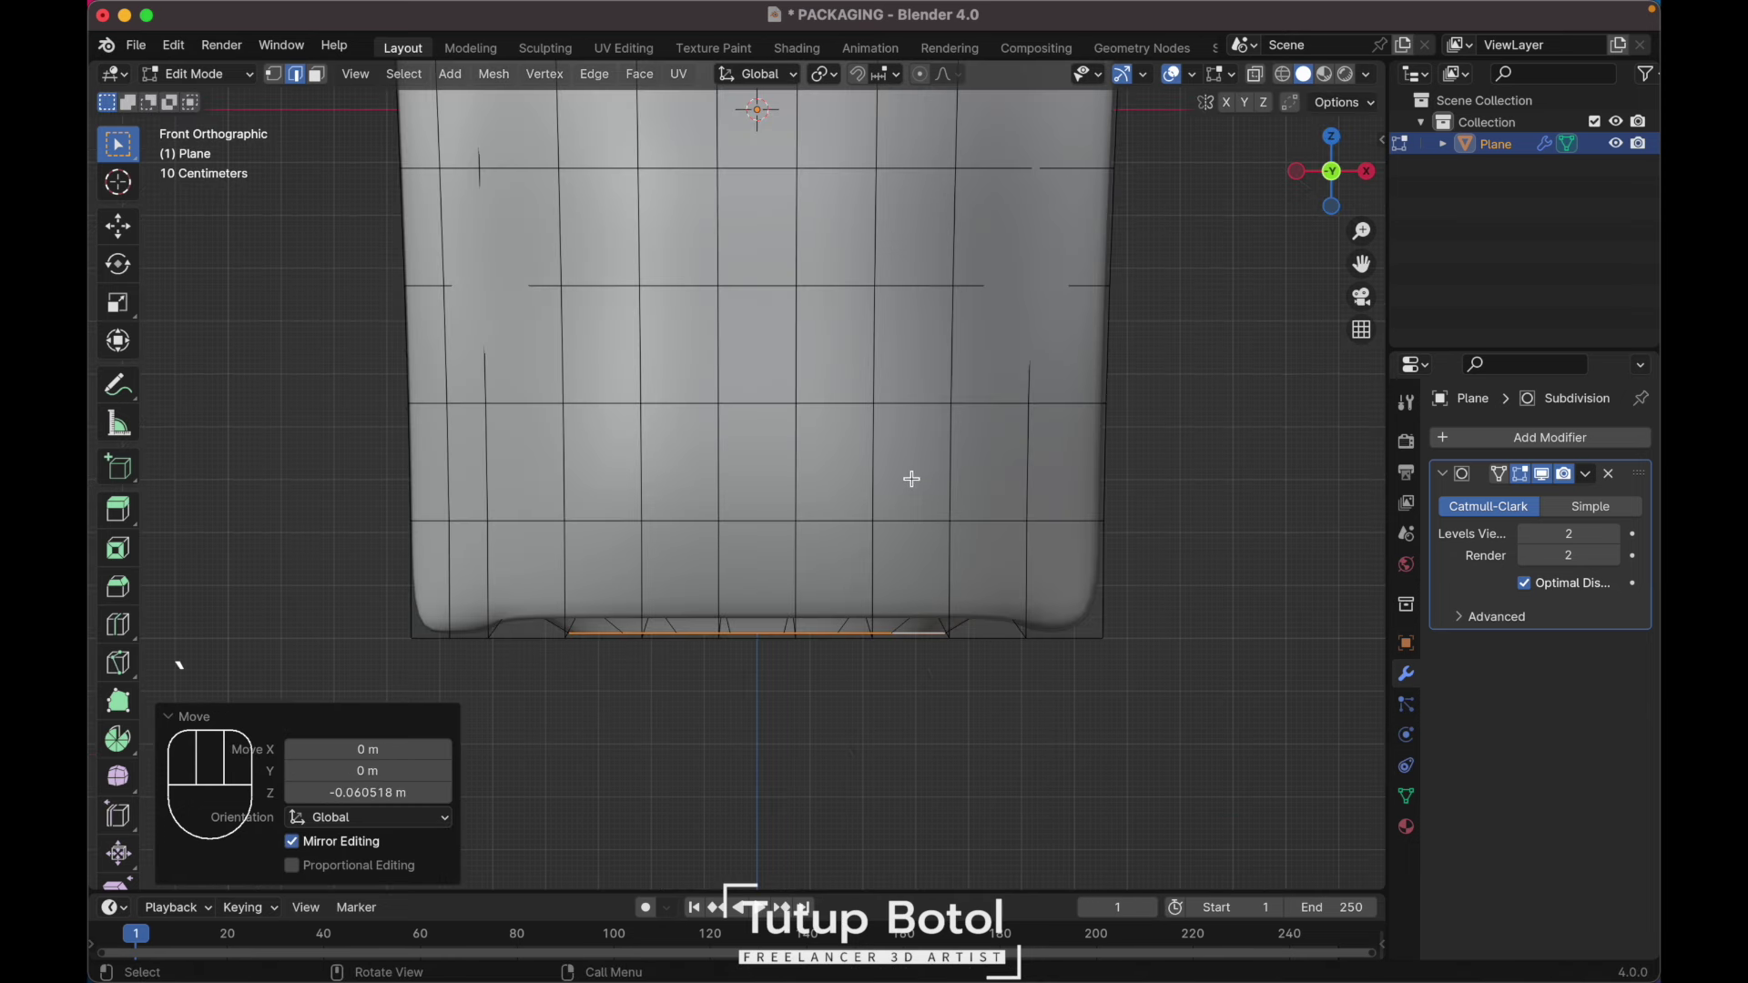
key("f")
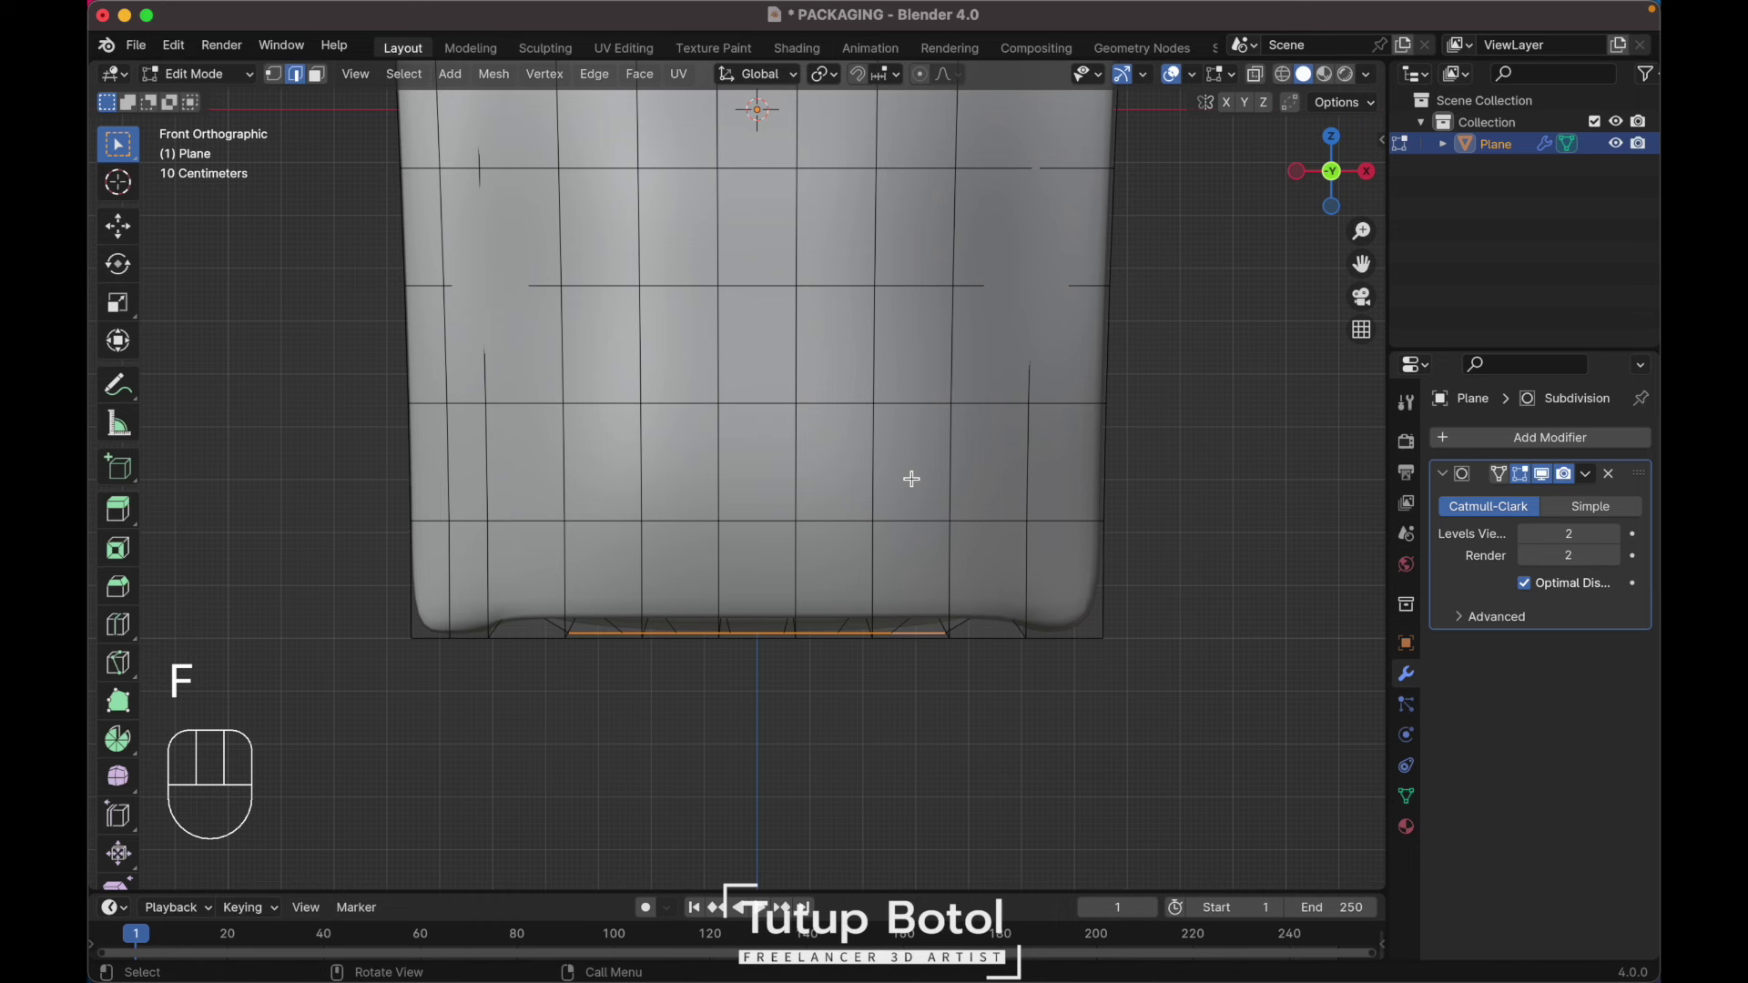
key("ctrl+r")
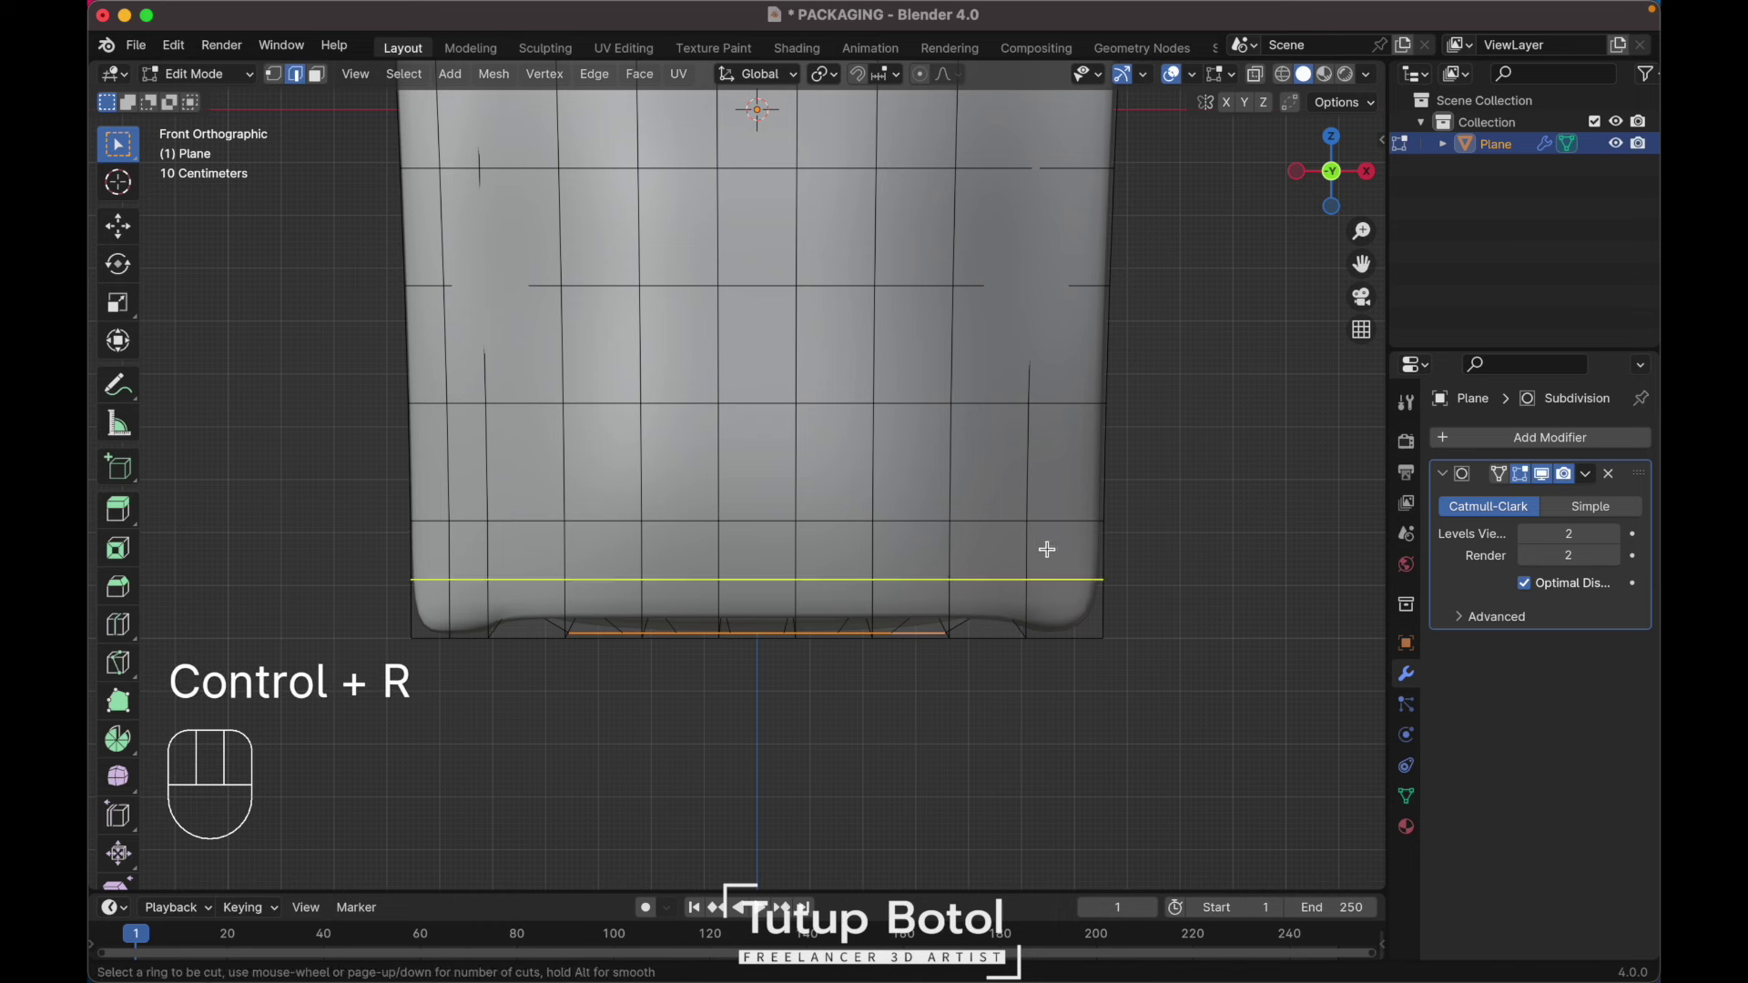
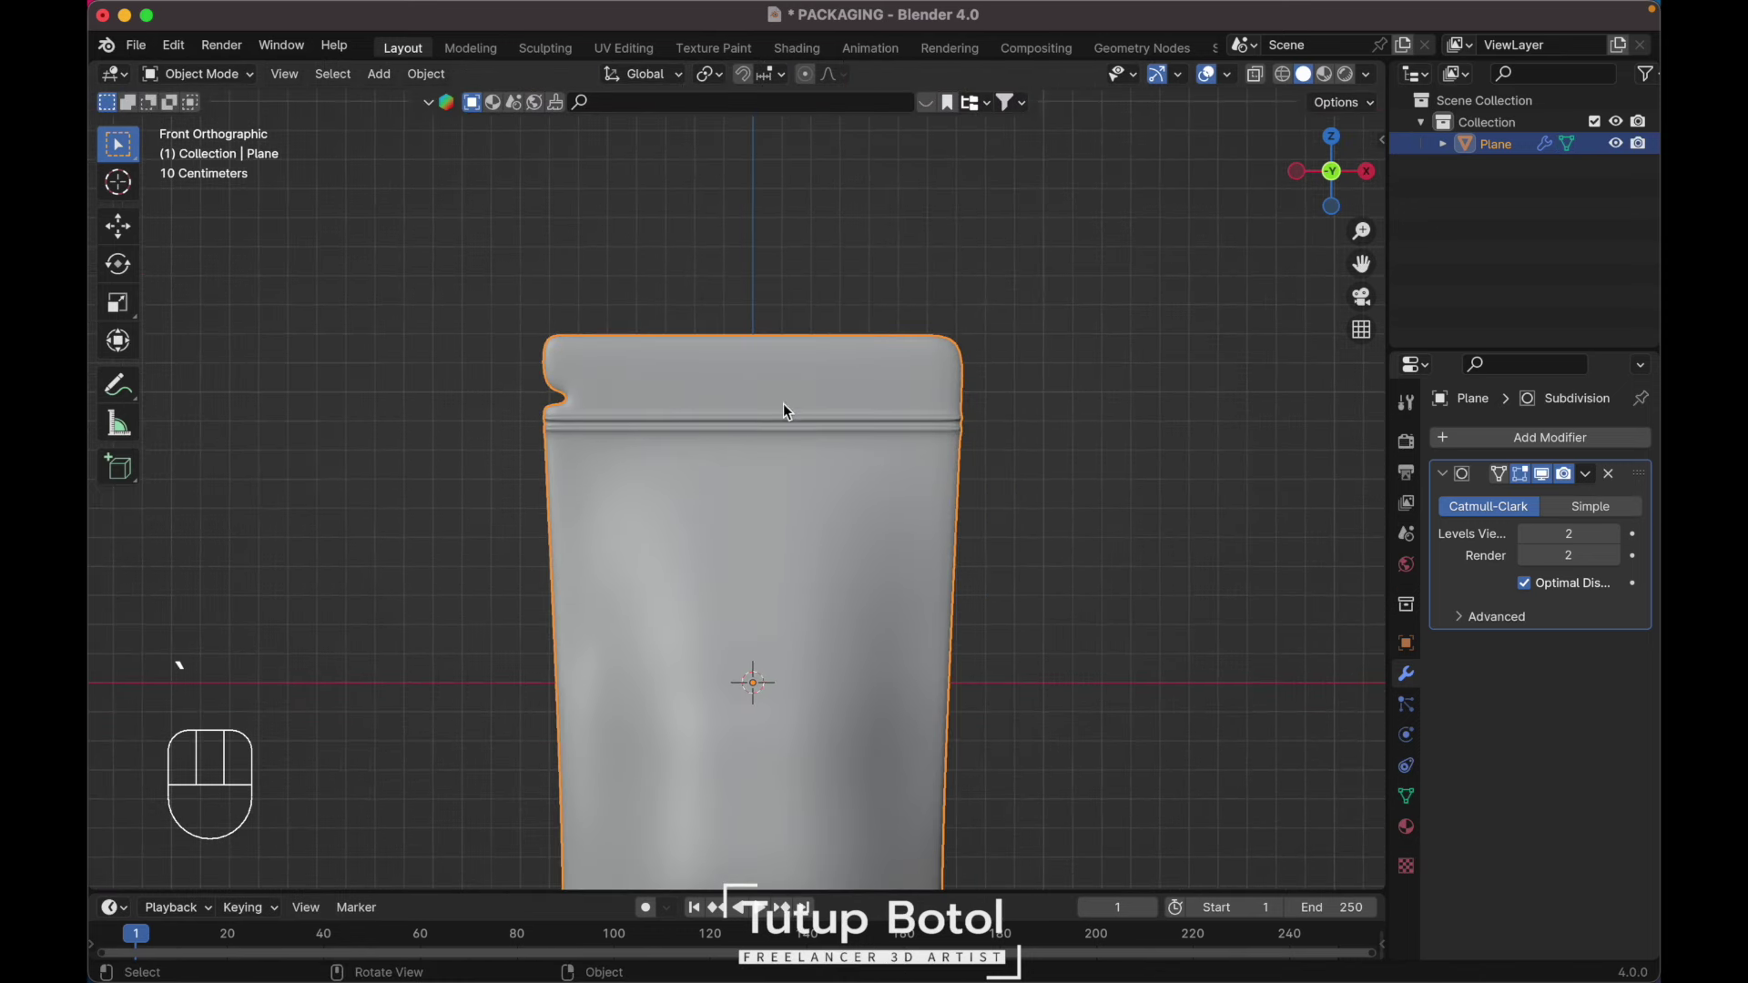
Step: Add a Bevel modifier above Subdivision with 3 segments, limited to weighted edges
left_click_drag(1549, 446, 1312, 469)
left_click_drag(1645, 652, 1587, 466)
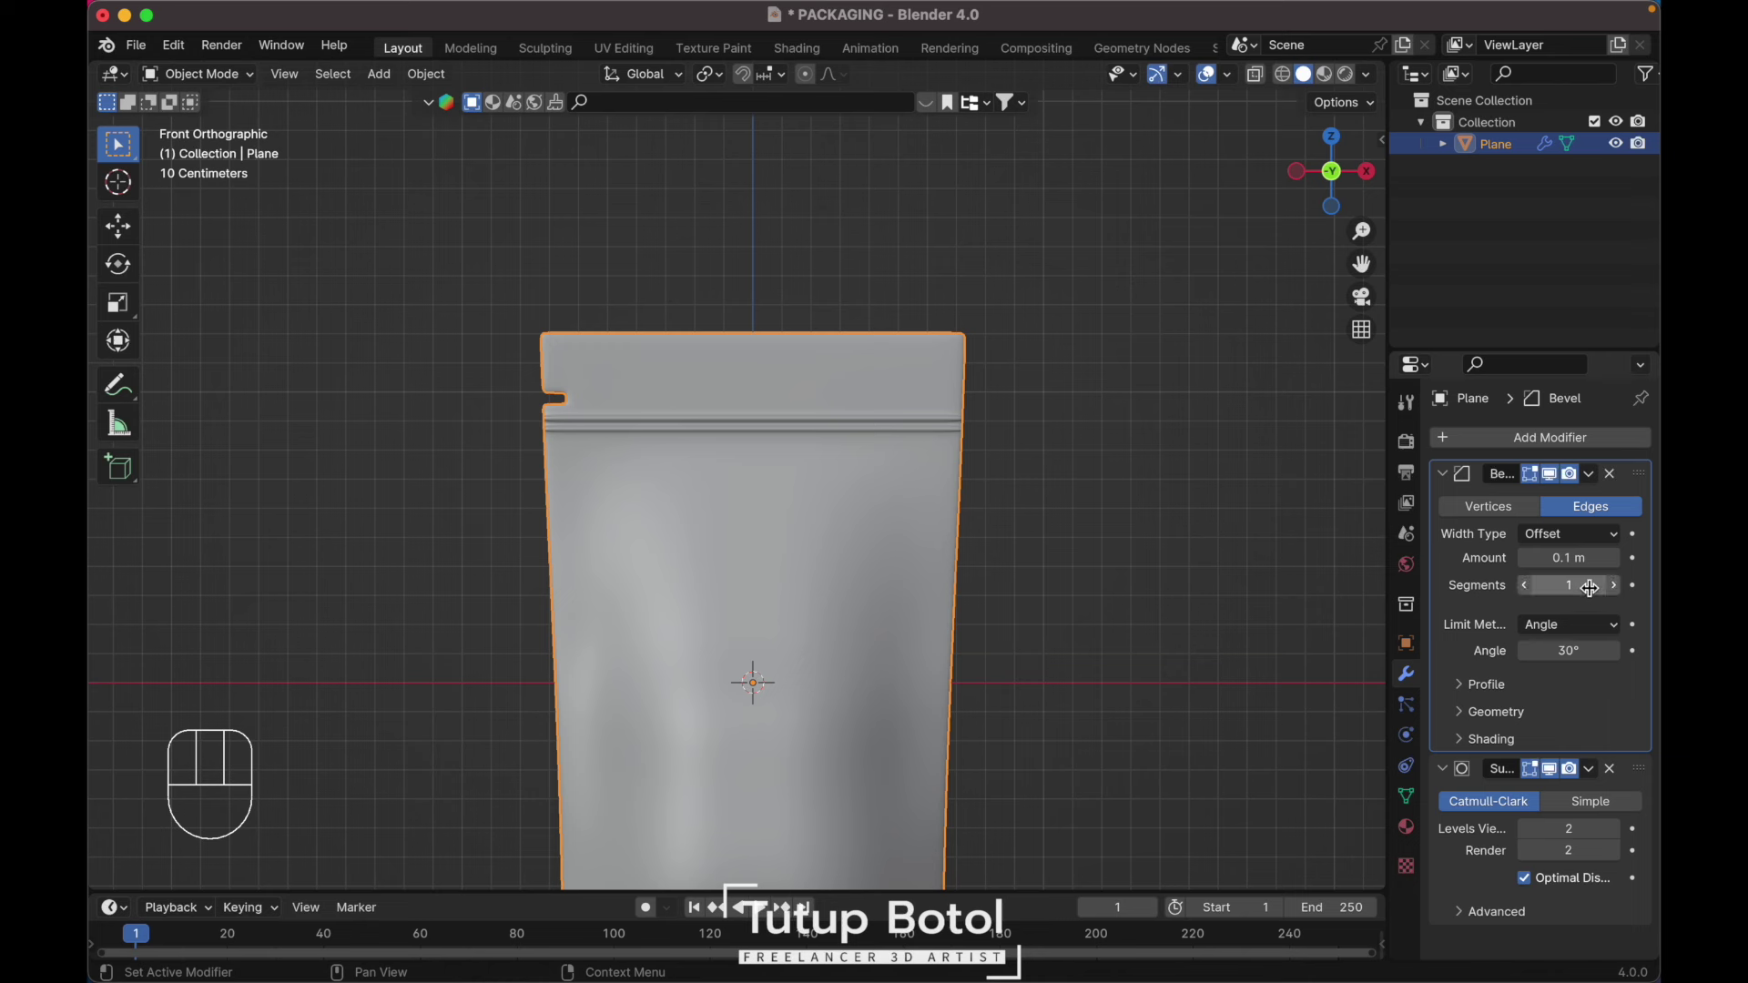
left_click_drag(1566, 631, 1531, 700)
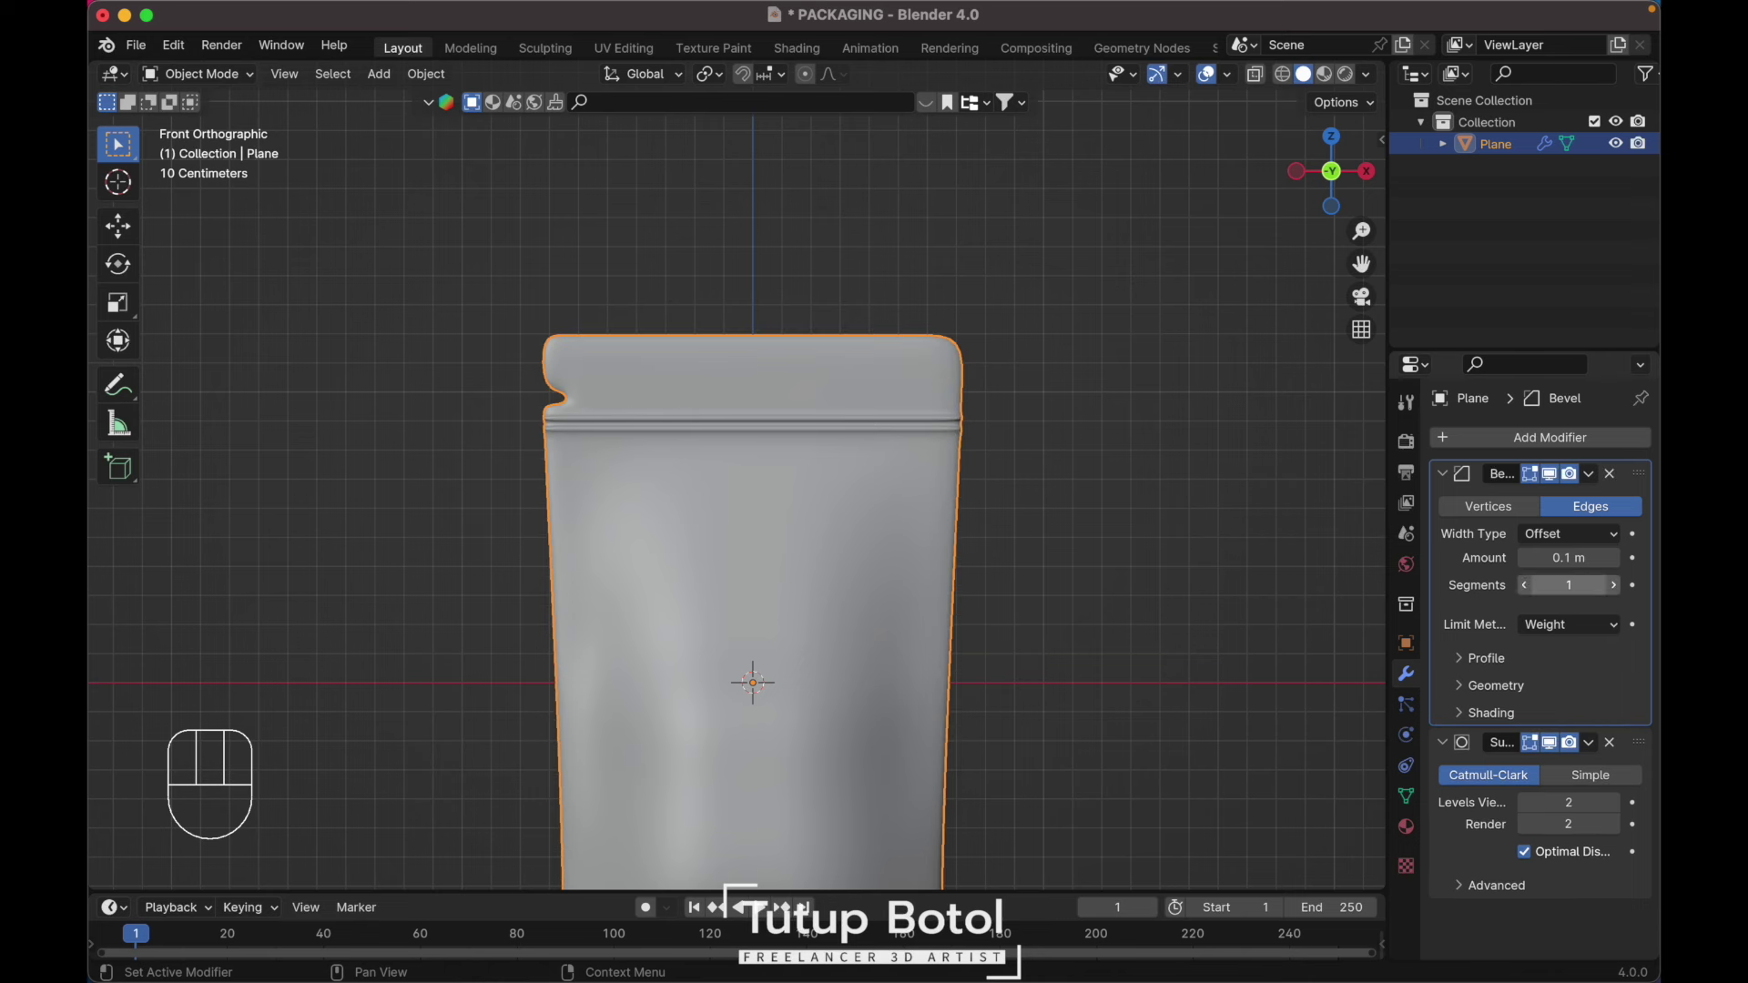
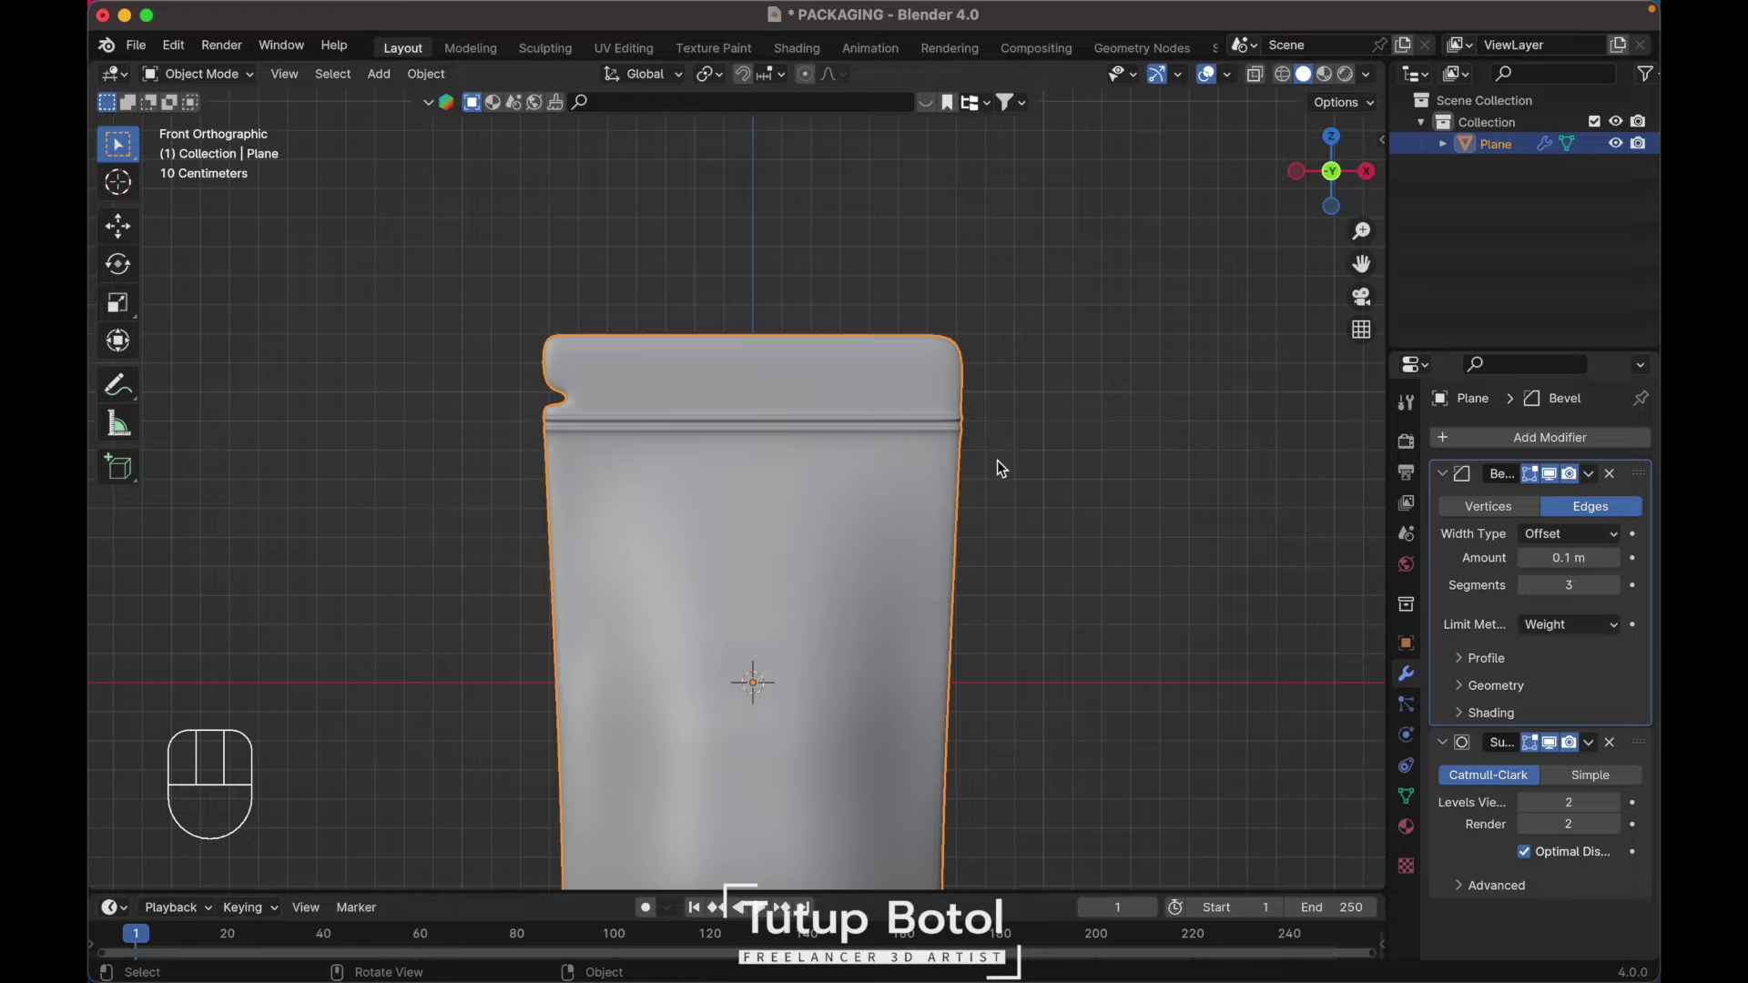
key("shift+`")
key("Tab")
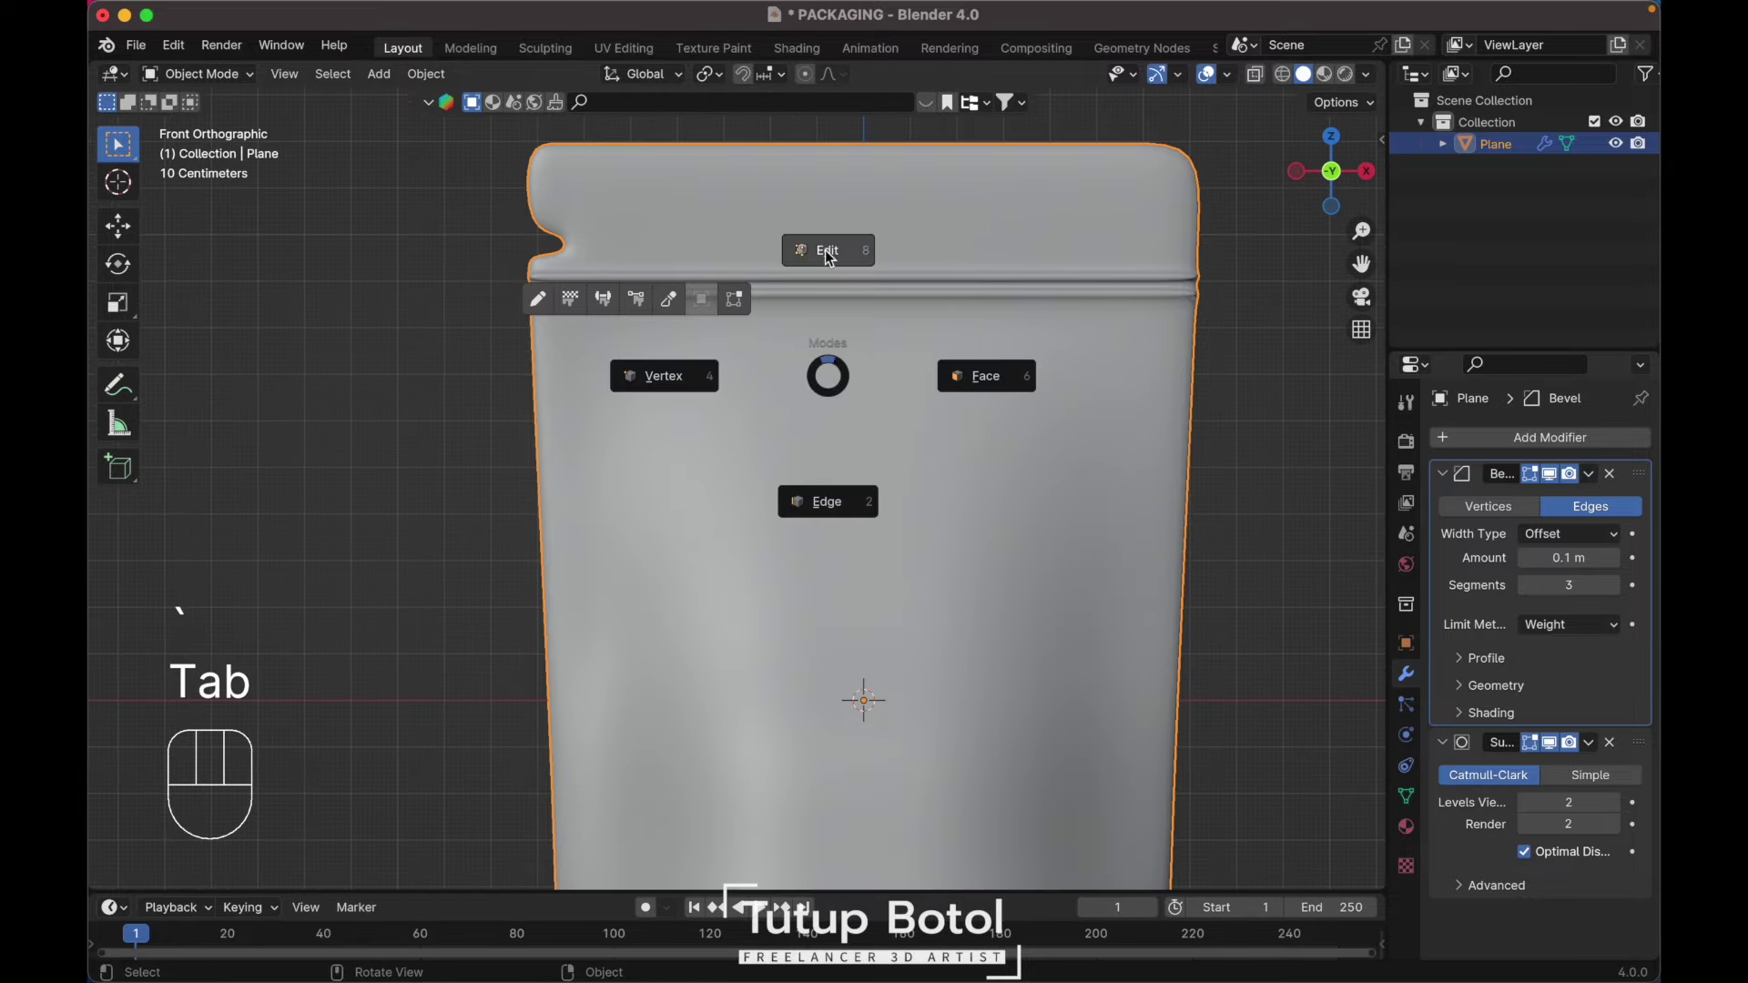
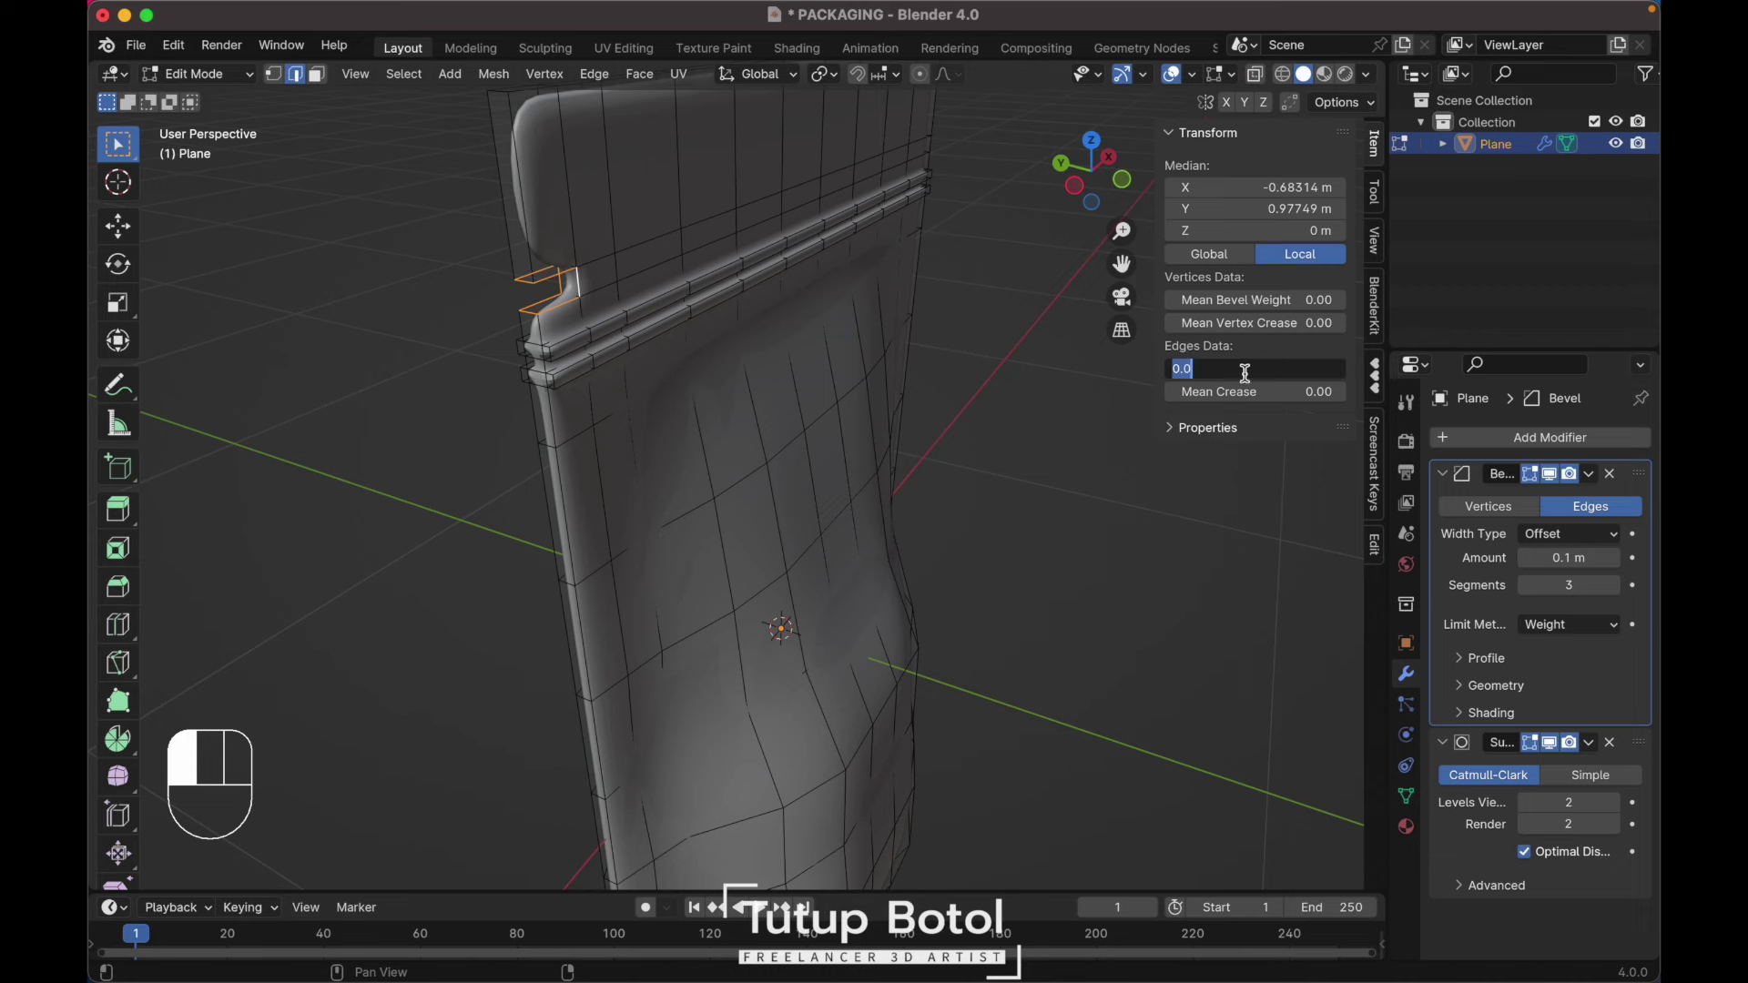
Step: Set bevel weight on the chosen edges, check the result from side and front, and undo a stray edit
key("Tab")
key("`")
key("n")
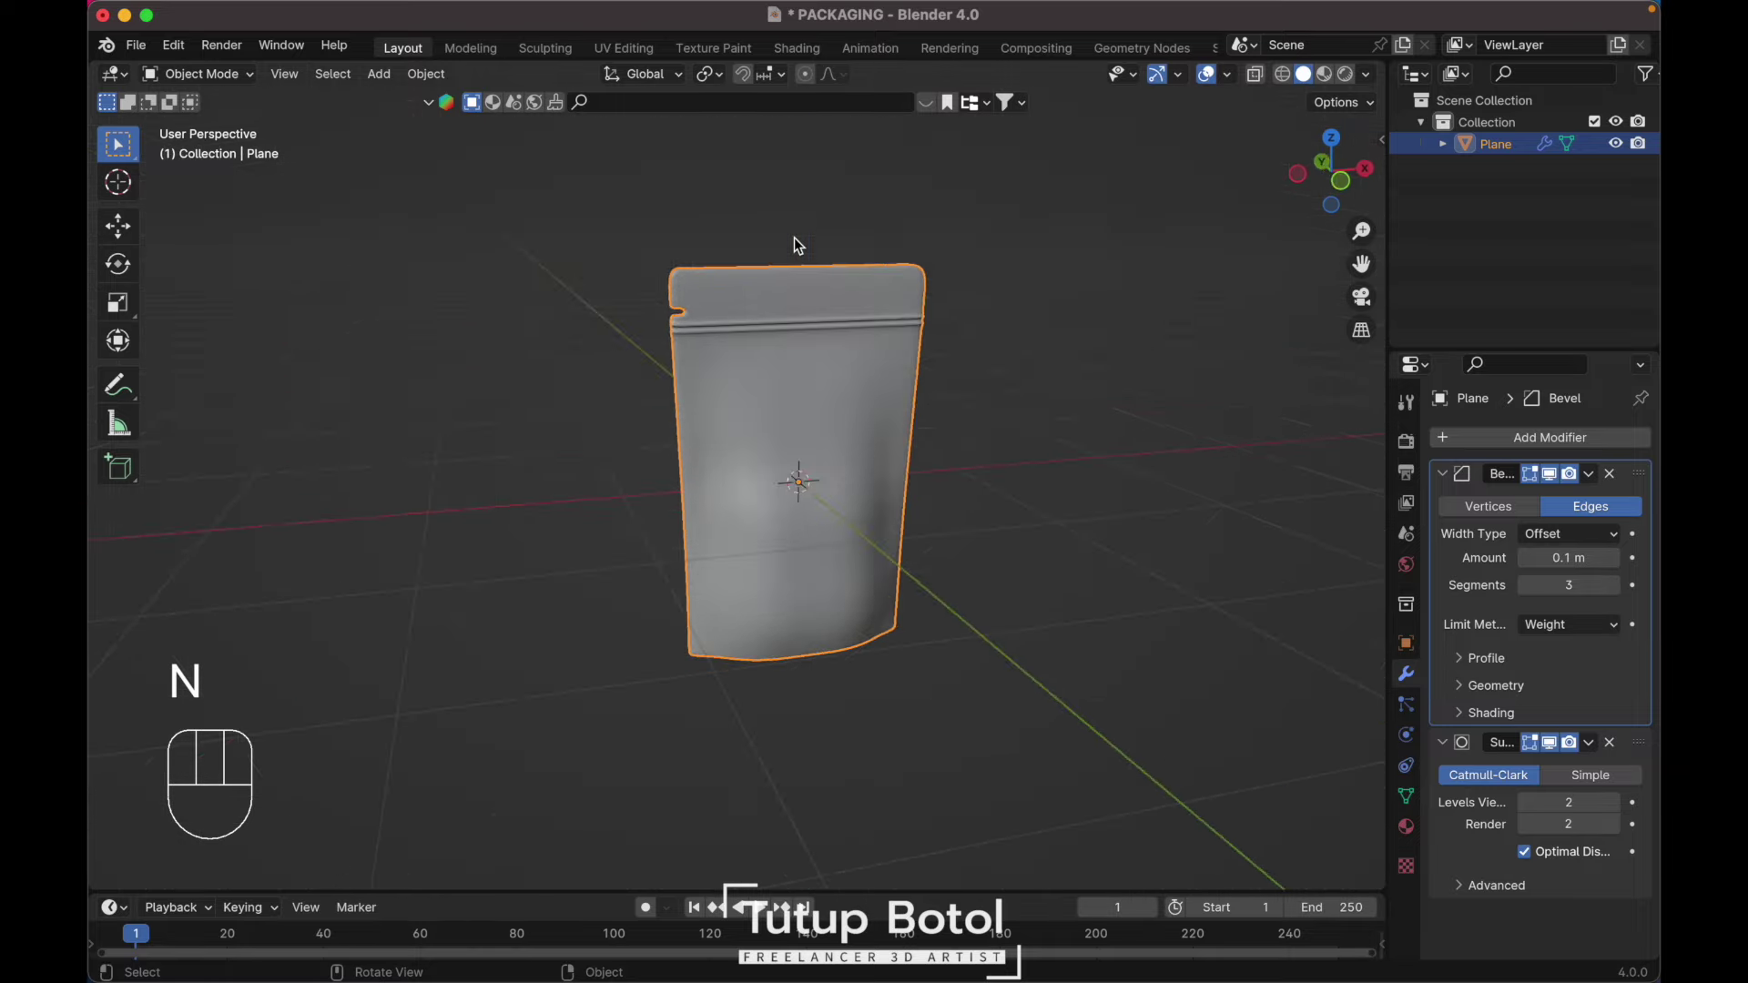
key("`")
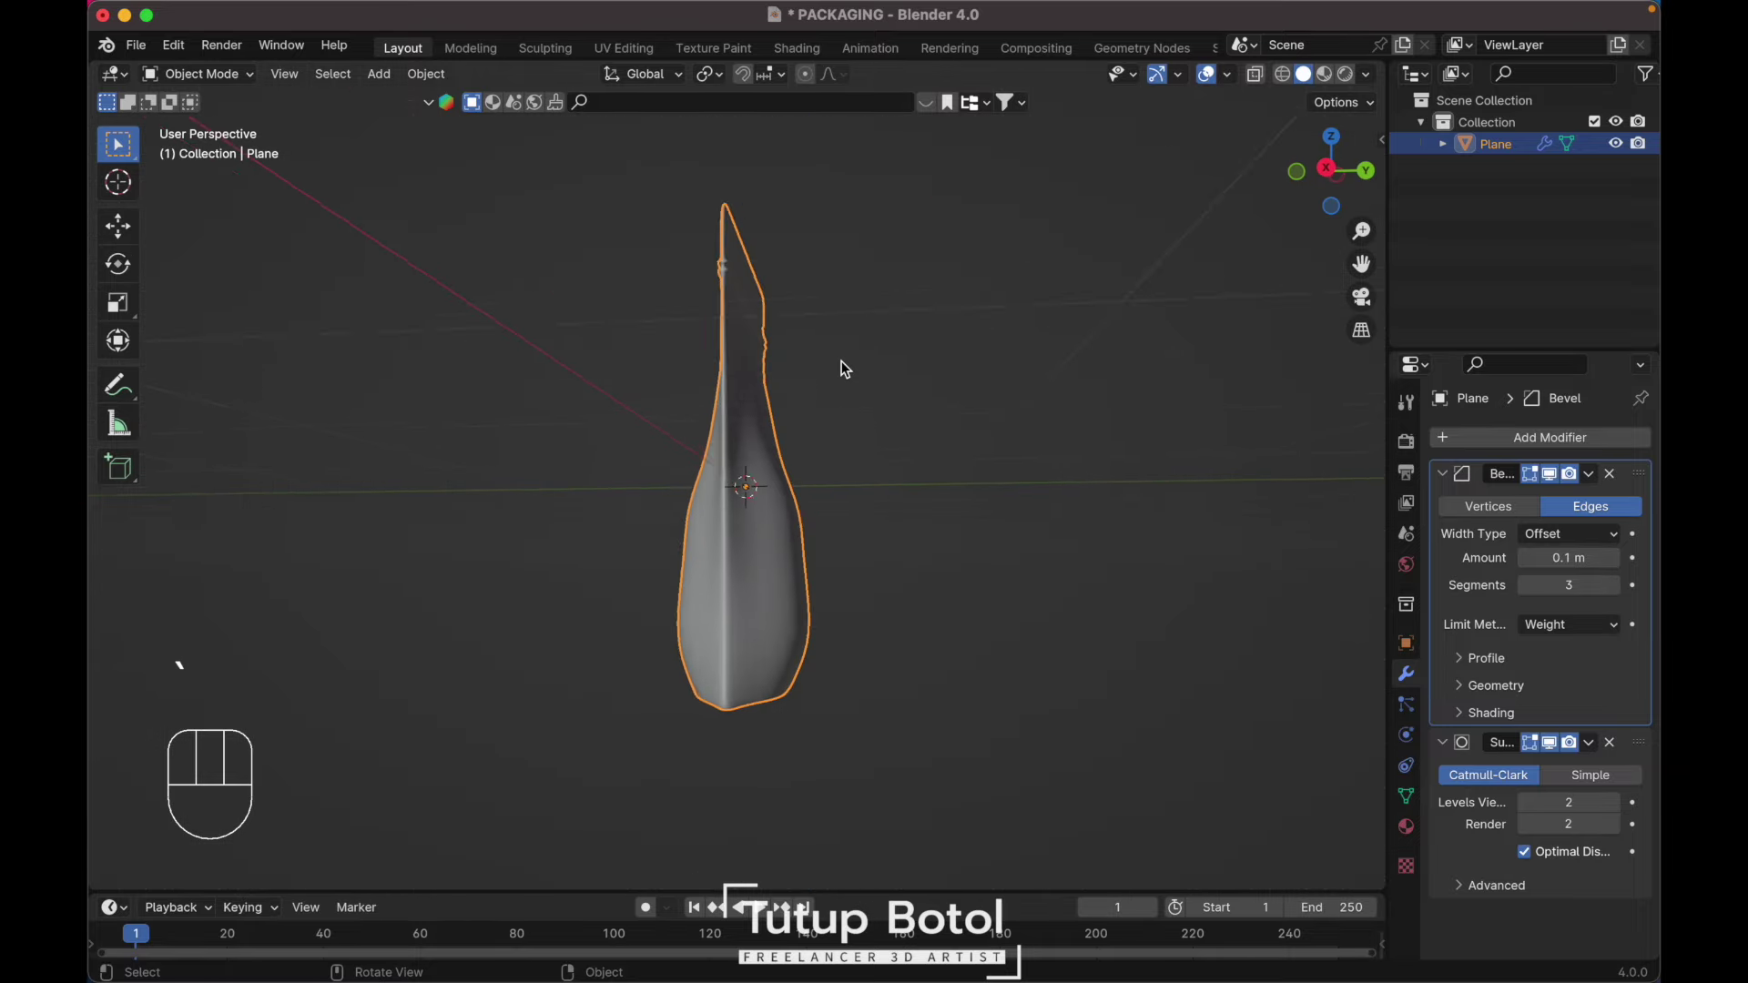
key("`")
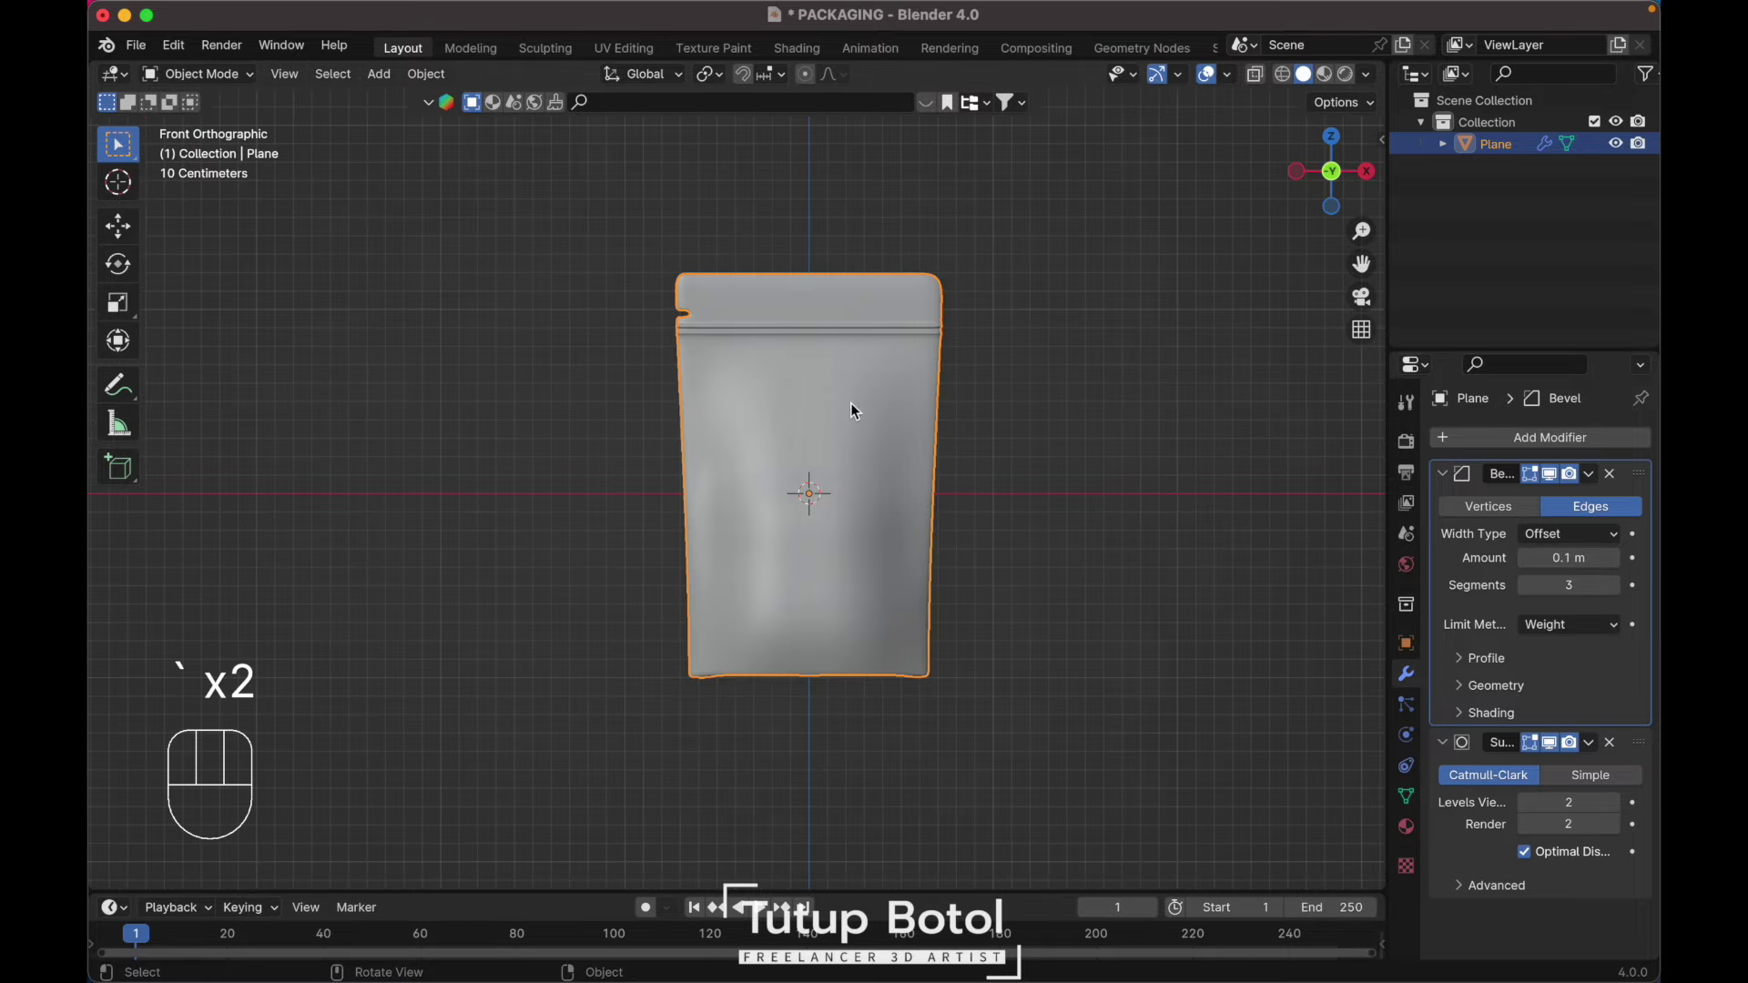
key("Tab")
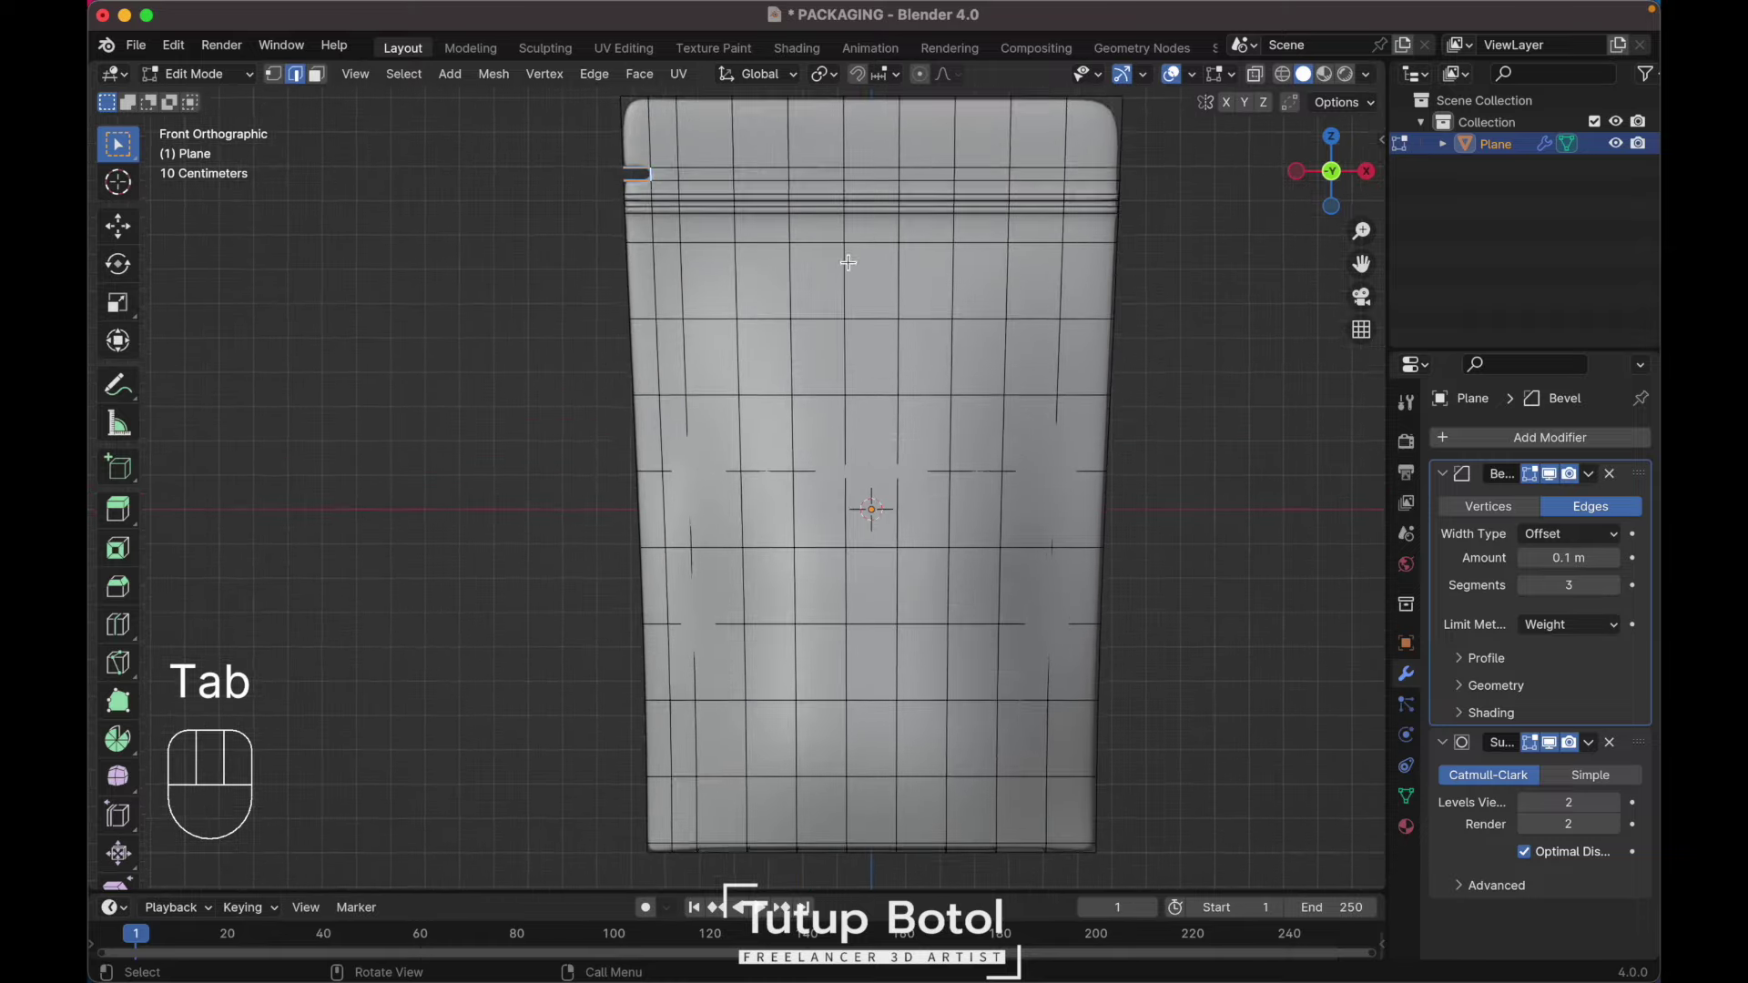
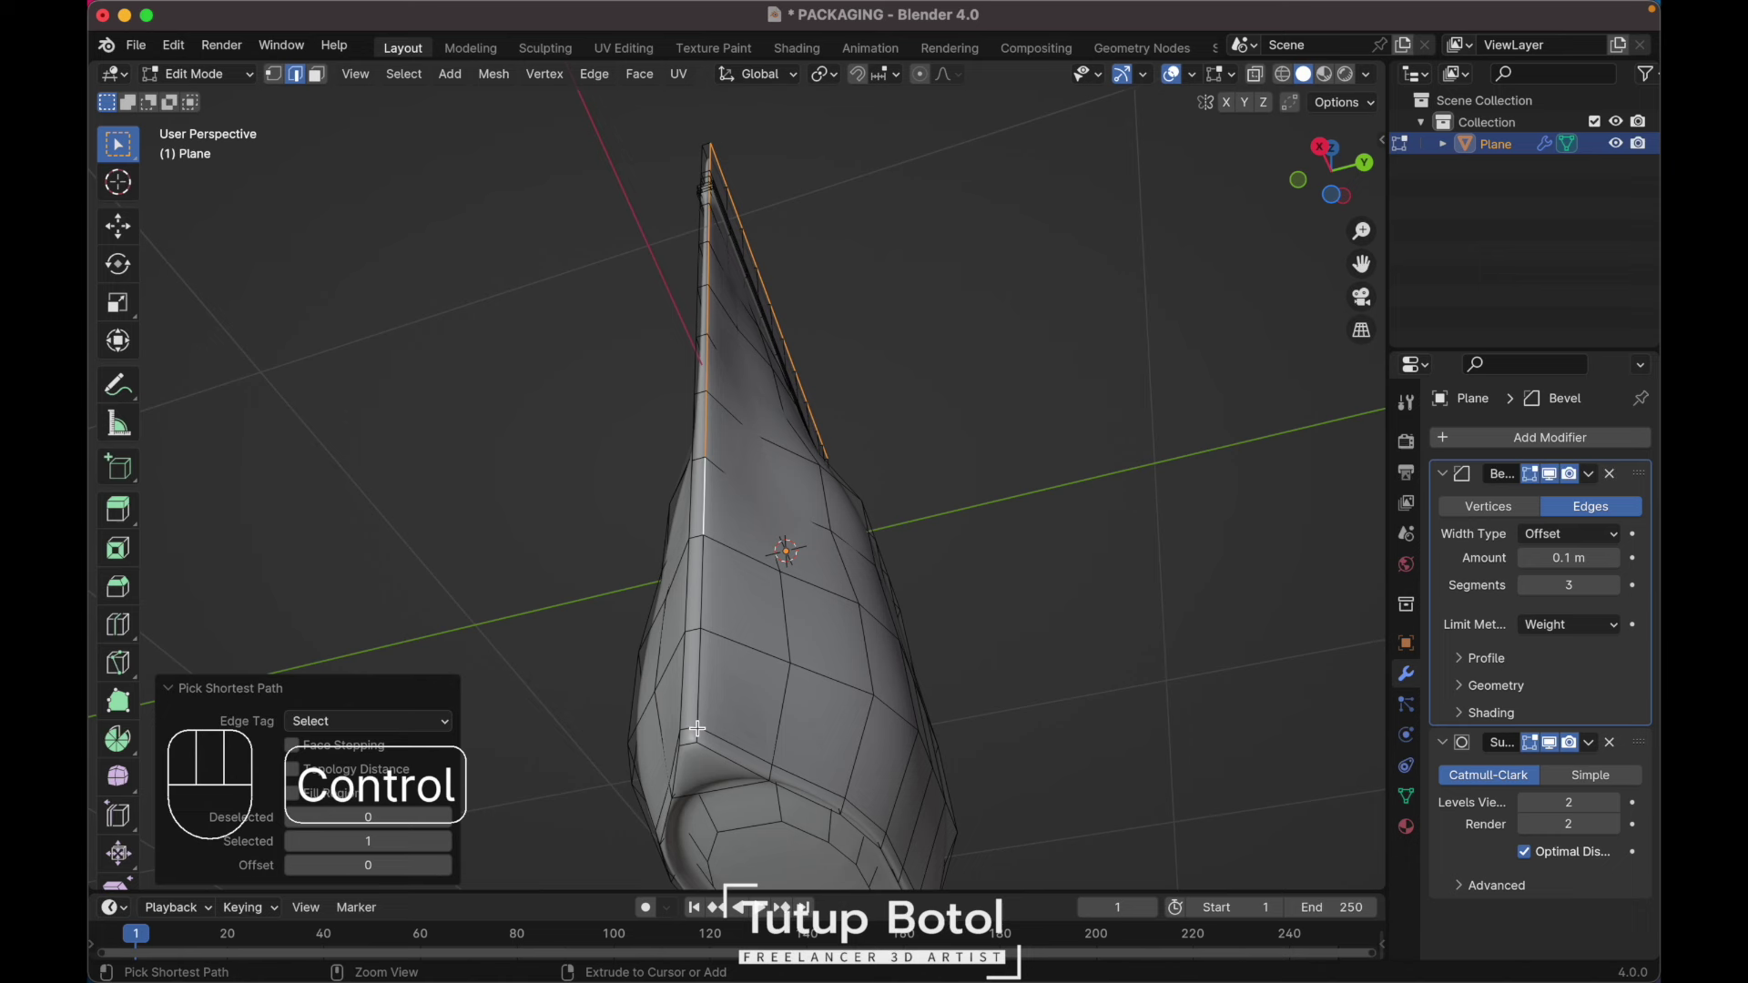
key("ctrl+z")
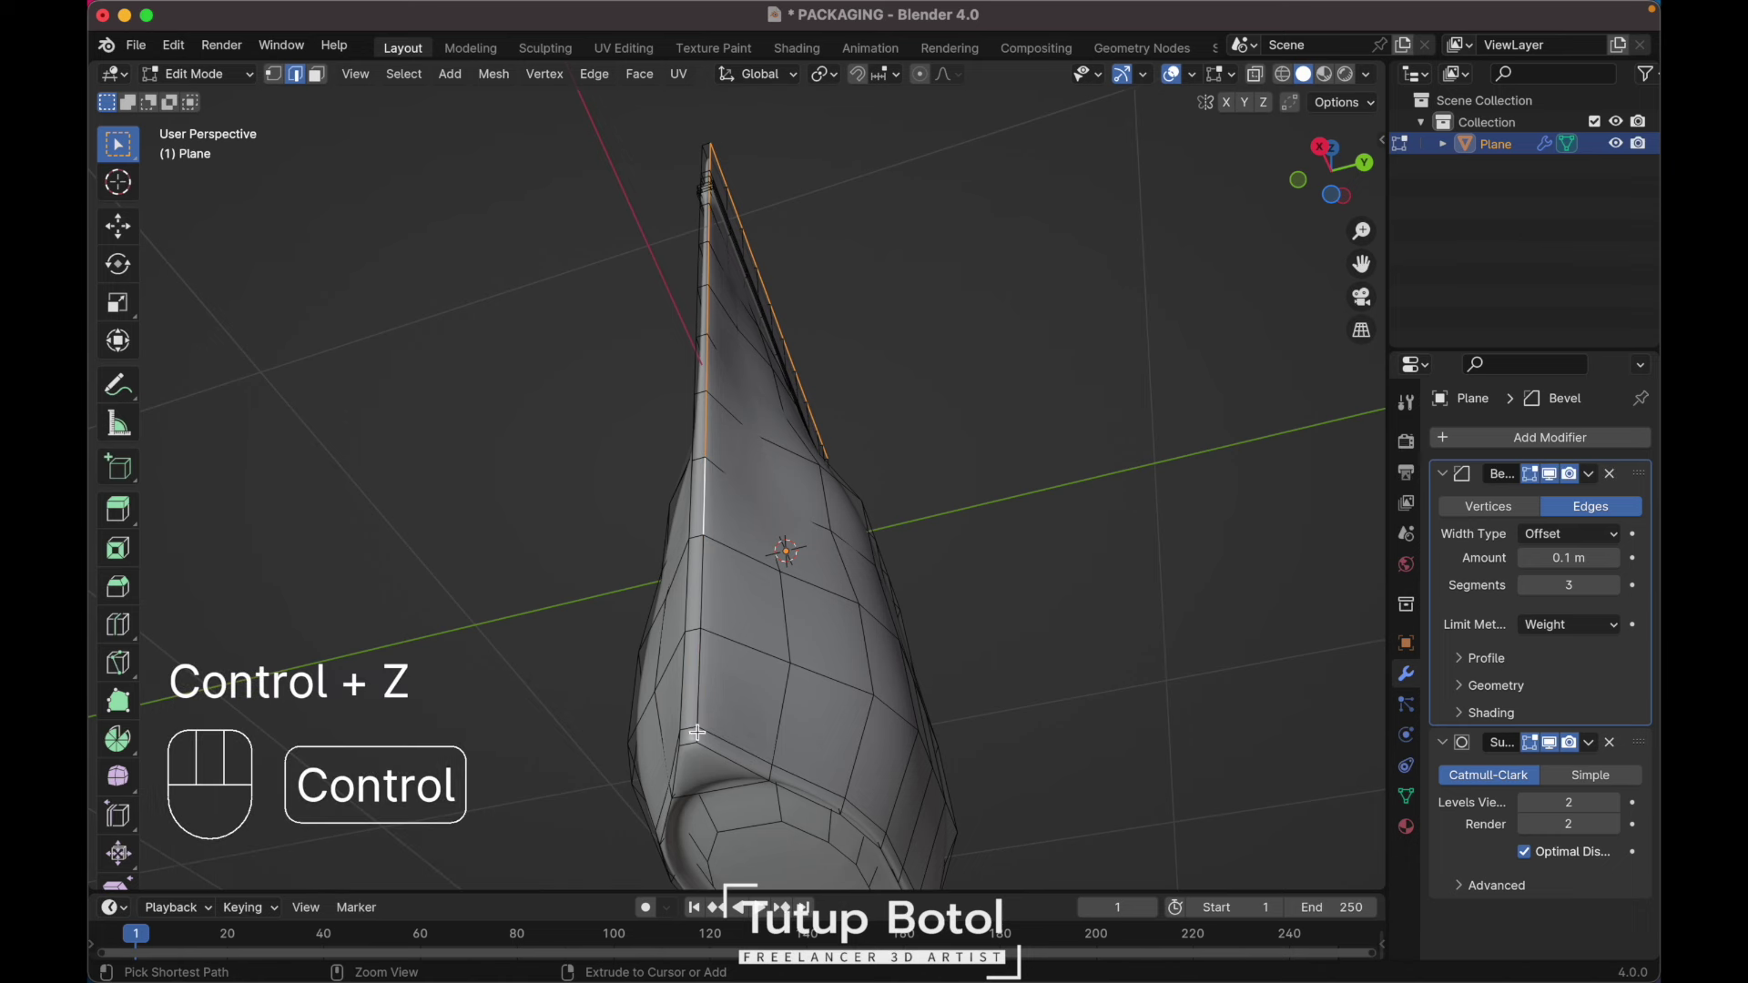
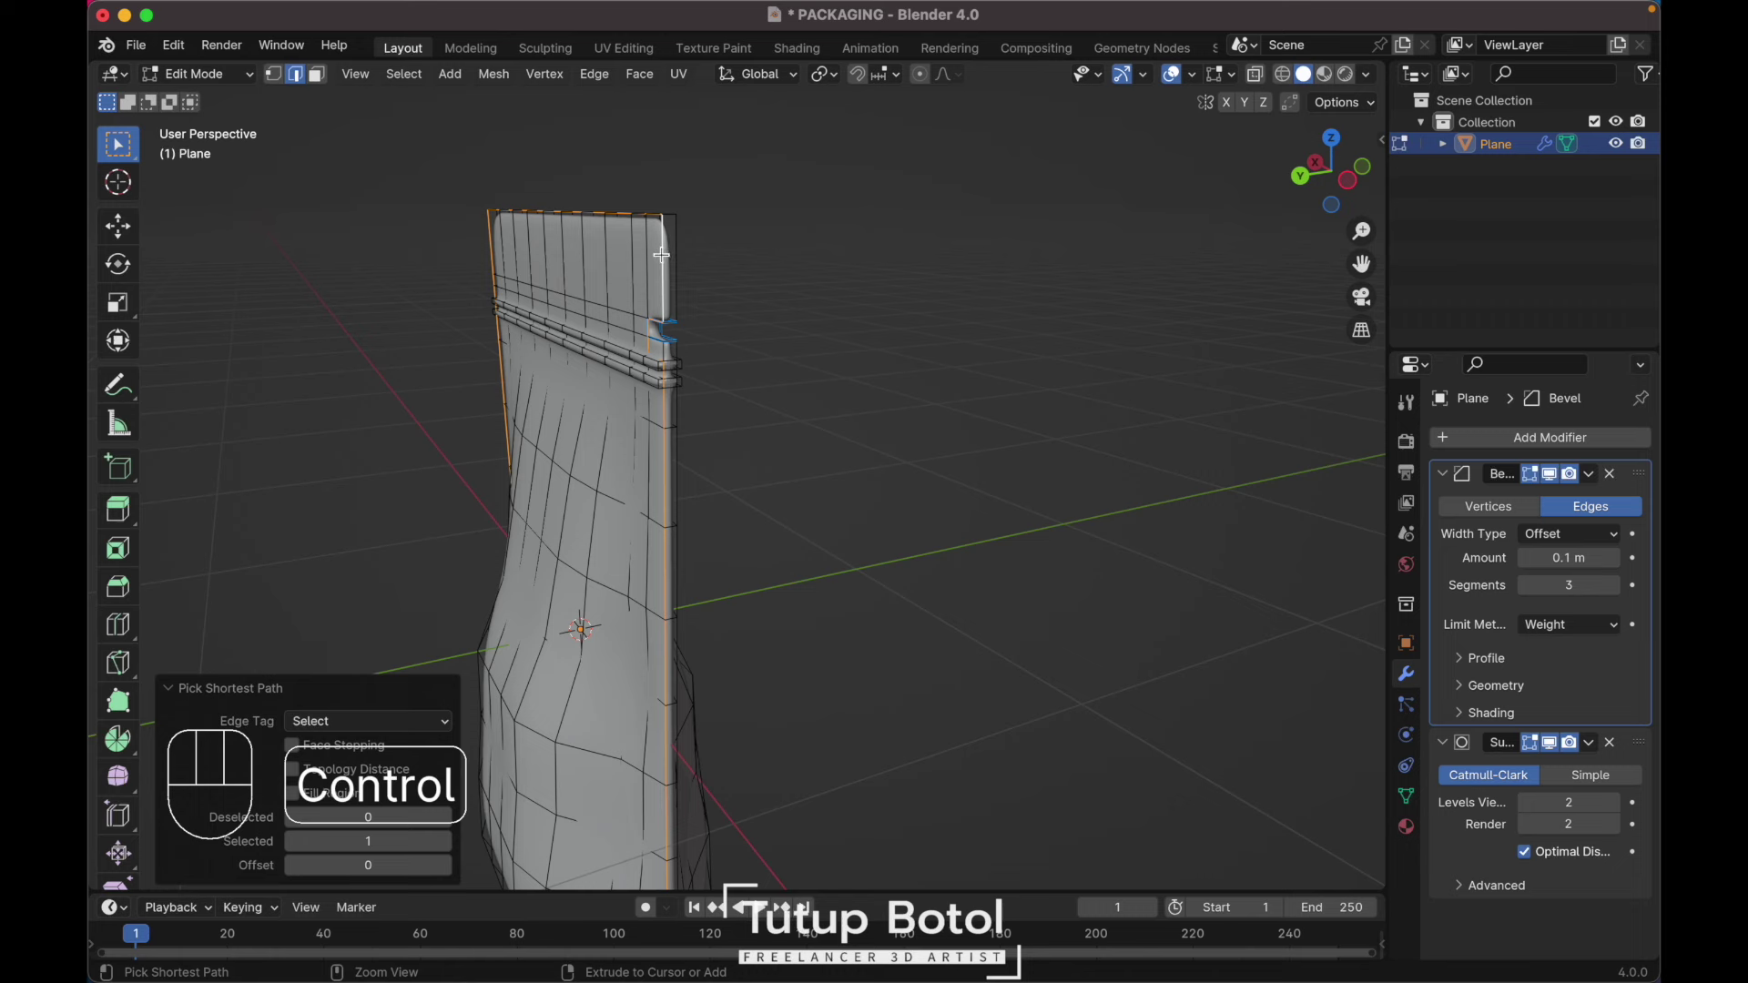
Step: Undo the last edit and frame the whole pouch from the front with its border edges selected
key("ctrl+z")
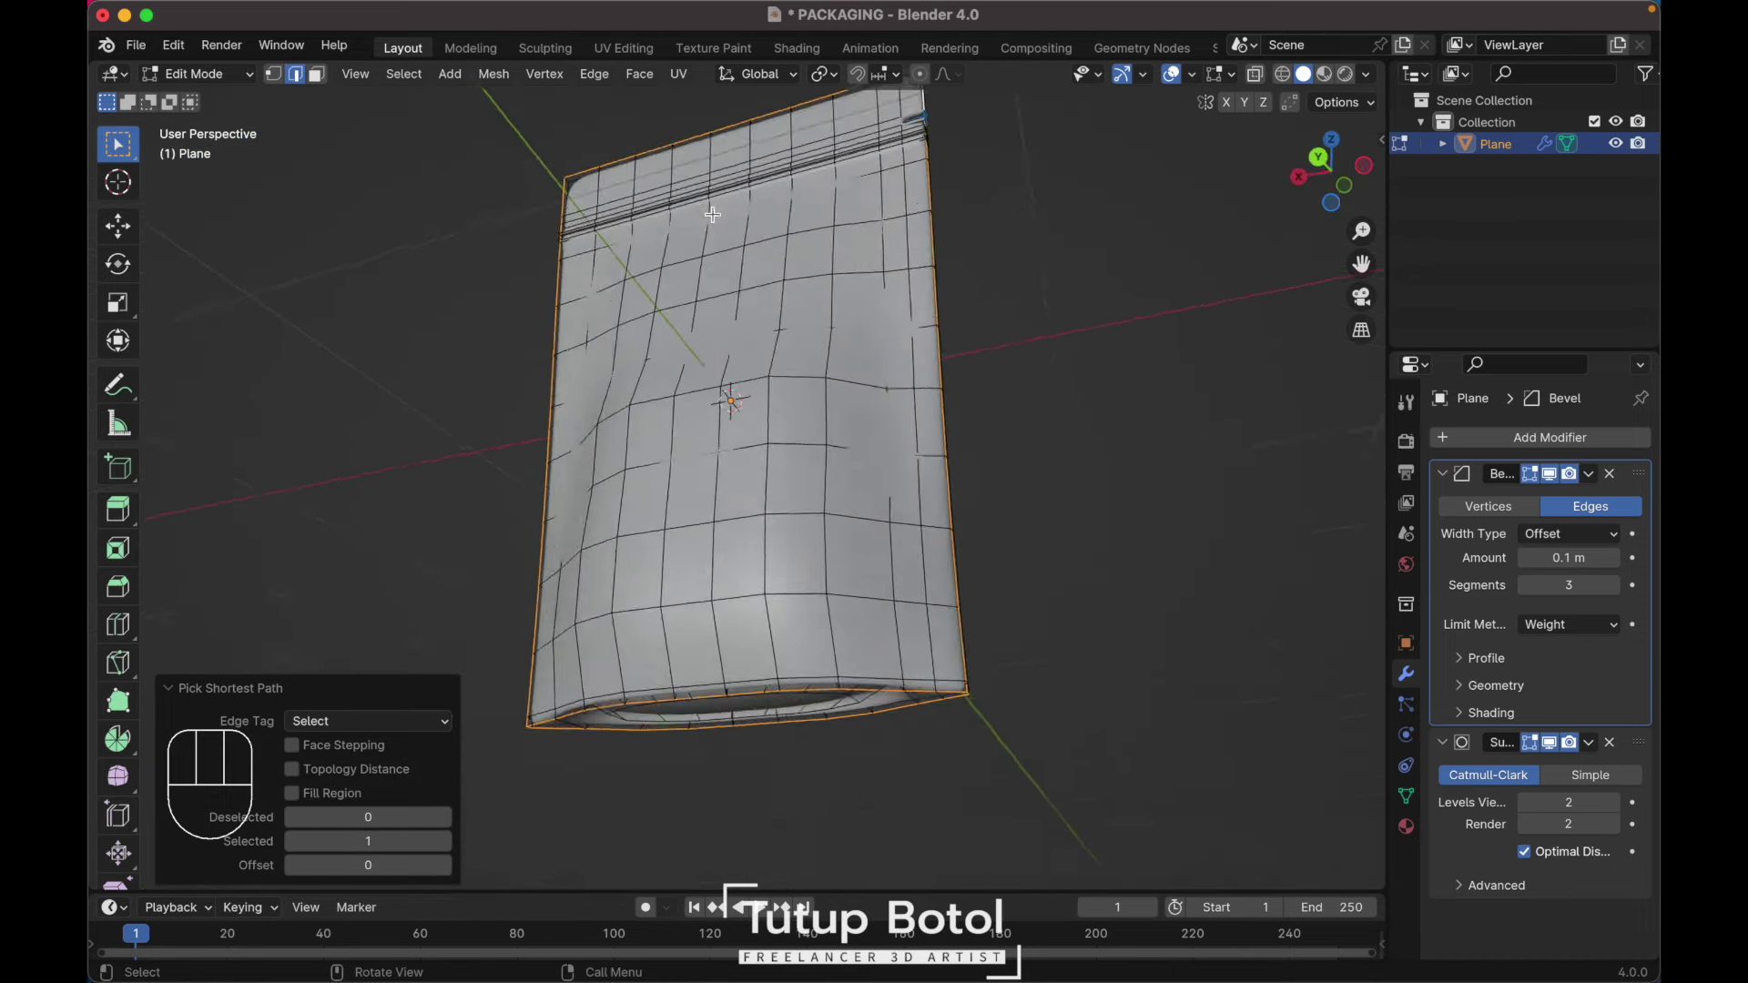
key("u")
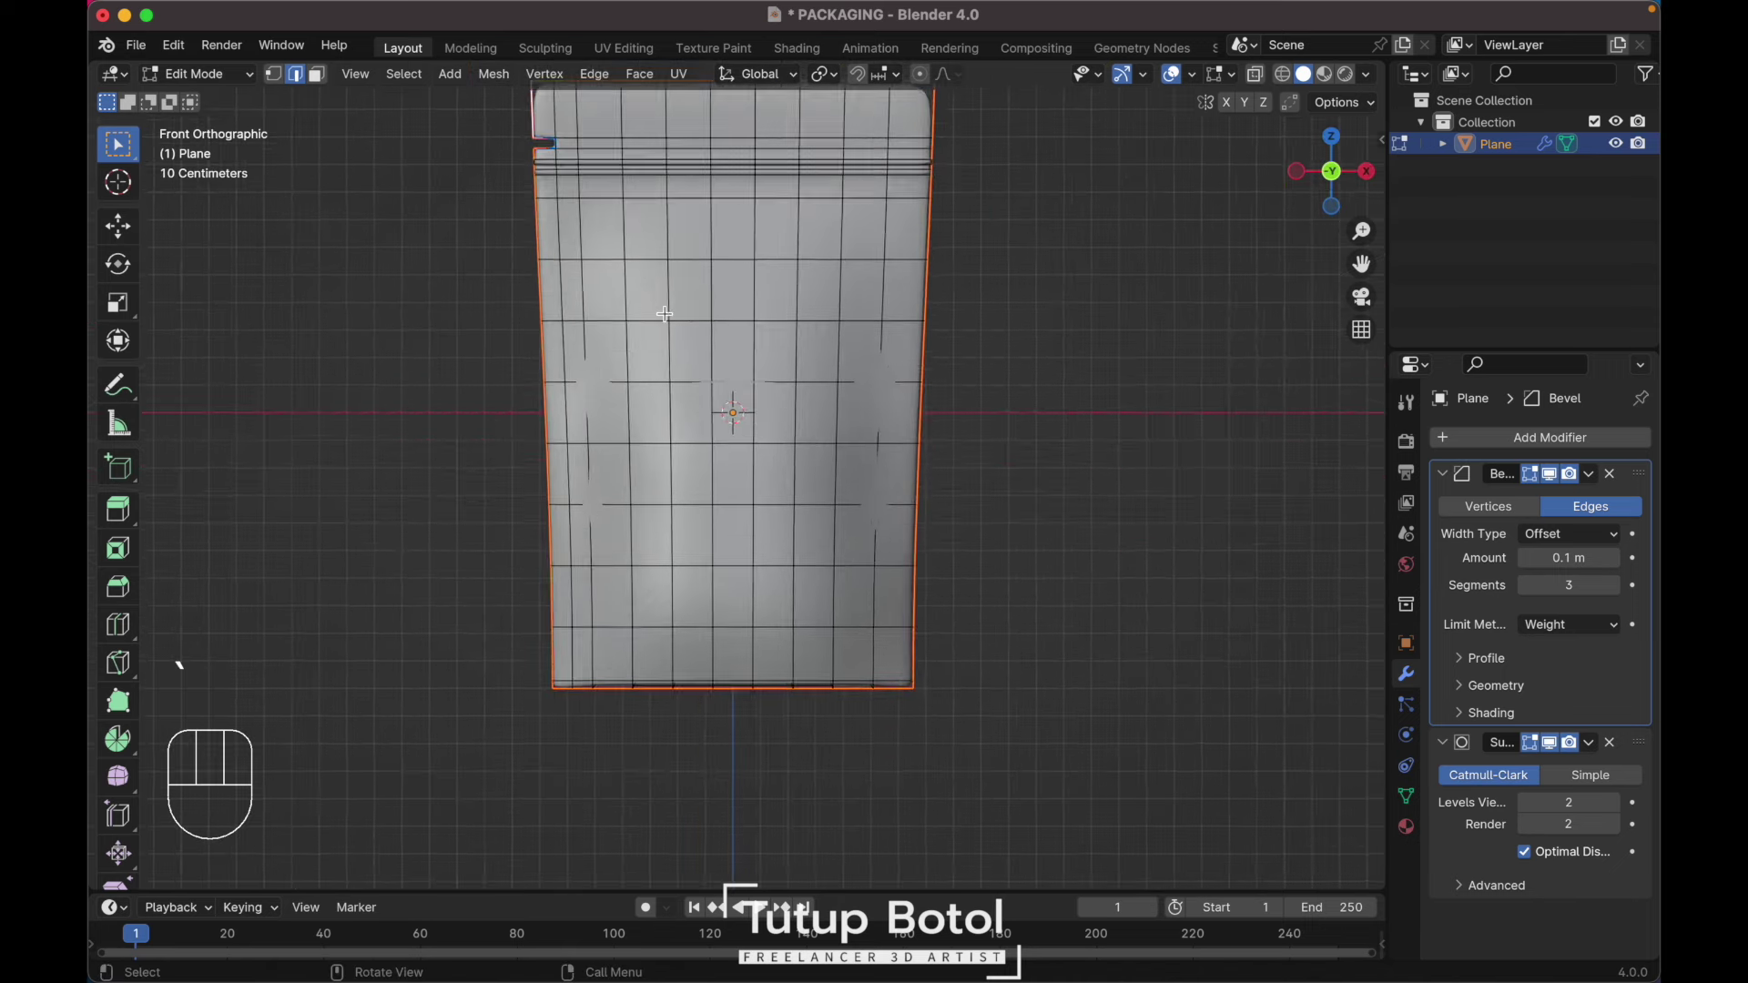
key("`")
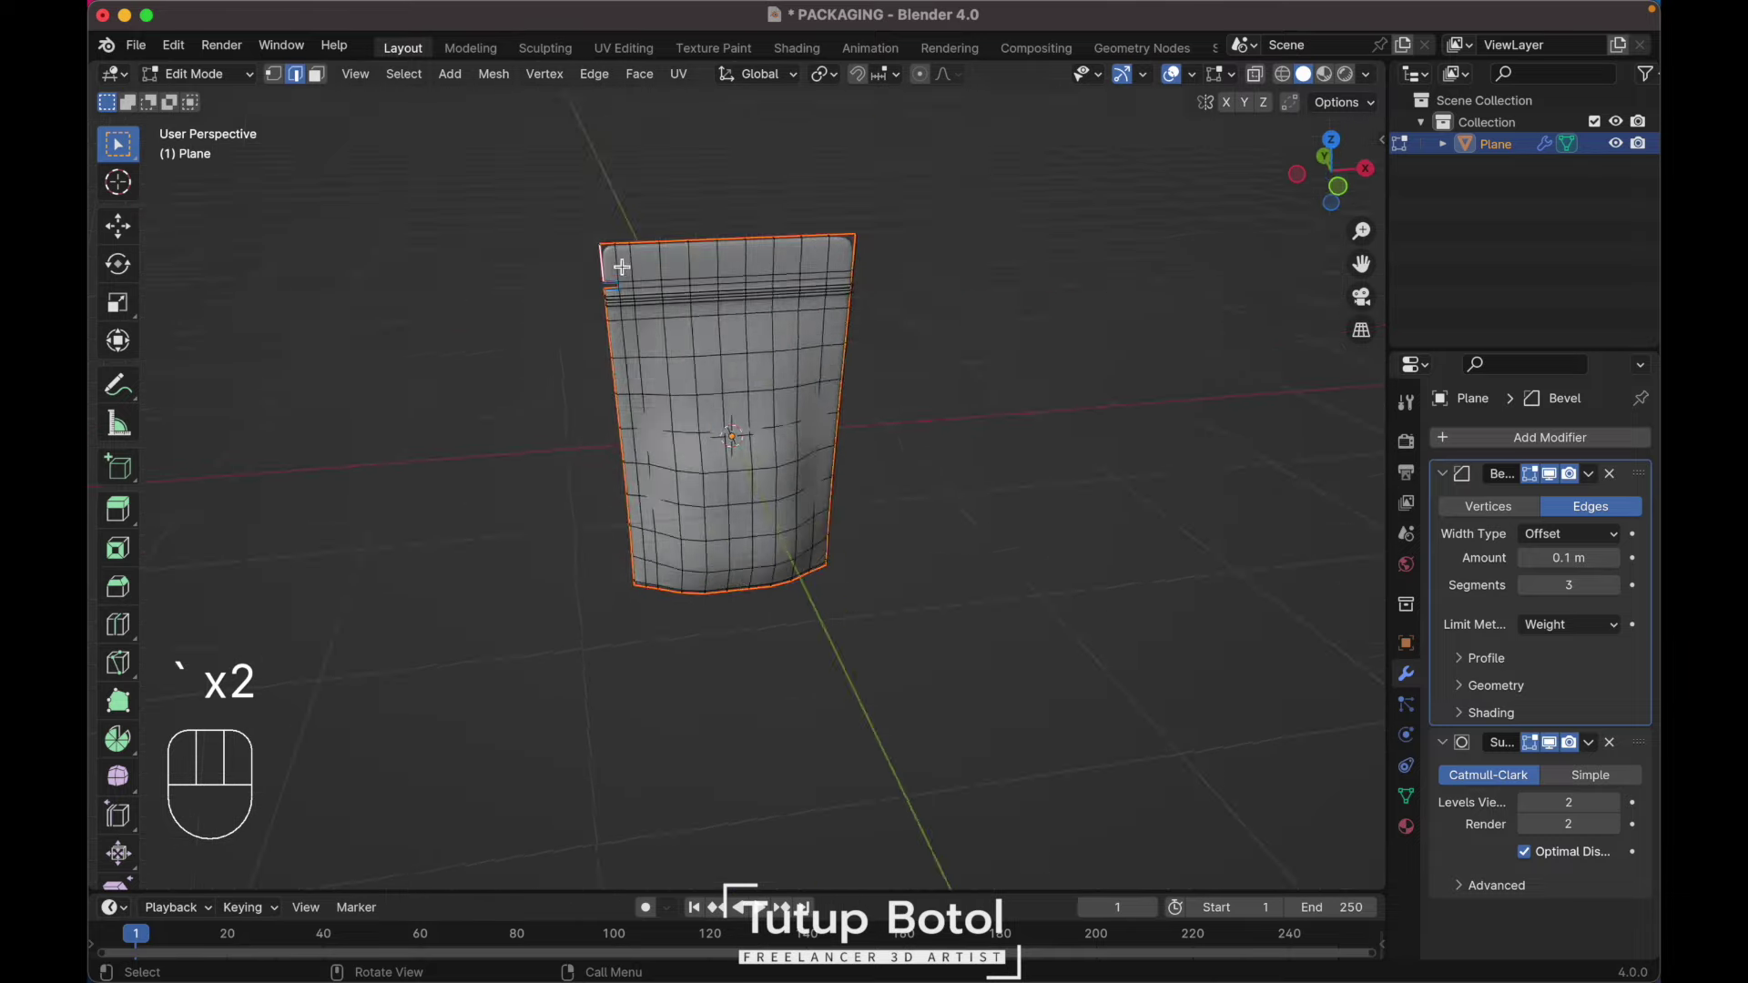
key("`")
key("`")
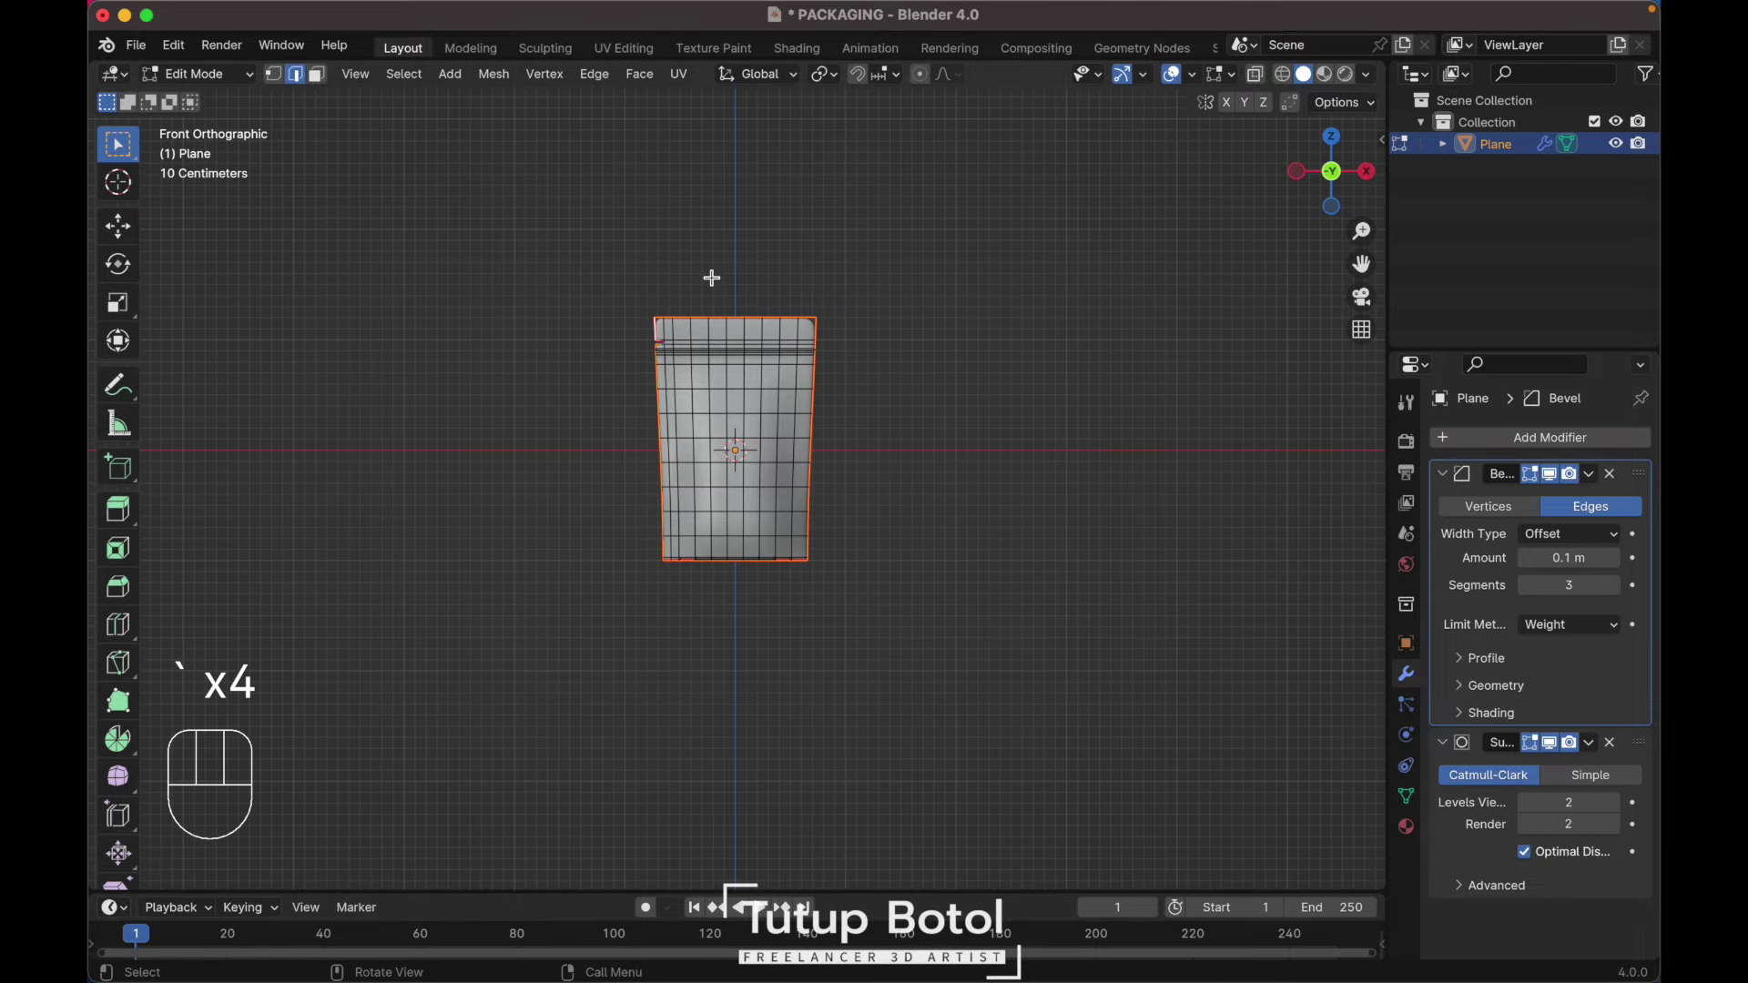
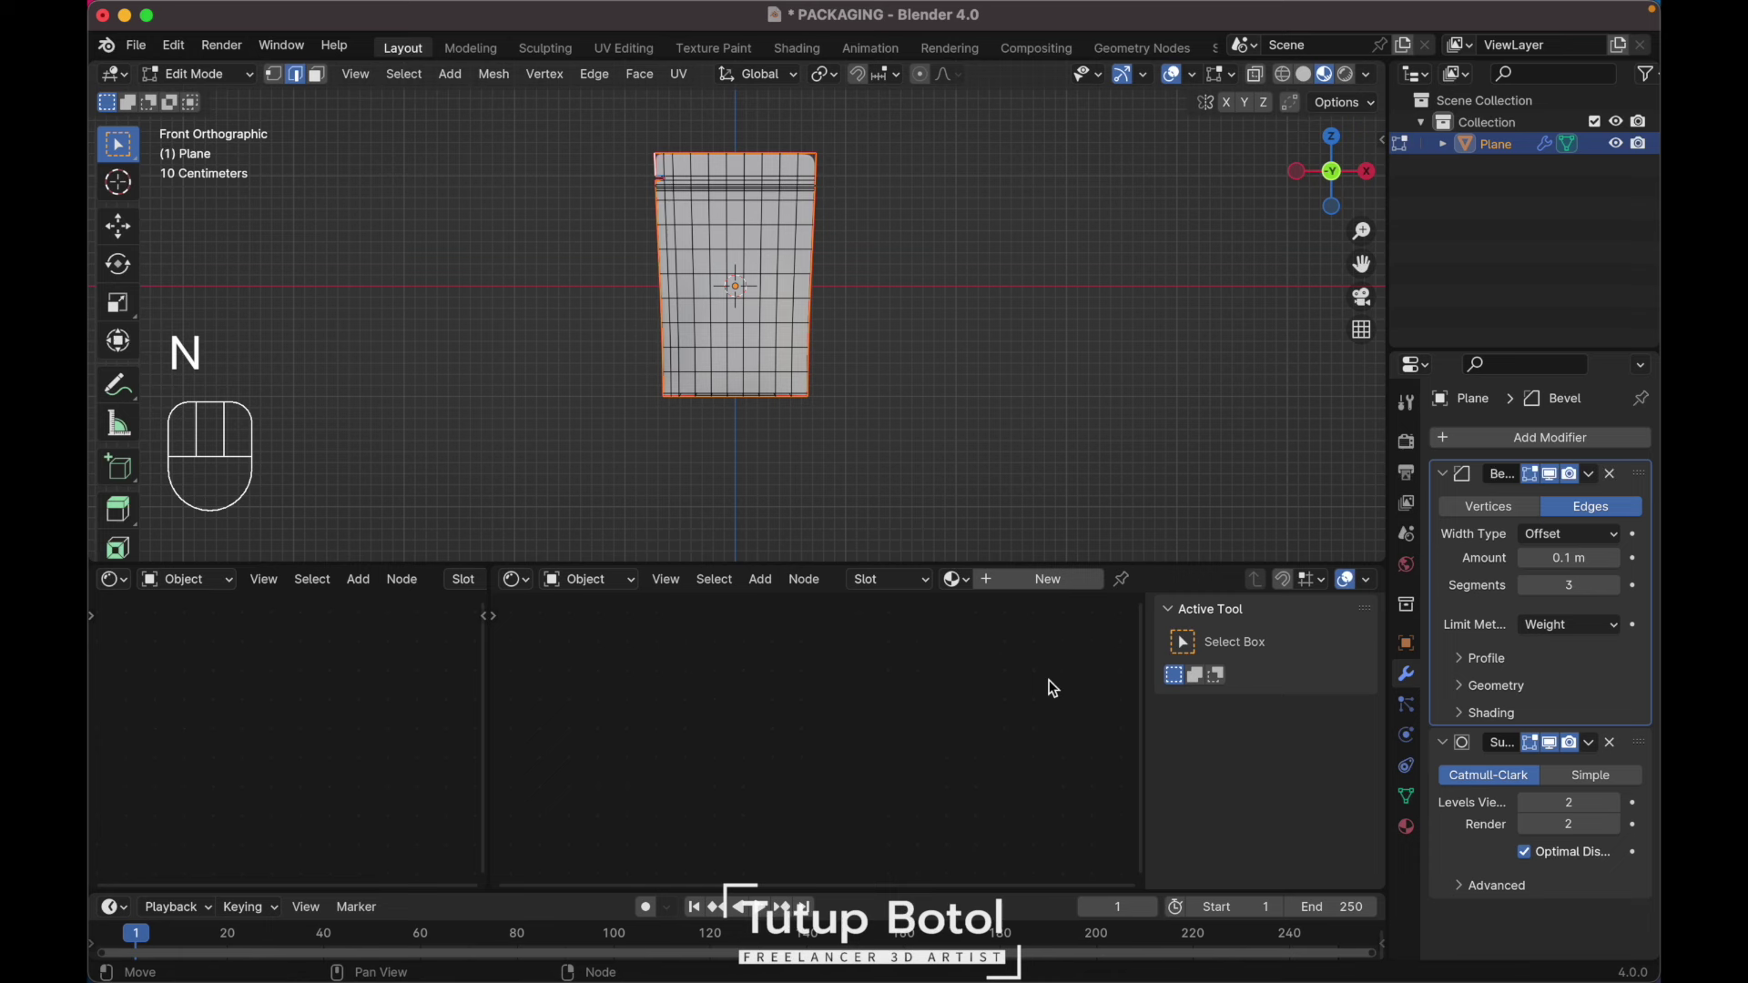
Step: Create a new pouch material and wire image texture and mapping nodes into its Principled BSDF
key("n")
key("Tab")
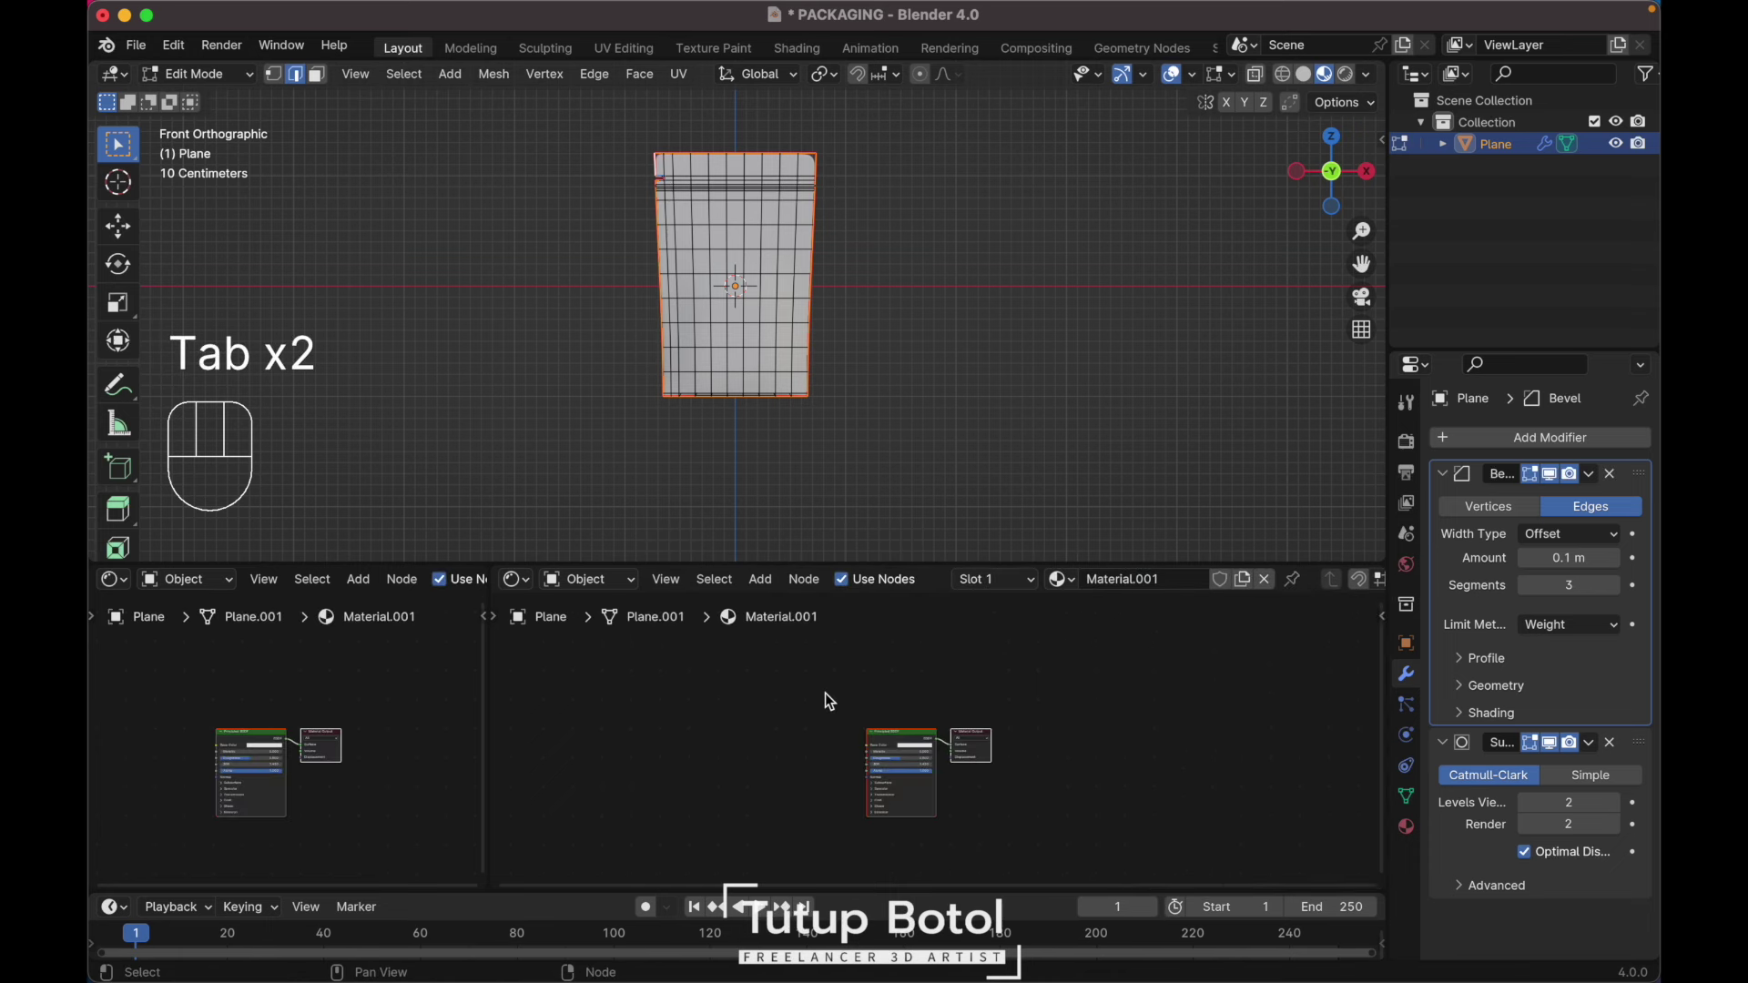
left_click(830, 699)
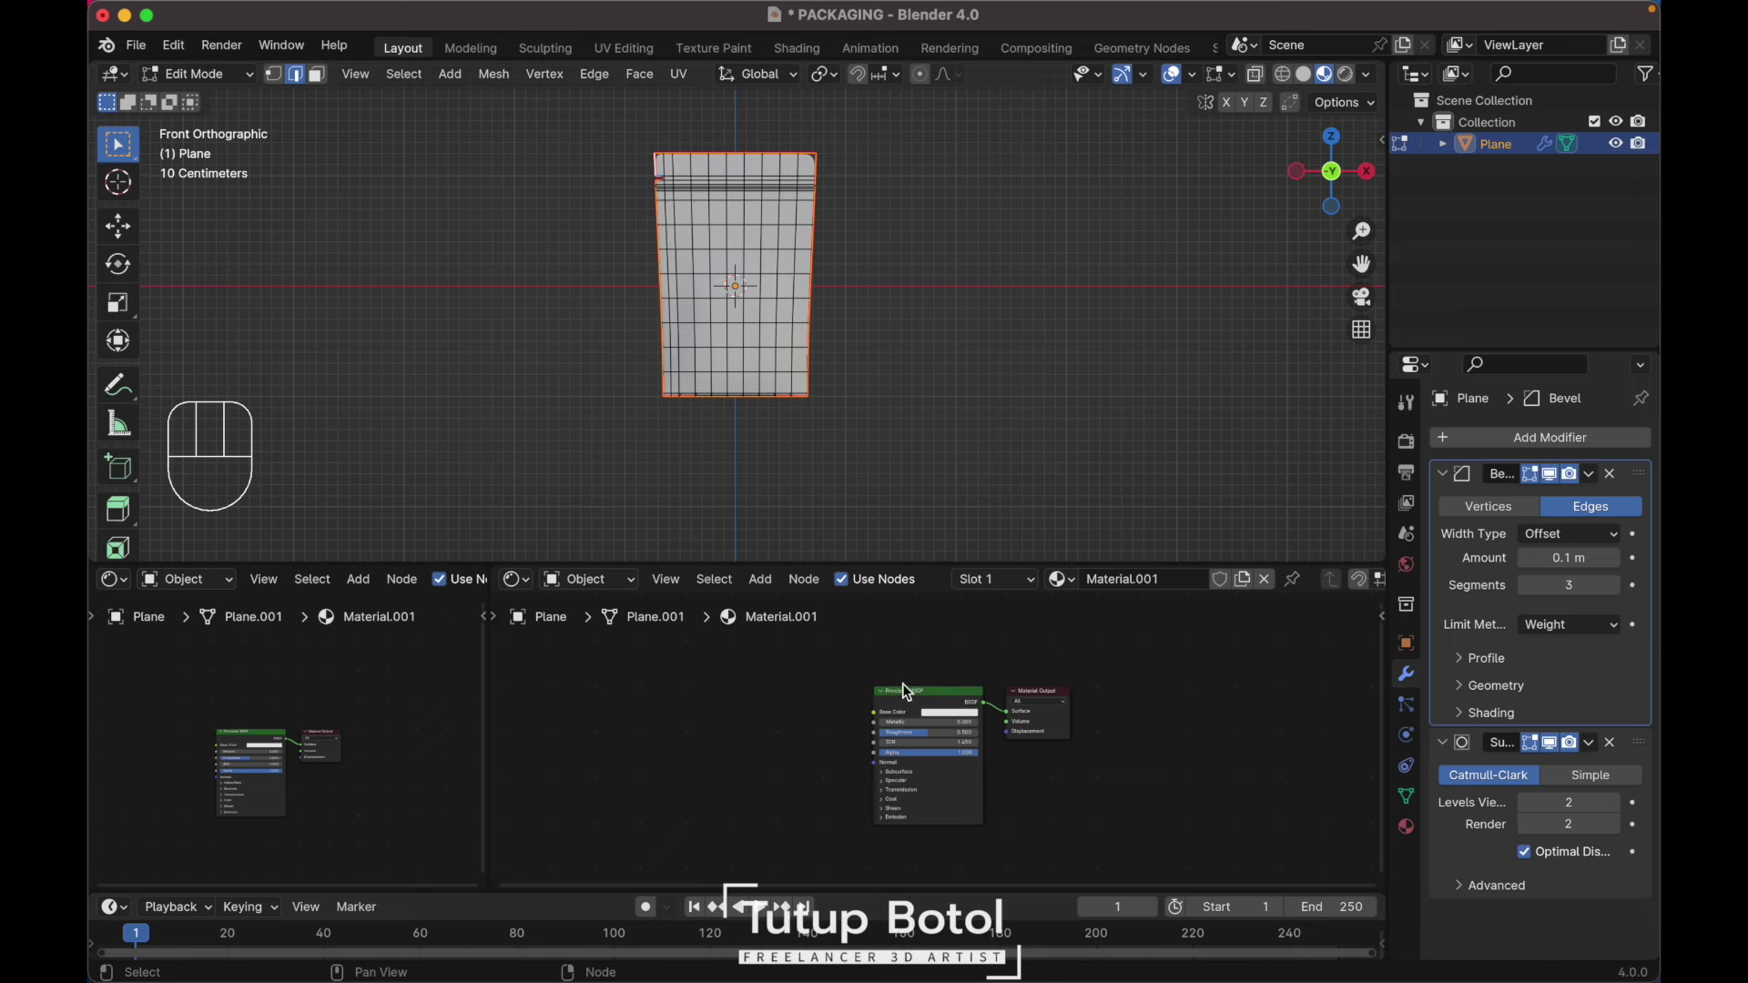
left_click(903, 699)
key("ctrl+t")
key("`")
key("ctrl+z")
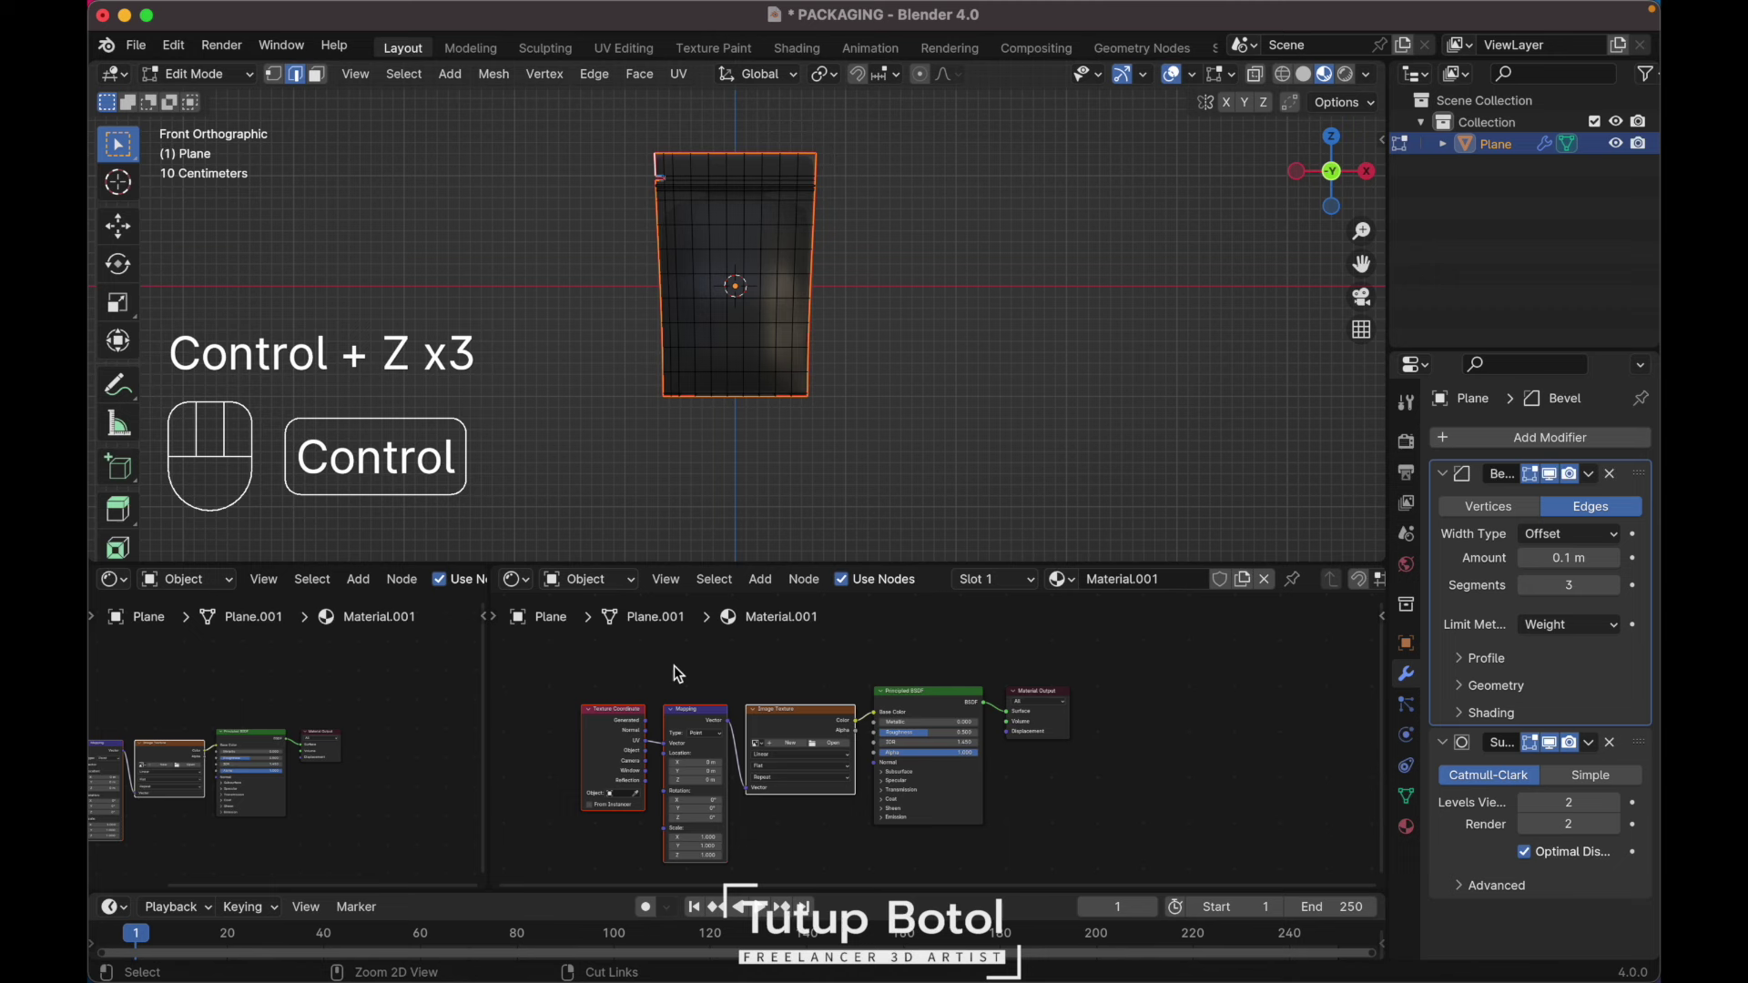
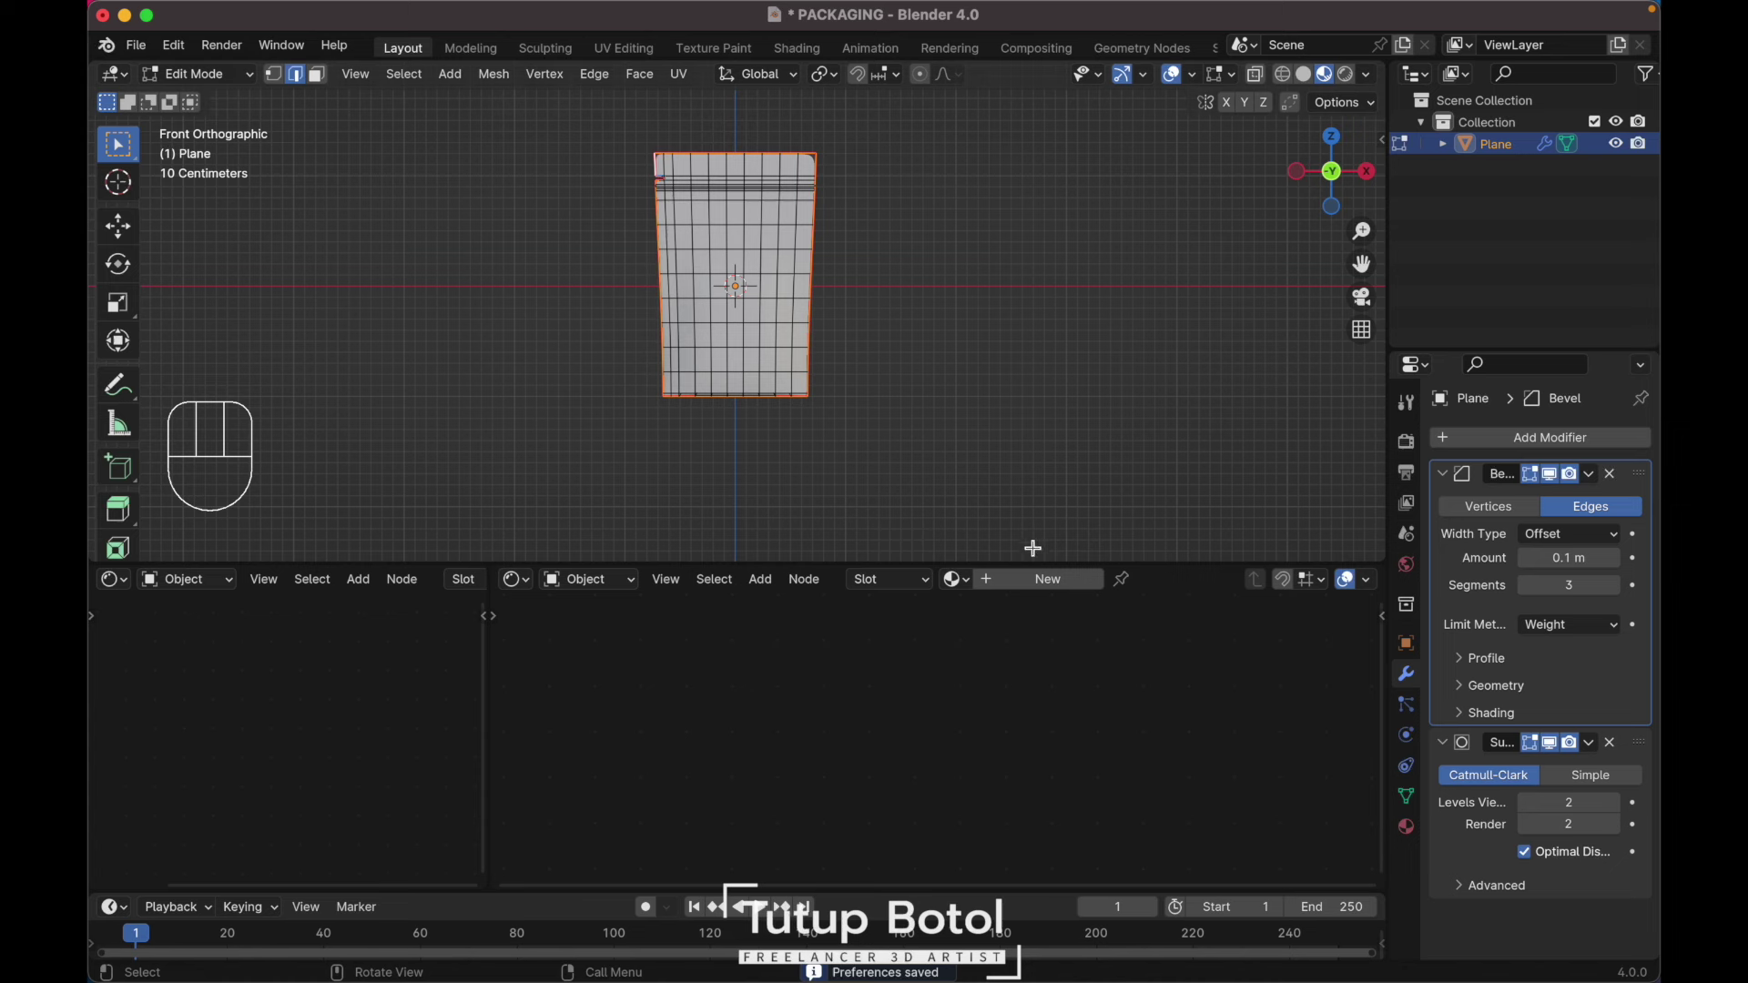
Step: Re-add image texture nodes to the shader and browse for a label image to load
left_click_drag(1032, 593, 917, 693)
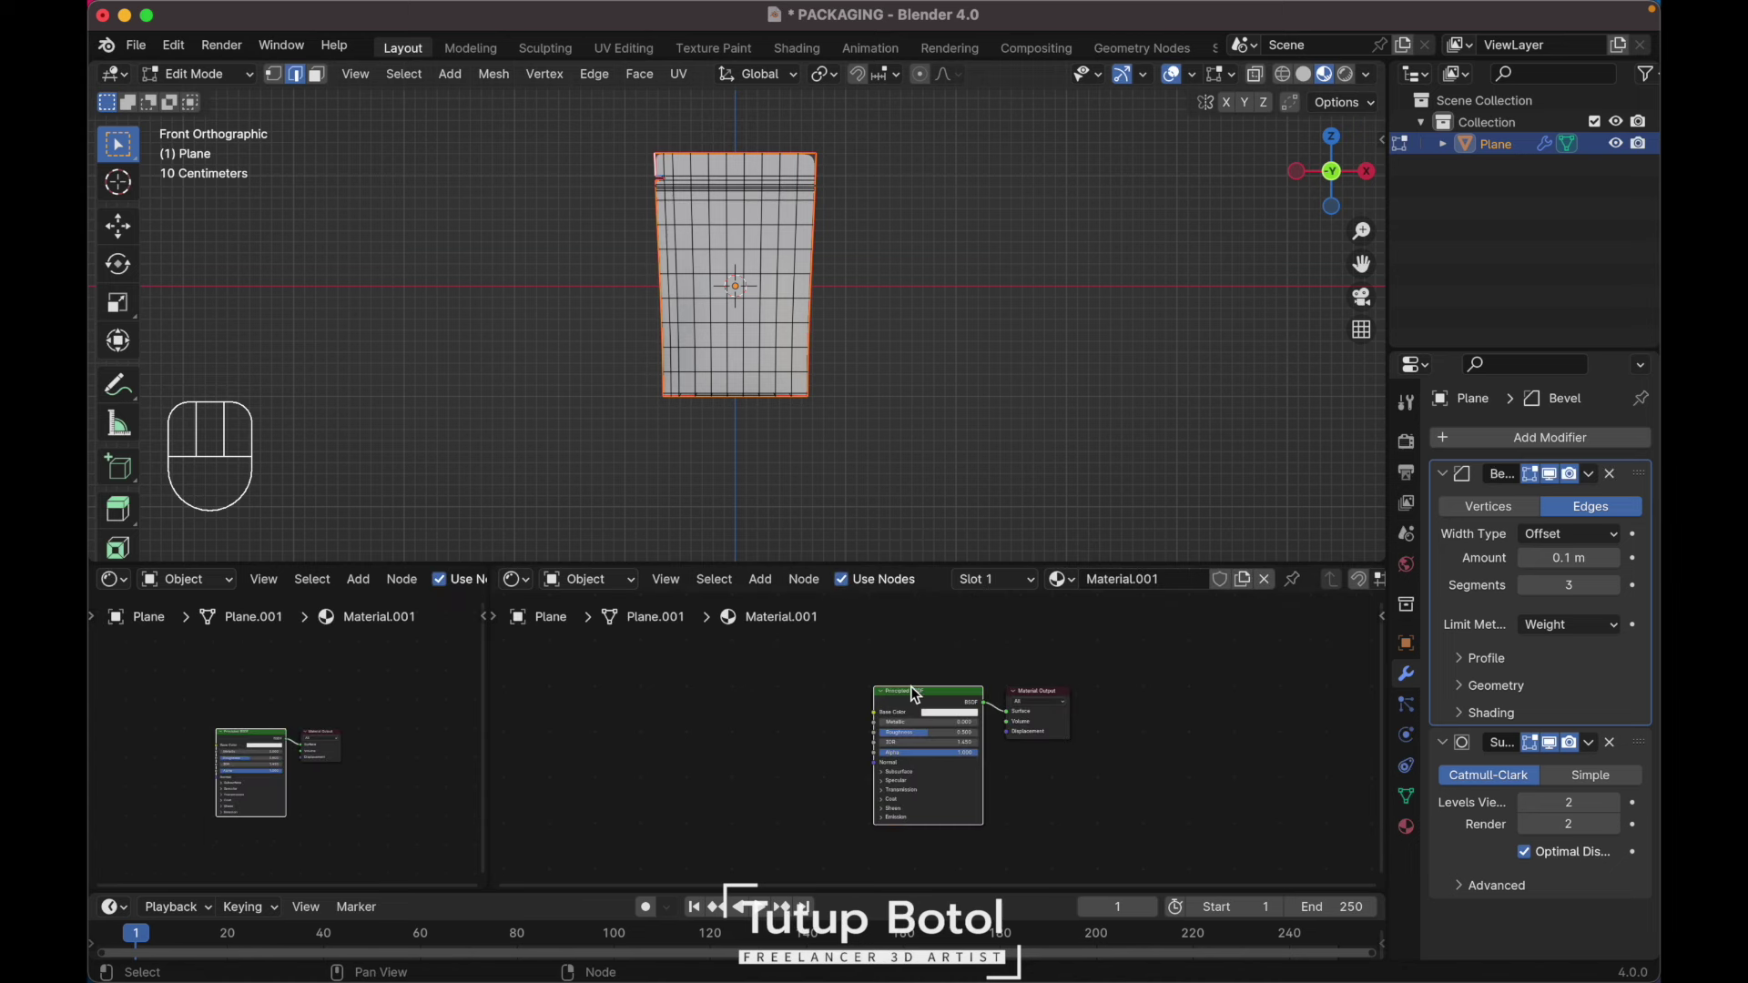
key("ctrl+t")
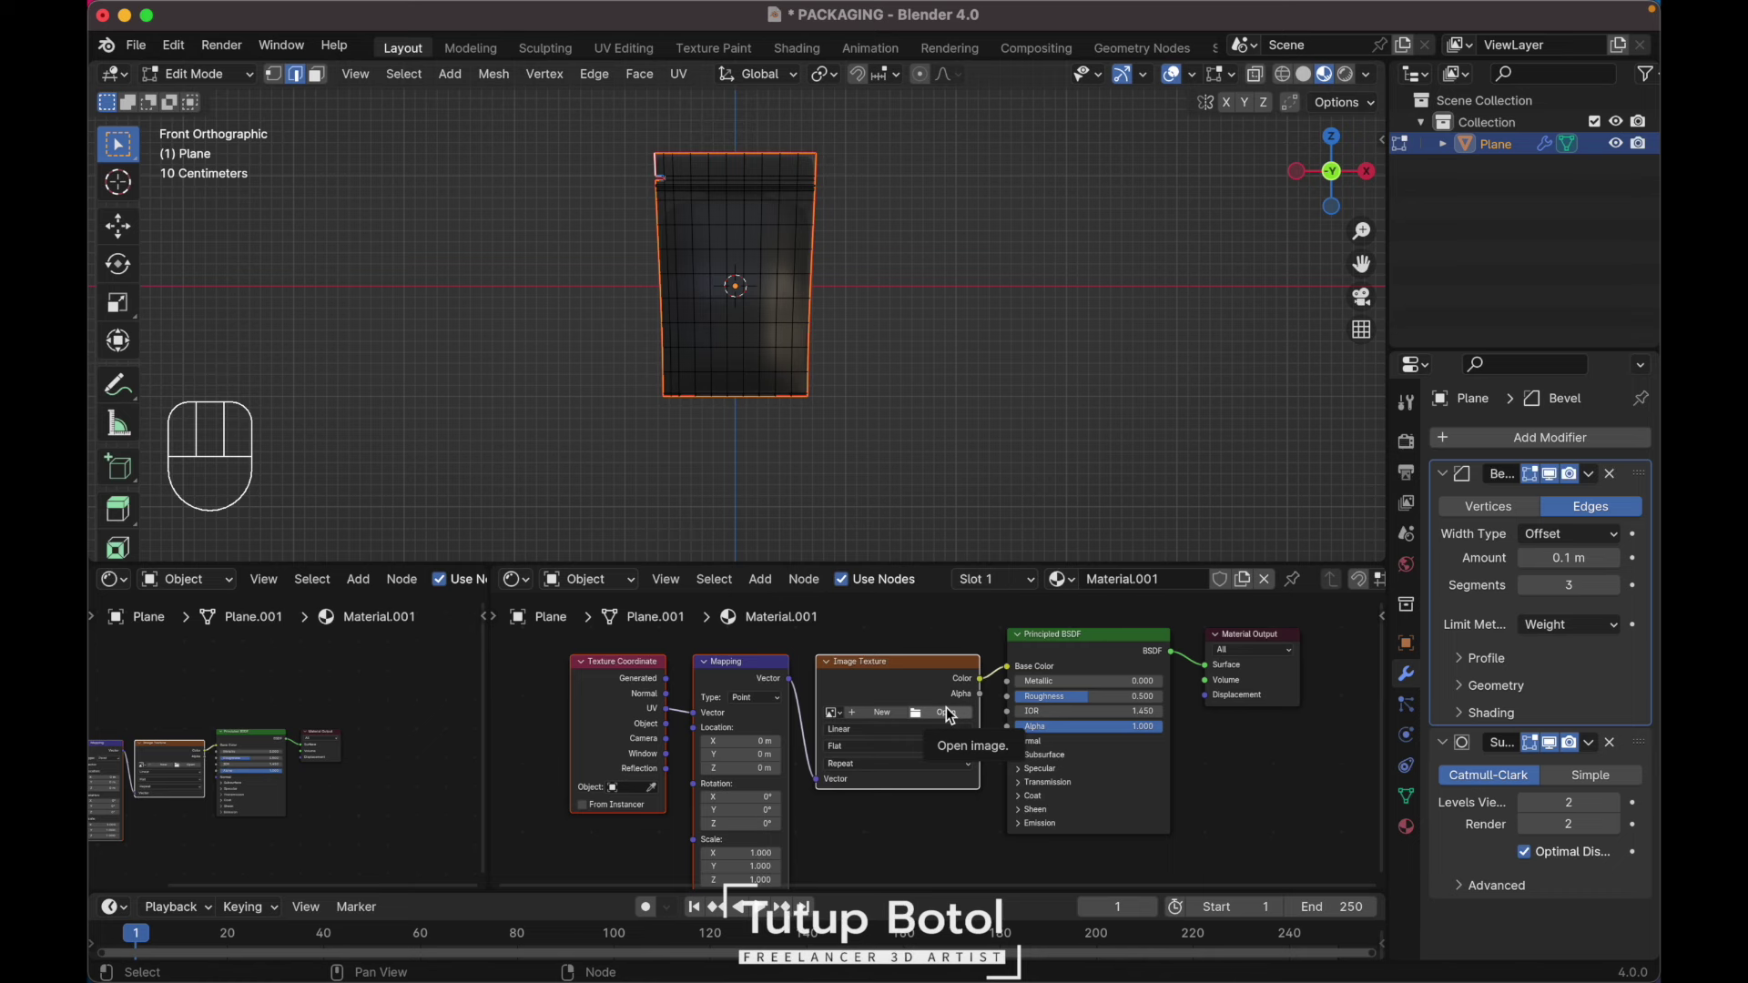
left_click(951, 713)
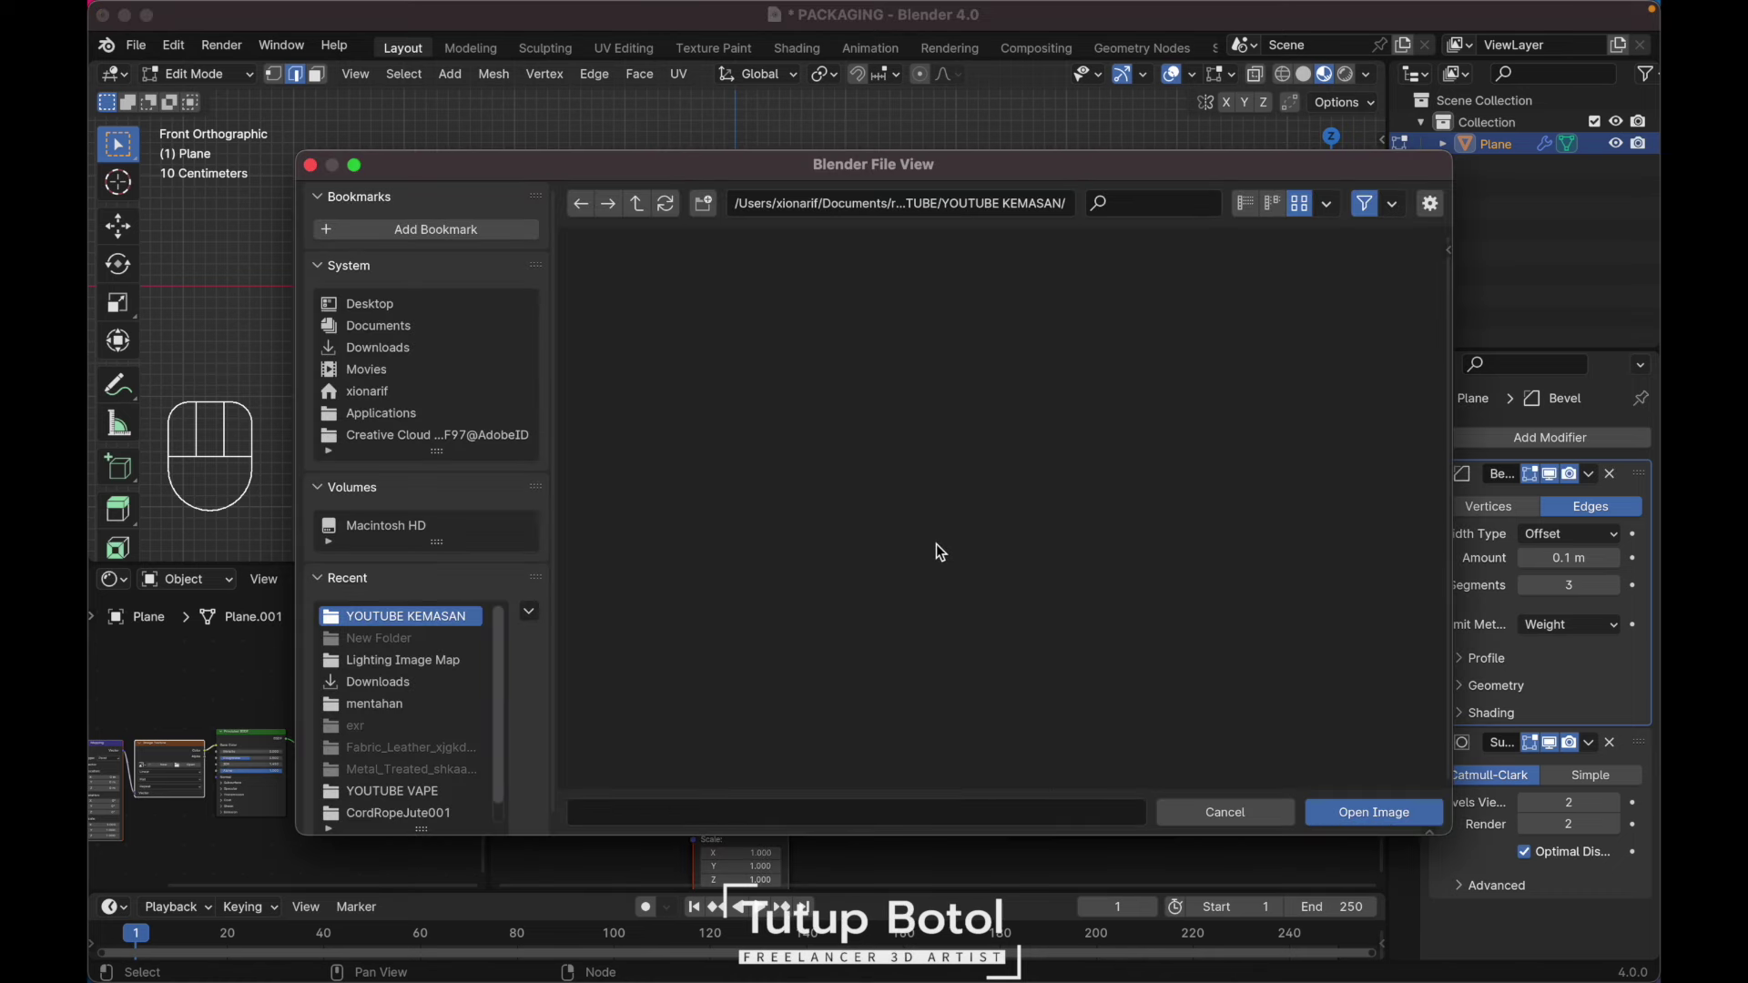
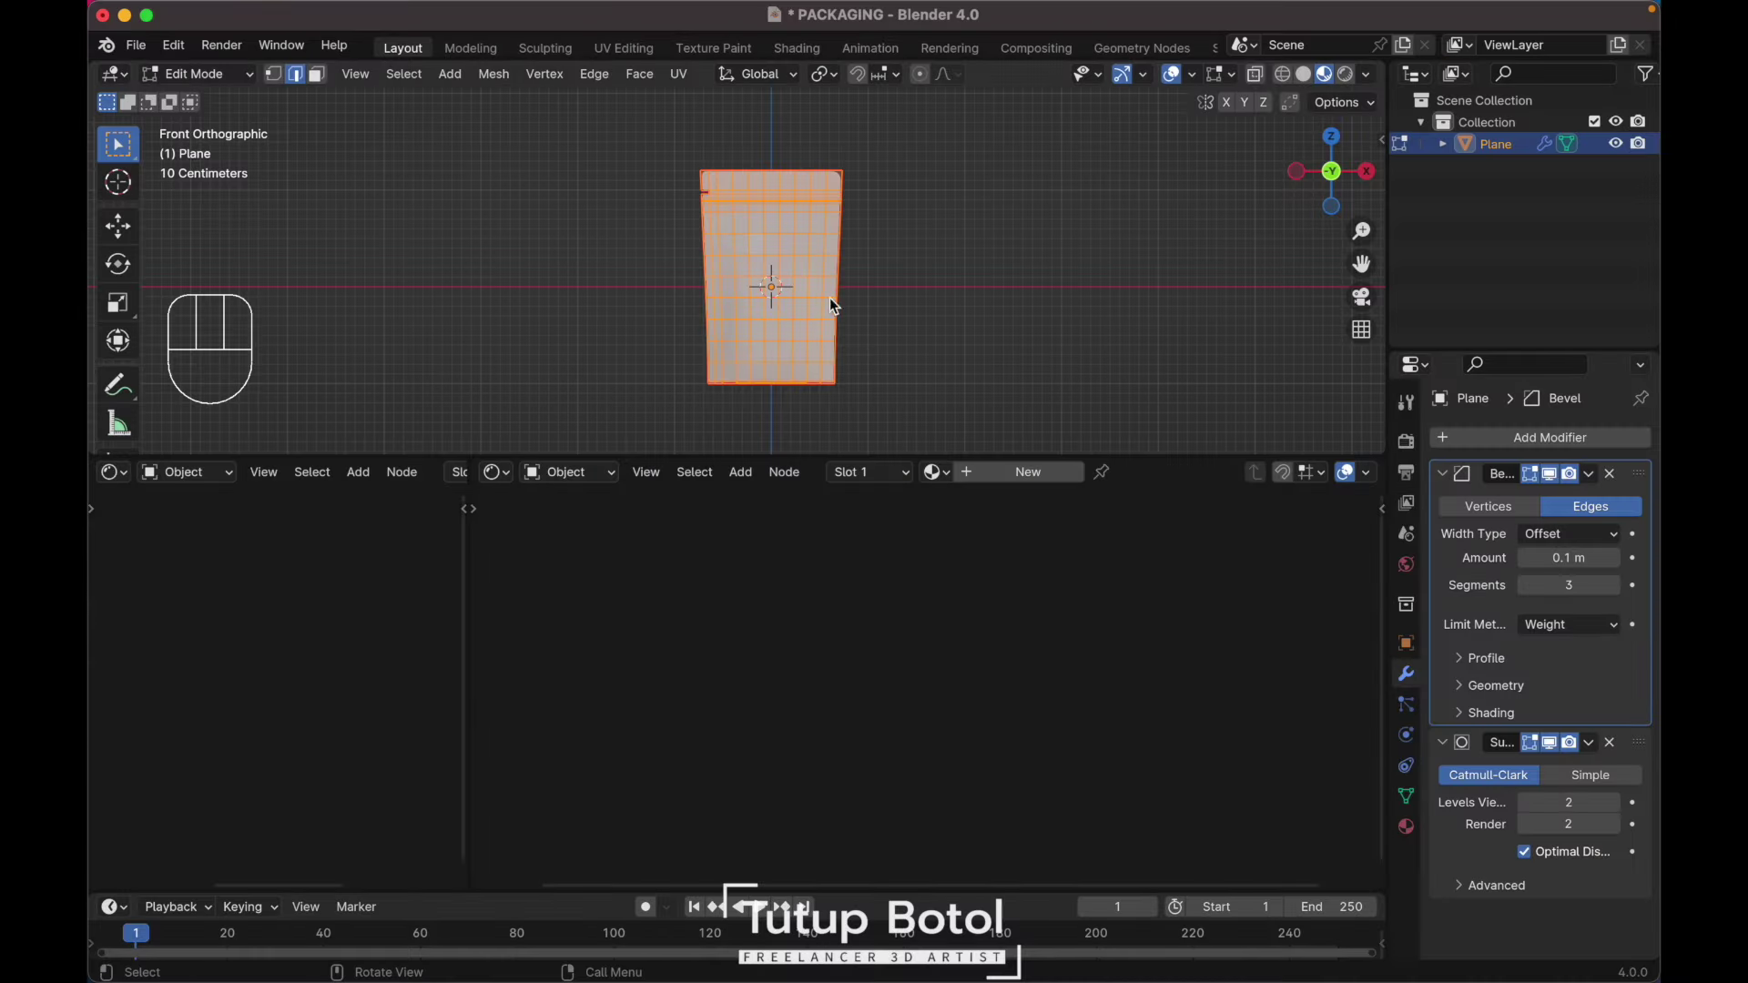
Step: Load the Gabut Biskuit label PNG into the image texture node with extension set to Clip
left_click_drag(1017, 479, 1119, 554)
key("ctrl+t")
left_click_drag(124, 481, 212, 589)
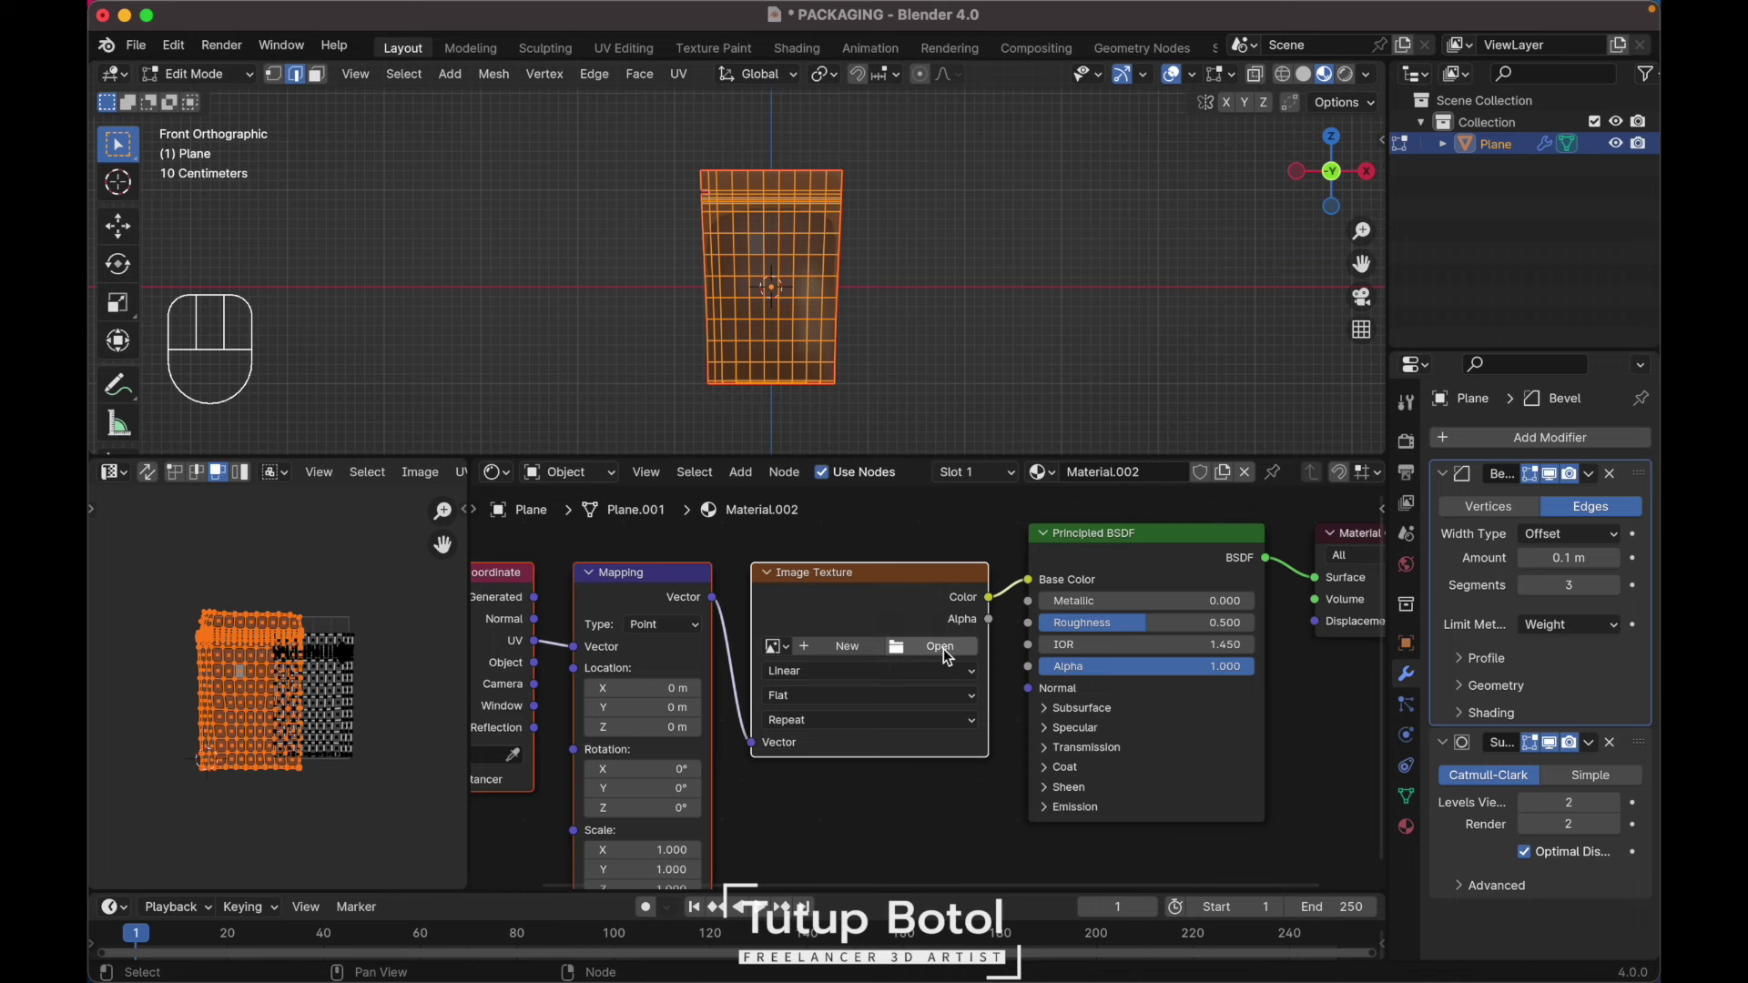
left_click(934, 660)
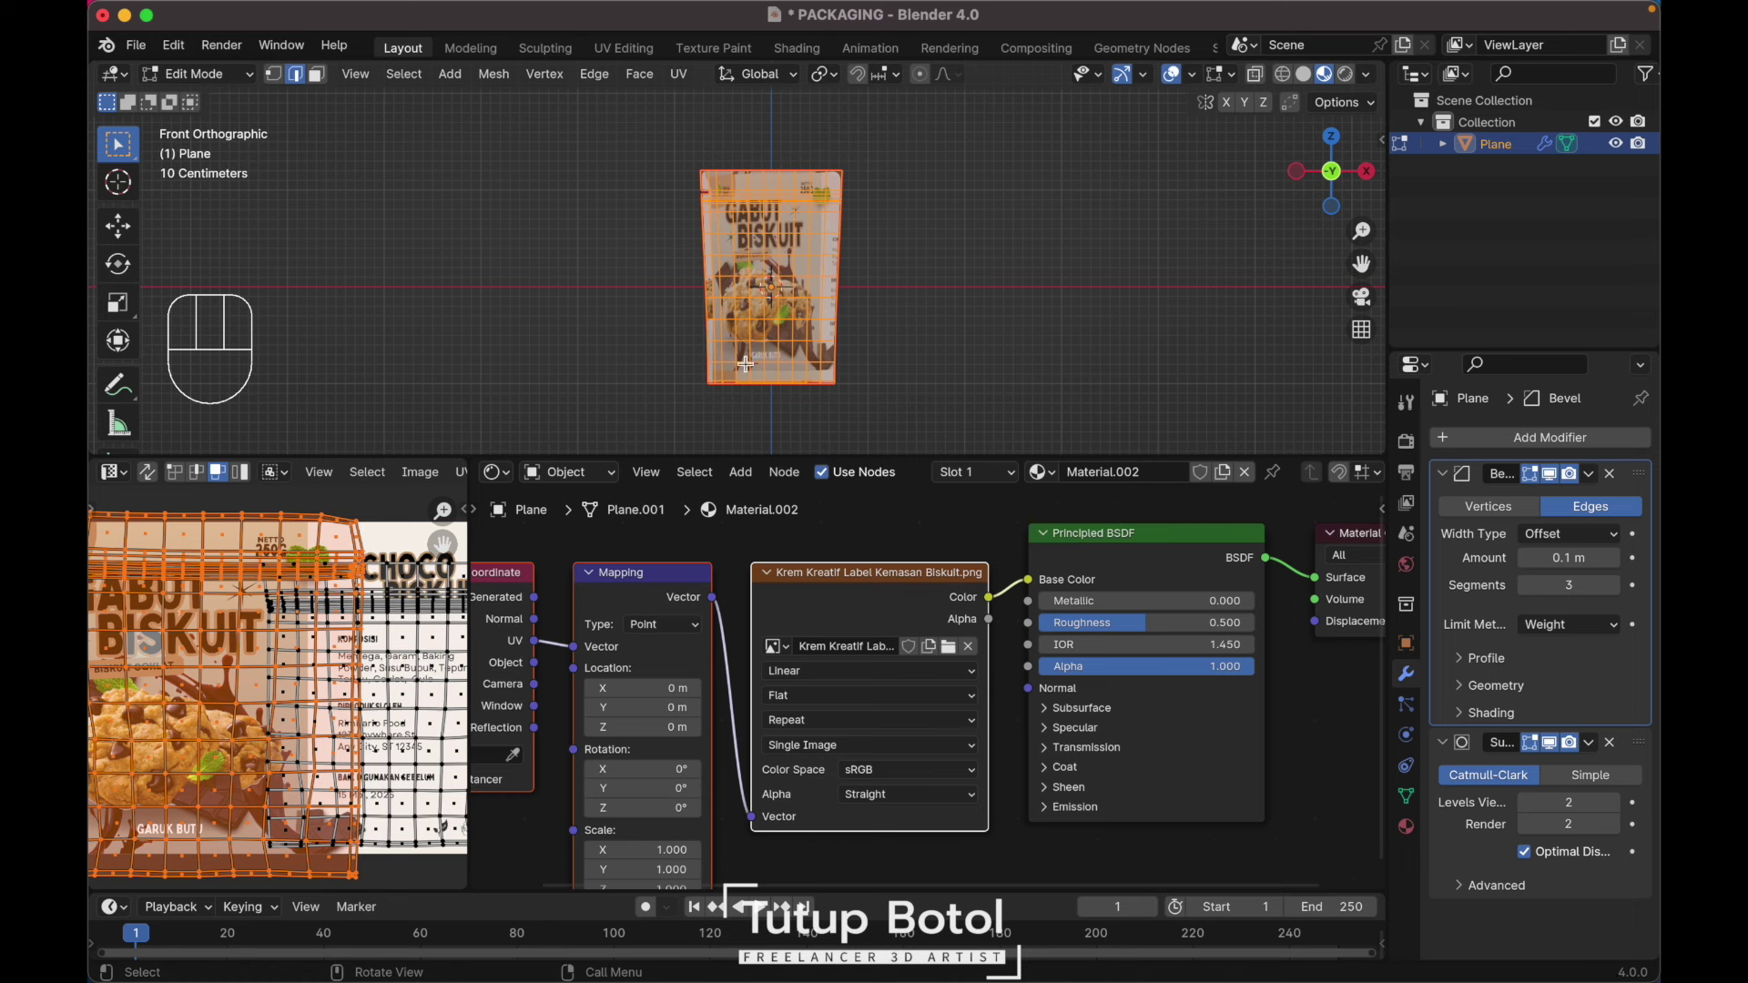
left_click_drag(863, 717, 810, 817)
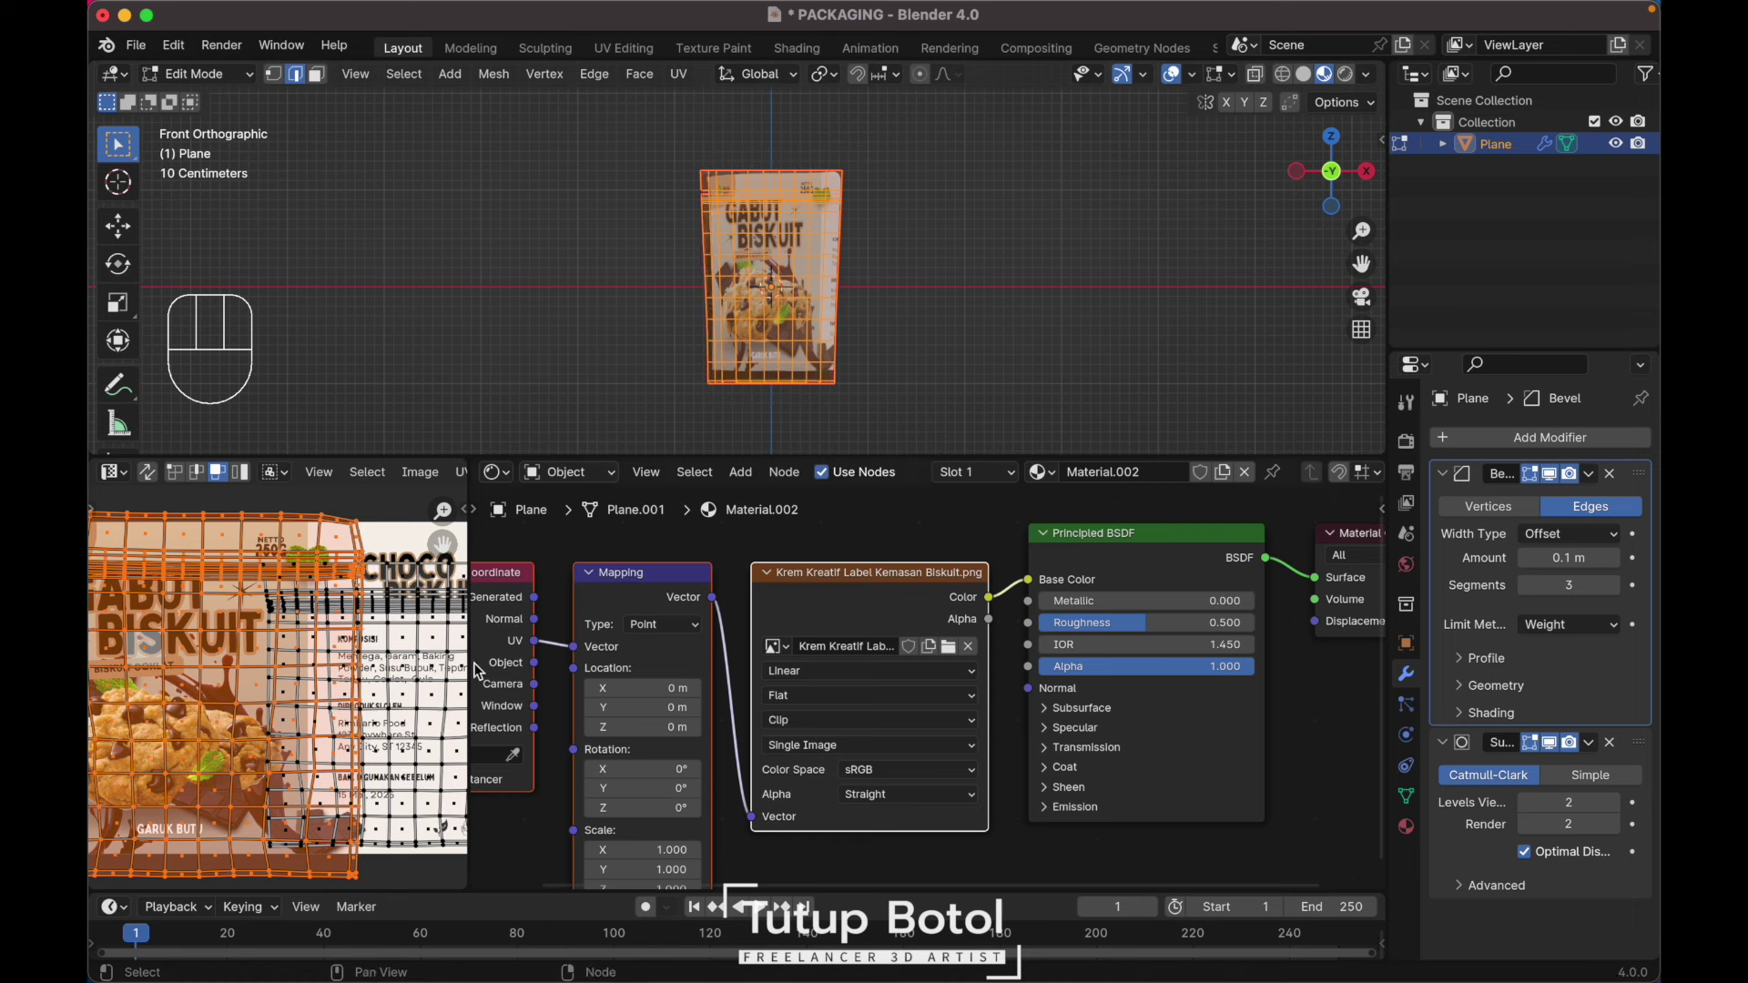
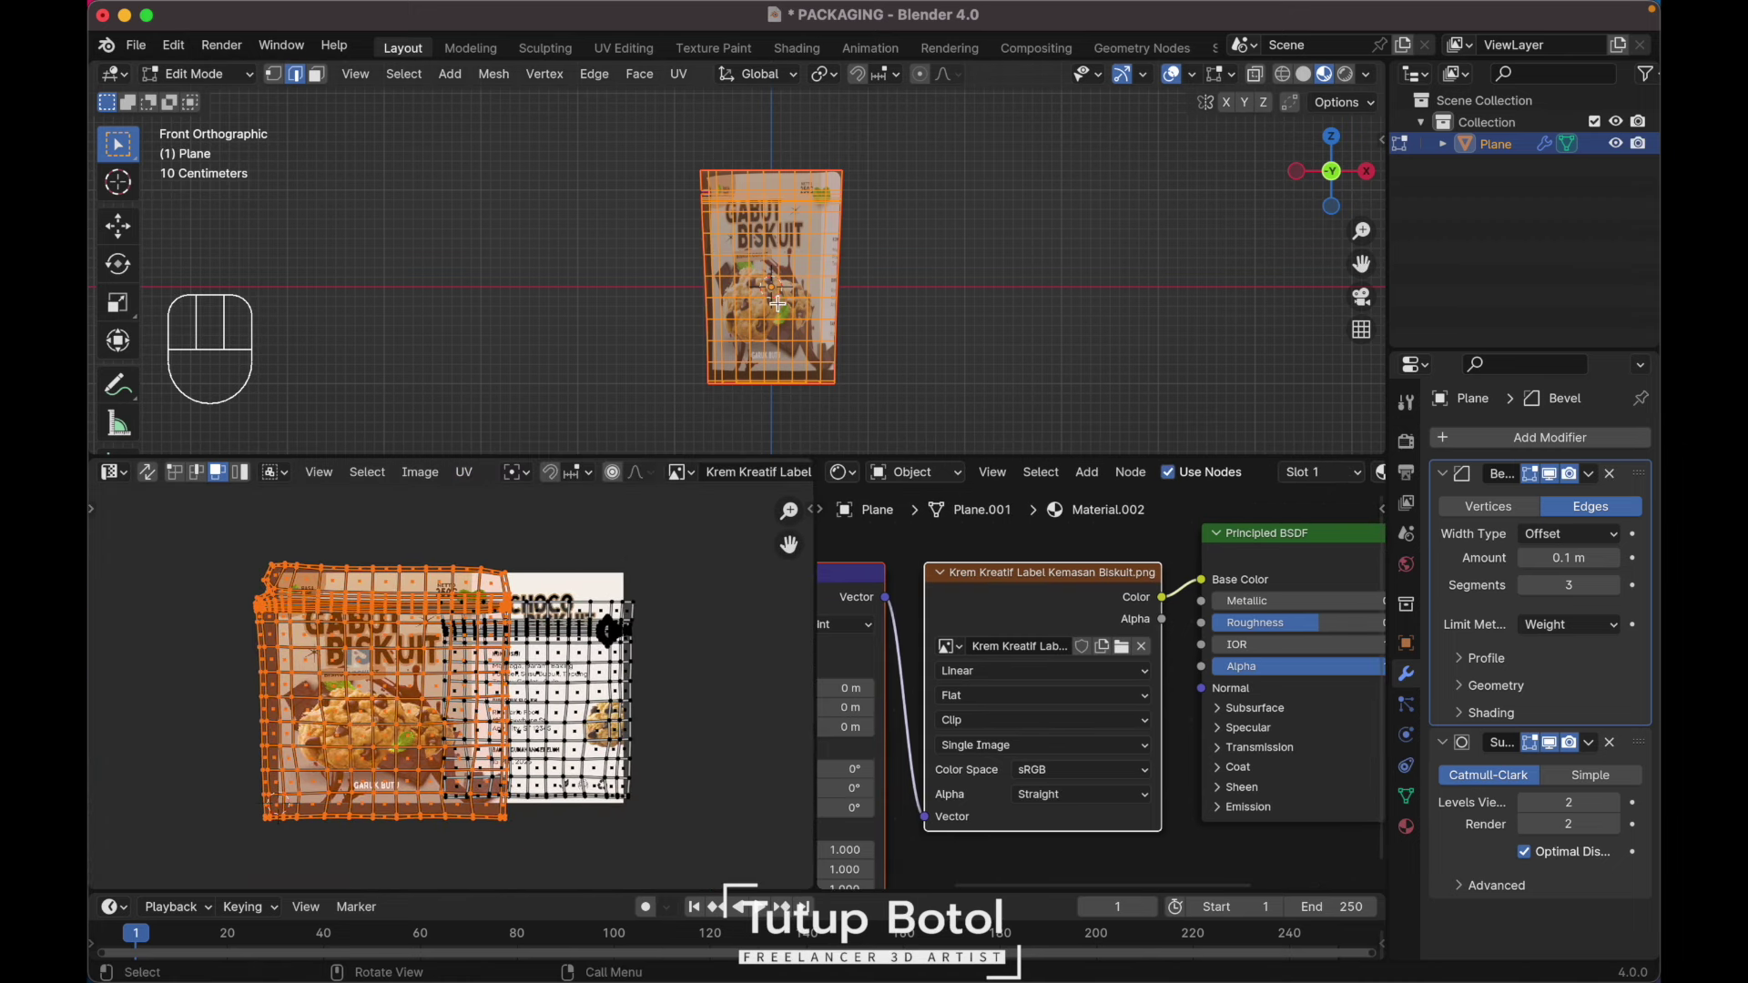
Step: Move and scale the pouch's front UVs so the label design covers the front face
key("u")
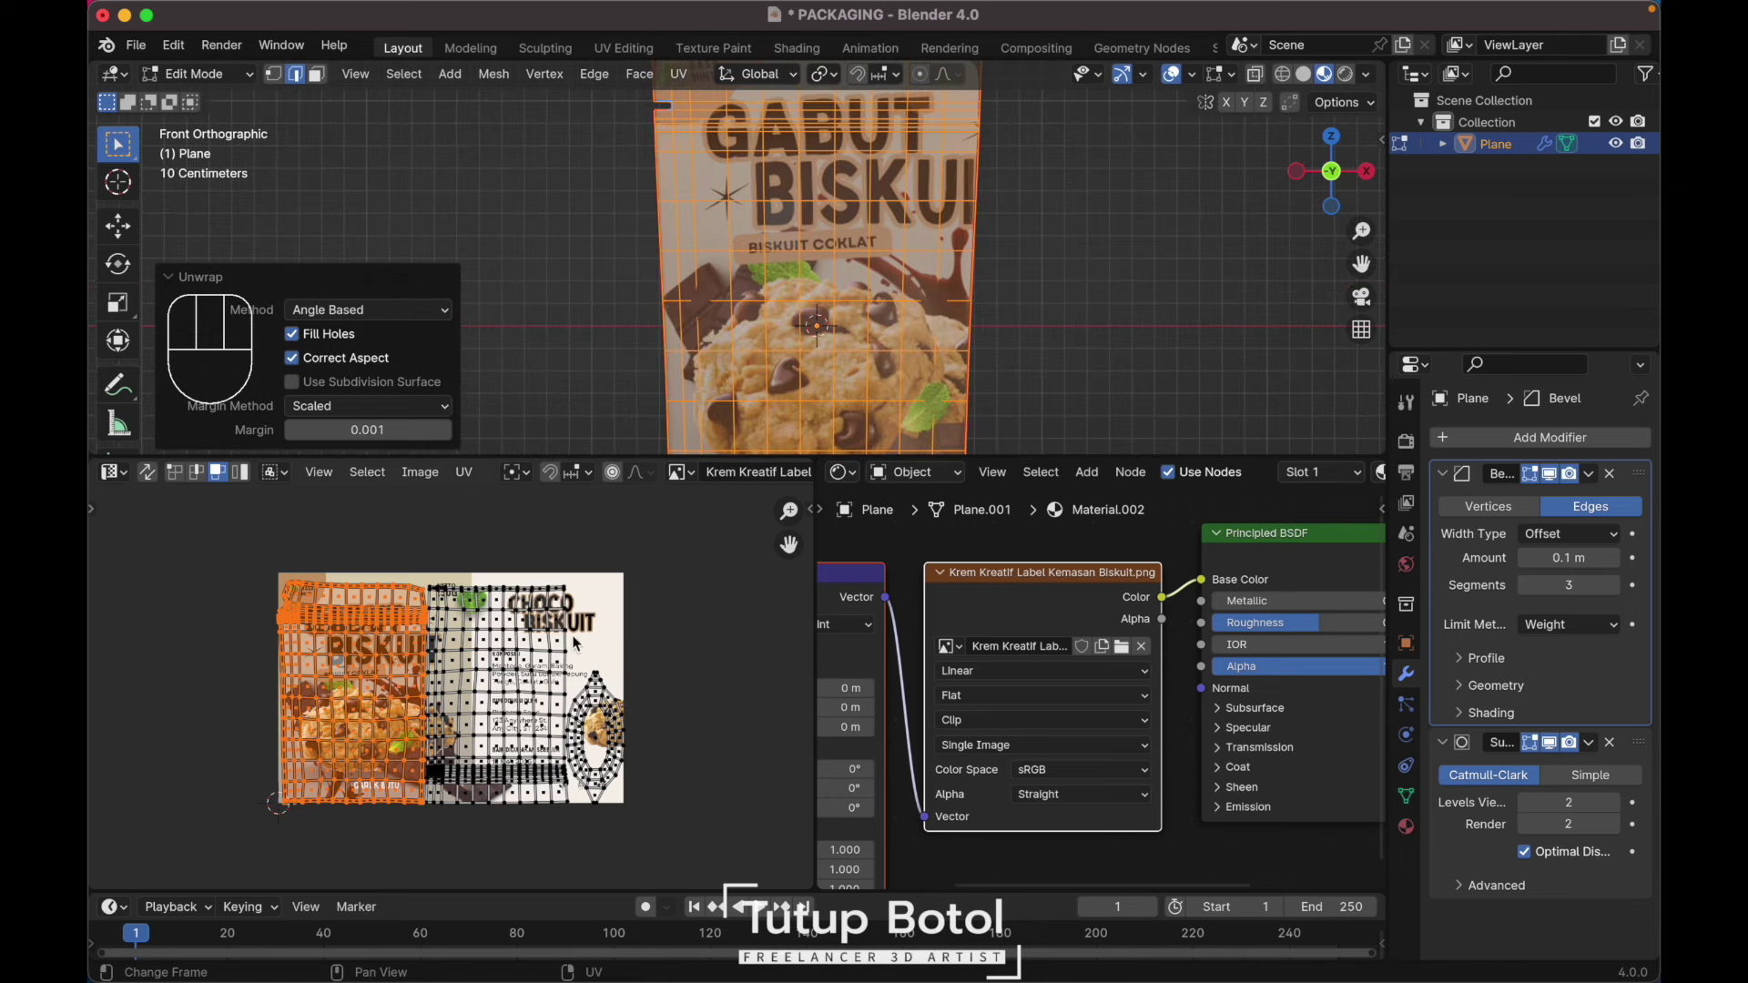
key("l")
key("s")
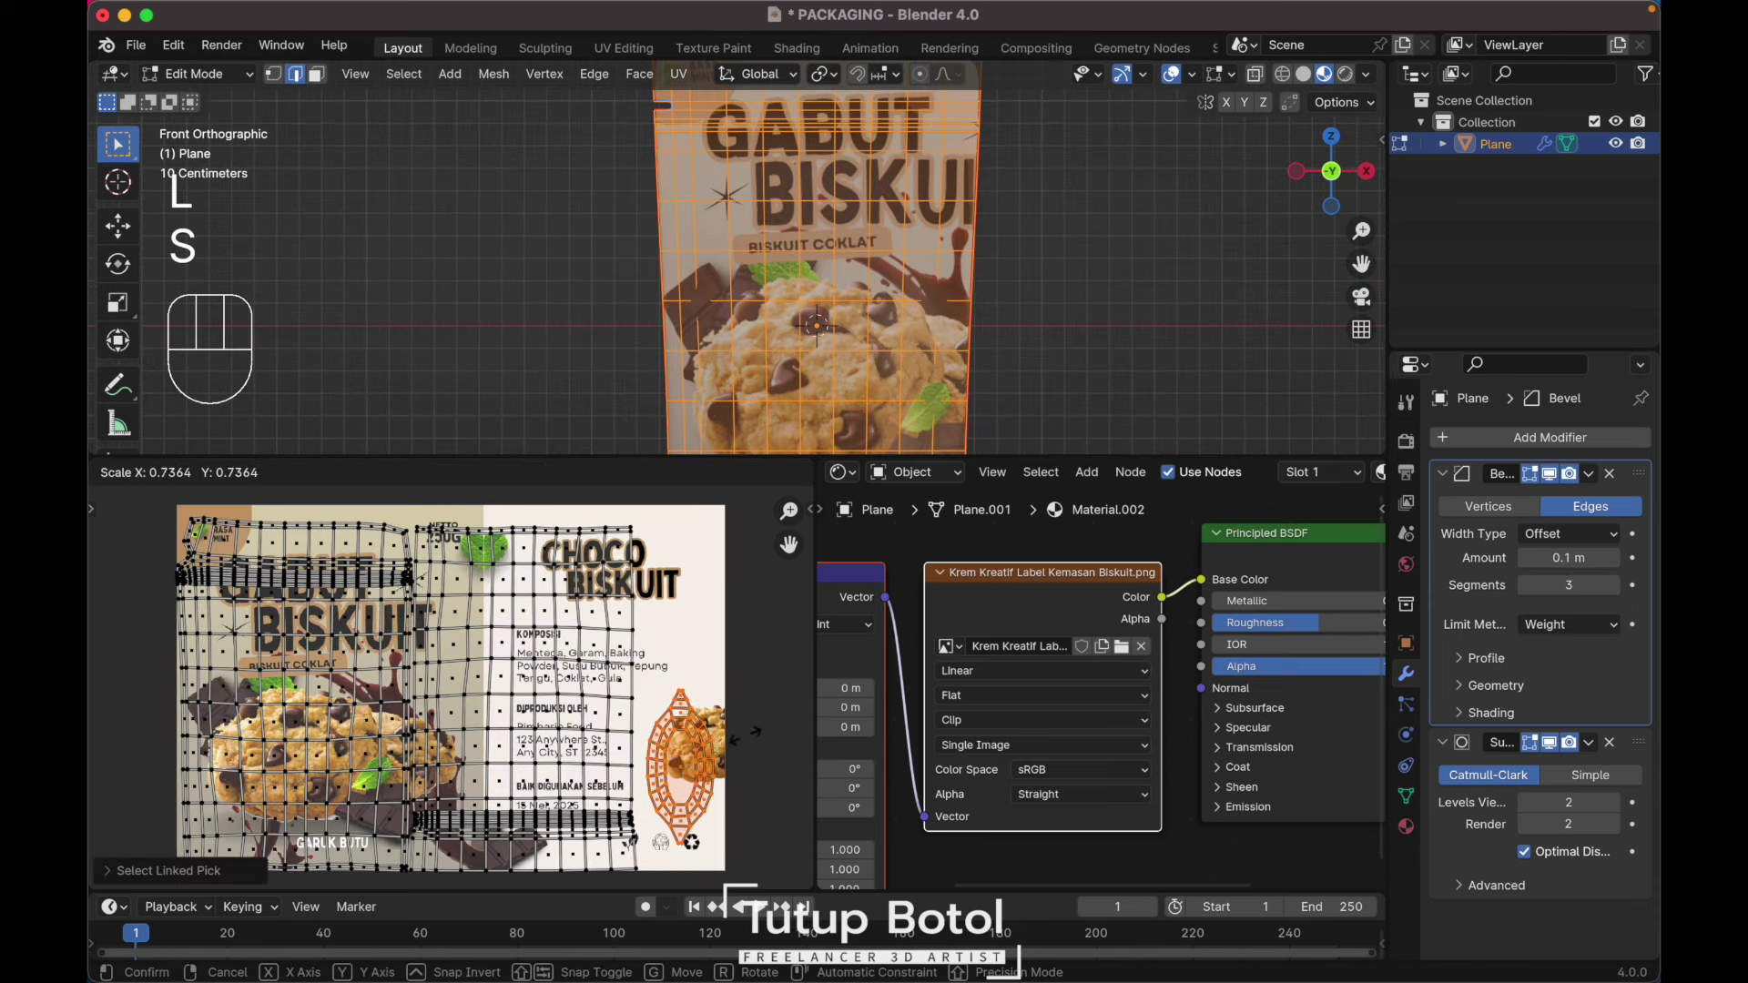
left_click(721, 745)
key("g")
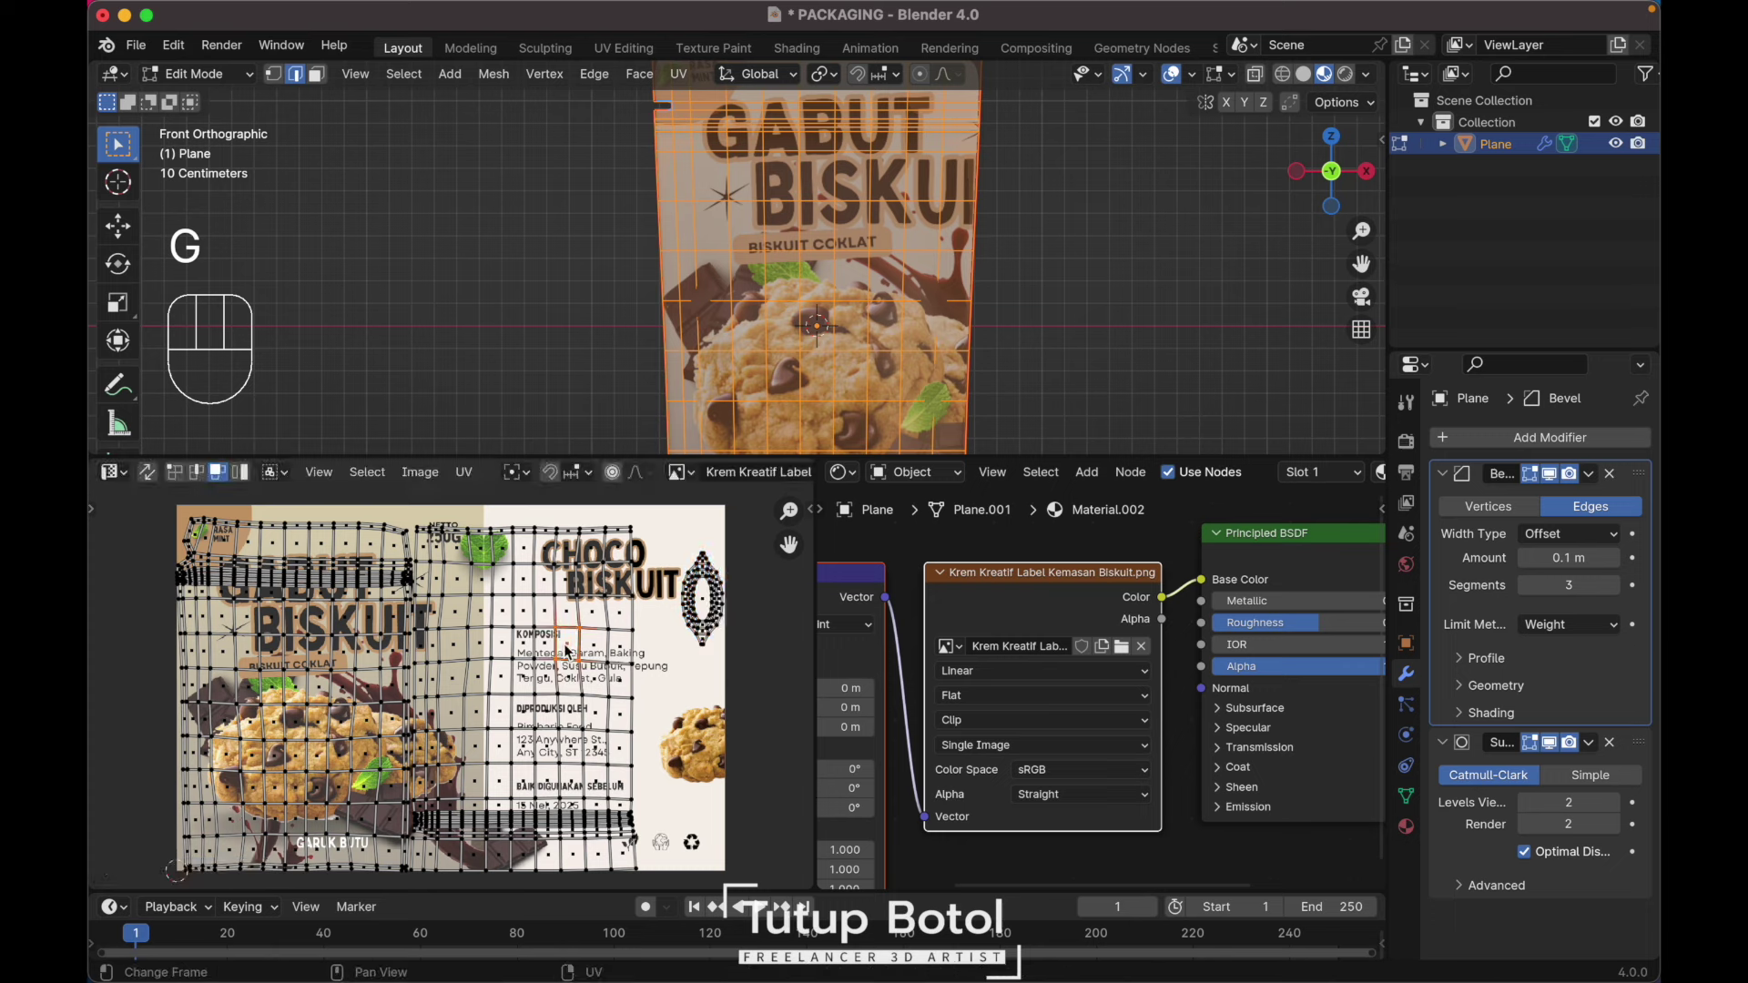
key("l")
key("g")
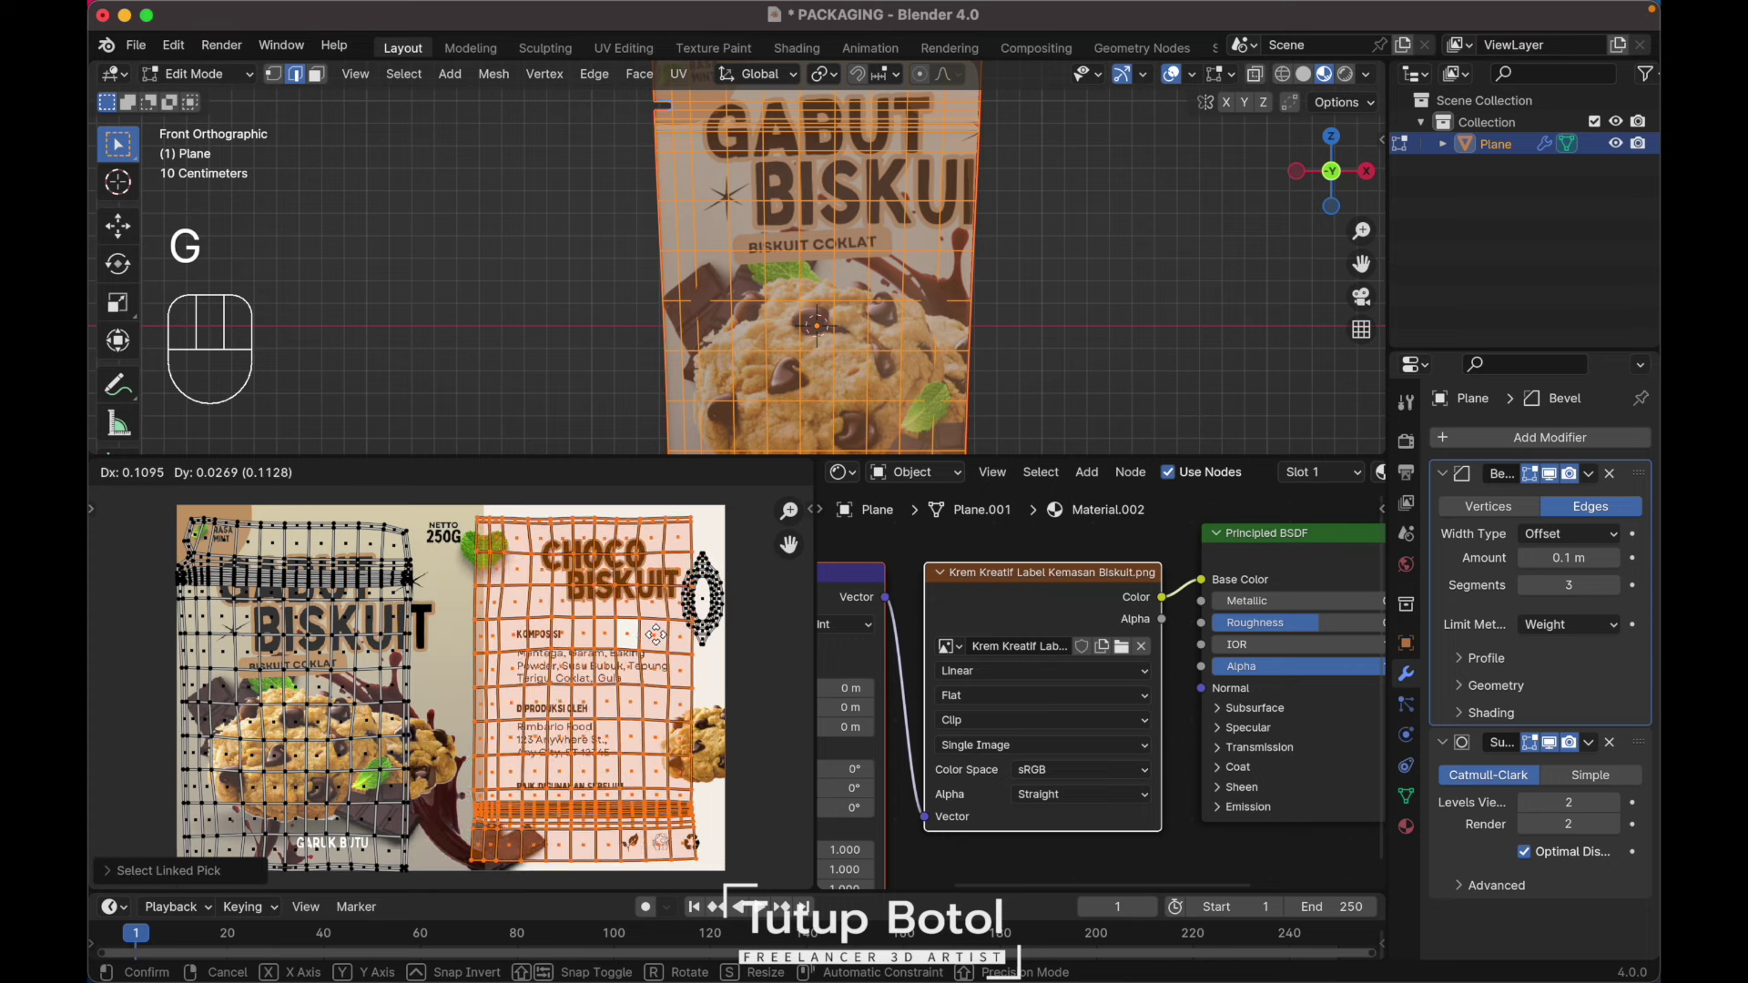
key("l")
key("g")
key("Escape")
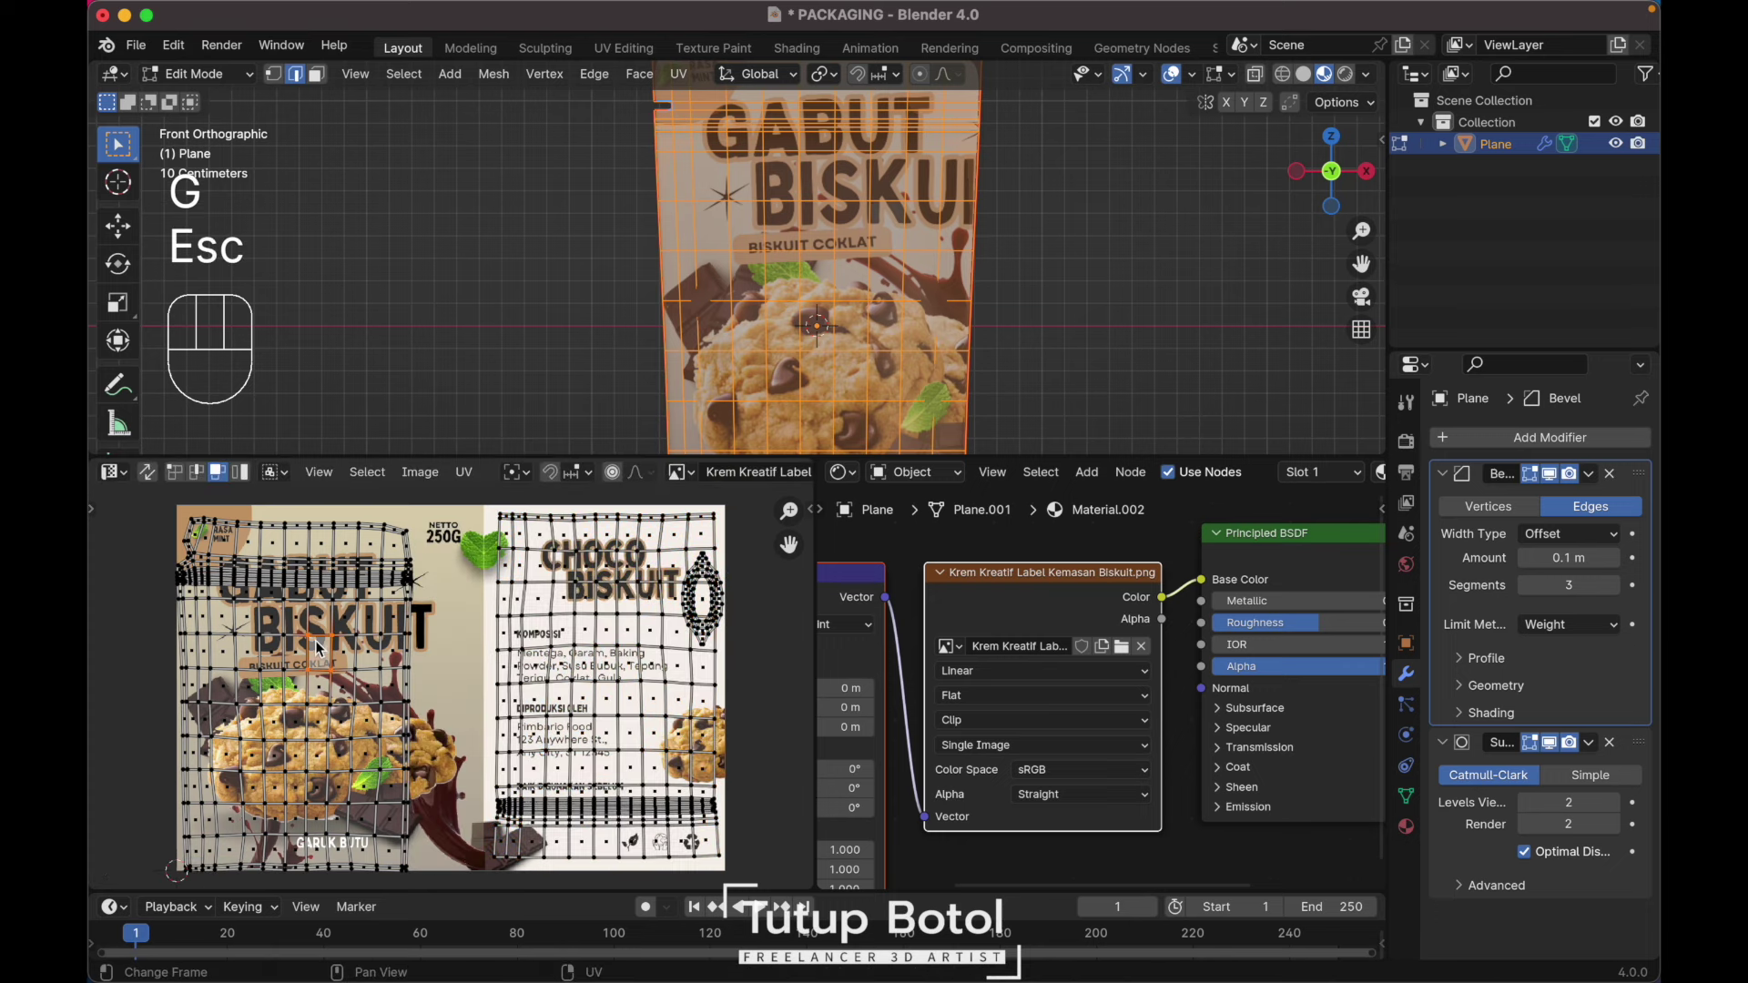
key("l")
key("g")
left_click(356, 642)
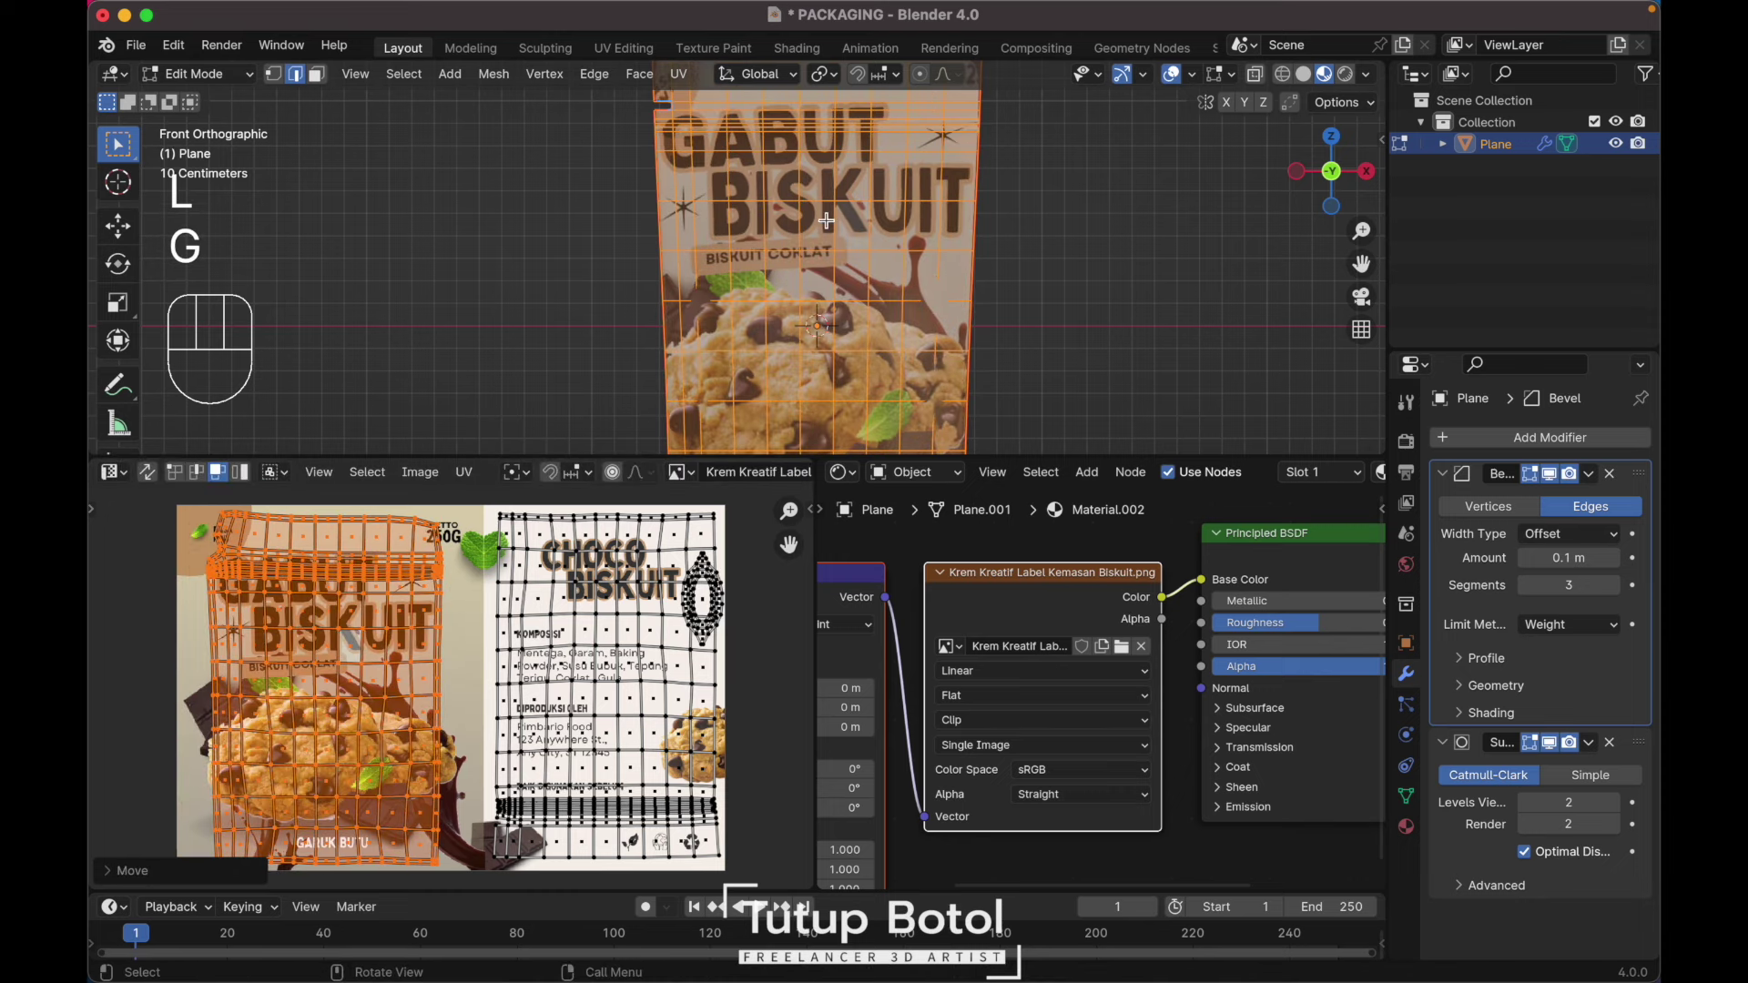
key("s")
left_click(462, 610)
Step: Rotate the back UV island 180 degrees and return to Object Mode to preview the textured pouch
key("`")
key("`")
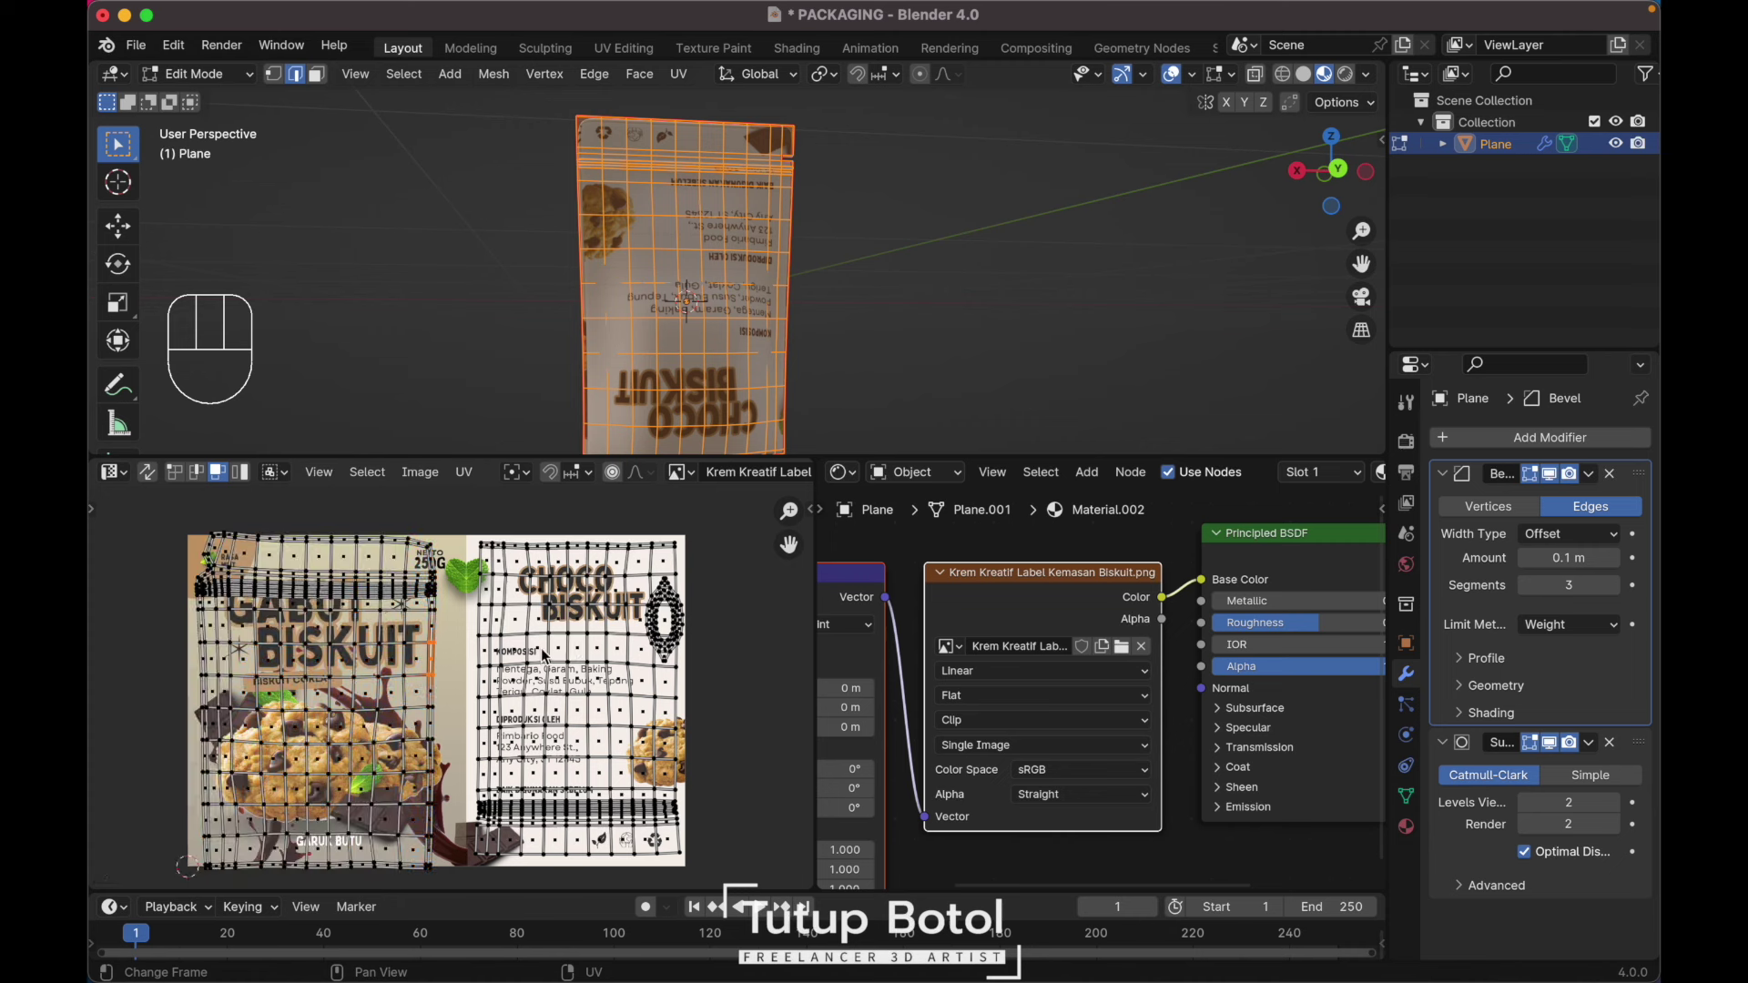
left_click(584, 646)
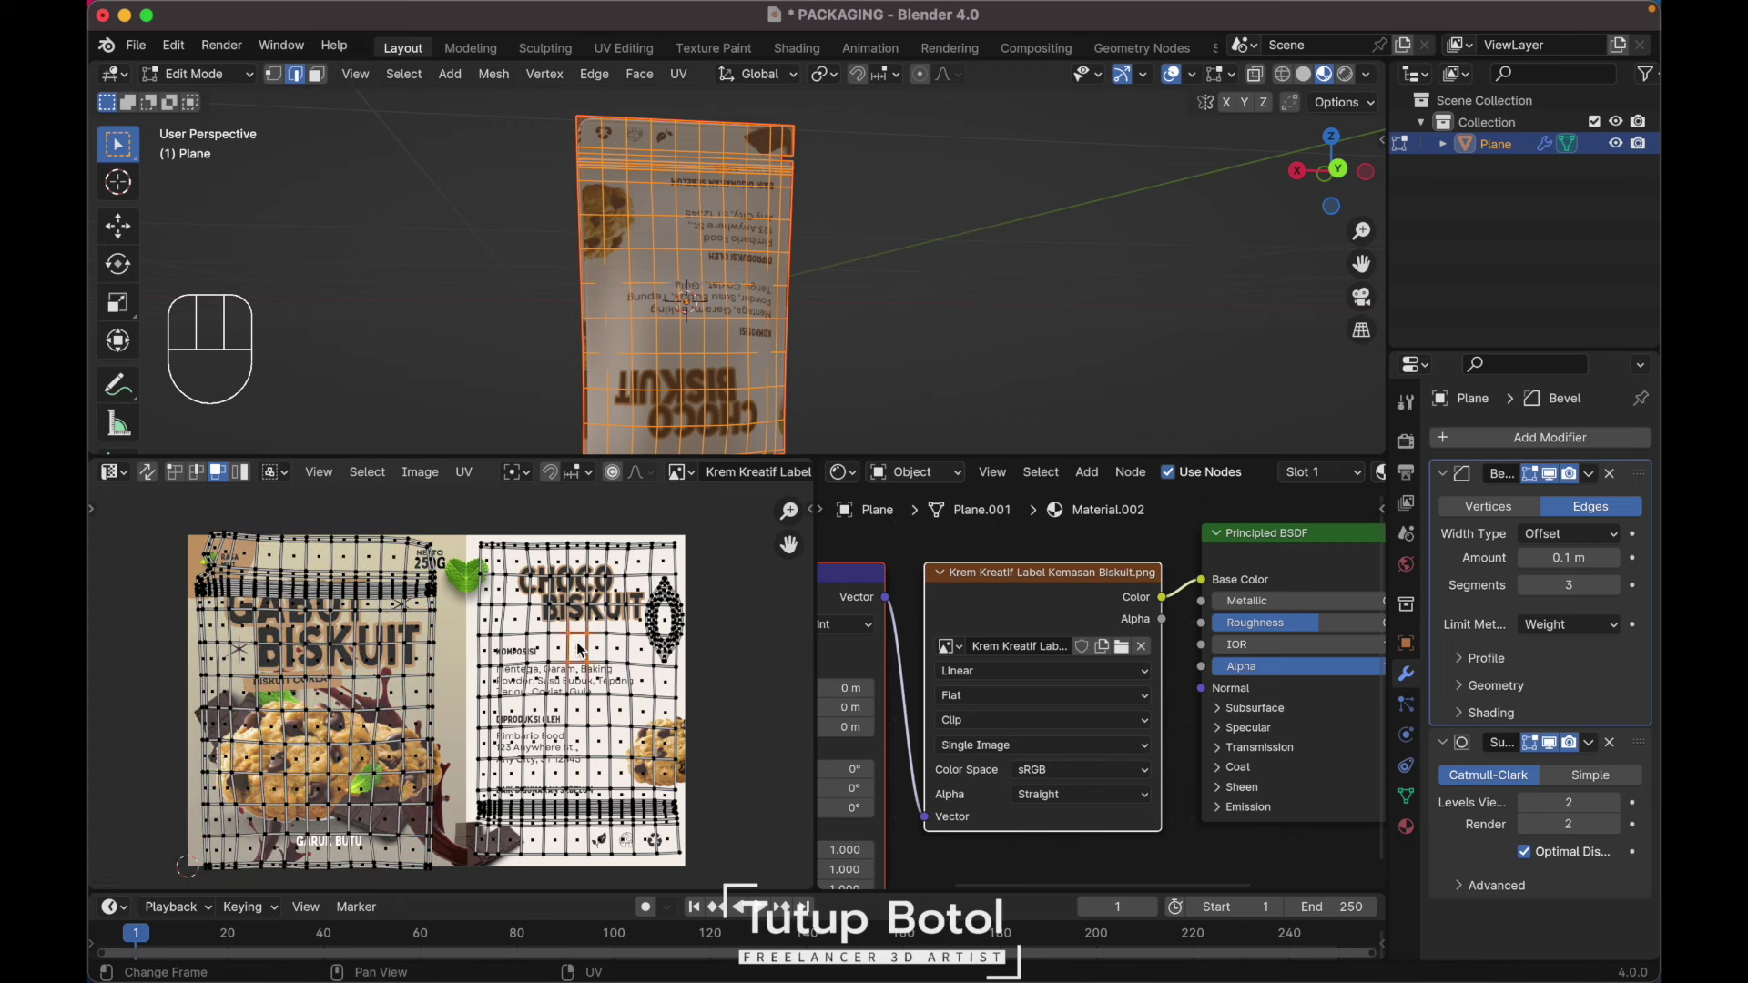
key("l")
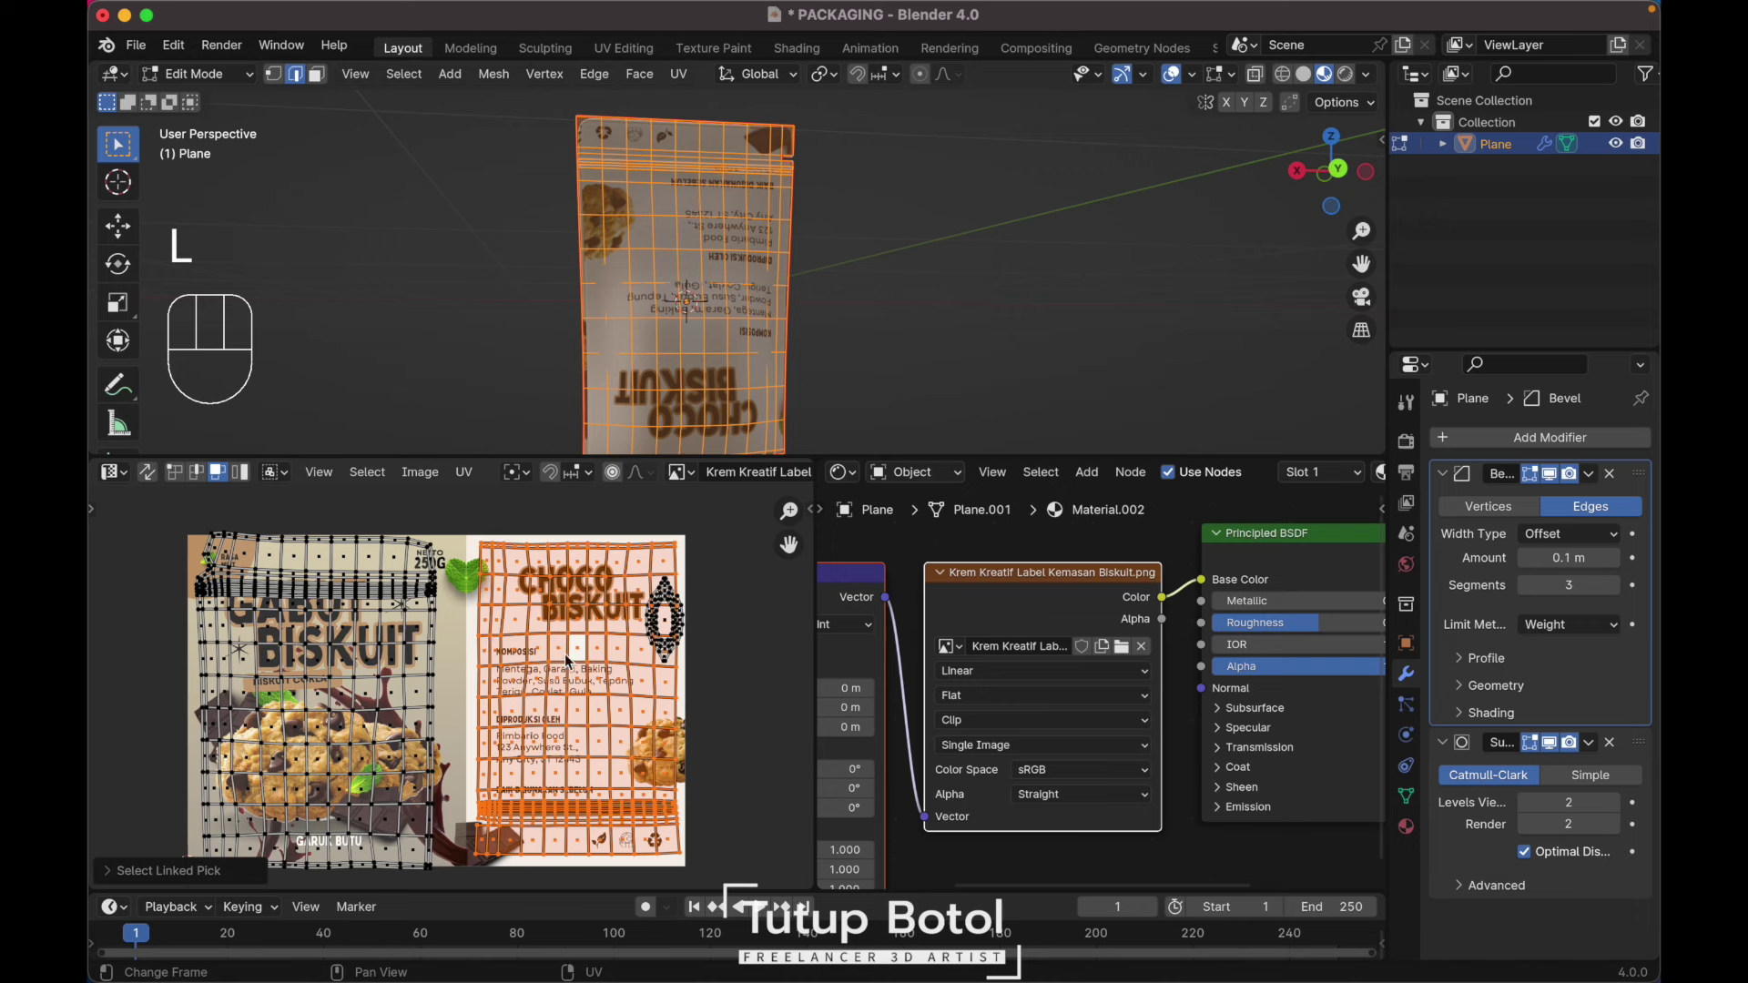
key("r")
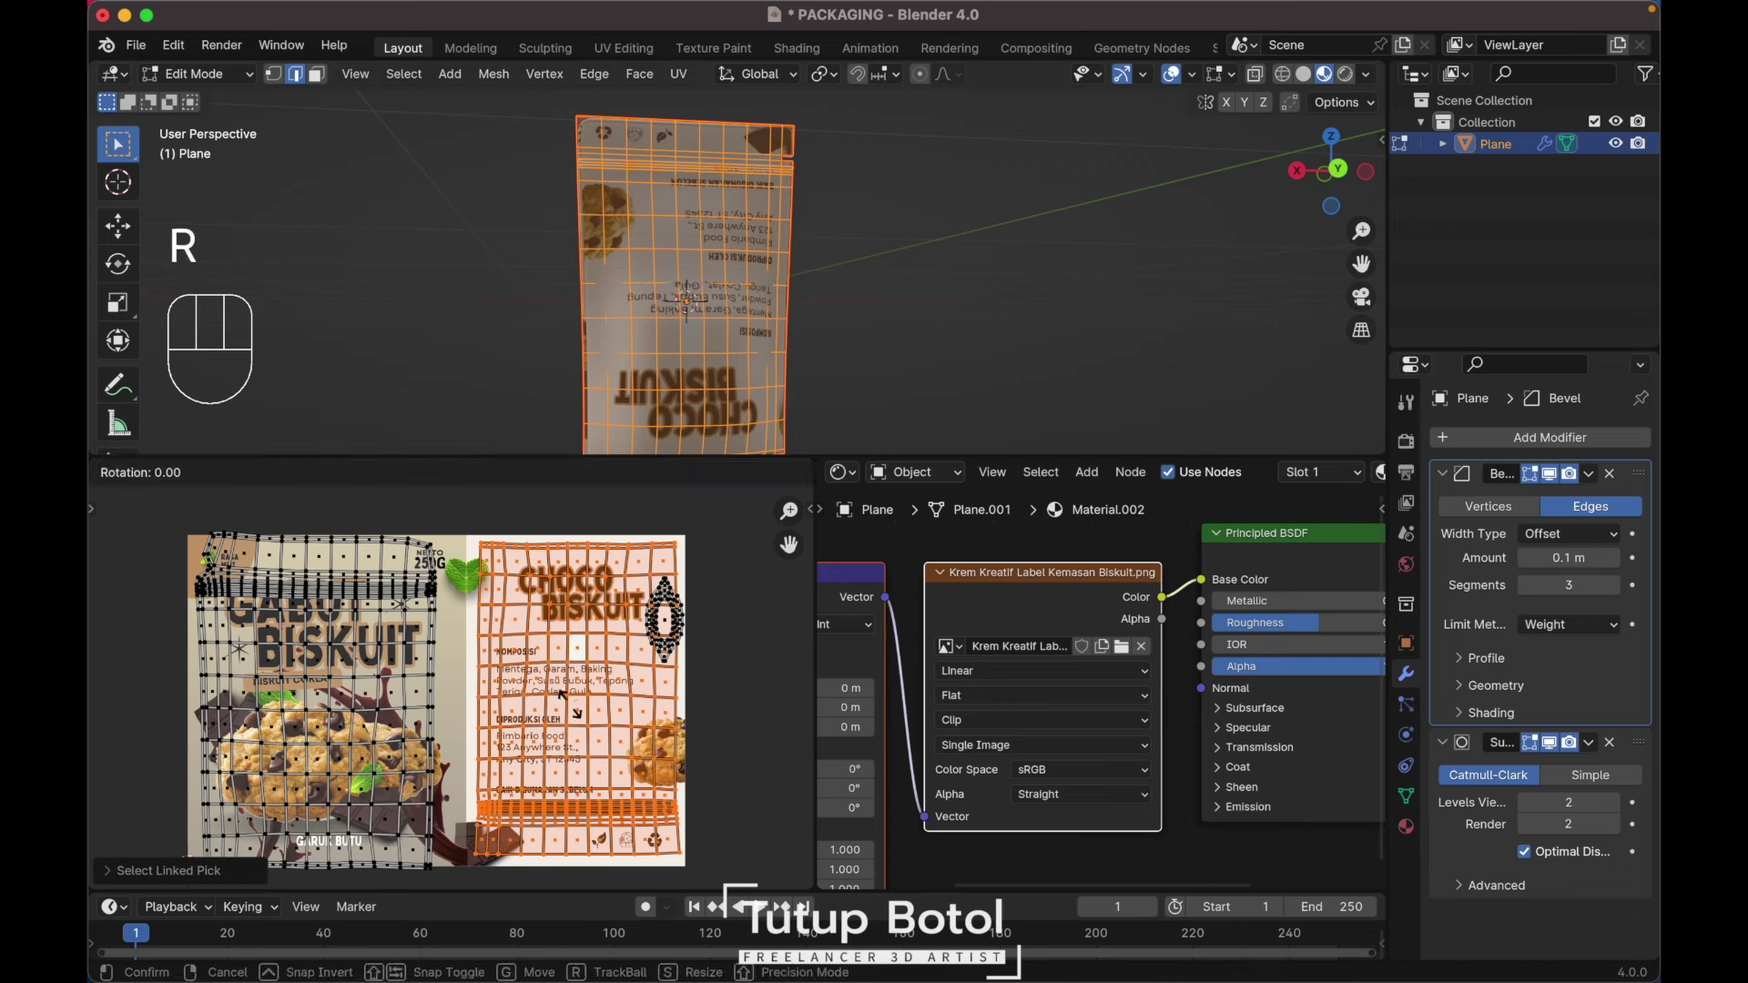
key("1")
key("8")
key("0")
key("Return")
key("Tab")
key("`")
left_click(793, 156)
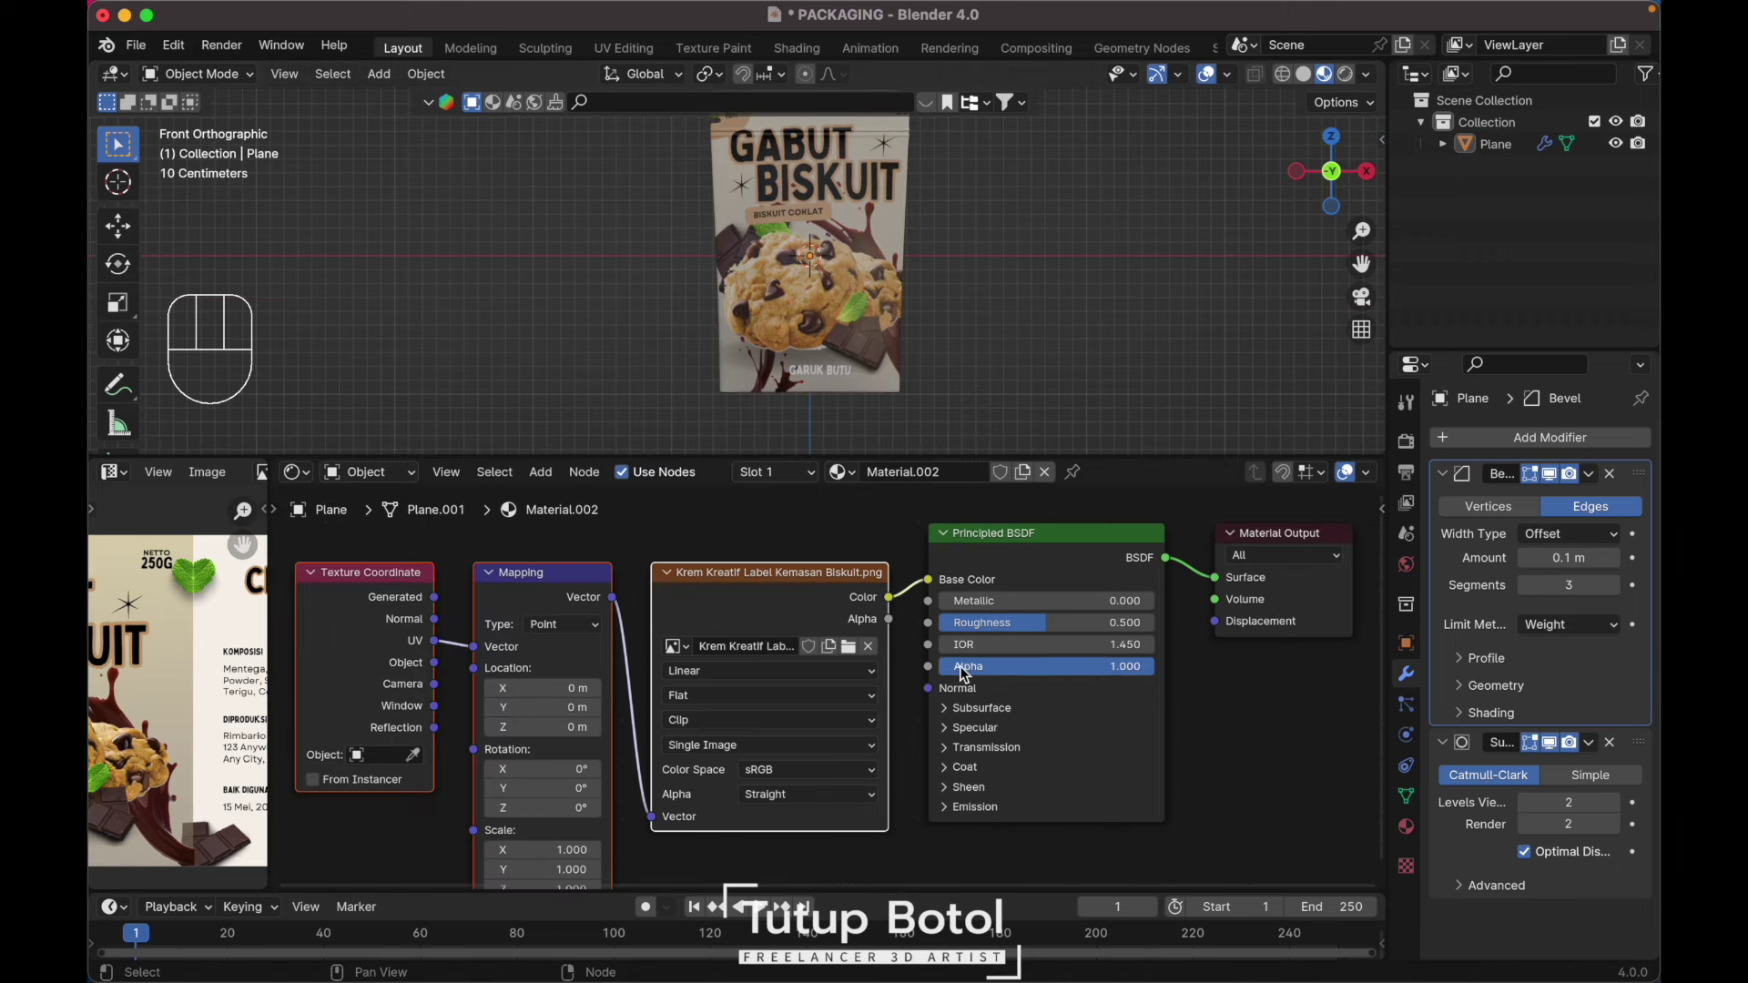
Step: Set Principled BSDF roughness to 0.093 and coat weight to 0.25 for a glossy finish
left_click_drag(1039, 628, 952, 798)
left_click(952, 780)
double_click(955, 771)
left_click_drag(973, 798, 1089, 799)
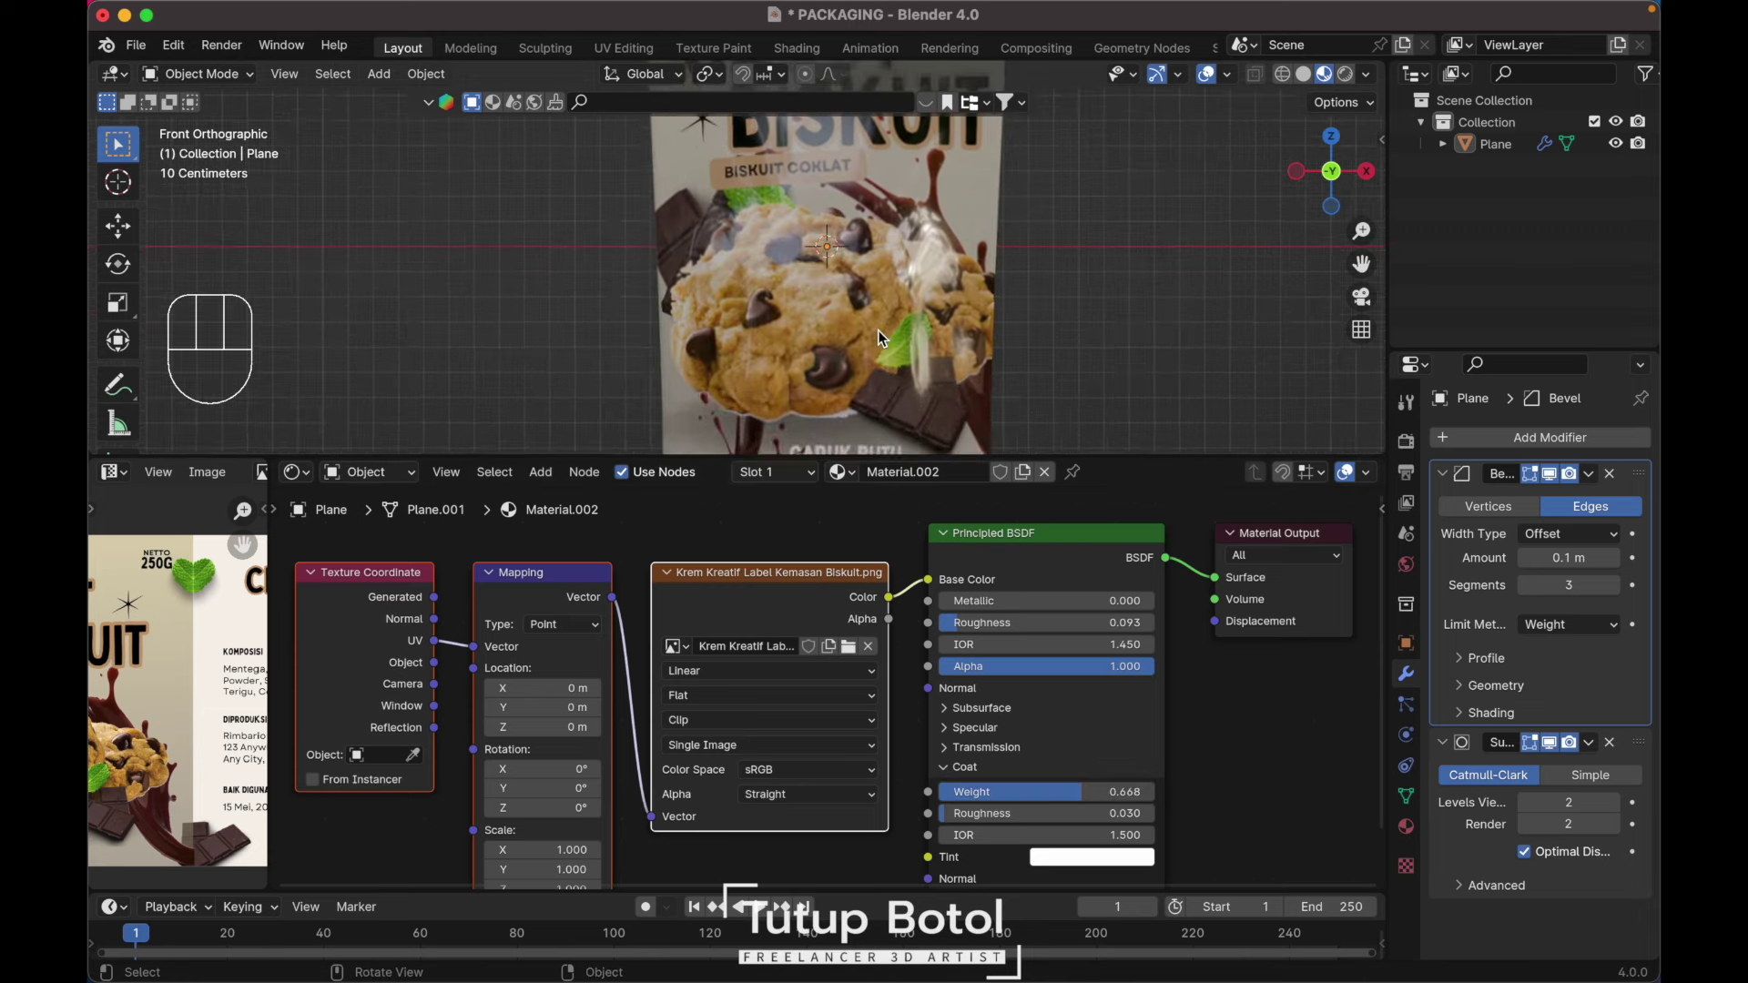
Step: Inspect the glossy reflections around the pouch and save PACKAGING.blend
middle_click(884, 335)
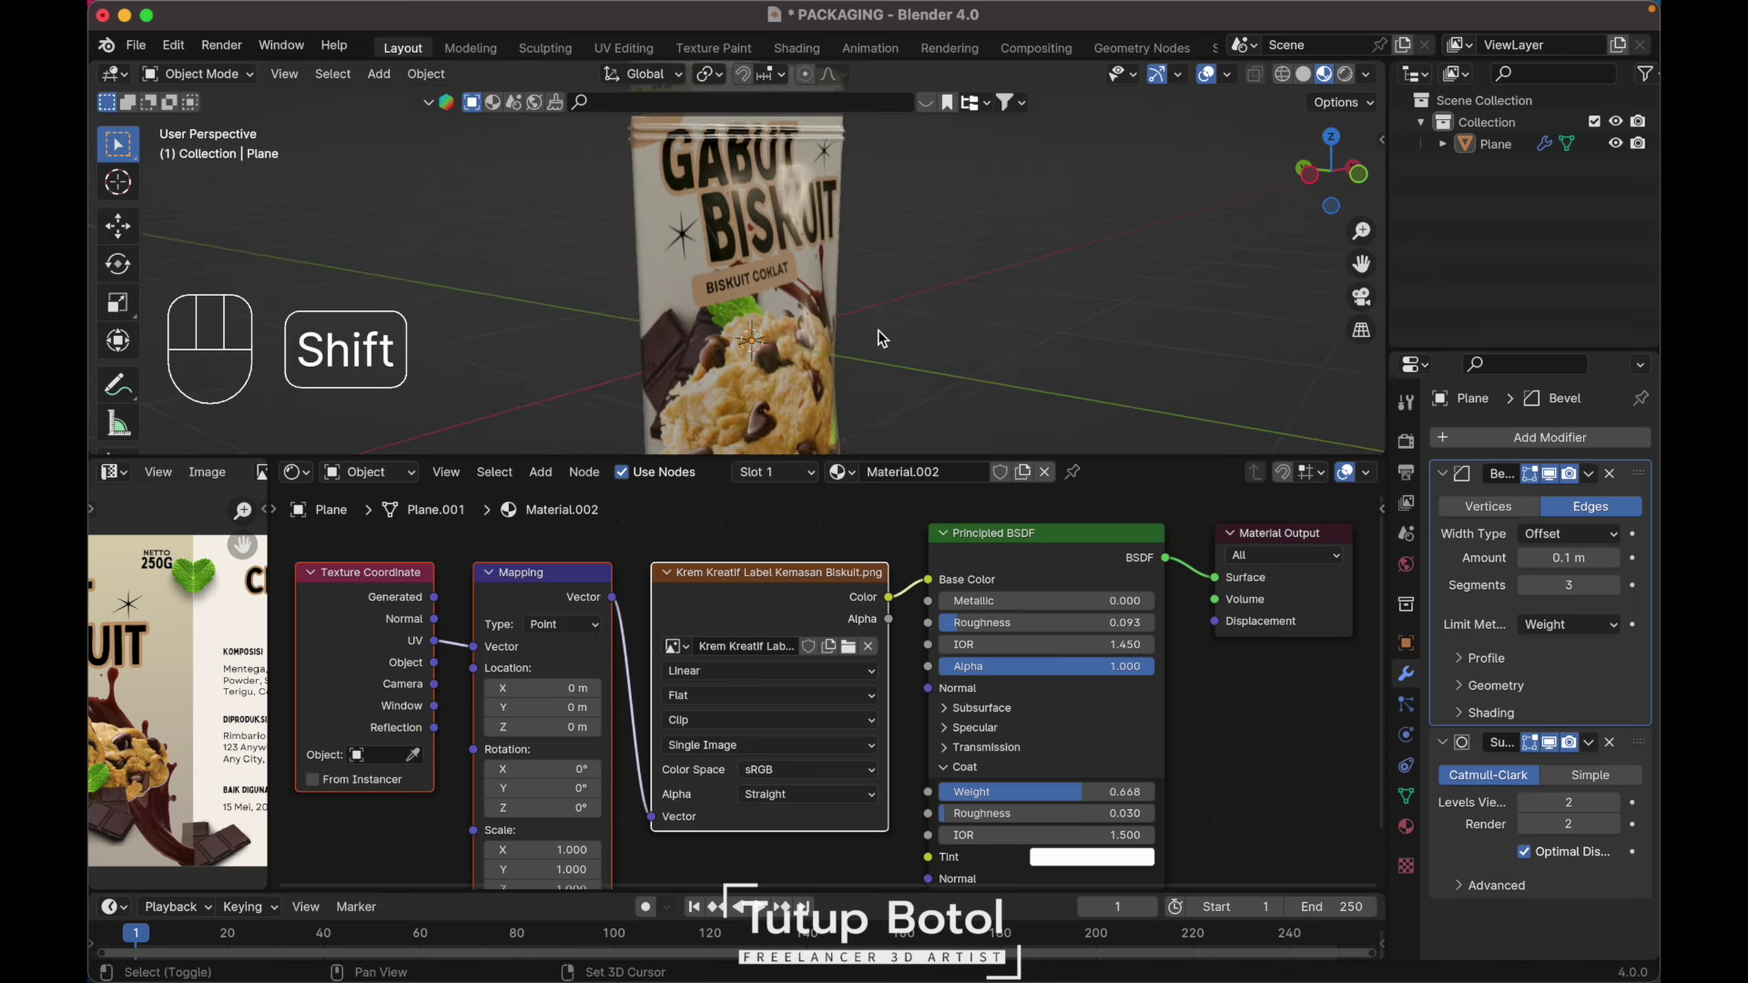
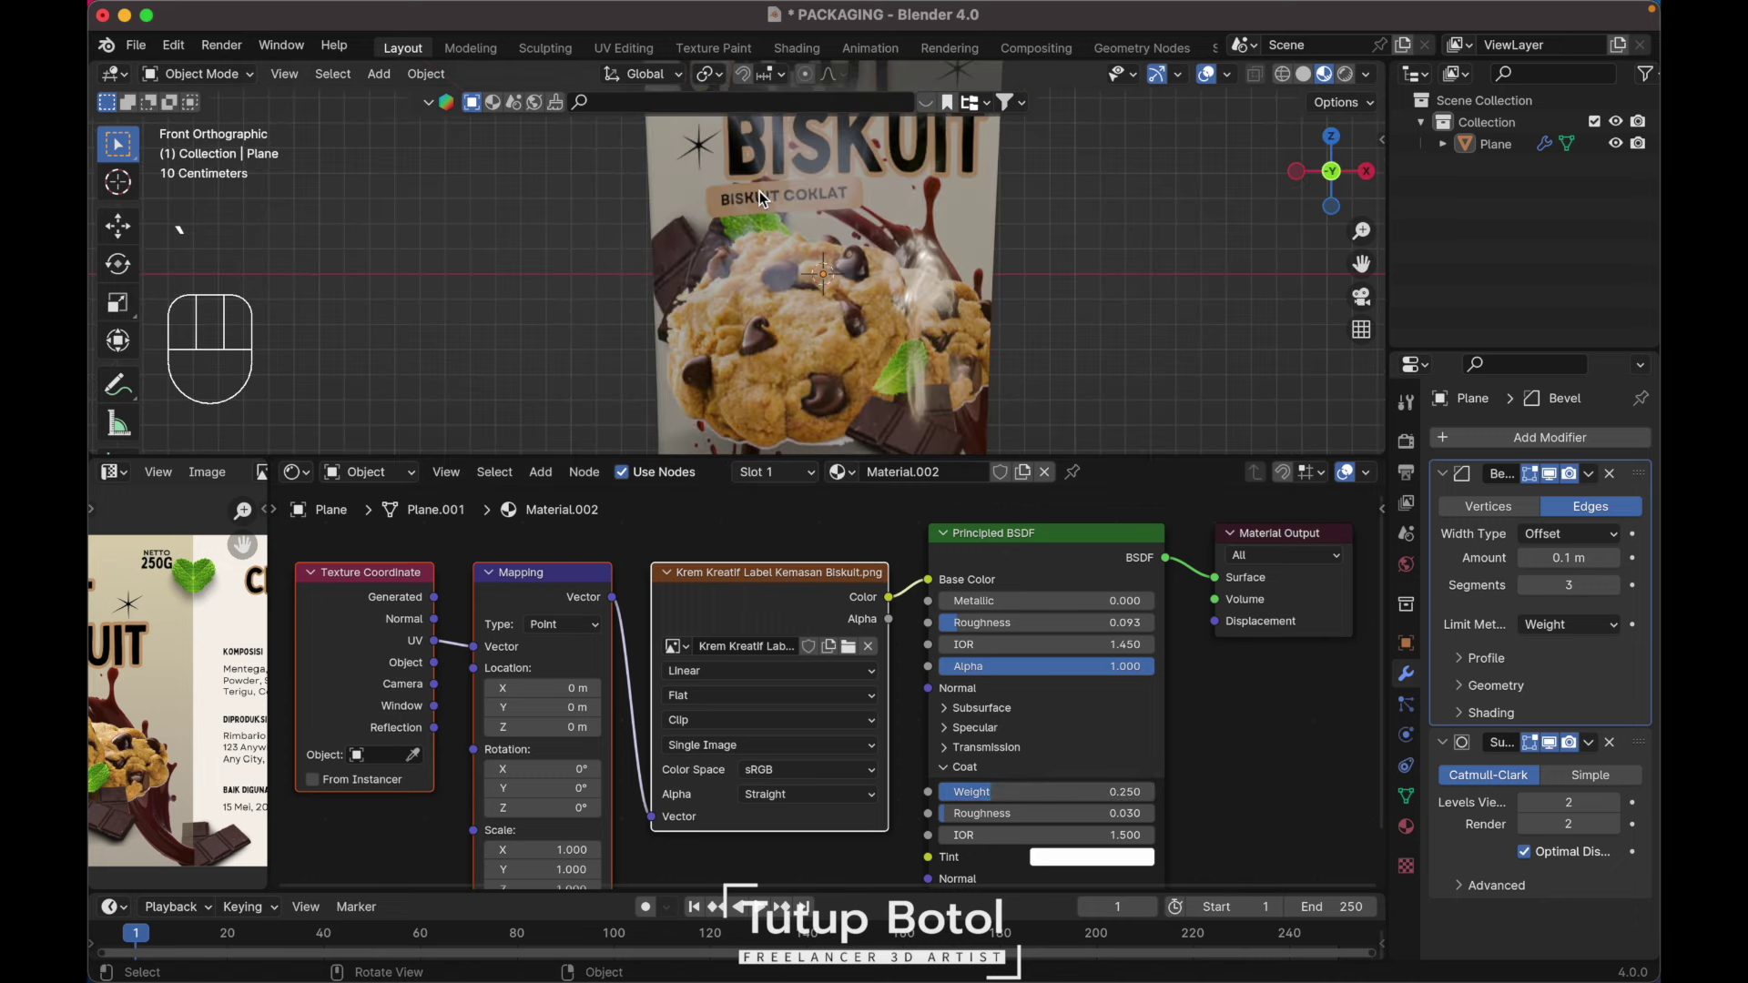
key("`")
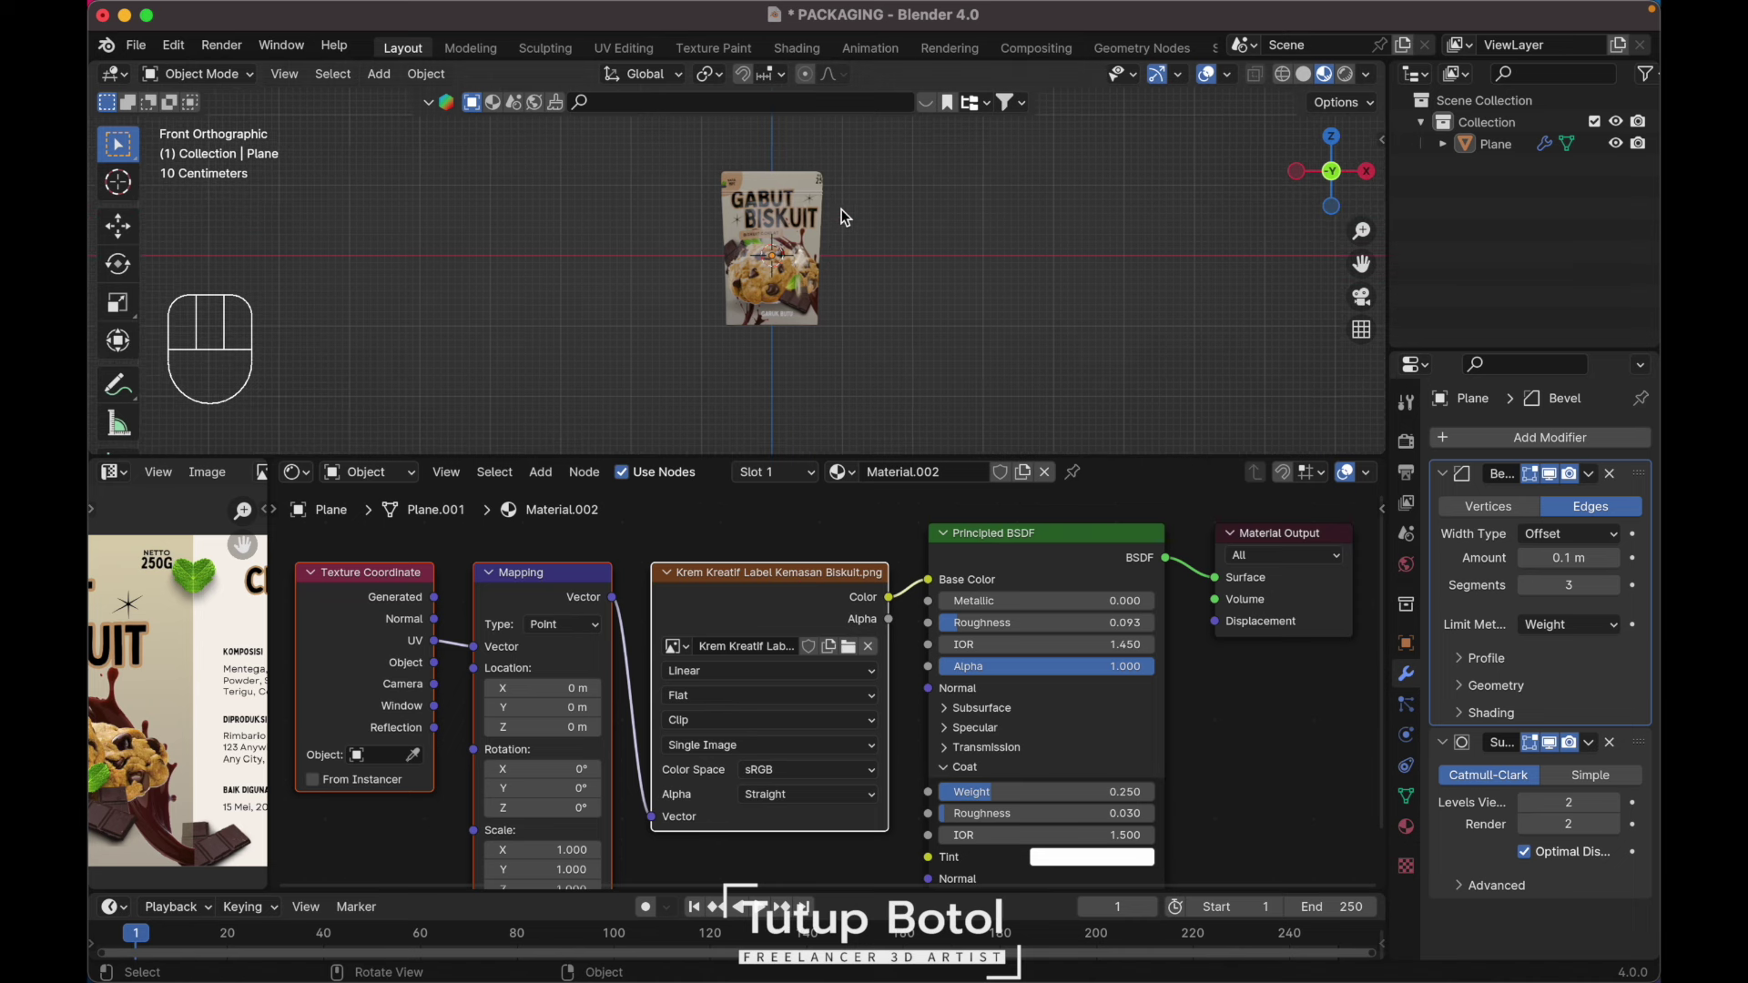
key("ctrl+s")
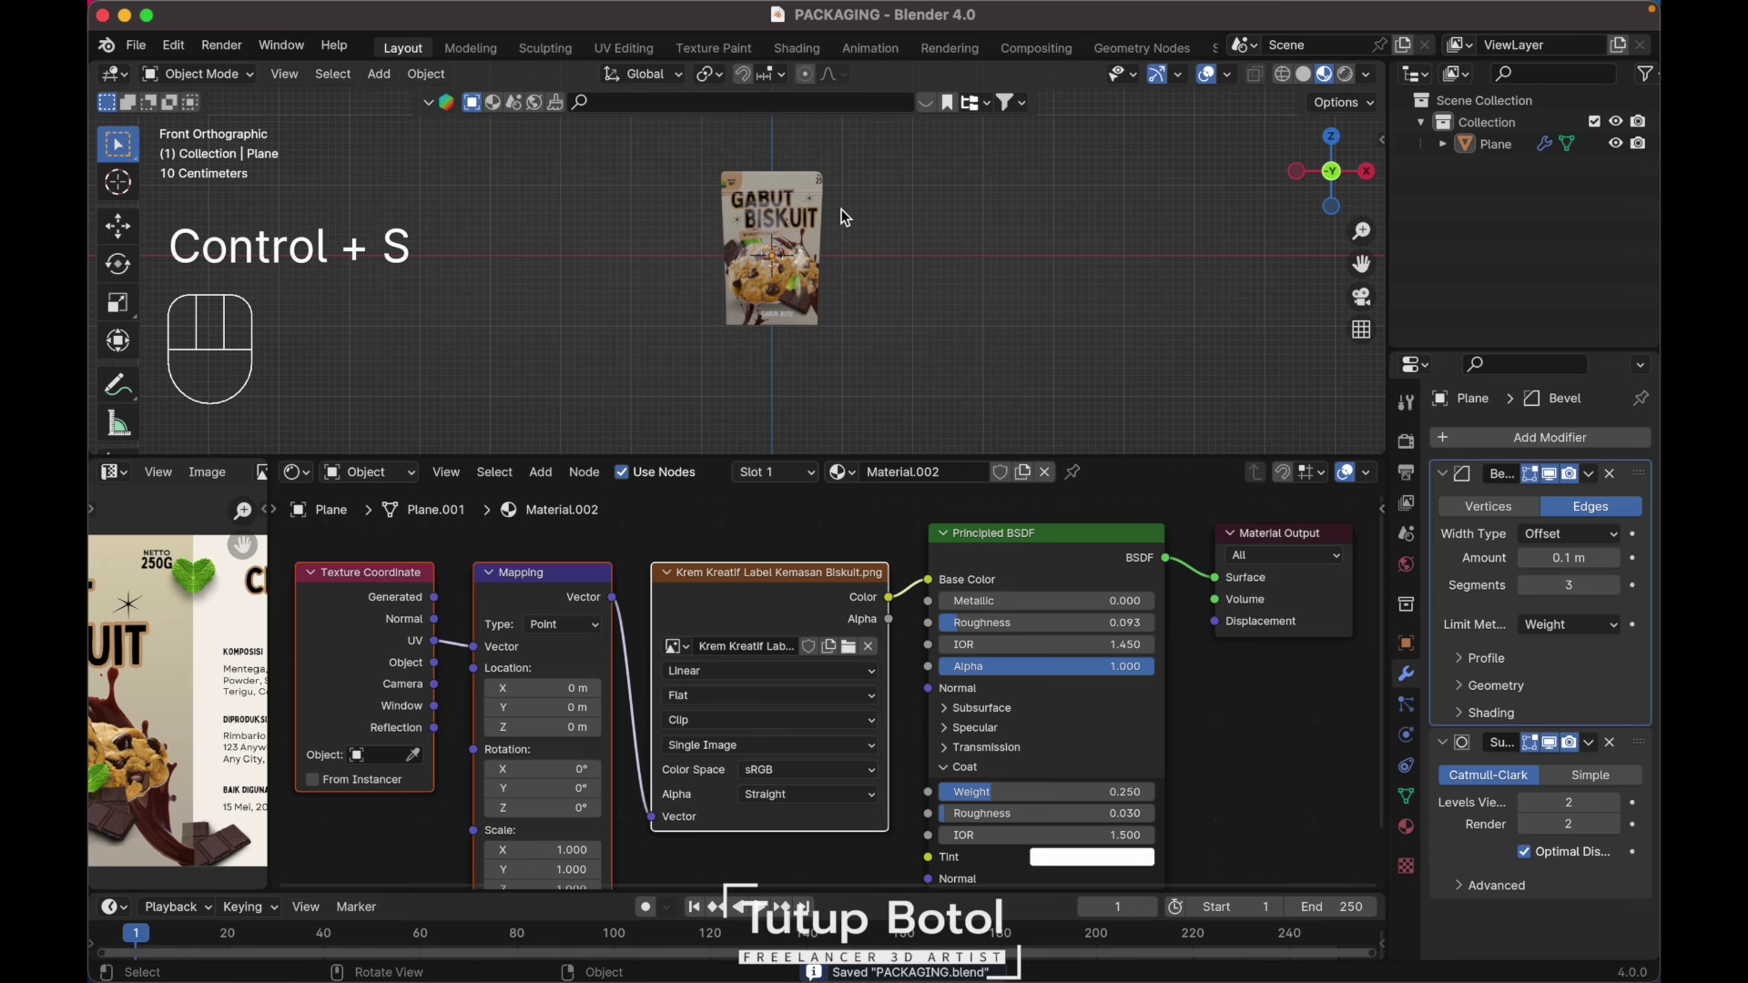